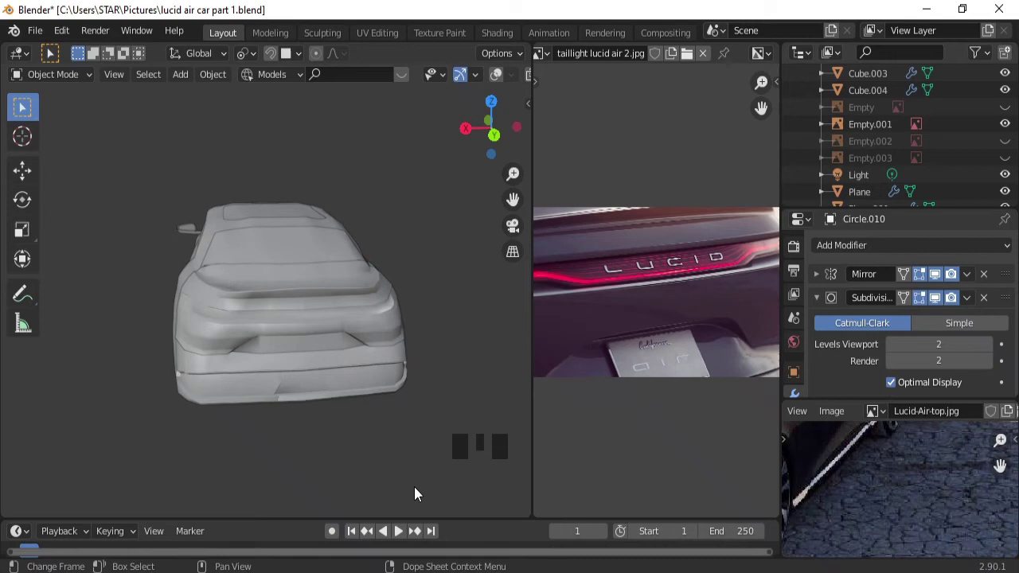
Orbit to the car's rear and select the lower body object.
{"action": "left_click_drag", "start_coordinate": [262, 381], "coordinate": [500, 78]}
{"action": "left_click", "coordinate": [500, 78]}
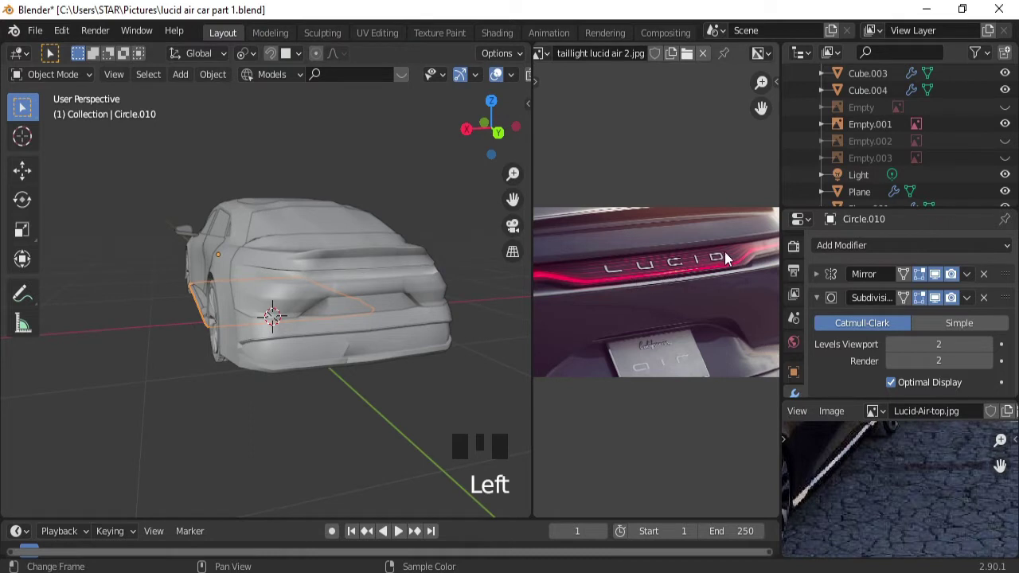
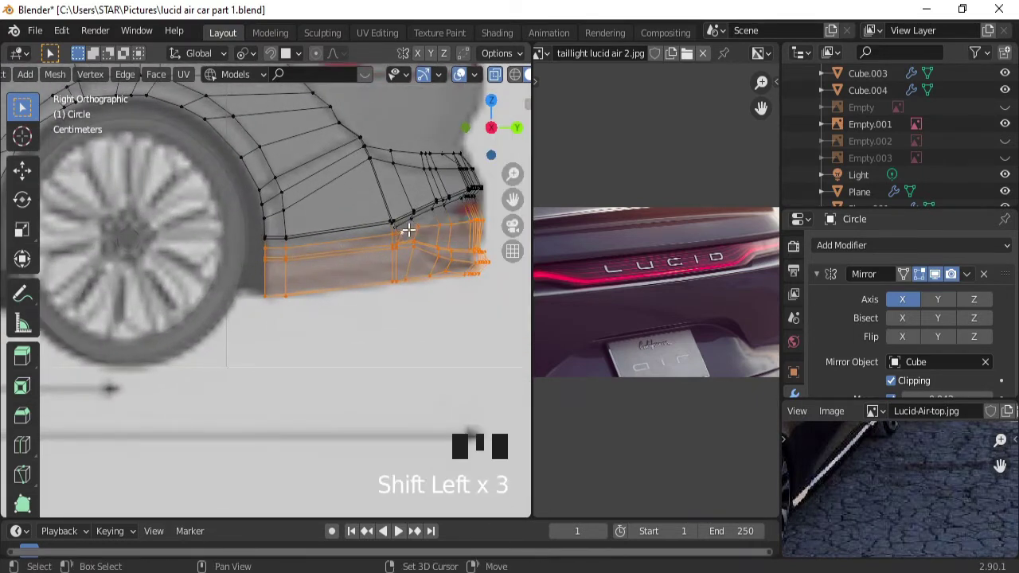
Grow the selection loop by loop up the lower rear bumper band of the body mesh.
{"action": "double_click", "coordinate": [405, 218]}
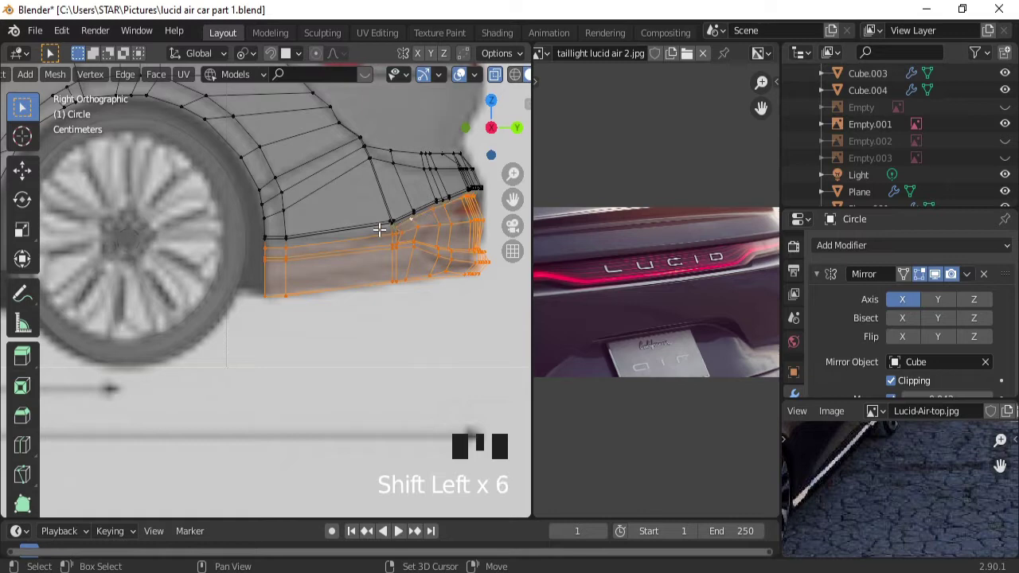
{"action": "double_click", "coordinate": [374, 220]}
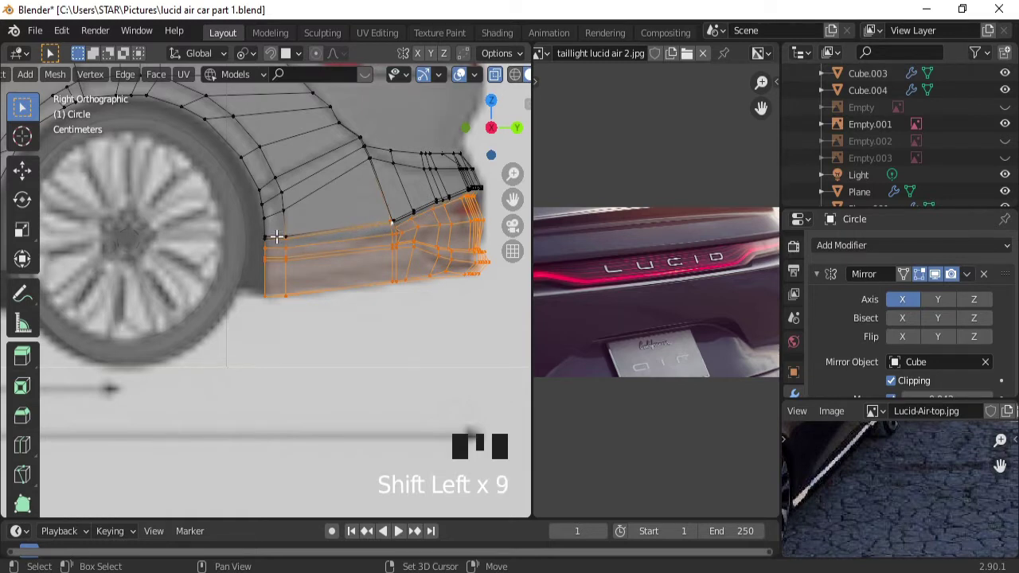
{"action": "double_click", "coordinate": [273, 234]}
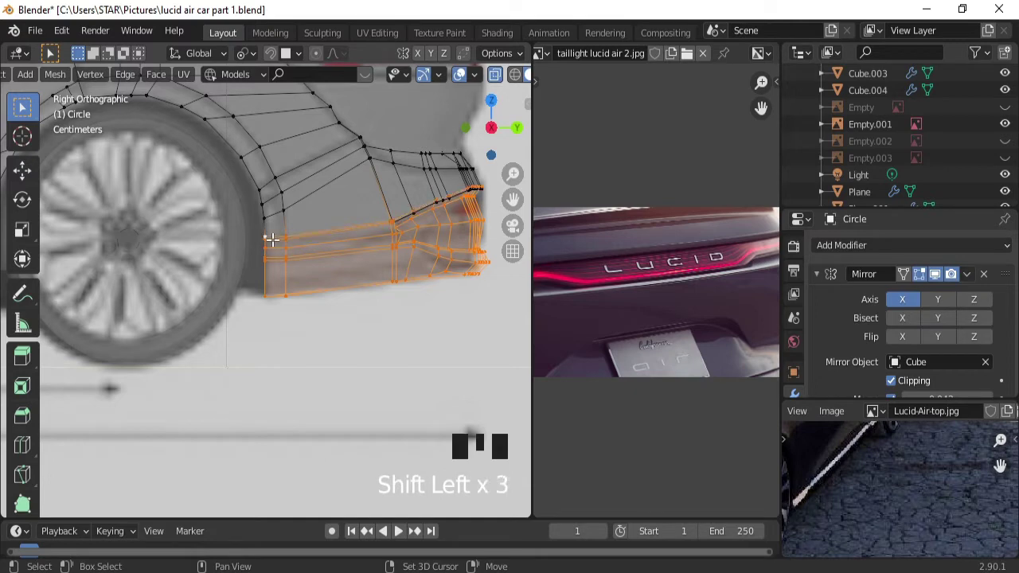
{"action": "double_click", "coordinate": [404, 214]}
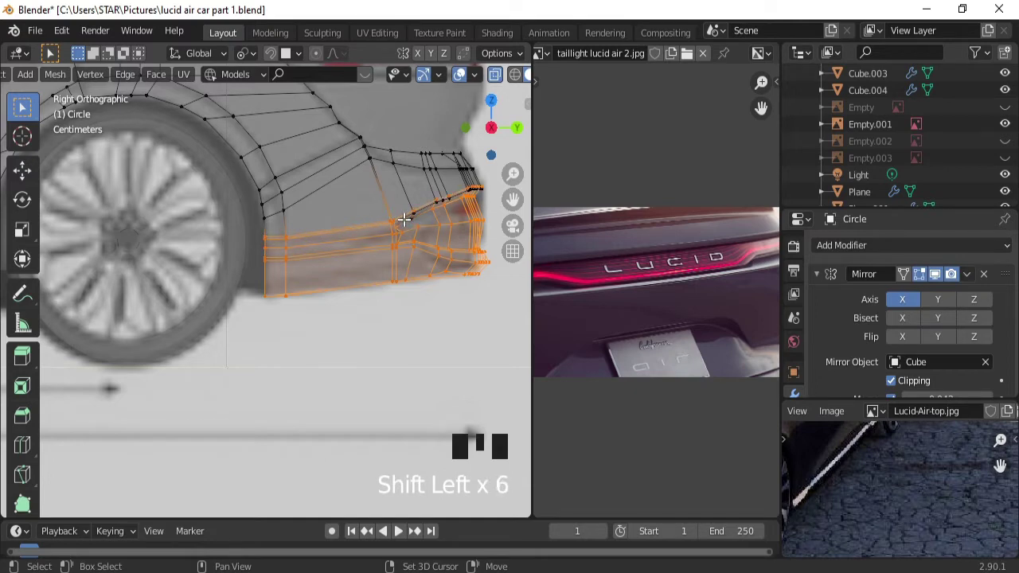
{"action": "double_click", "coordinate": [405, 218]}
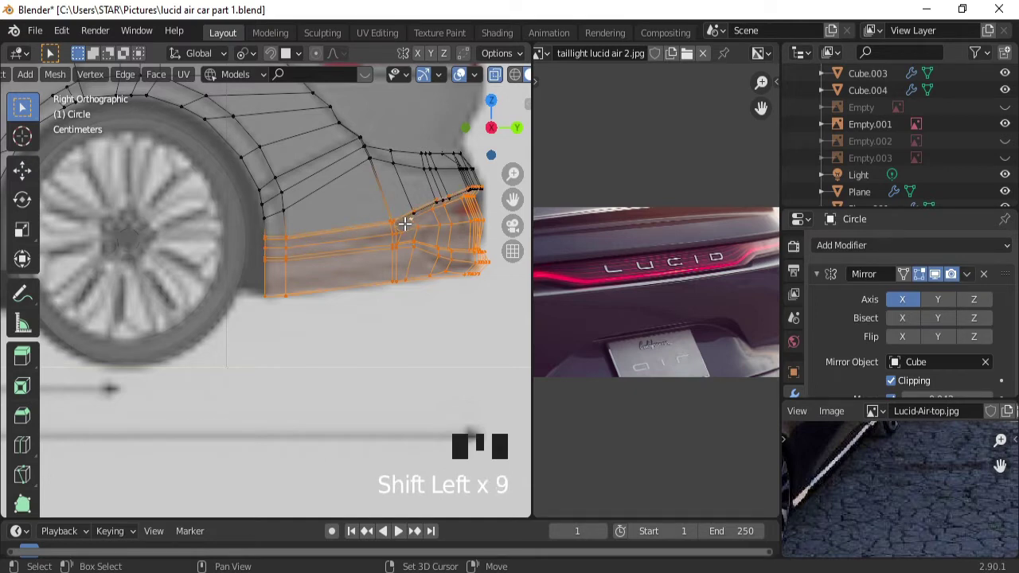
{"action": "double_click", "coordinate": [424, 205]}
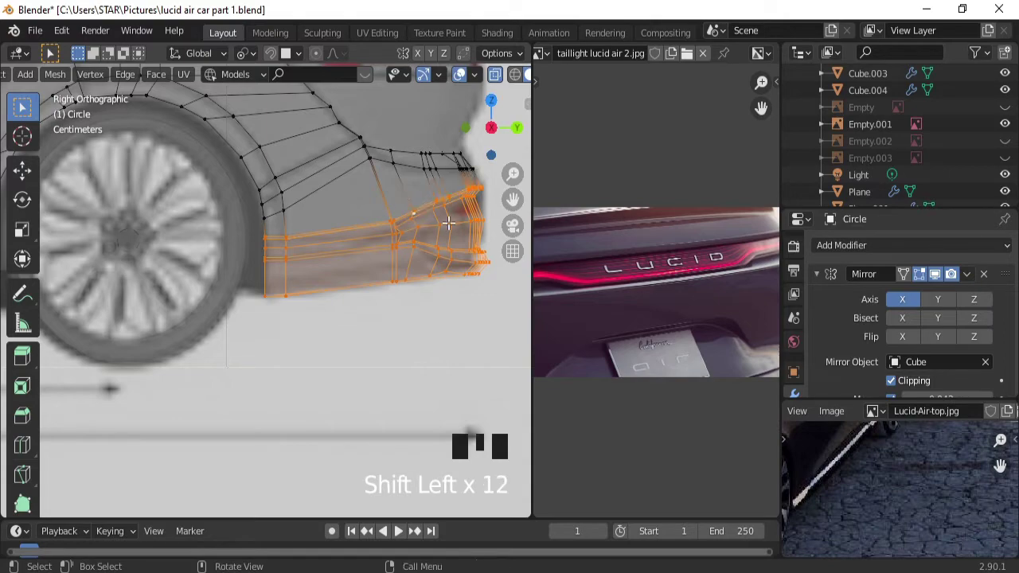
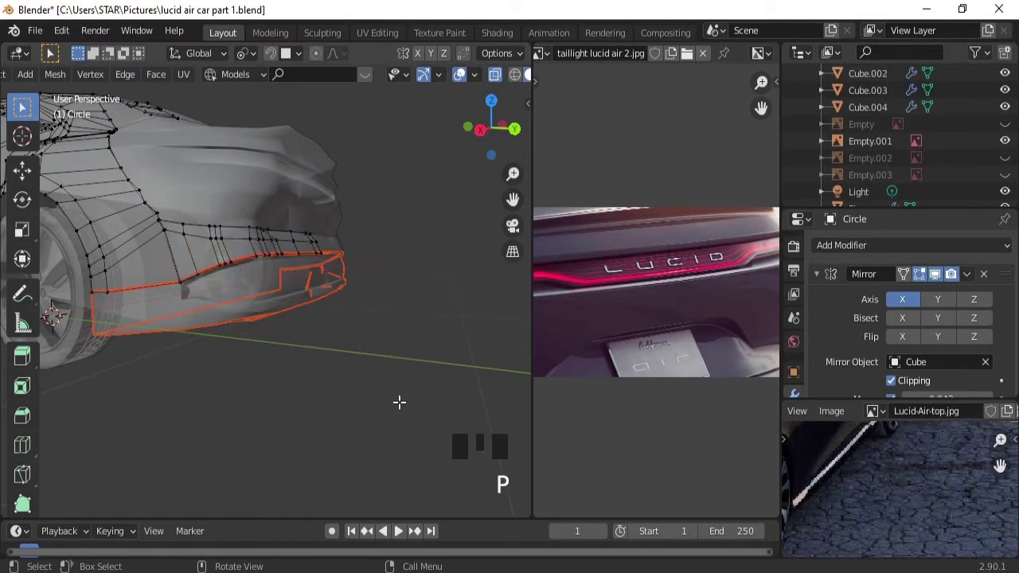
Select the separated bumper piece Circle.011 and slide its corner-notch vertex along its edge.
{"action": "key", "text": "Tab"}
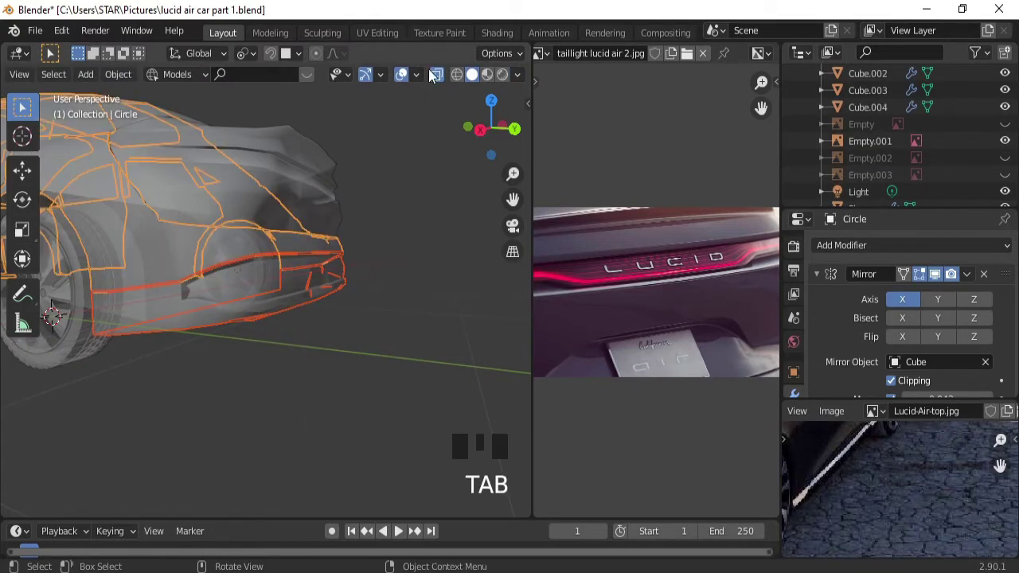
{"action": "left_click_drag", "start_coordinate": [448, 84], "coordinate": [271, 298]}
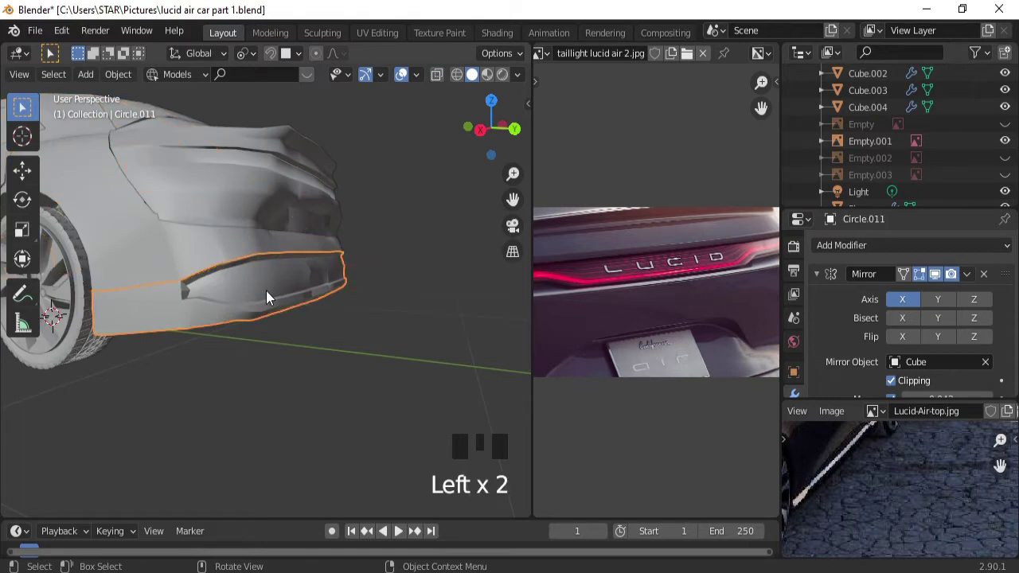
{"action": "key", "text": "Tab"}
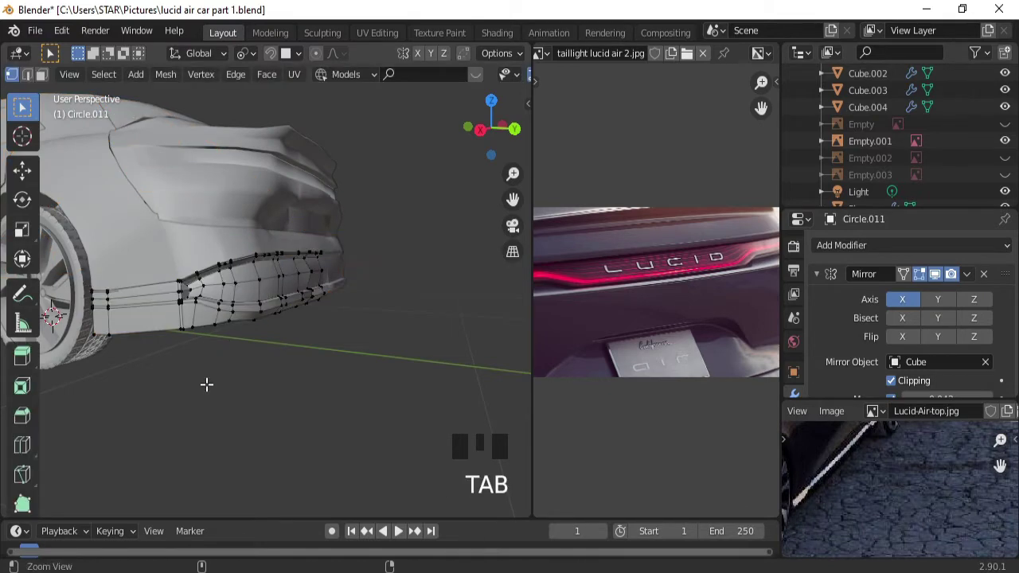
{"action": "left_click_drag", "start_coordinate": [207, 379], "coordinate": [187, 257]}
{"action": "left_click", "coordinate": [186, 257]}
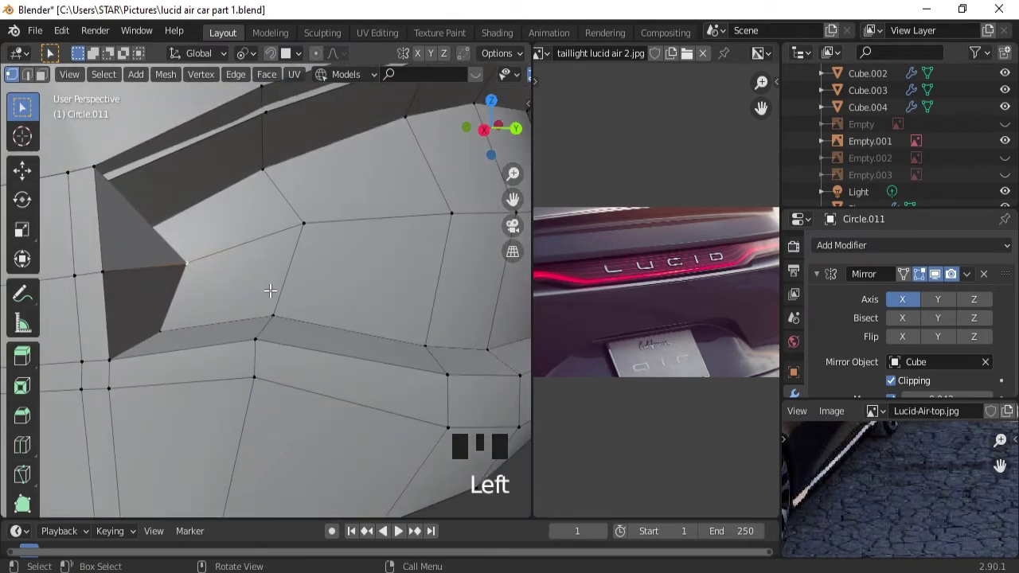
{"action": "key", "text": "g"}
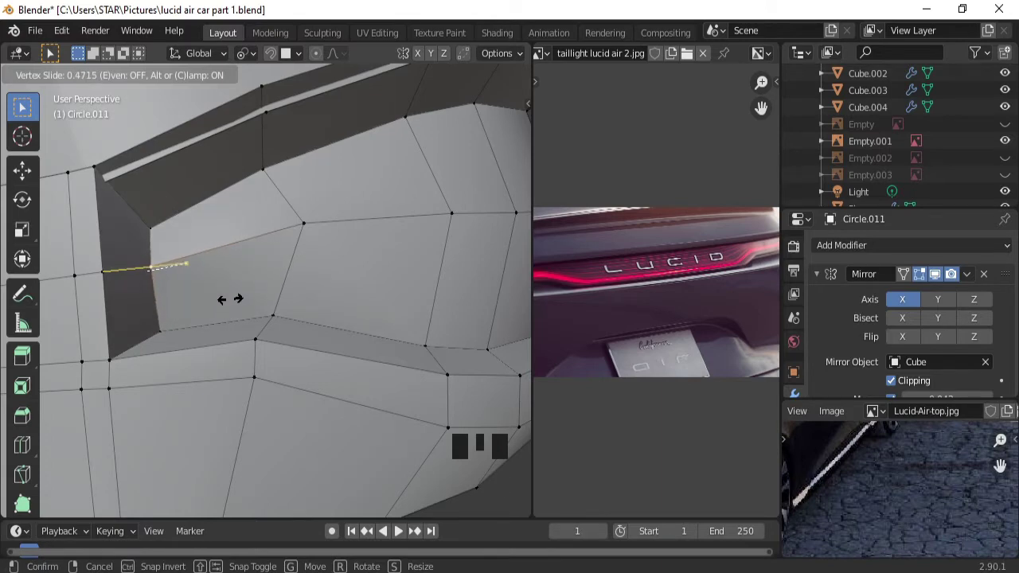
{"action": "left_click_drag", "start_coordinate": [318, 250], "coordinate": [221, 259]}
{"action": "double_click", "coordinate": [222, 259]}
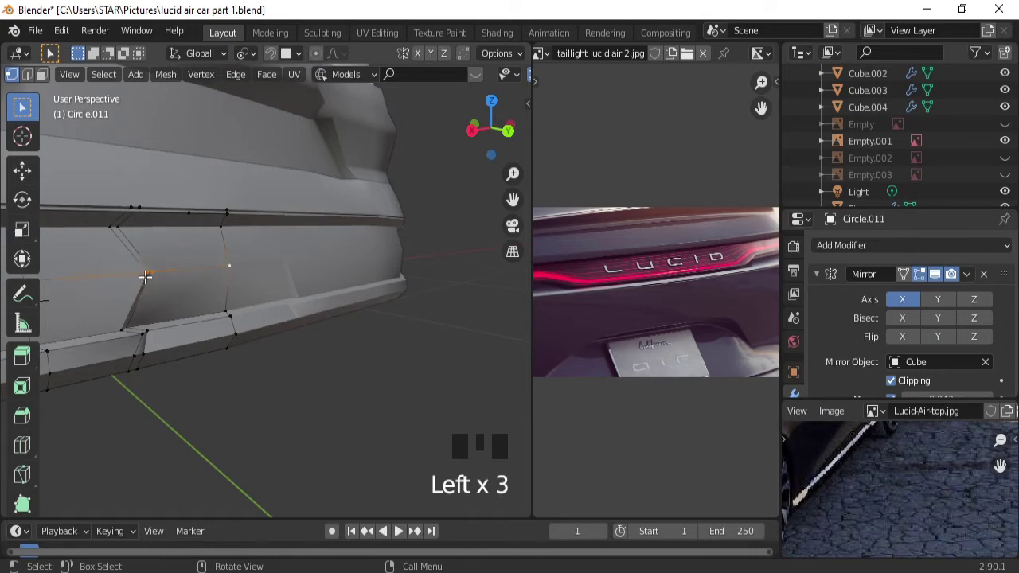
Pick an edge path running along the bumper piece from a starting vertex.
{"action": "left_click", "coordinate": [143, 269]}
{"action": "left_click_drag", "start_coordinate": [173, 280], "coordinate": [221, 362]}
{"action": "left_click", "coordinate": [222, 362]}
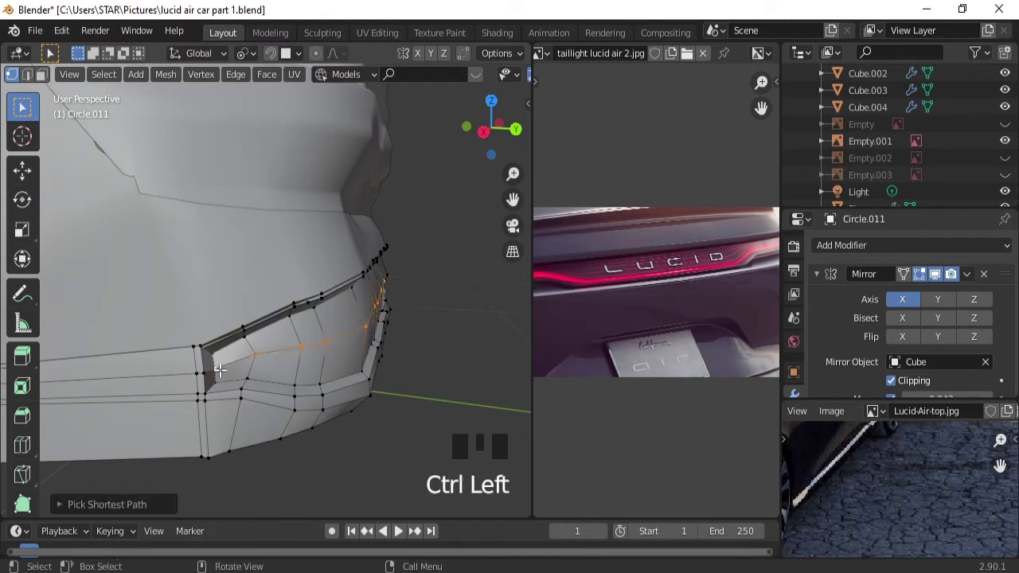
{"action": "left_click", "coordinate": [219, 365]}
{"action": "left_click", "coordinate": [219, 364]}
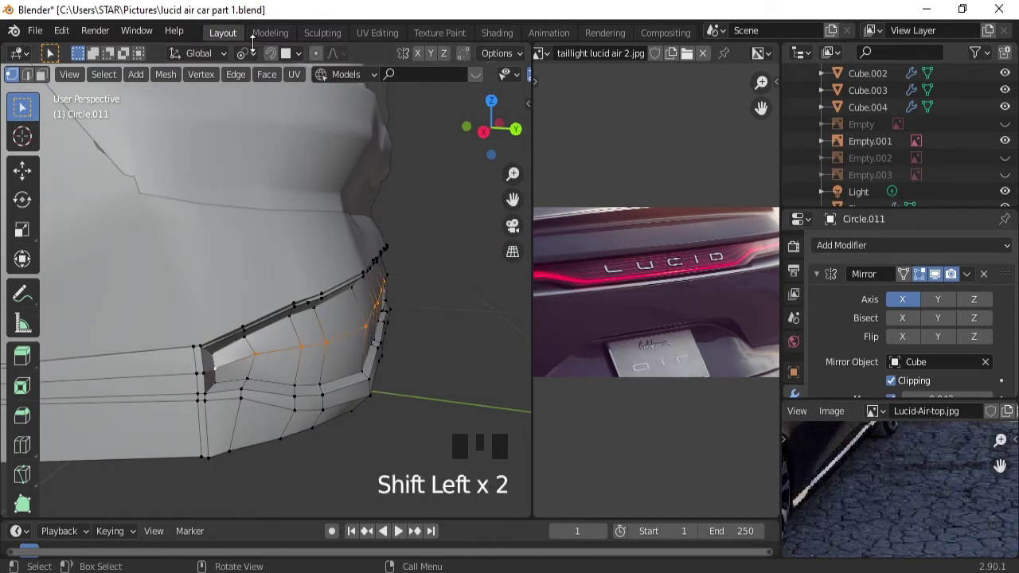
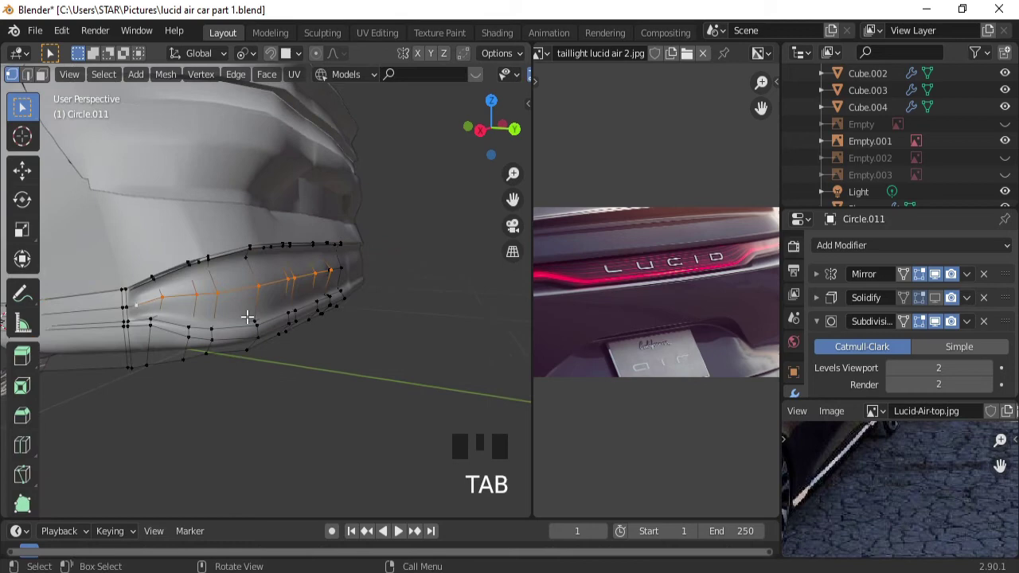
Slide the bumper's middle edge loop and add a new loop cut along the band.
{"action": "left_click_drag", "start_coordinate": [247, 308], "coordinate": [221, 264]}
{"action": "key", "text": "ctrl+r"}
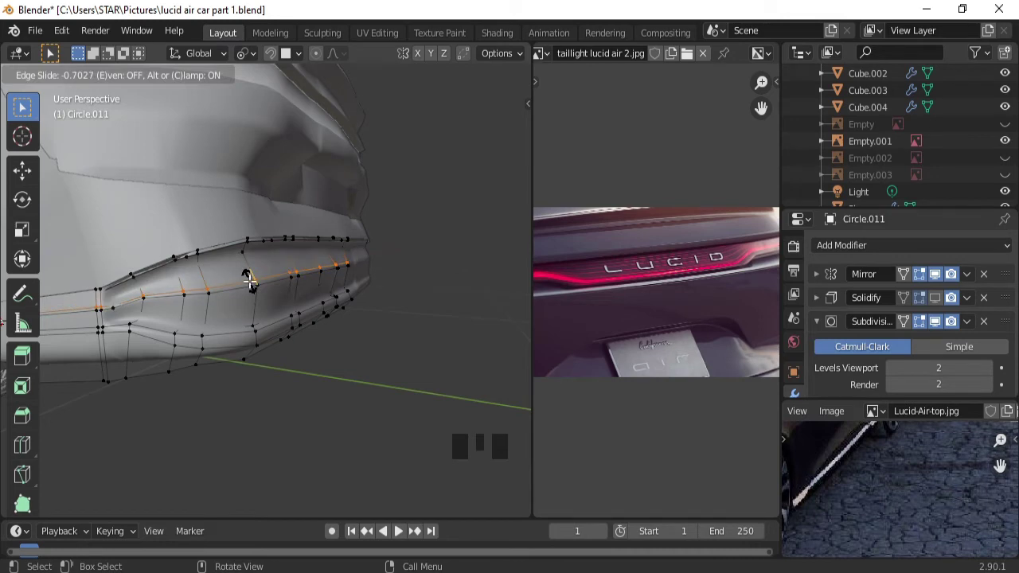
{"action": "key", "text": "ctrl+r"}
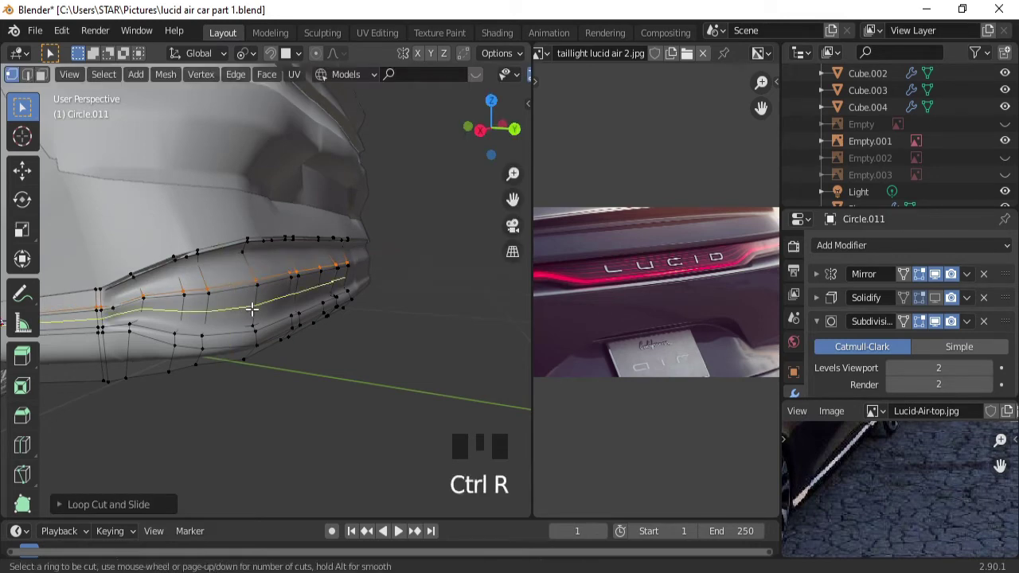
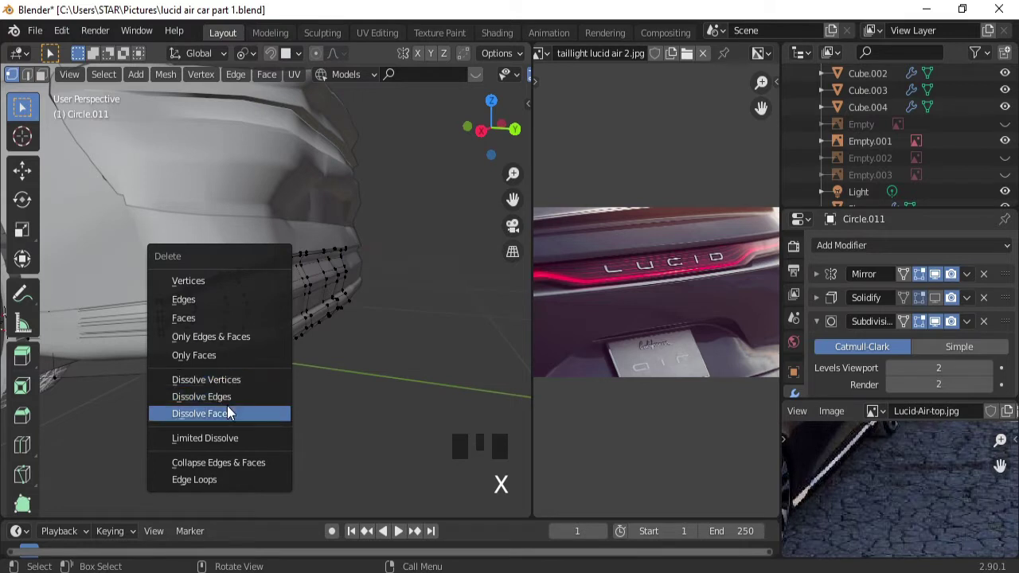
Undo the last change and select the four corner vertices of the bumper piece.
{"action": "left_click_drag", "start_coordinate": [219, 409], "coordinate": [242, 409]}
{"action": "key", "text": "ctrl+z"}
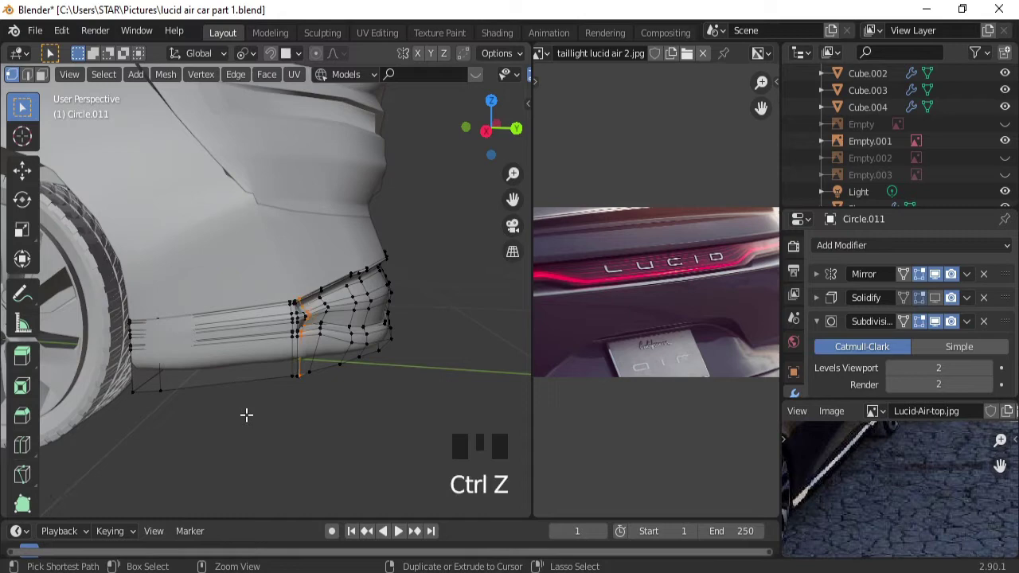
{"action": "left_click_drag", "start_coordinate": [295, 421], "coordinate": [328, 361]}
{"action": "left_click", "coordinate": [328, 361]}
{"action": "left_click", "coordinate": [339, 372]}
{"action": "left_click", "coordinate": [334, 383]}
{"action": "left_click", "coordinate": [324, 378]}
Move the corner vertices along X and Y until the bumper corner fits the body.
{"action": "key", "text": "g"}
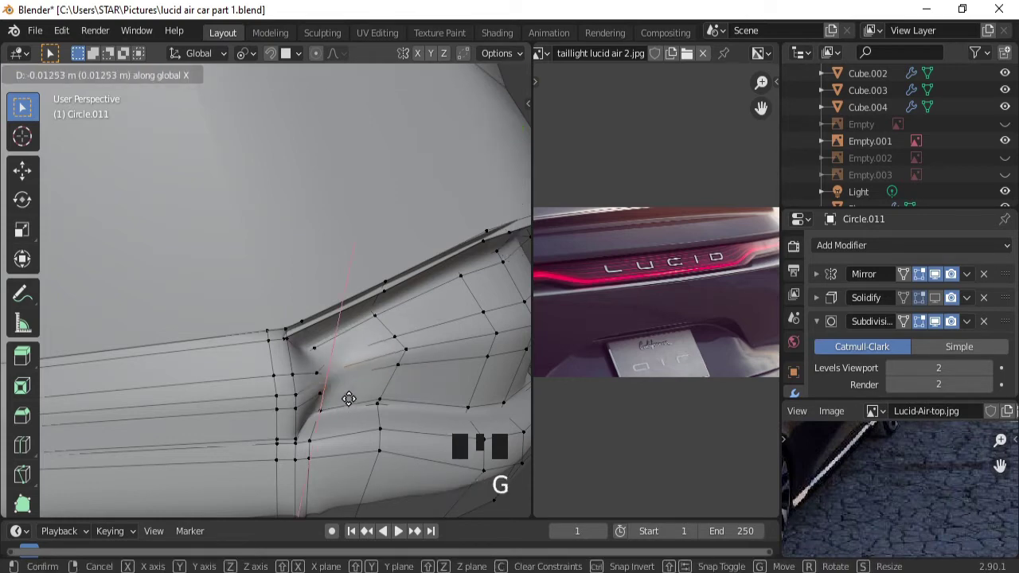
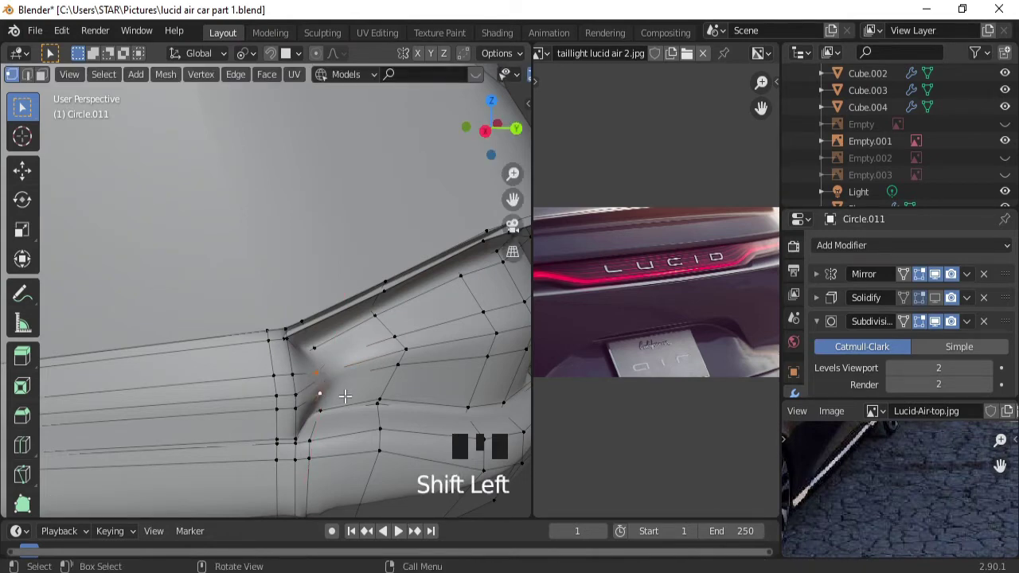
{"action": "key", "text": "g"}
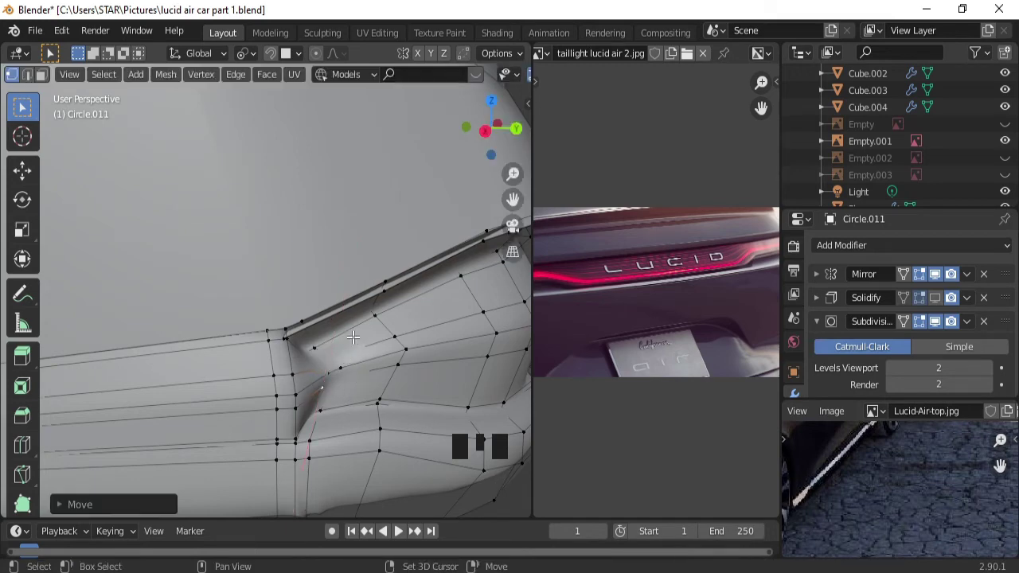
{"action": "key", "text": "g"}
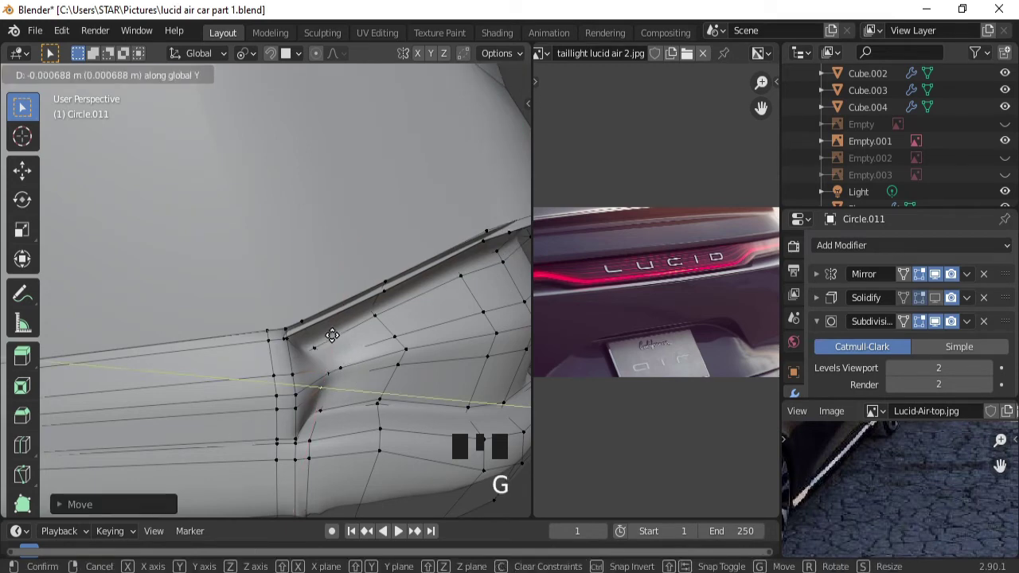
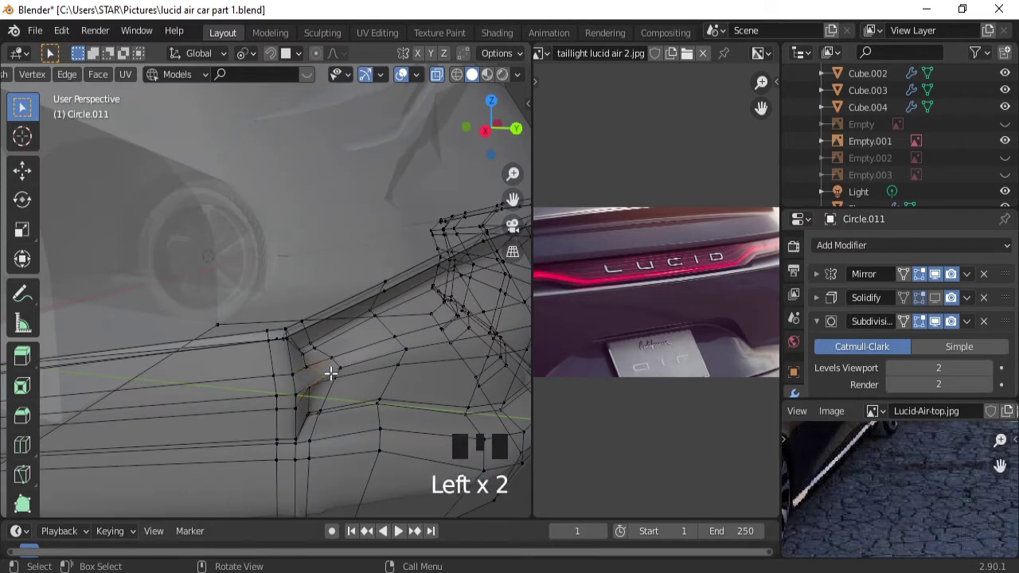
{"action": "key", "text": "g"}
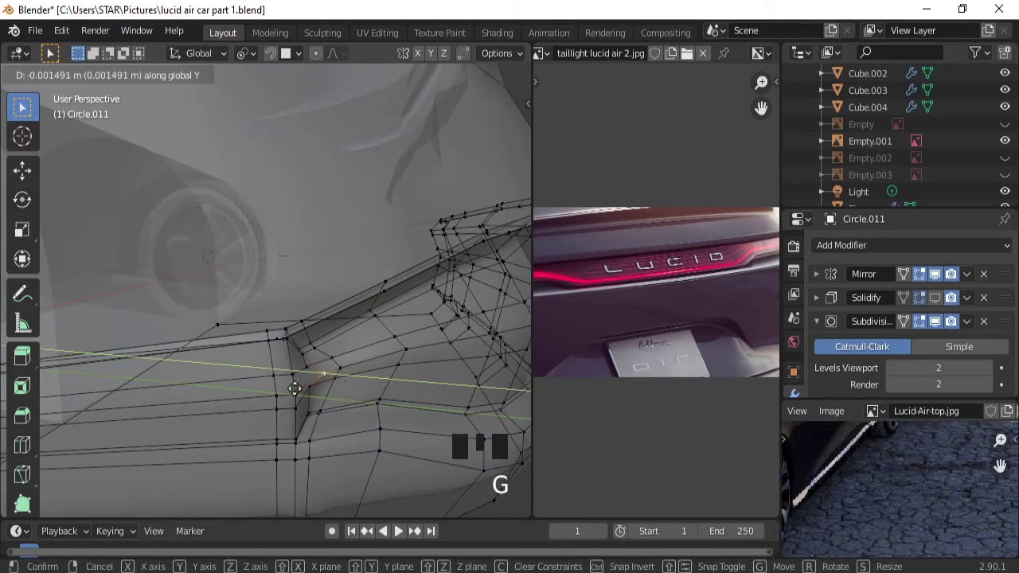
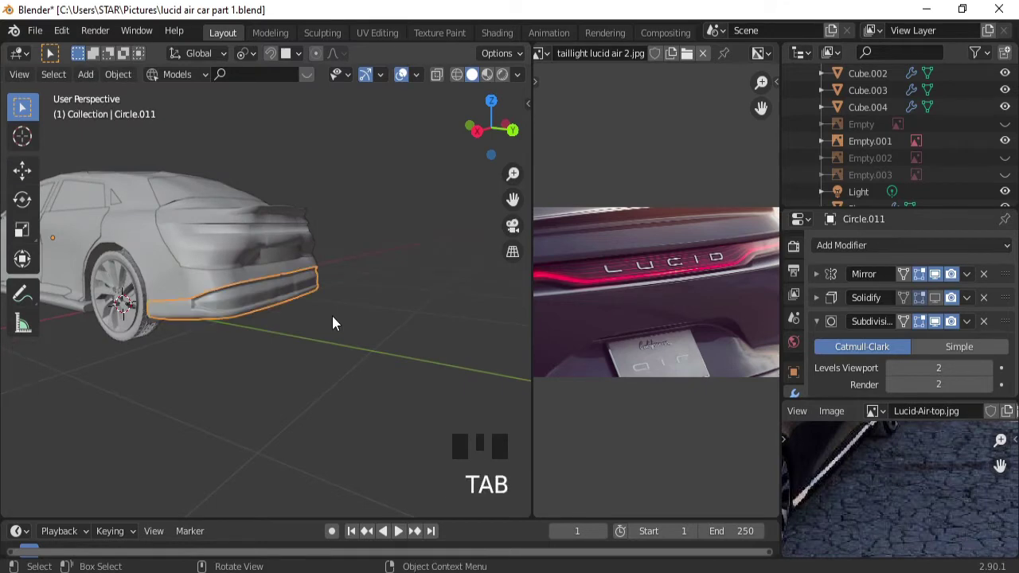
Nudge the bumper piece's side edge vertices along Y into shape.
{"action": "left_click_drag", "start_coordinate": [293, 337], "coordinate": [271, 268]}
{"action": "key", "text": "Tab"}
{"action": "left_click_drag", "start_coordinate": [265, 342], "coordinate": [270, 363]}
{"action": "left_click", "coordinate": [270, 363]}
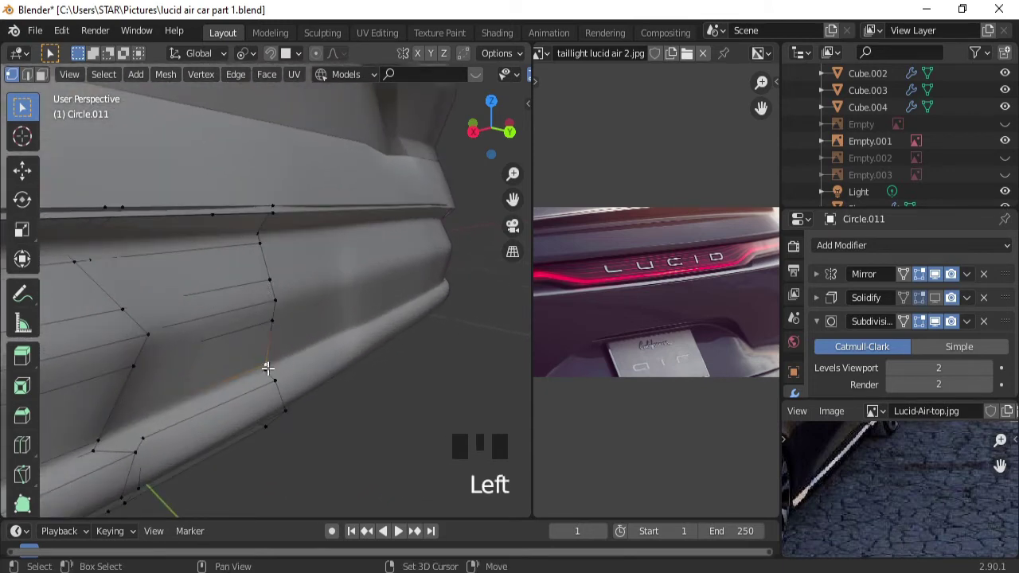
{"action": "left_click", "coordinate": [267, 366]}
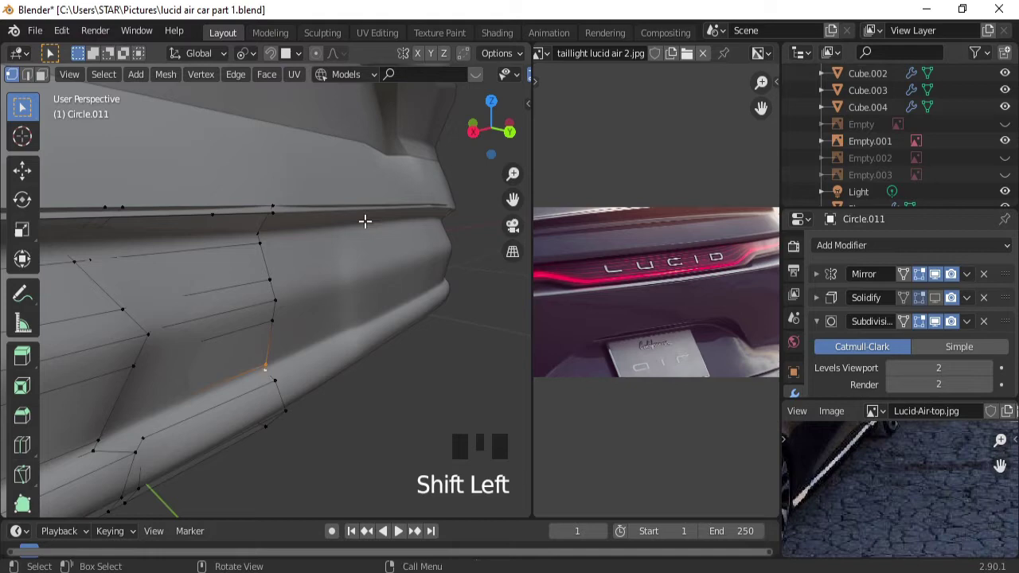
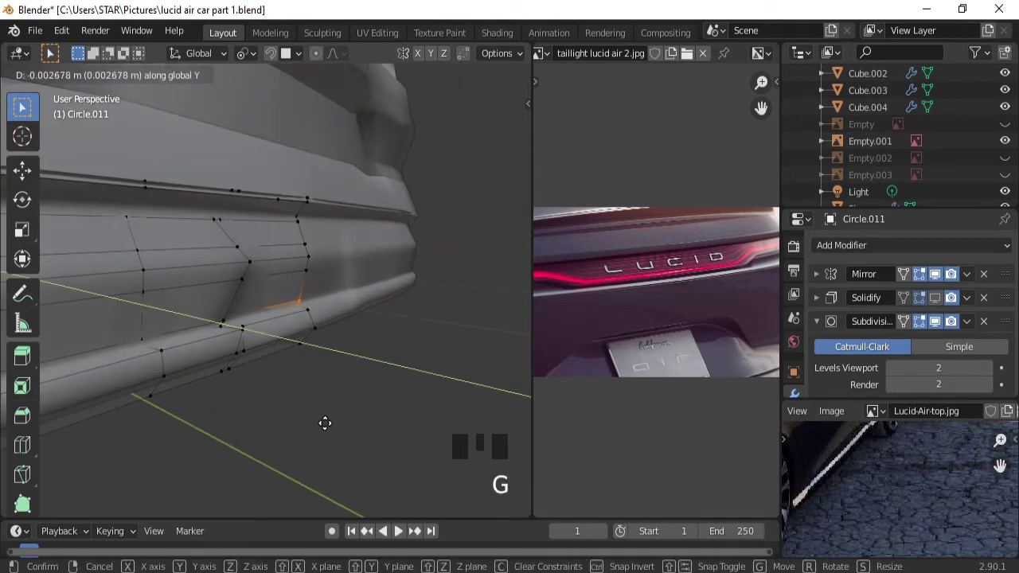
{"action": "key", "text": "Tab"}
Edit the rear body mesh Circle.009 and mark a redundant lower-band edge loop for deletion.
{"action": "left_click_drag", "start_coordinate": [385, 237], "coordinate": [220, 303]}
{"action": "left_click", "coordinate": [220, 302]}
{"action": "left_click_drag", "start_coordinate": [220, 303], "coordinate": [246, 281]}
{"action": "key", "text": "Tab"}
{"action": "left_click_drag", "start_coordinate": [291, 302], "coordinate": [318, 332]}
{"action": "double_click", "coordinate": [318, 333]}
{"action": "key", "text": "x"}
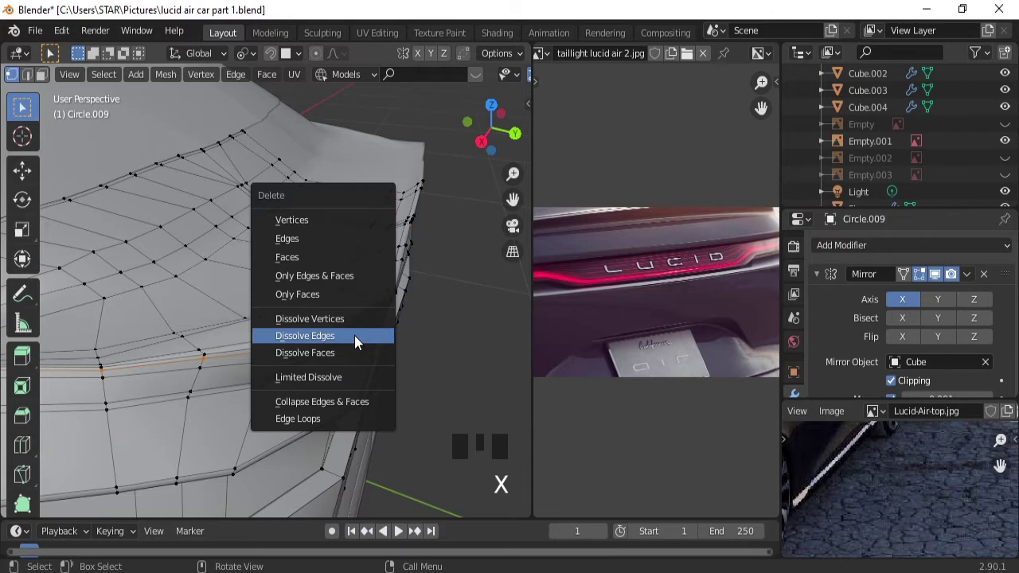
Dissolve two redundant edge loops on the rear body and edge-slide a remaining loop into place.
{"action": "left_click_drag", "start_coordinate": [401, 306], "coordinate": [388, 305]}
{"action": "double_click", "coordinate": [263, 212]}
{"action": "key", "text": "x"}
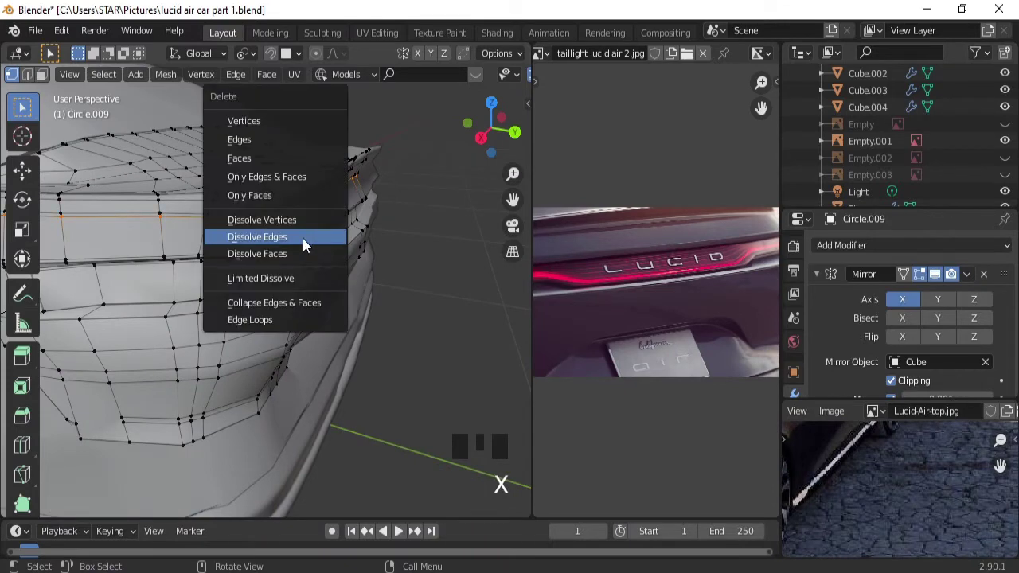
{"action": "left_click_drag", "start_coordinate": [341, 219], "coordinate": [378, 328]}
{"action": "double_click", "coordinate": [378, 328]}
{"action": "key", "text": "g"}
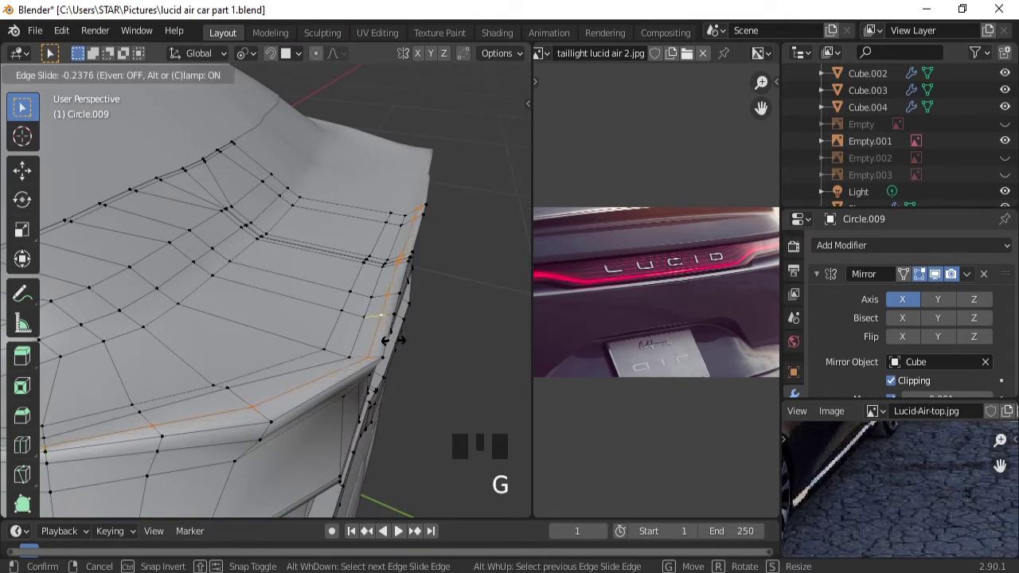
{"action": "key", "text": "g"}
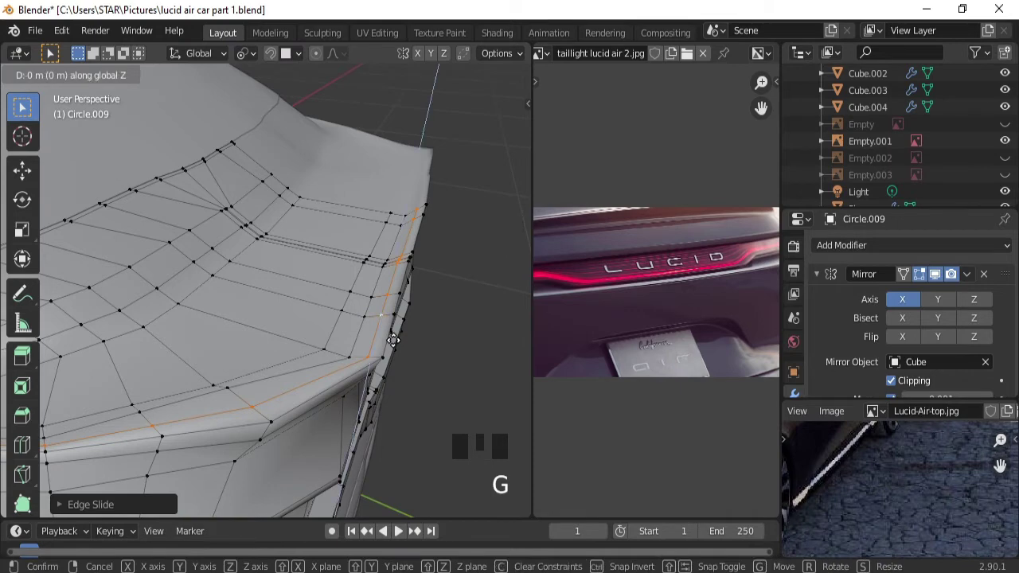
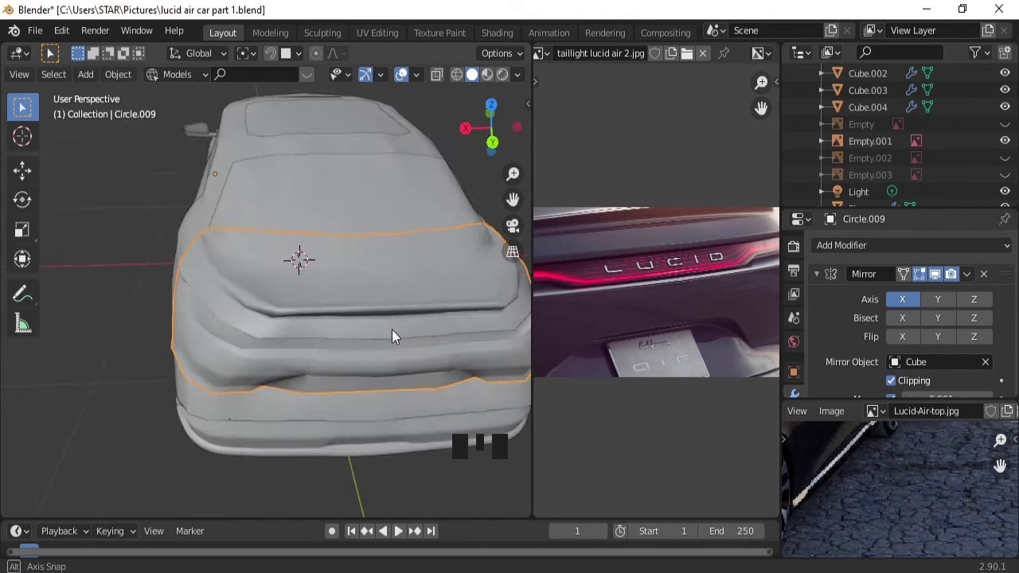
Slide the loop under the trunk lip upward and dissolve another redundant loop.
{"action": "key", "text": "Tab"}
{"action": "left_click_drag", "start_coordinate": [393, 297], "coordinate": [417, 266]}
{"action": "double_click", "coordinate": [417, 266]}
{"action": "key", "text": "g"}
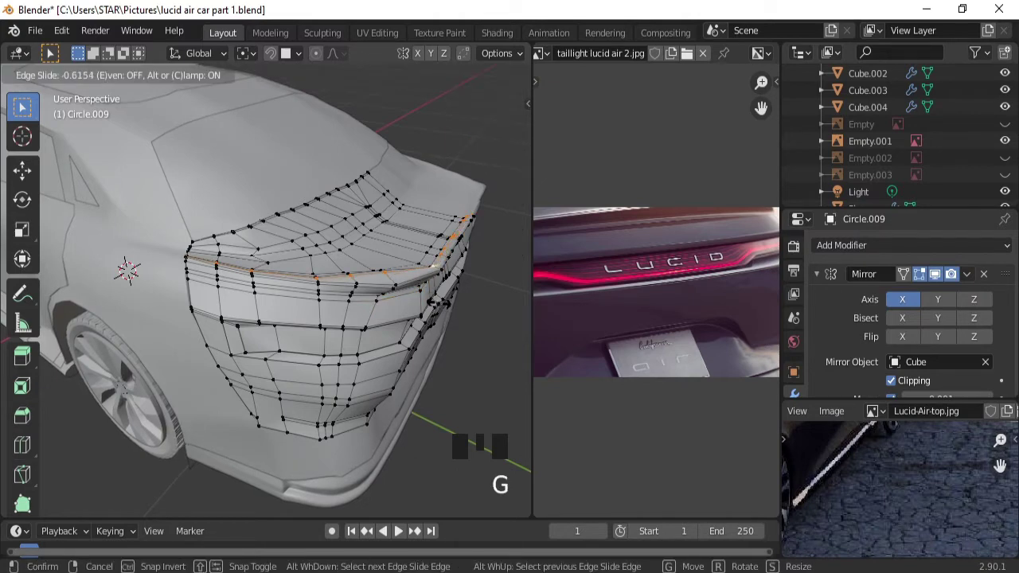
{"action": "left_click_drag", "start_coordinate": [437, 286], "coordinate": [432, 307]}
{"action": "double_click", "coordinate": [432, 307]}
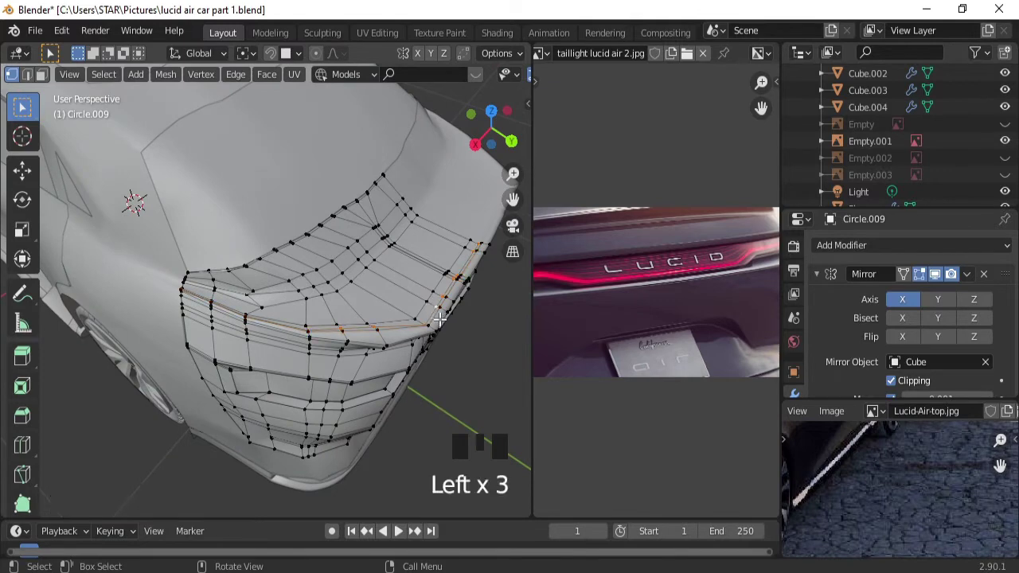
{"action": "key", "text": "x"}
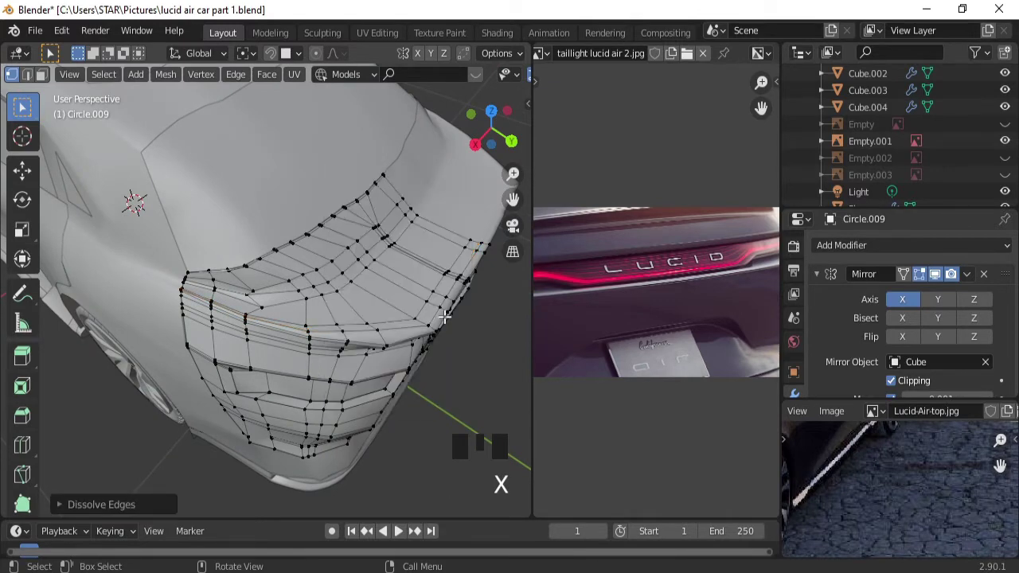
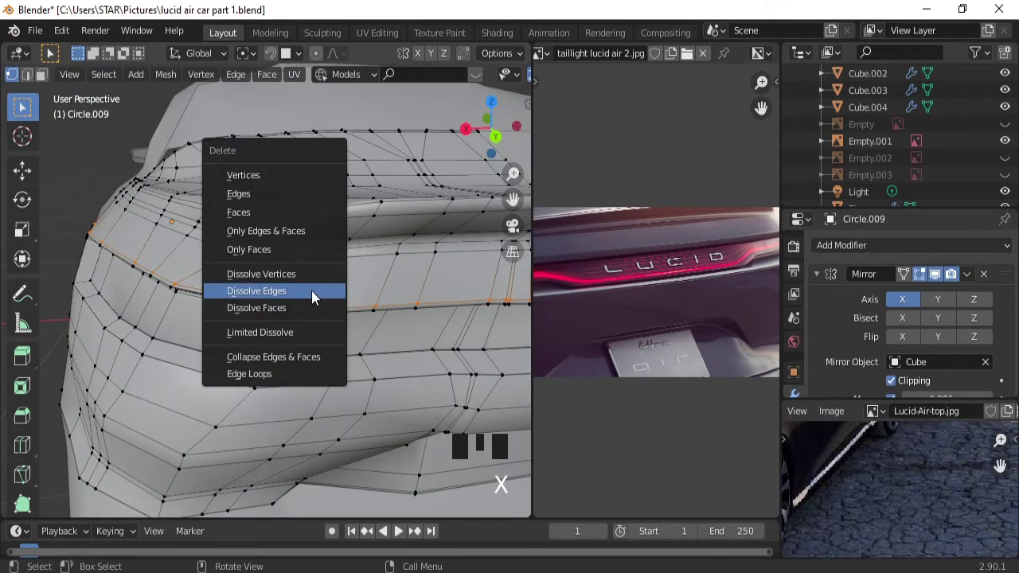
{"action": "left_click_drag", "start_coordinate": [353, 269], "coordinate": [335, 162]}
Dissolve one more loop, then give the rear body a level-2 Subdivision Surface modifier.
{"action": "double_click", "coordinate": [335, 162]}
{"action": "key", "text": "x"}
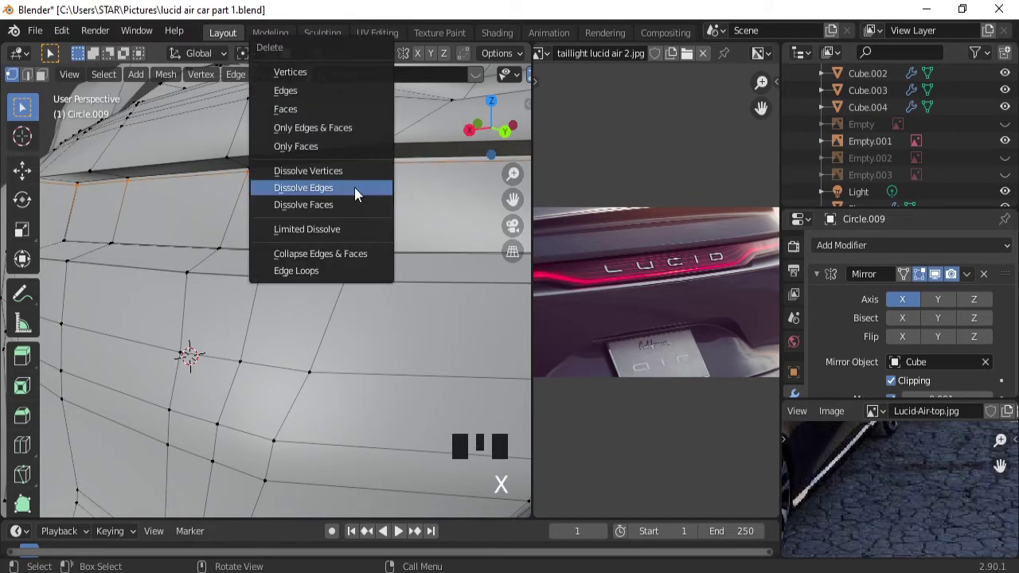
{"action": "left_click_drag", "start_coordinate": [388, 174], "coordinate": [356, 289]}
{"action": "key", "text": "Tab"}
{"action": "left_click_drag", "start_coordinate": [368, 297], "coordinate": [848, 278]}
{"action": "left_click_drag", "start_coordinate": [821, 279], "coordinate": [995, 350]}
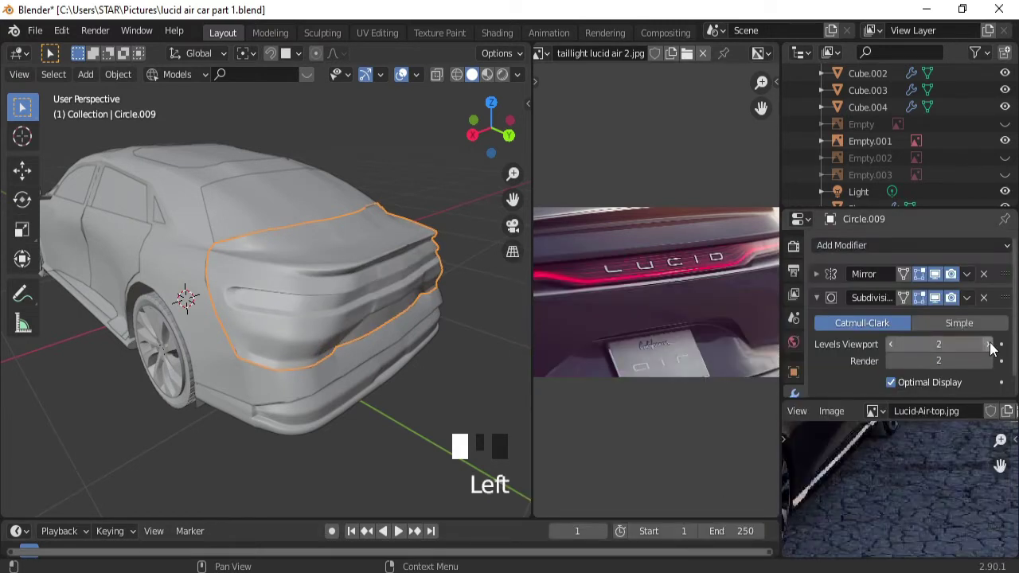
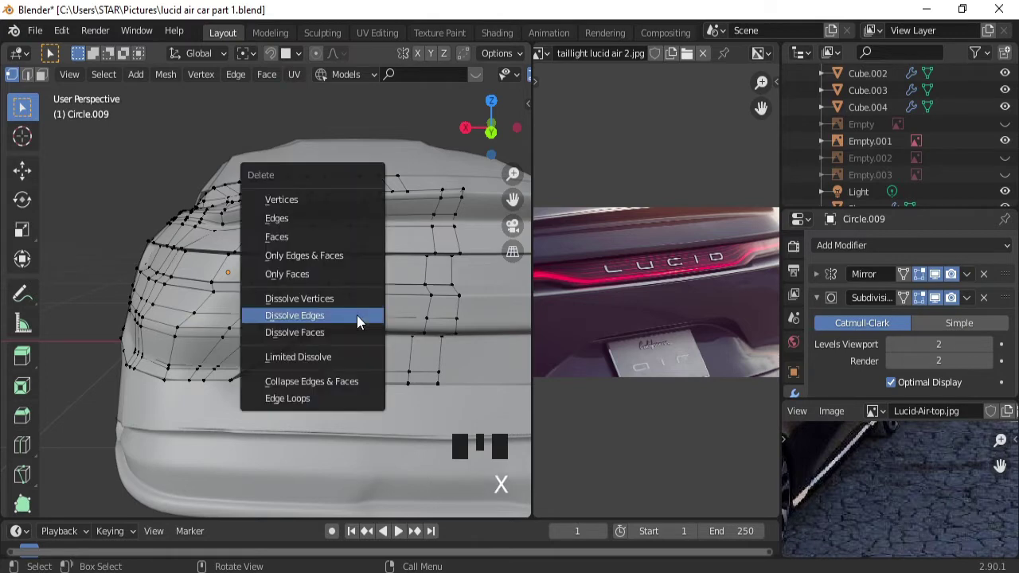
Dissolve another edge loop on the rear body and review the smoothed rear in Object Mode.
{"action": "left_click", "coordinate": [332, 298]}
{"action": "key", "text": "x"}
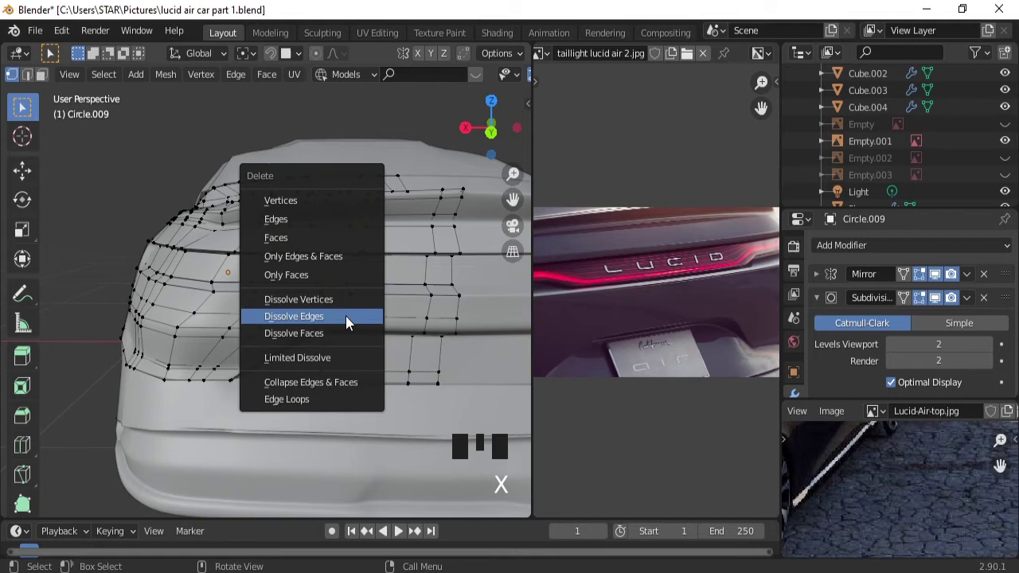
{"action": "key", "text": "Tab"}
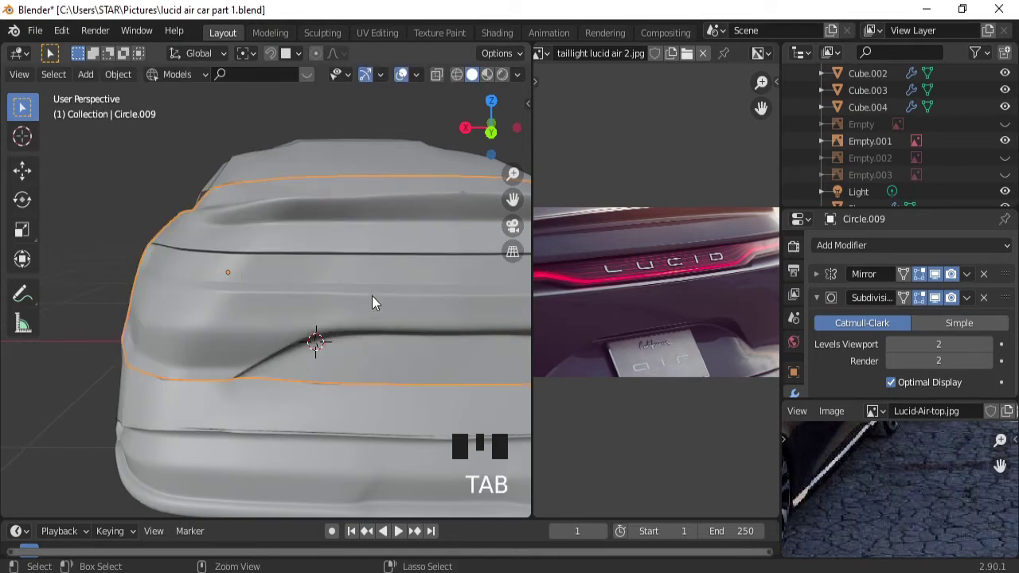
{"action": "left_click_drag", "start_coordinate": [384, 275], "coordinate": [436, 369]}
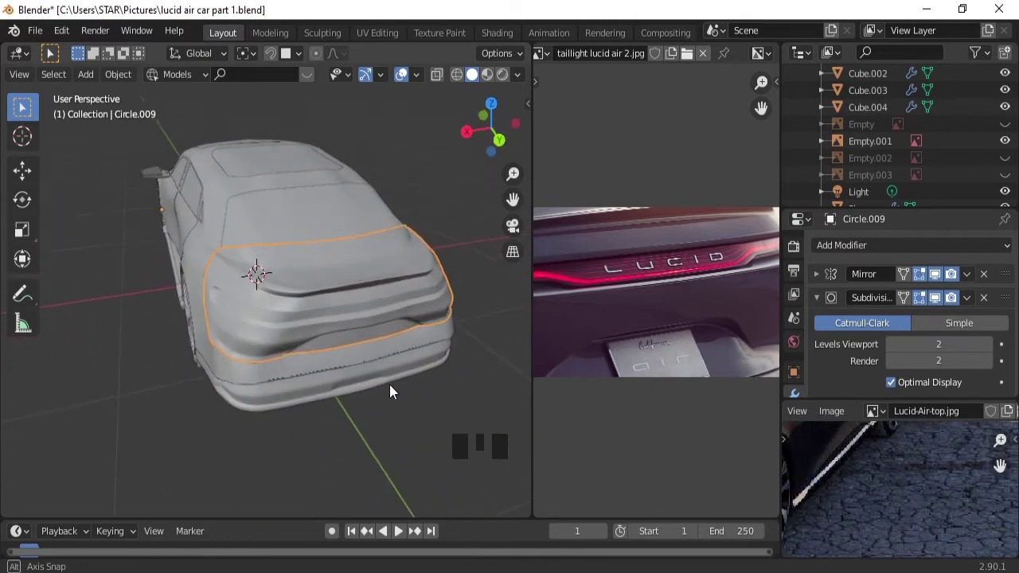
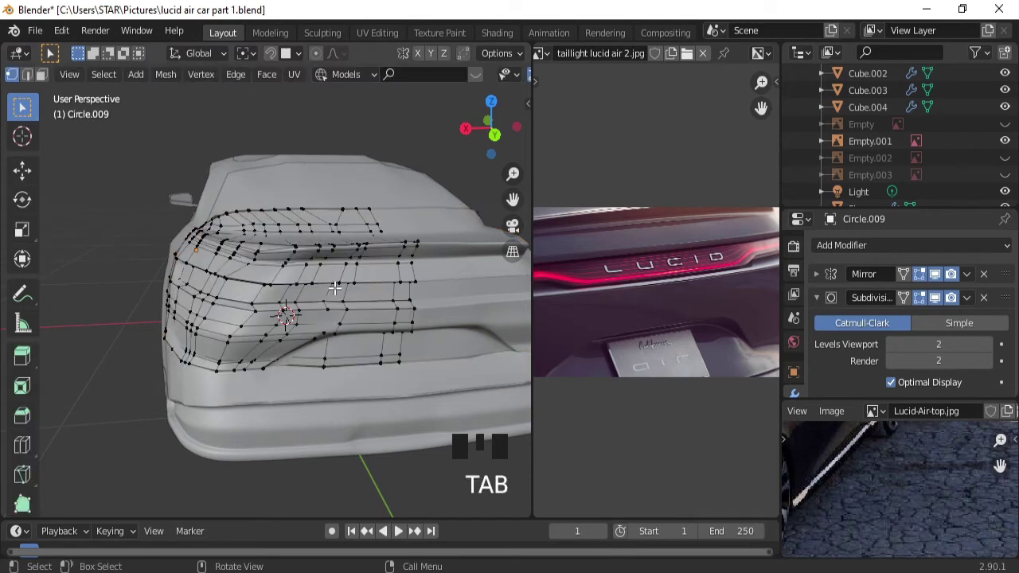
Duplicate the two taillight band loops in place and separate them into a new object.
{"action": "left_click_drag", "start_coordinate": [329, 313], "coordinate": [303, 186]}
{"action": "double_click", "coordinate": [303, 186]}
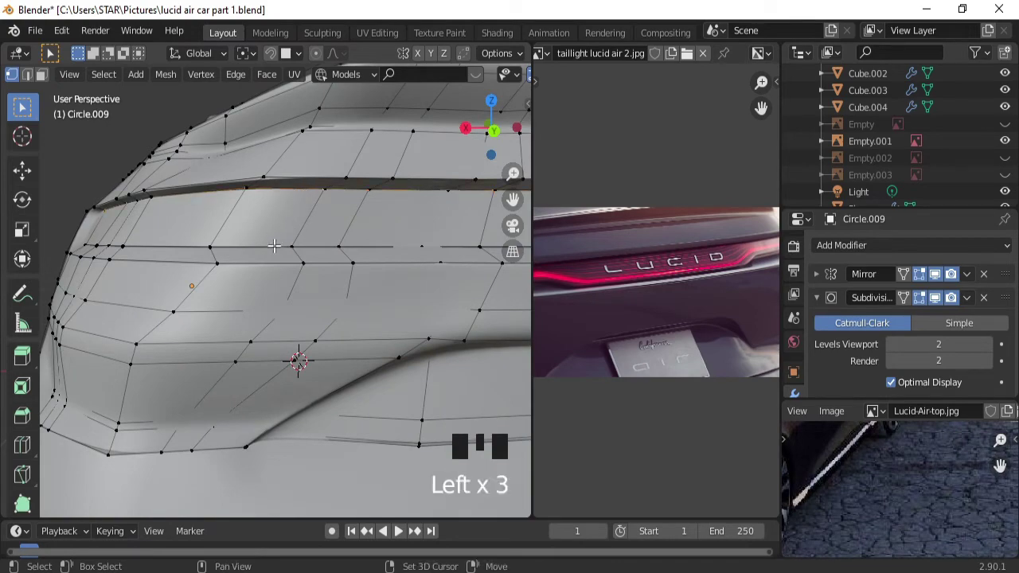
{"action": "double_click", "coordinate": [273, 241]}
{"action": "left_click_drag", "start_coordinate": [308, 246], "coordinate": [346, 300]}
{"action": "key", "text": "shift+d"}
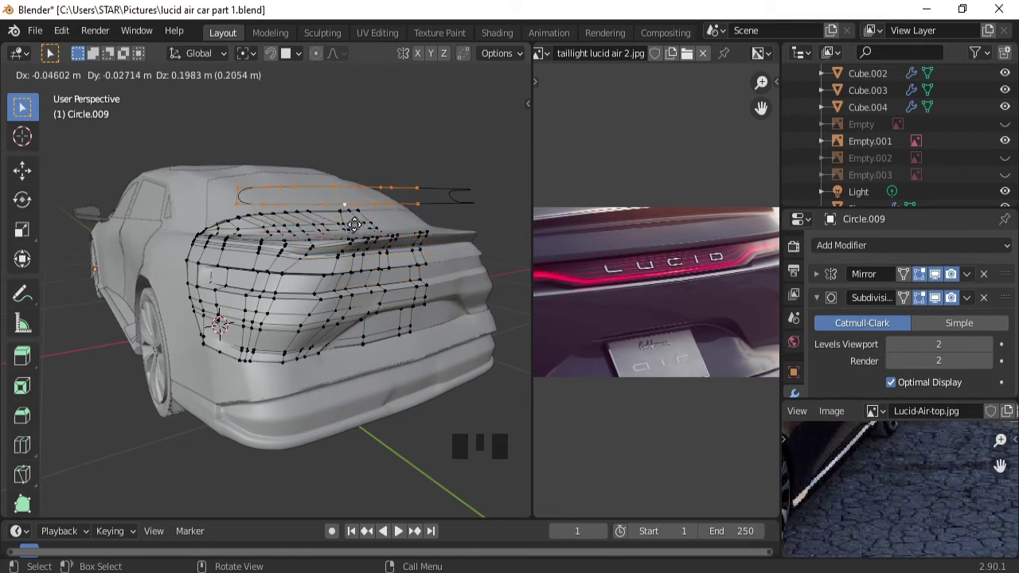
{"action": "key", "text": "p"}
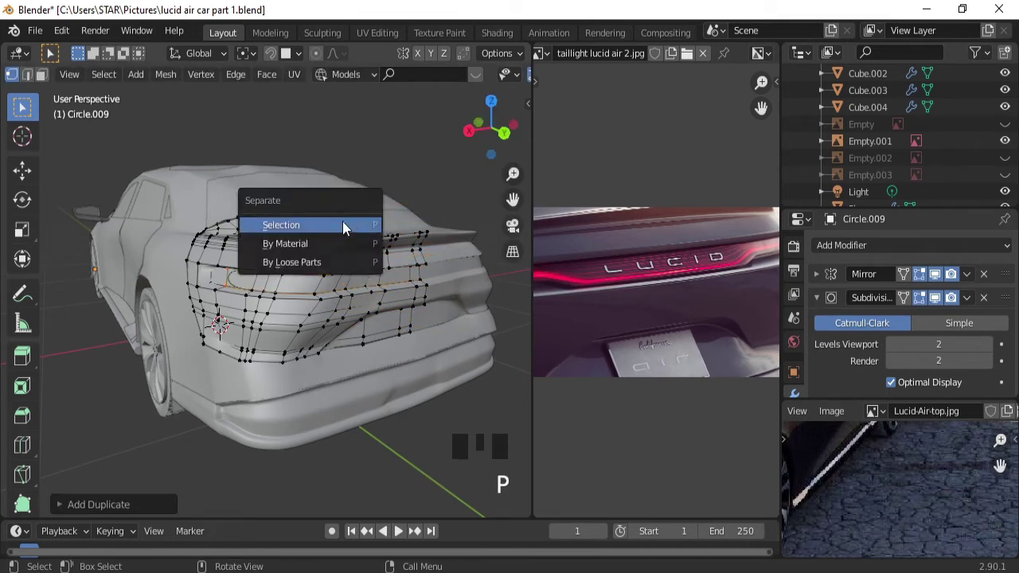
{"action": "key", "text": "Tab"}
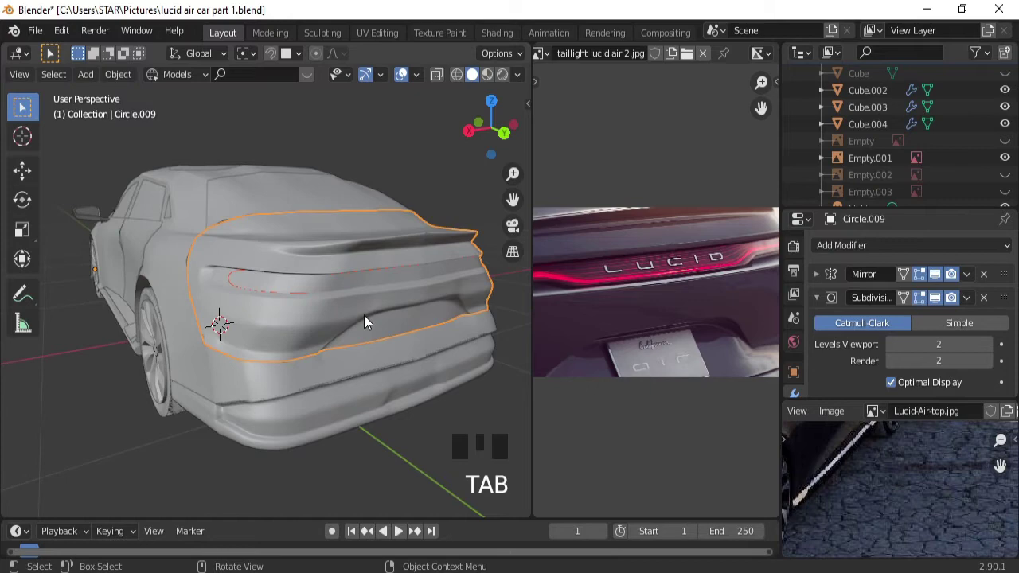
{"action": "left_click", "coordinate": [301, 300]}
Remove the Subdivision modifier from taillight strip Circle.041, keeping Mirror, and view it straight on.
{"action": "key", "text": "Tab"}
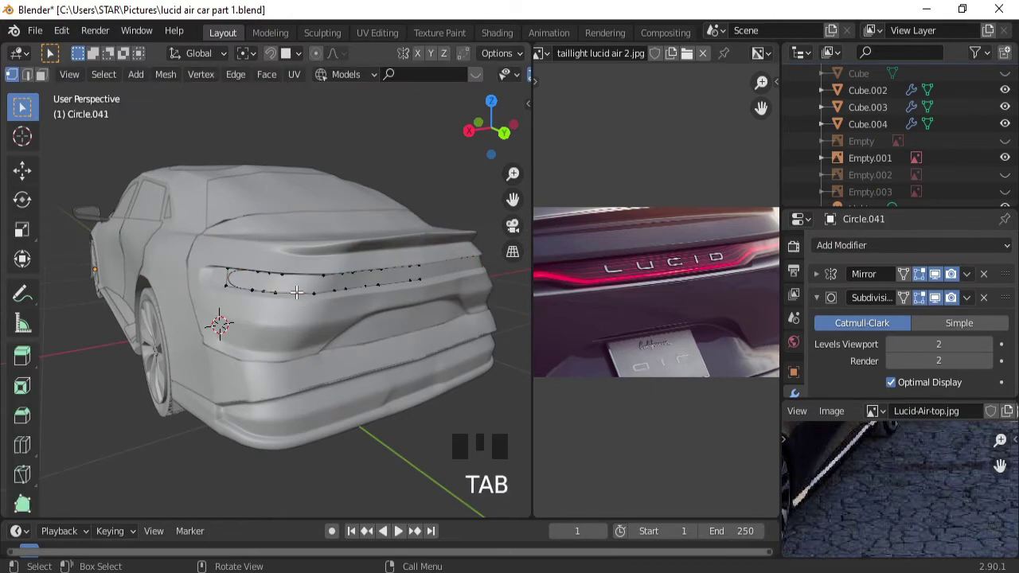
{"action": "key", "text": "a"}
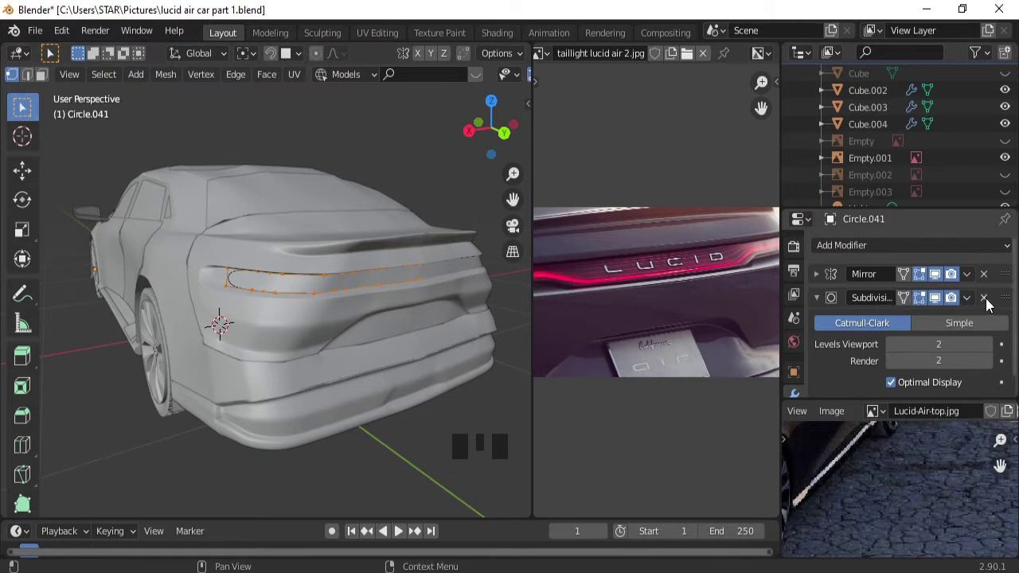
{"action": "left_click_drag", "start_coordinate": [990, 304], "coordinate": [414, 343]}
{"action": "key", "text": "Tab"}
{"action": "left_click", "coordinate": [382, 323]}
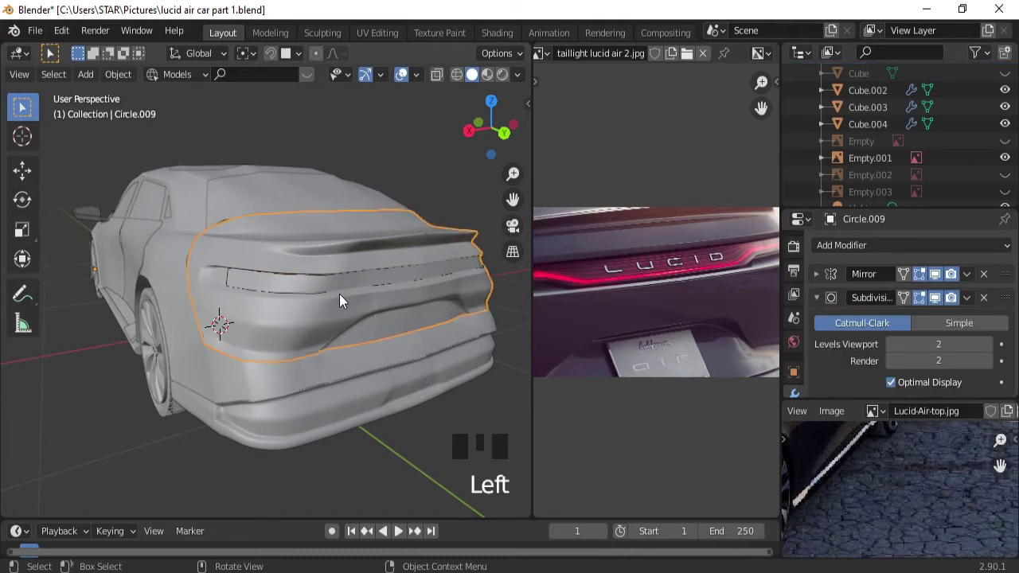
{"action": "left_click", "coordinate": [329, 300]}
{"action": "key", "text": "Tab"}
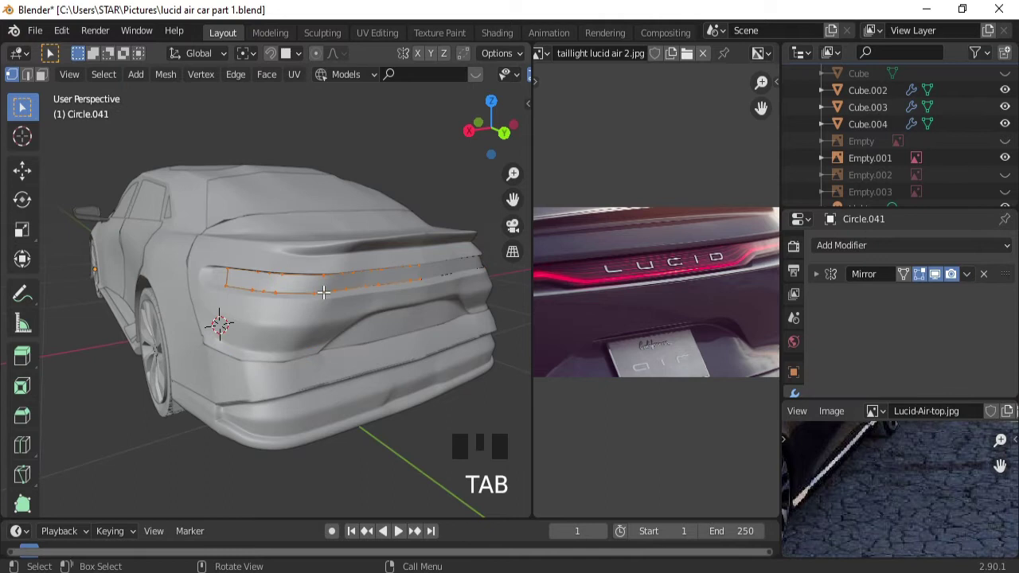
{"action": "left_click_drag", "start_coordinate": [379, 285], "coordinate": [321, 327]}
{"action": "key", "text": "KP_1"}
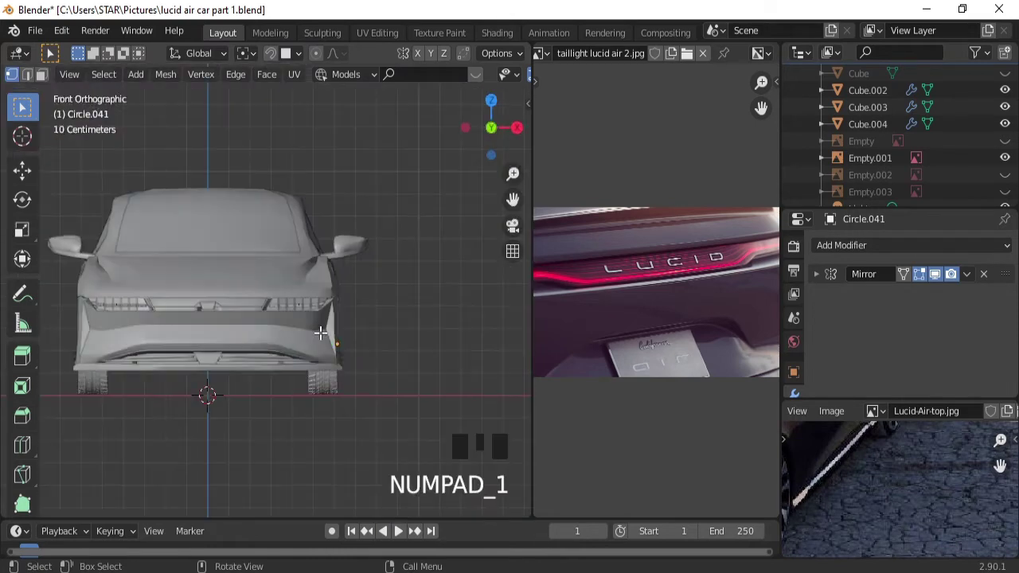
Show the rear reference in back view and select the taillight strip's edge loop.
{"action": "key", "text": "ctrl+KP_1"}
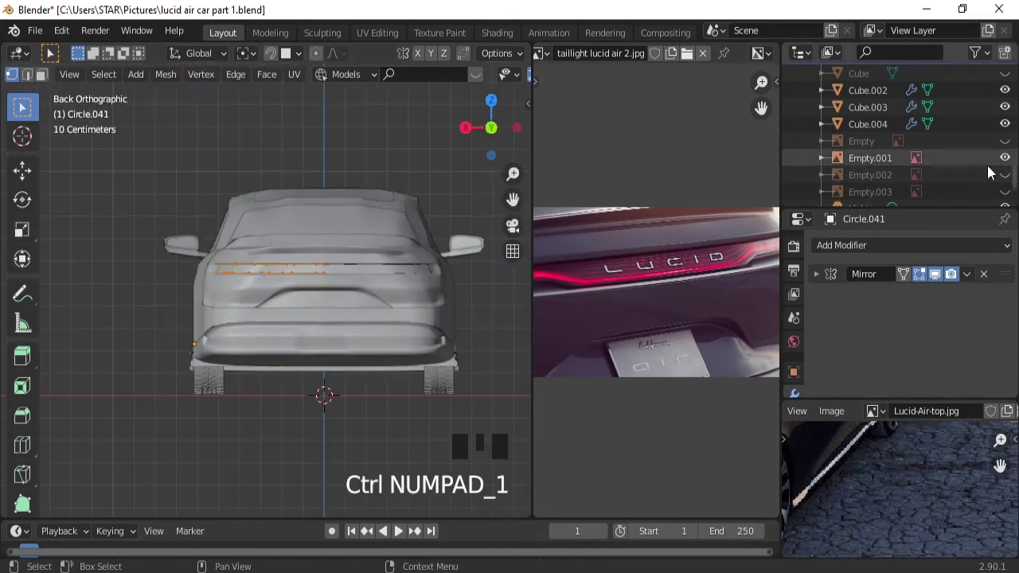
{"action": "left_click", "coordinate": [1007, 179]}
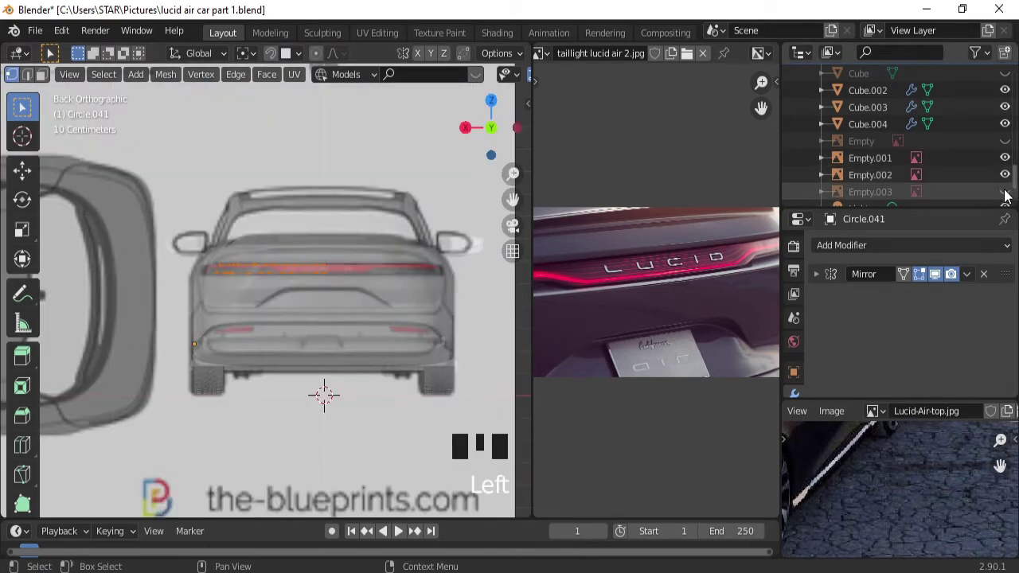
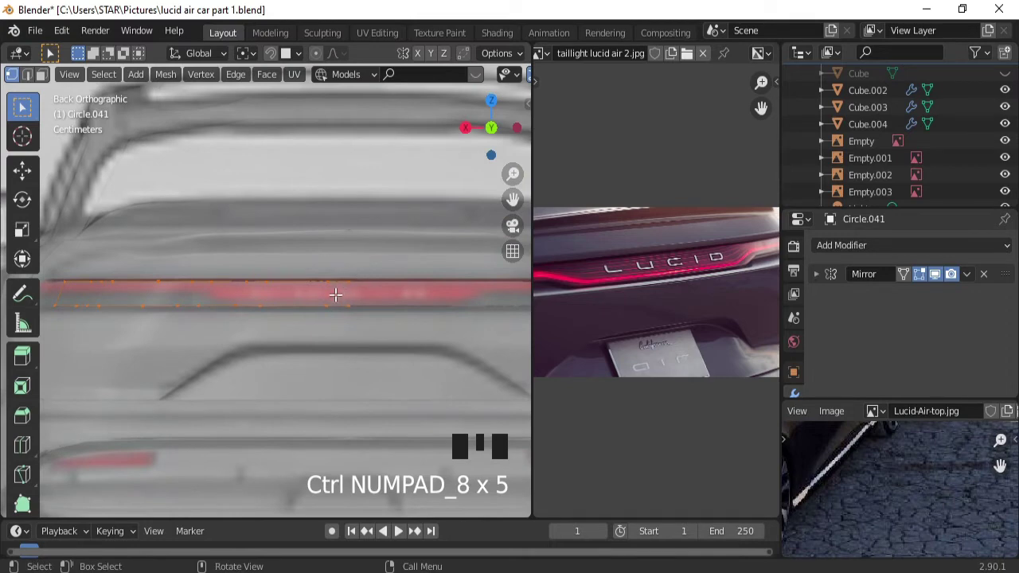
{"action": "double_click", "coordinate": [303, 300]}
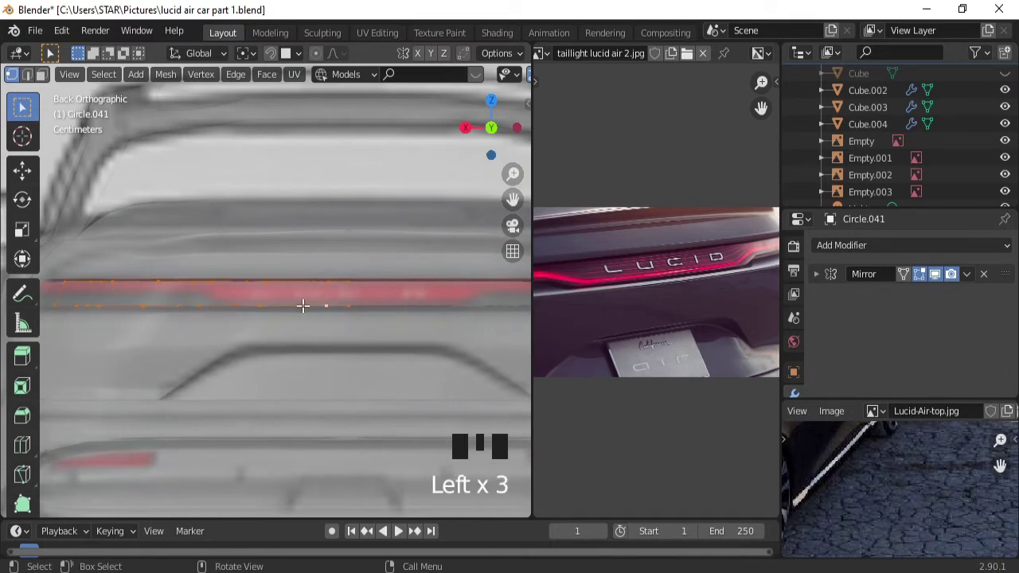
{"action": "left_click", "coordinate": [363, 298]}
{"action": "left_click_drag", "start_coordinate": [257, 324], "coordinate": [256, 323]}
{"action": "key", "text": "ctrl+KP_1"}
{"action": "left_click", "coordinate": [320, 306]}
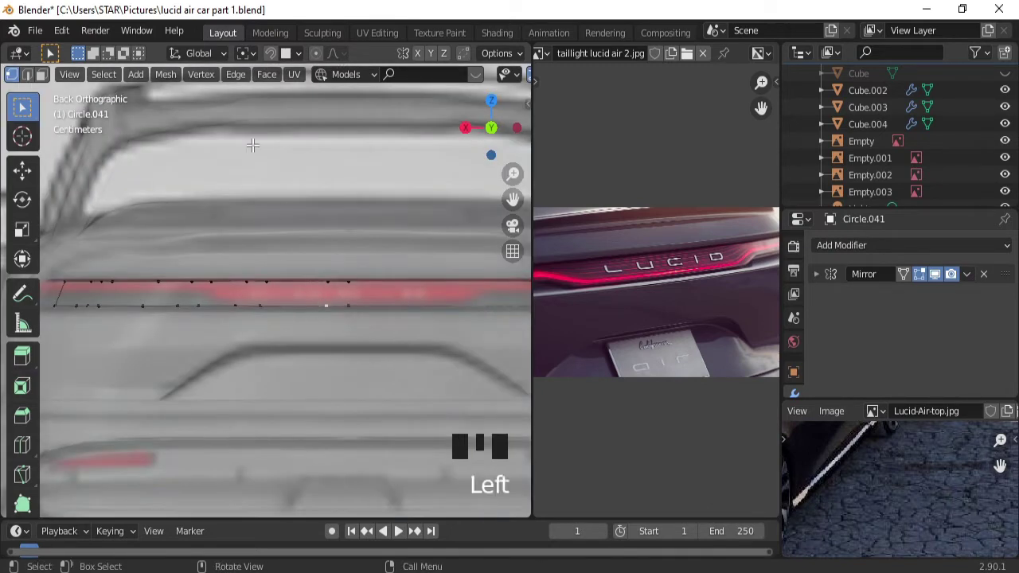
{"action": "left_click_drag", "start_coordinate": [257, 62], "coordinate": [330, 279]}
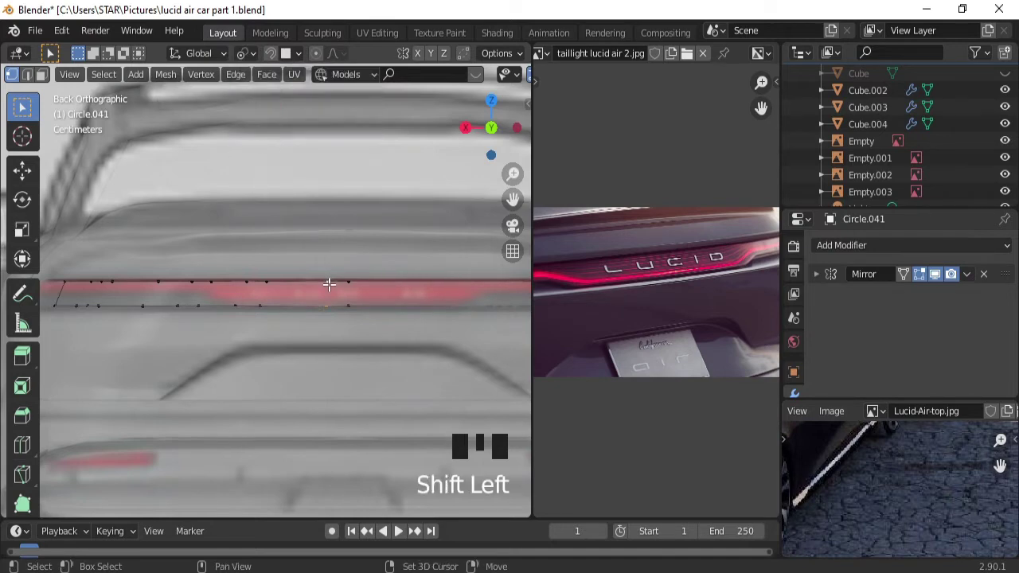
Scale vertices along the strip's top edge toward the reference's light band.
{"action": "key", "text": "s"}
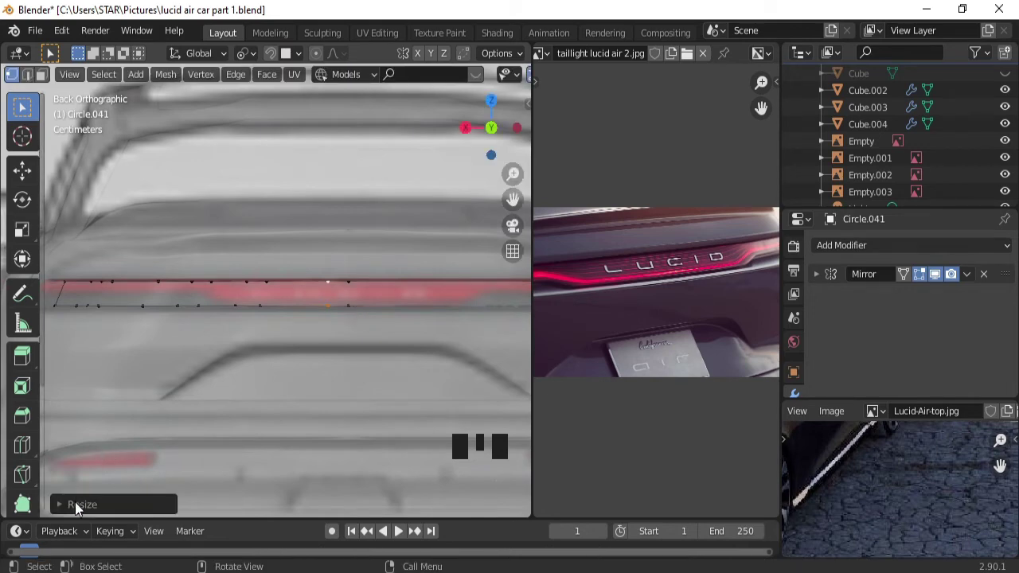
{"action": "left_click_drag", "start_coordinate": [79, 508], "coordinate": [260, 297]}
{"action": "left_click", "coordinate": [265, 280]}
{"action": "key", "text": "s"}
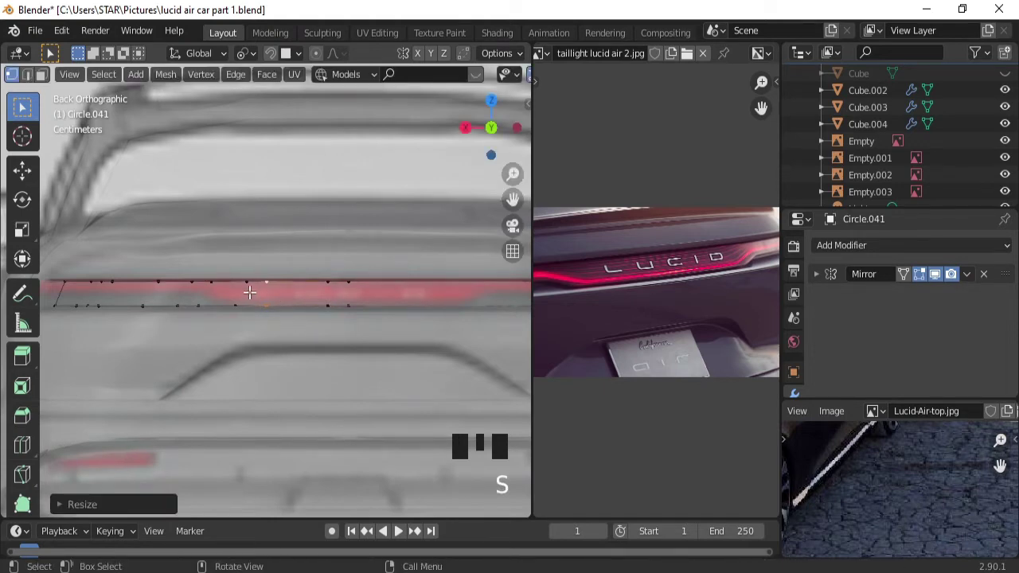
{"action": "left_click", "coordinate": [247, 280]}
{"action": "left_click", "coordinate": [235, 297]}
{"action": "left_click", "coordinate": [245, 278]}
{"action": "key", "text": "s"}
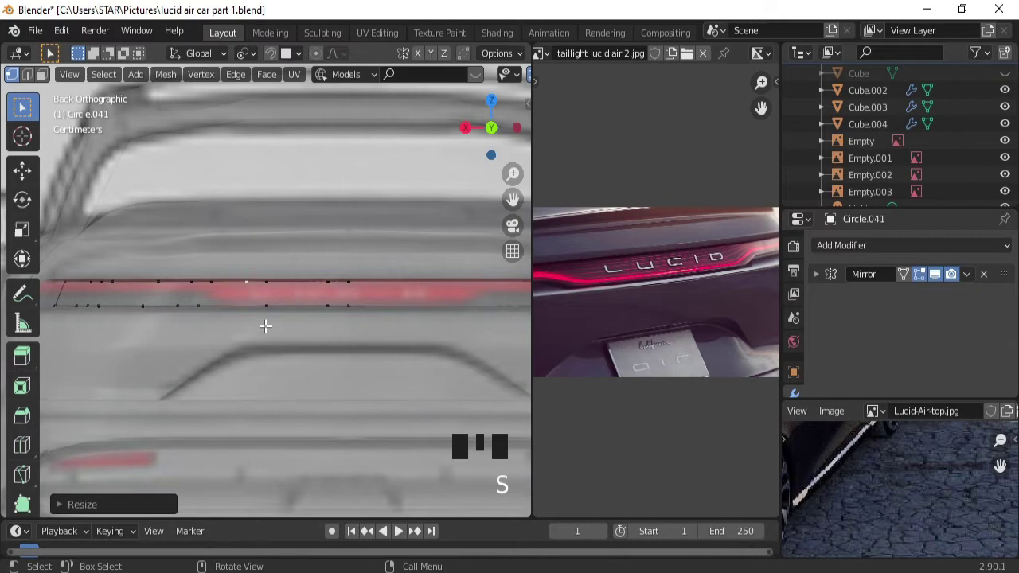
{"action": "left_click_drag", "start_coordinate": [368, 261], "coordinate": [332, 295]}
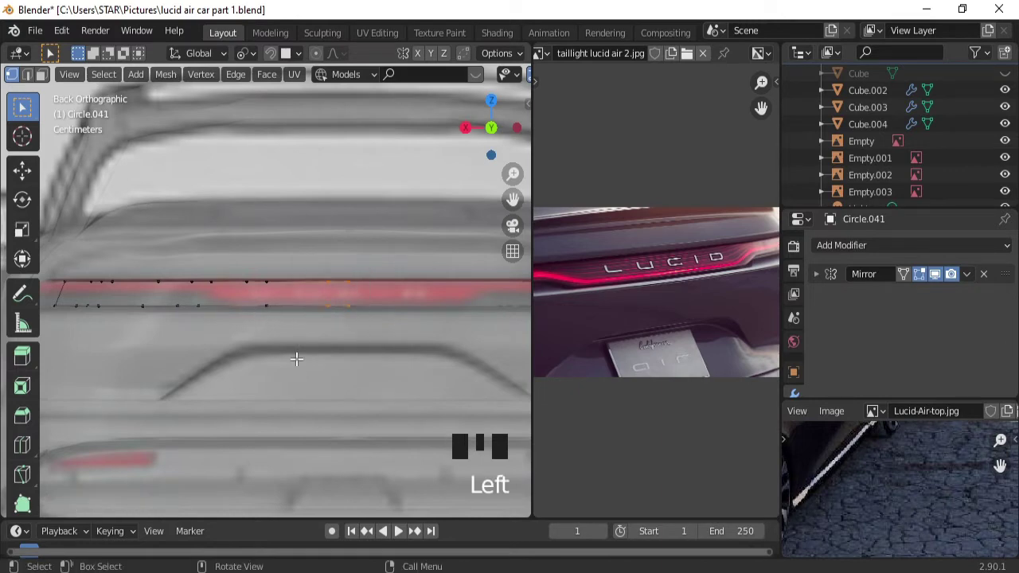
Add several vertical cuts across the strip and slide a lower-edge vertex along its edge.
{"action": "key", "text": "f"}
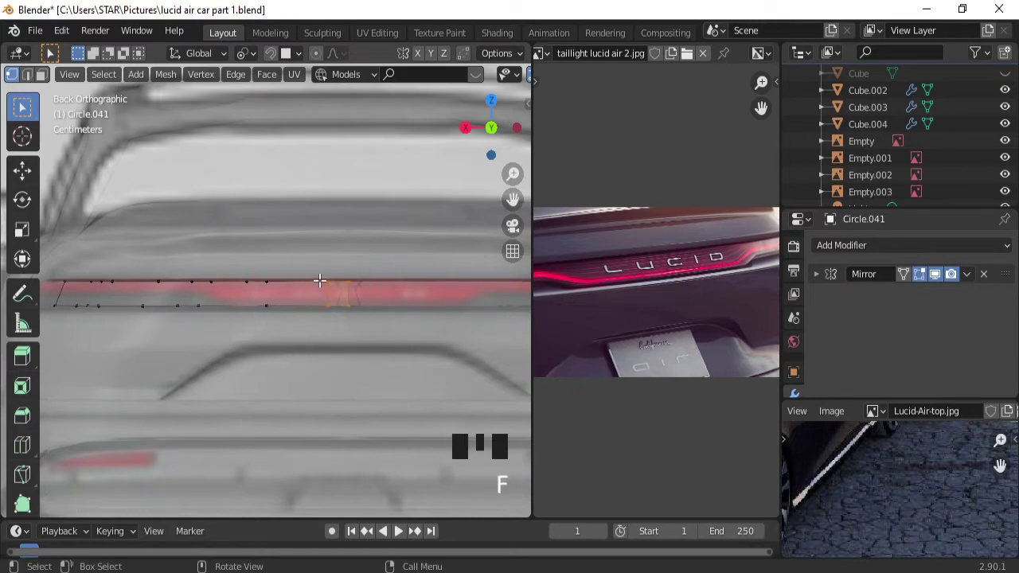
{"action": "left_click", "coordinate": [334, 269]}
{"action": "key", "text": "f"}
{"action": "key", "text": "f"}
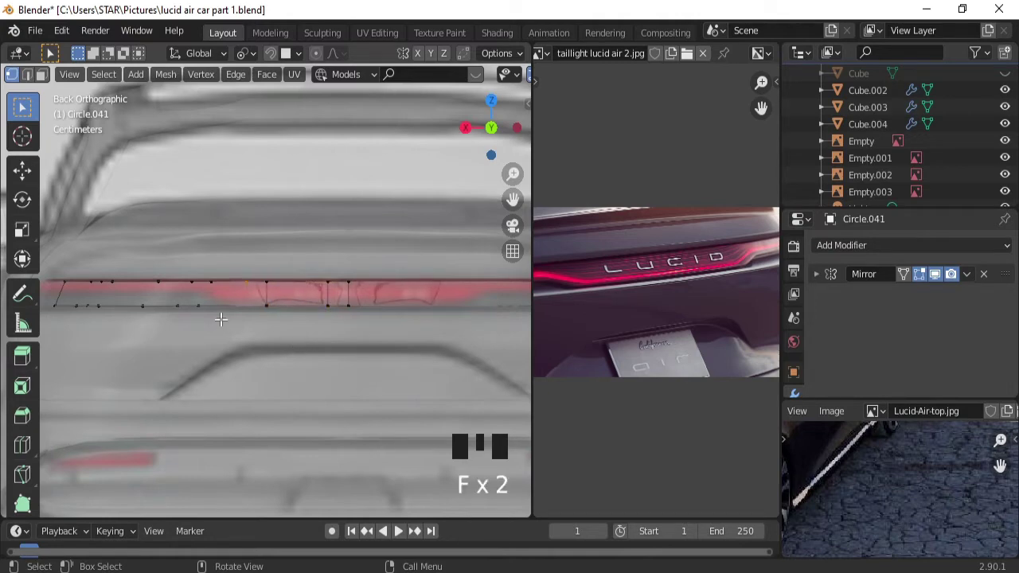
{"action": "left_click", "coordinate": [203, 303]}
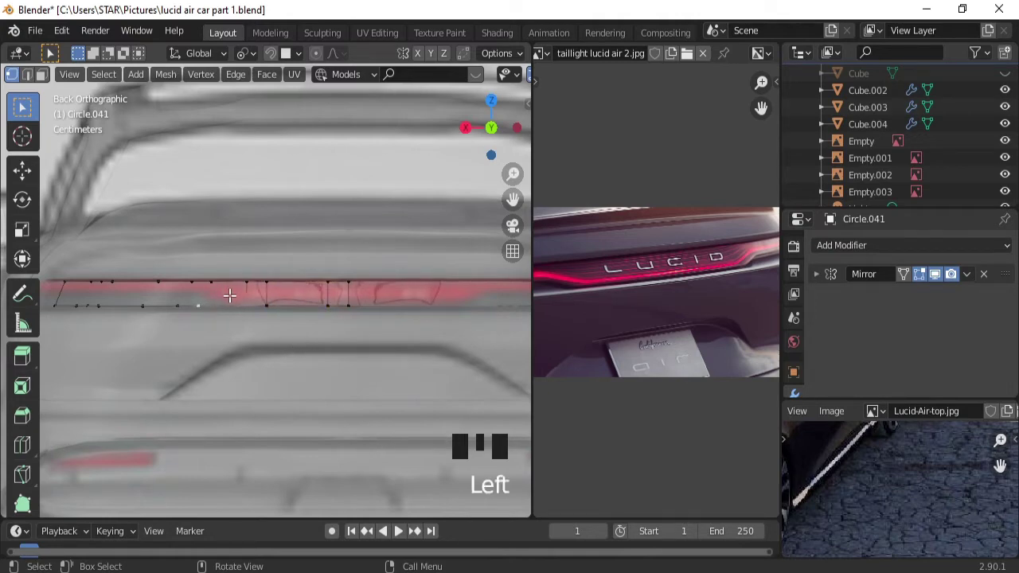
{"action": "key", "text": "g"}
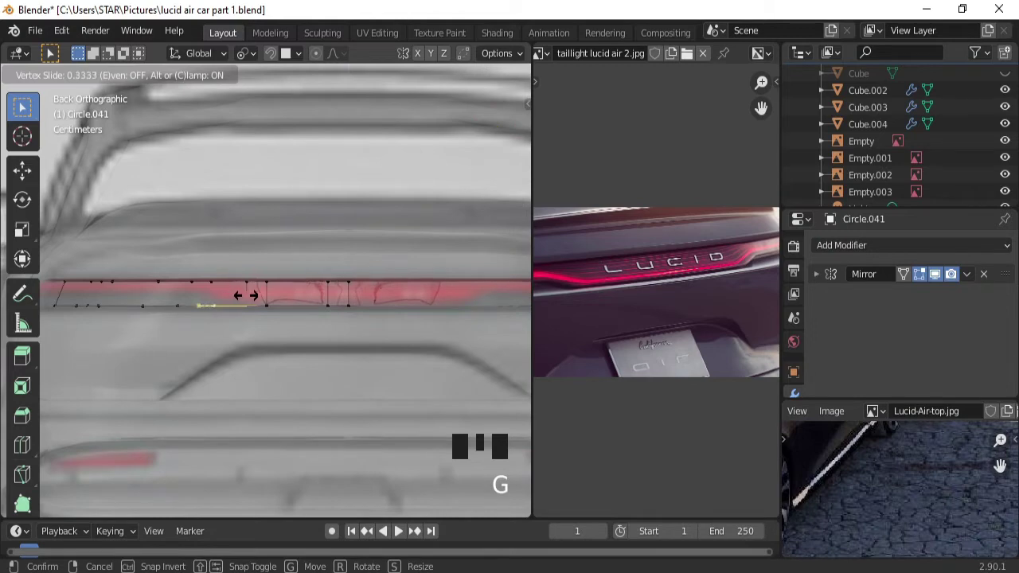
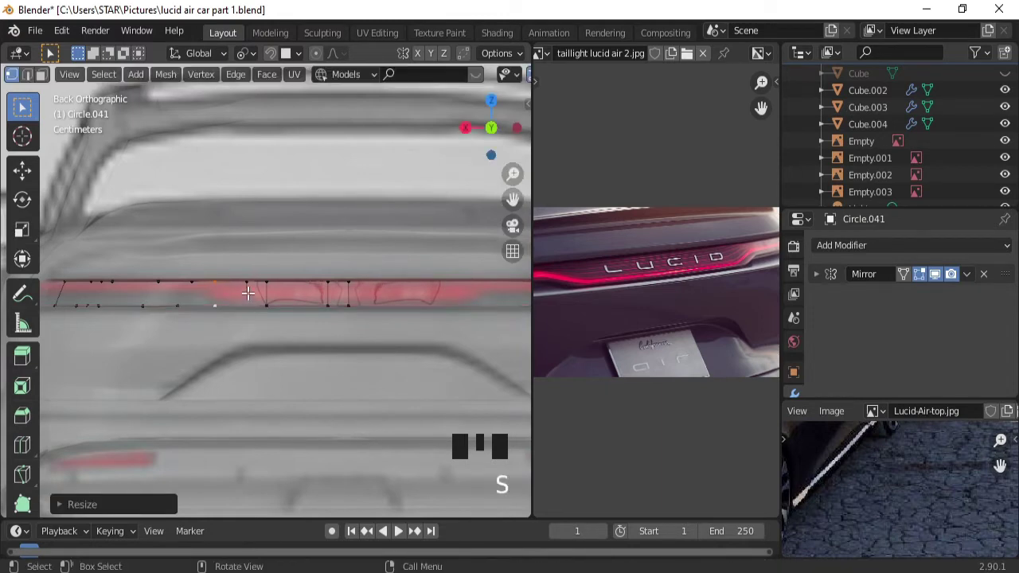
{"action": "left_click", "coordinate": [250, 277]}
{"action": "left_click", "coordinate": [247, 300]}
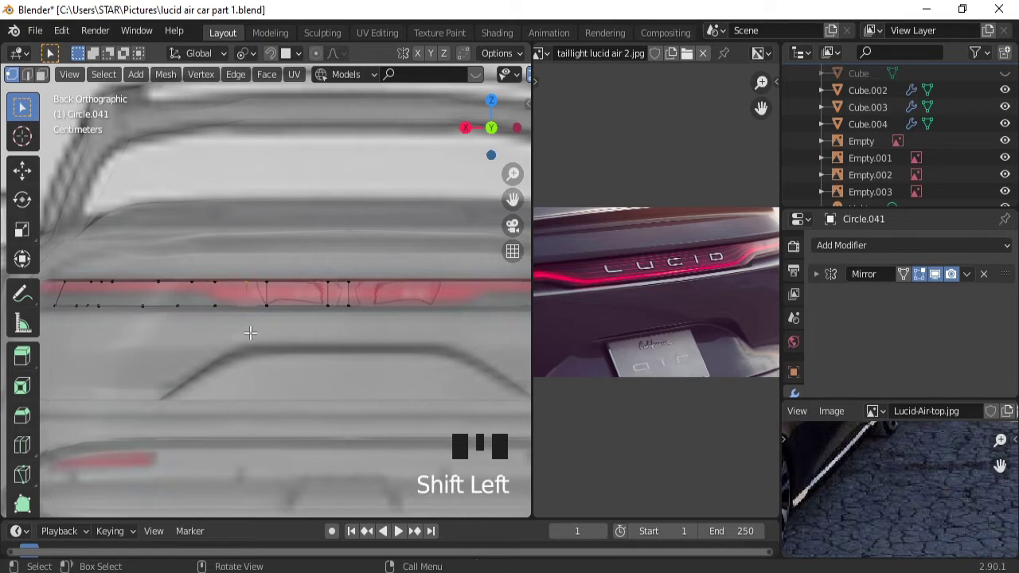
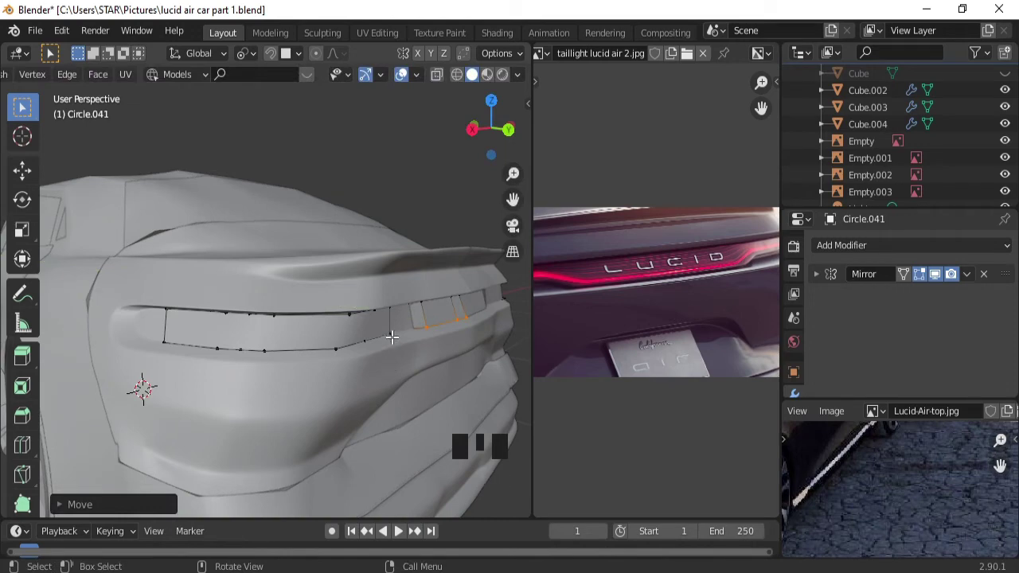
Scale the vertices at the strip's rear end to taper it, checking in perspective.
{"action": "left_click", "coordinate": [392, 331]}
{"action": "left_click", "coordinate": [424, 324]}
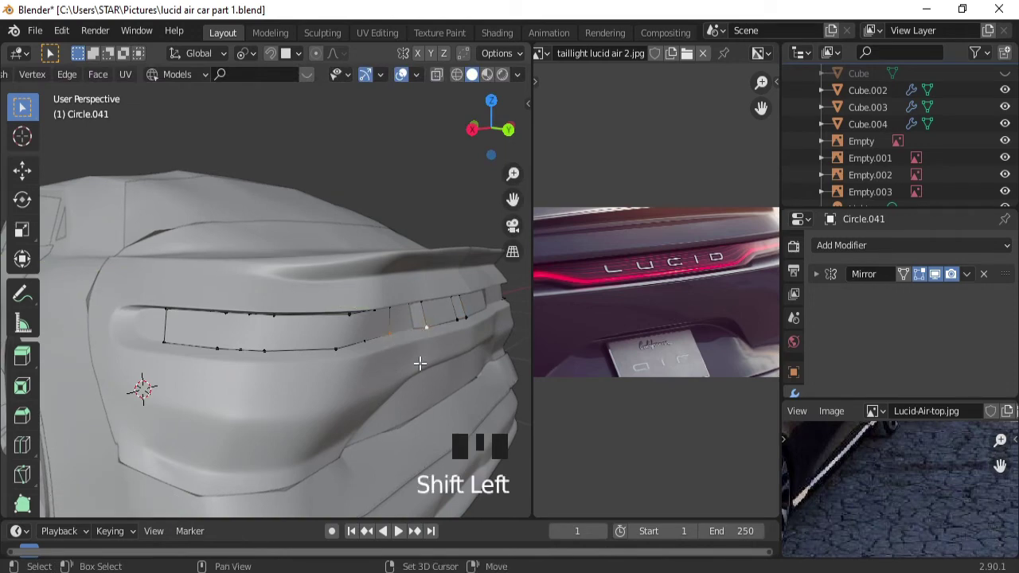
{"action": "key", "text": "s"}
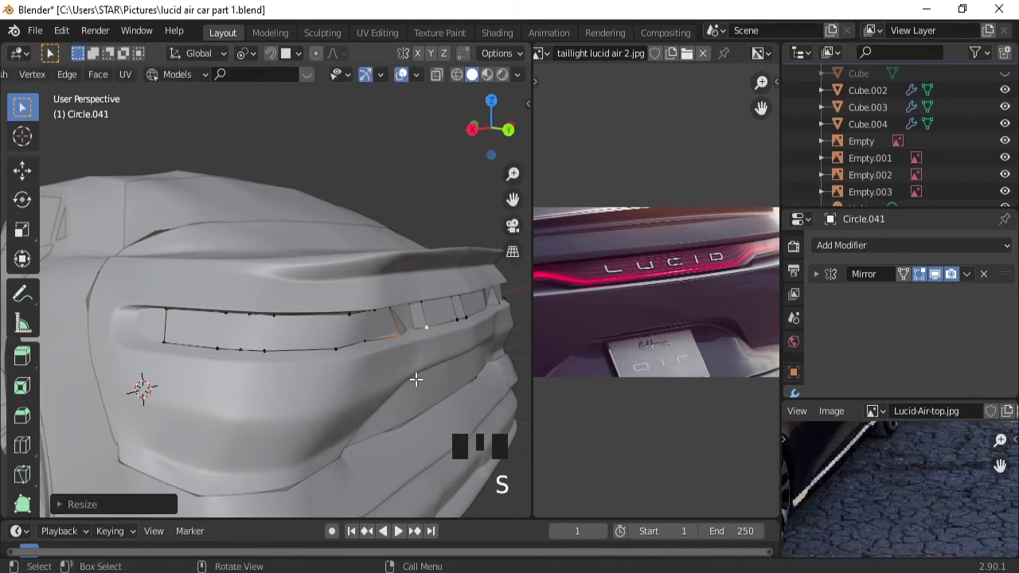
{"action": "left_click", "coordinate": [412, 323]}
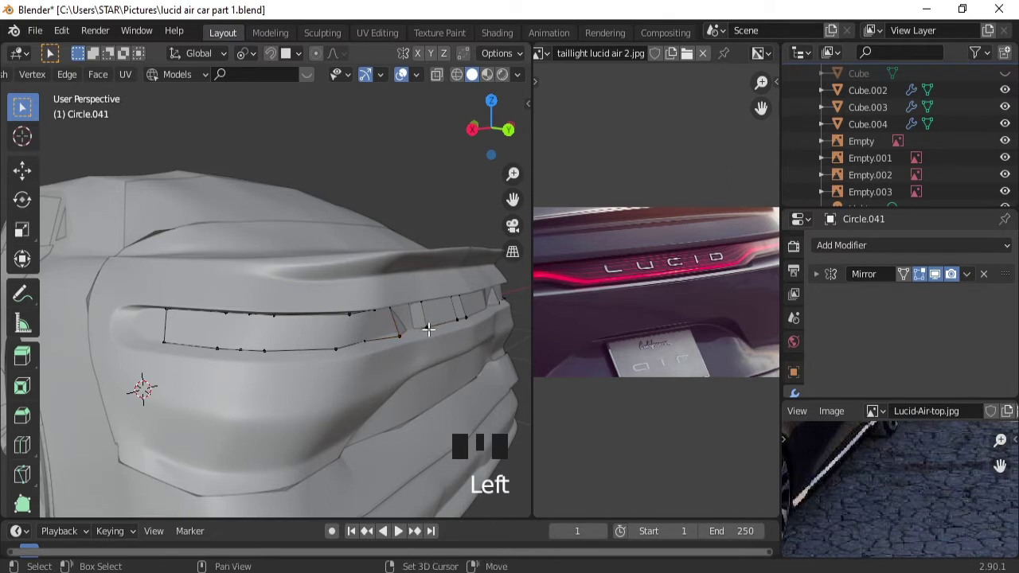
{"action": "left_click", "coordinate": [429, 324]}
{"action": "key", "text": "s"}
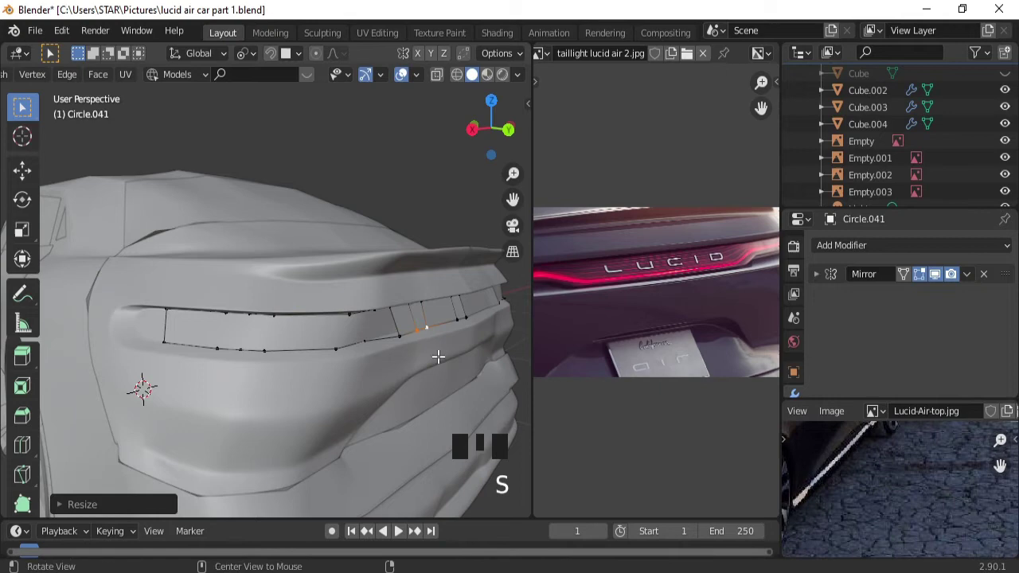
{"action": "left_click_drag", "start_coordinate": [438, 351], "coordinate": [448, 349]}
{"action": "left_click_drag", "start_coordinate": [447, 349], "coordinate": [375, 325]}
Return to the back view, pan to the strip's end and pick a lower-edge vertex to slide.
{"action": "key", "text": "ctrl+KP_1"}
{"action": "key", "text": "ctrl+KP_4"}
{"action": "key", "text": "ctrl+KP_4"}
{"action": "key", "text": "ctrl+KP_4"}
{"action": "left_click_drag", "start_coordinate": [349, 322], "coordinate": [378, 305]}
{"action": "left_click", "coordinate": [378, 306]}
Slide a lower-edge vertex along the strip and scale the lower vertices at its right end.
{"action": "key", "text": "g"}
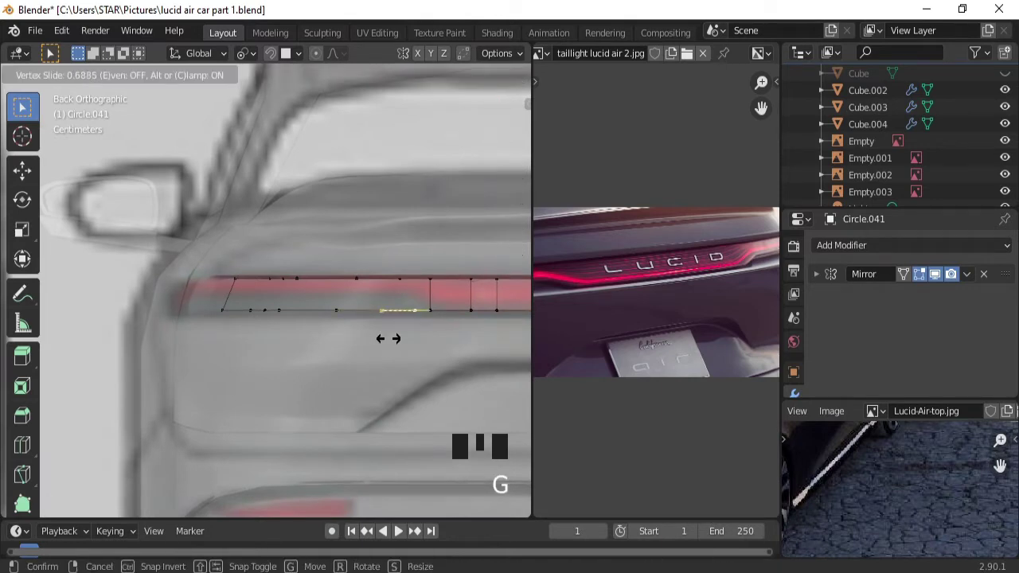
{"action": "left_click", "coordinate": [398, 274]}
{"action": "left_click", "coordinate": [398, 275]}
{"action": "left_click", "coordinate": [399, 274]}
{"action": "left_click", "coordinate": [414, 304]}
{"action": "double_click", "coordinate": [414, 305]}
{"action": "left_click", "coordinate": [402, 279]}
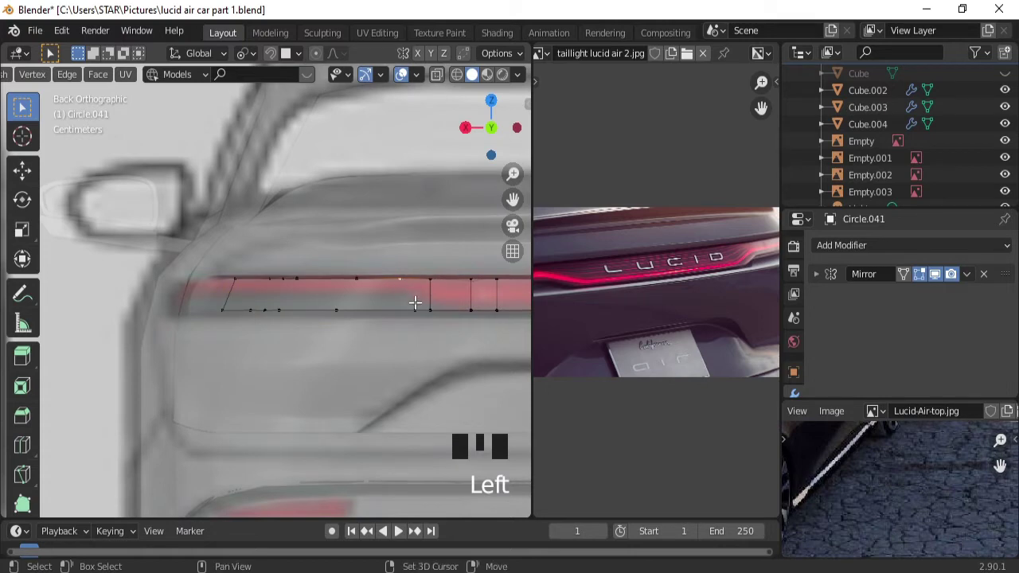
{"action": "left_click", "coordinate": [417, 305]}
{"action": "key", "text": "s"}
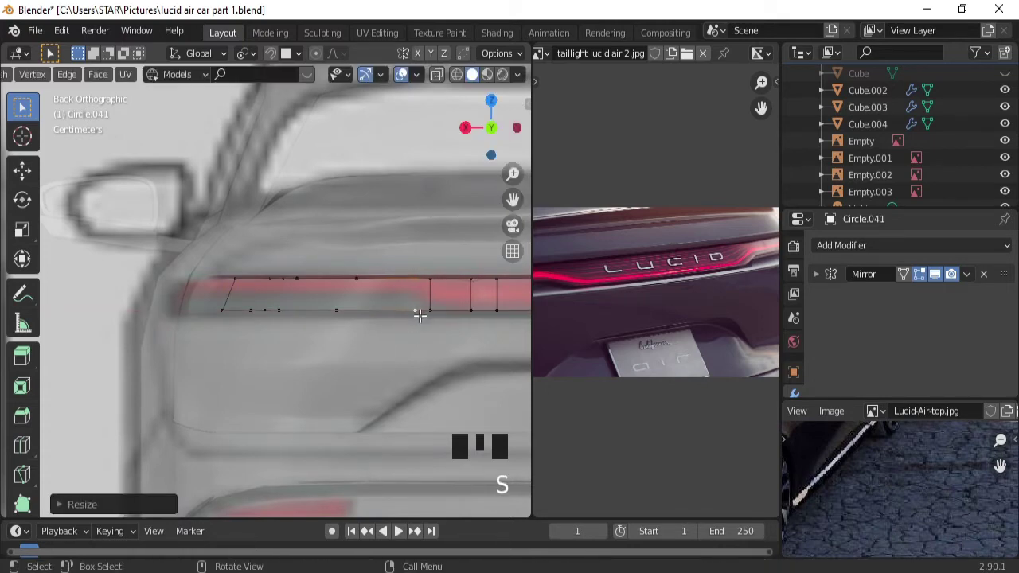
{"action": "left_click", "coordinate": [441, 264]}
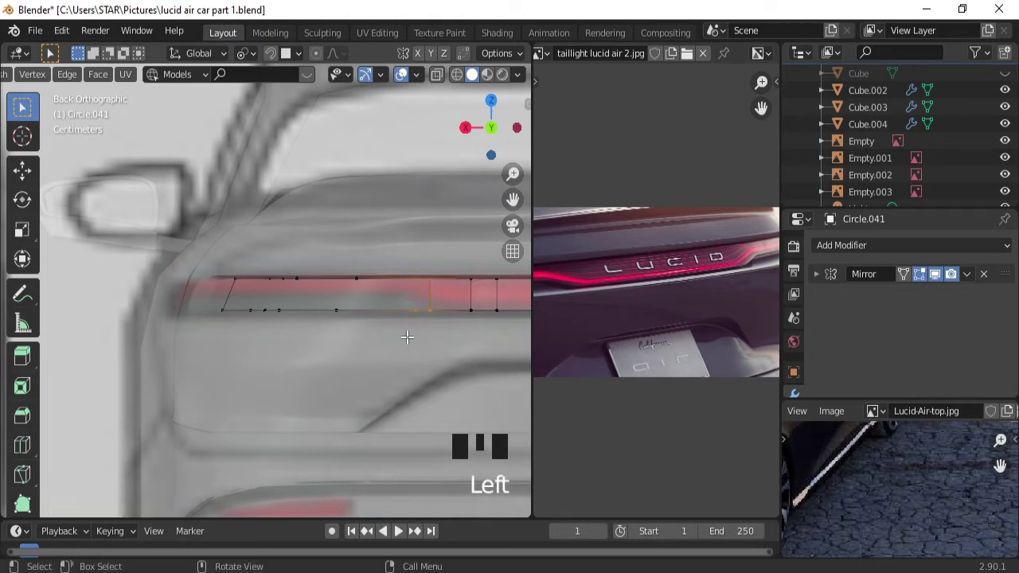
Add a new vertical cut across the strip and lift a lower vertex up into it.
{"action": "key", "text": "f"}
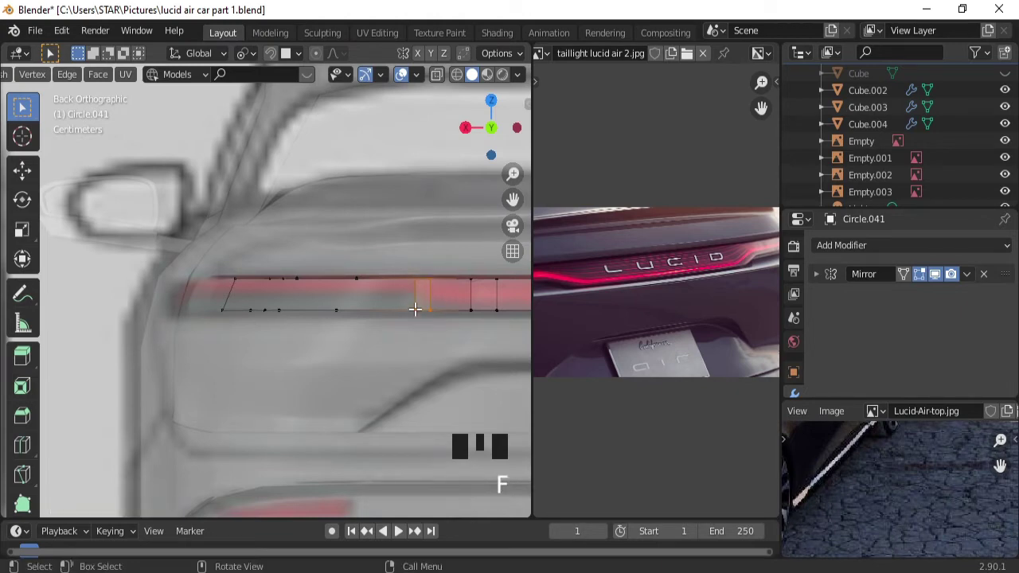
{"action": "left_click", "coordinate": [416, 304]}
{"action": "key", "text": "g"}
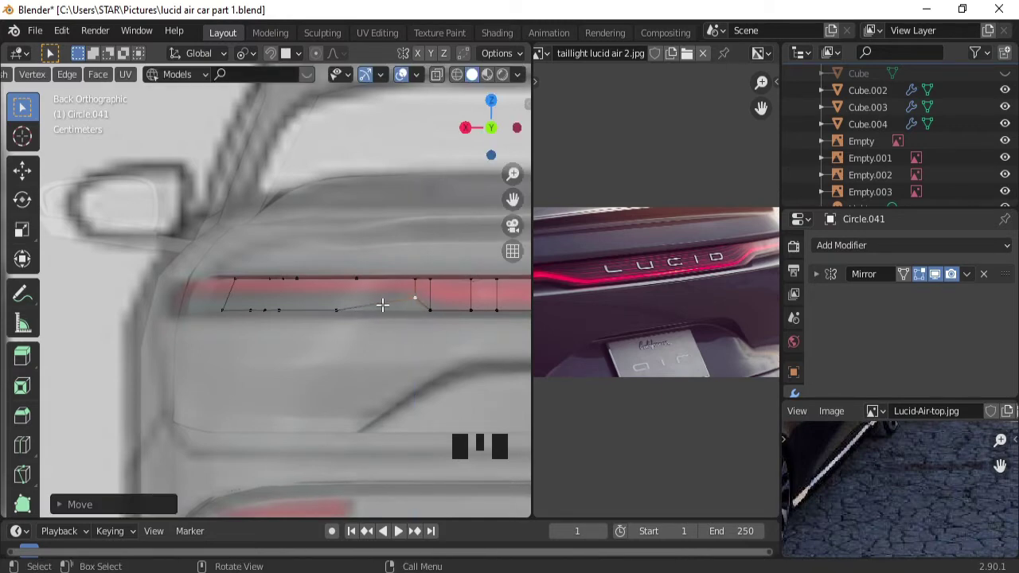
{"action": "left_click", "coordinate": [338, 302]}
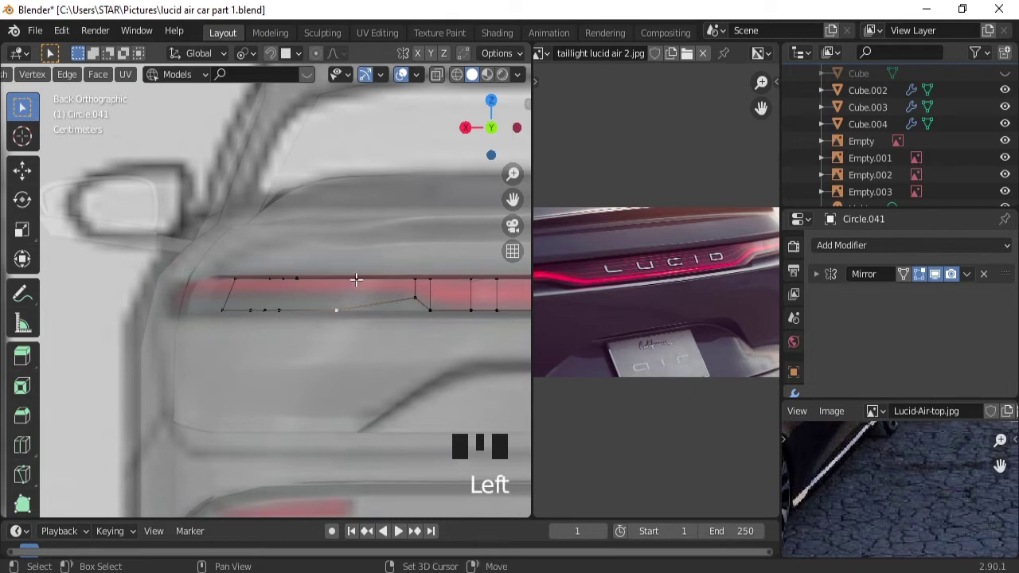
{"action": "left_click", "coordinate": [356, 273]}
{"action": "key", "text": "s"}
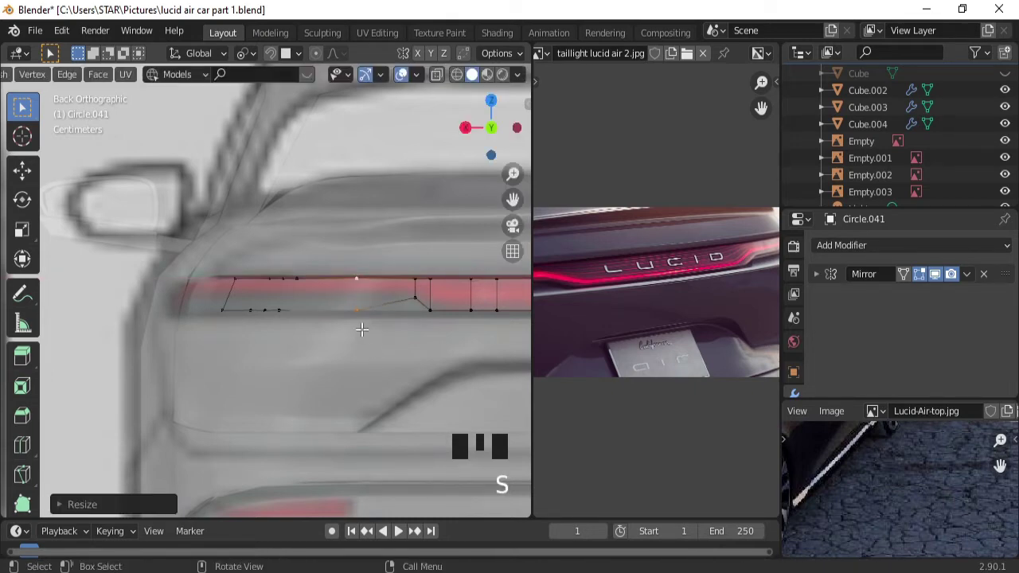
Flatten the selected lower vertices to one height with S Z 0, forming the tapered edge.
{"action": "left_click", "coordinate": [359, 310]}
{"action": "left_click", "coordinate": [416, 295]}
{"action": "key", "text": "s"}
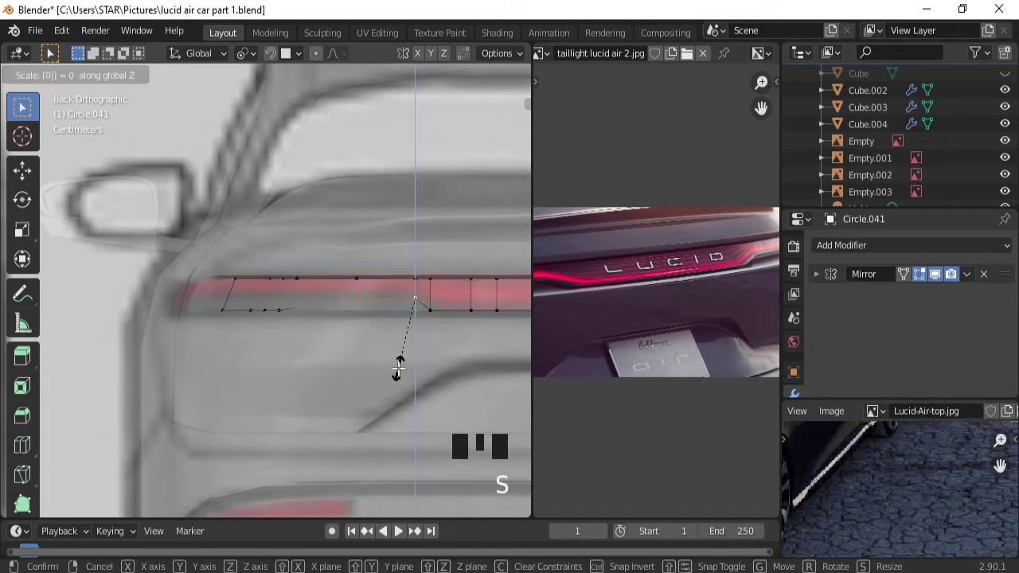
{"action": "key", "text": "ctrl+KP_4"}
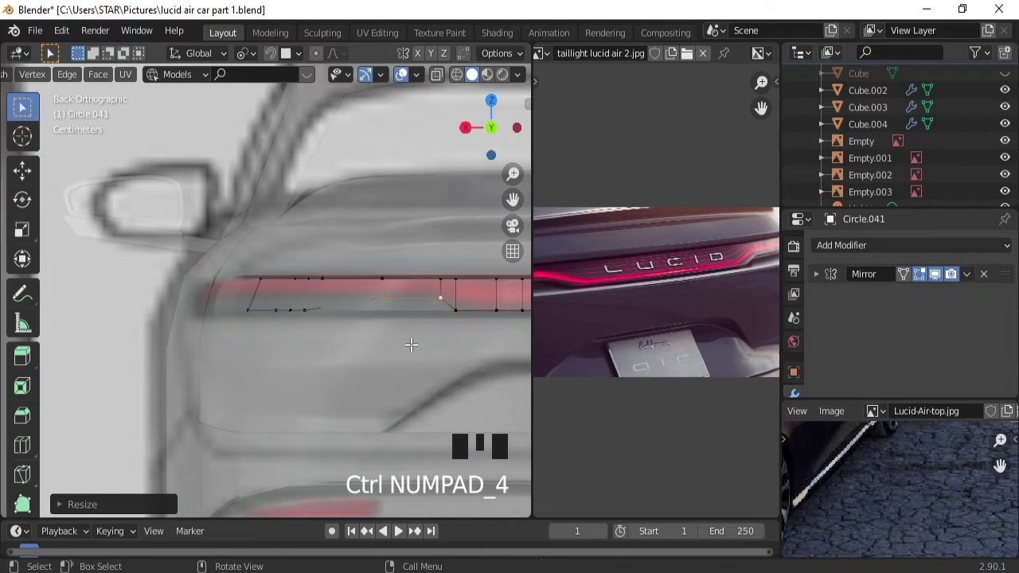
{"action": "left_click", "coordinate": [446, 268]}
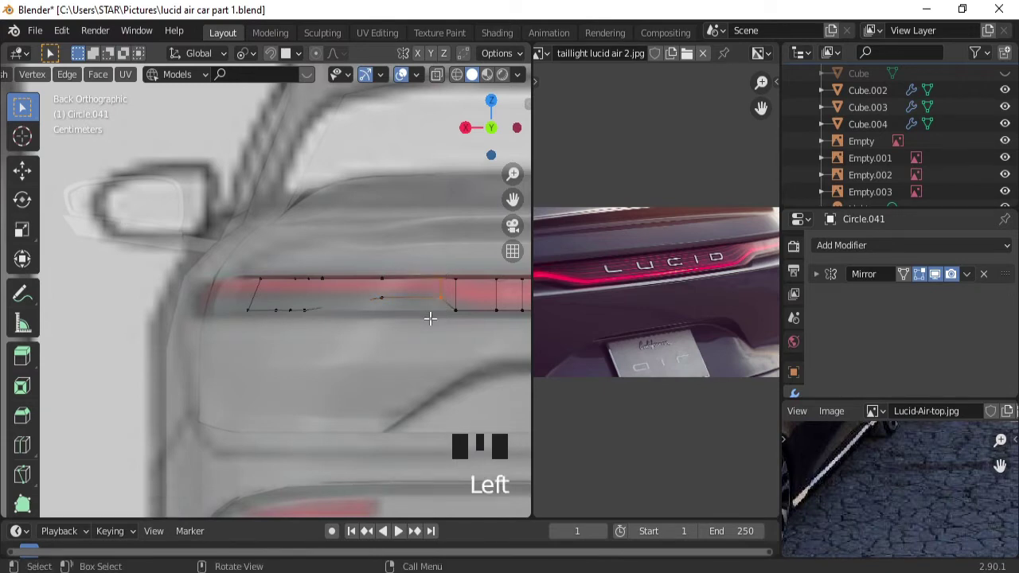
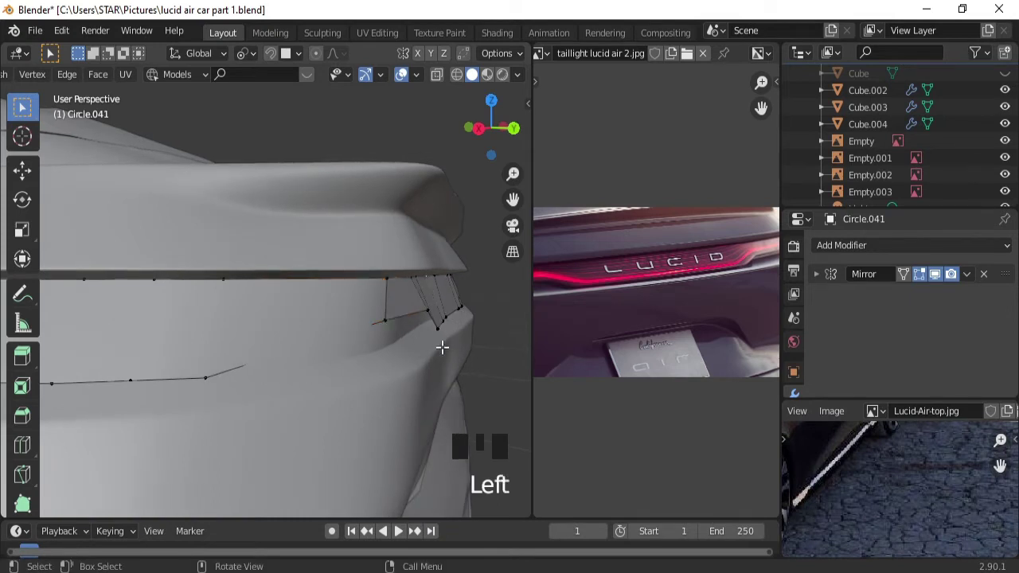
Push the end vertices along Y so they rest on the rear body surface.
{"action": "key", "text": "g"}
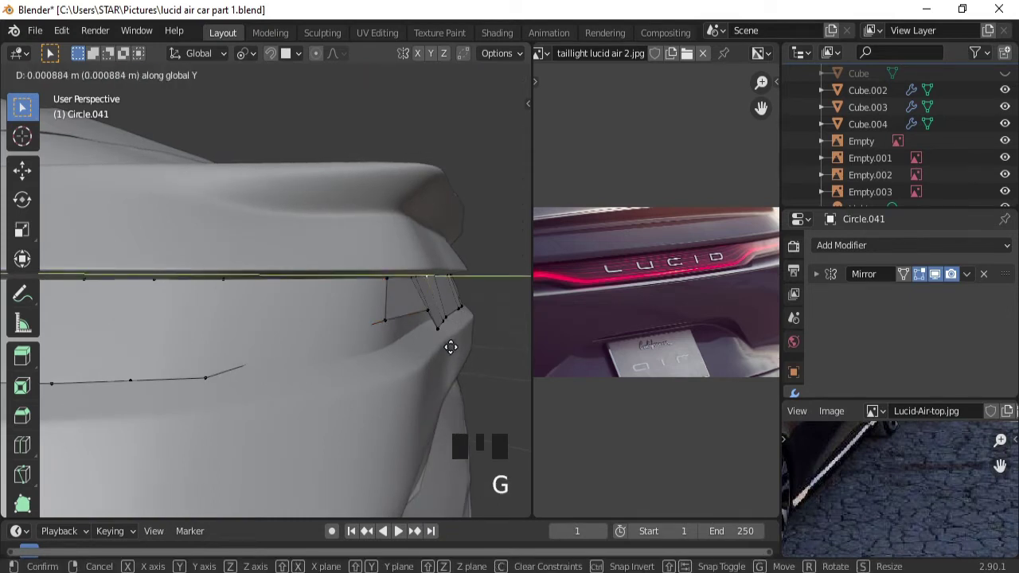
{"action": "left_click_drag", "start_coordinate": [452, 339], "coordinate": [426, 310]}
{"action": "left_click", "coordinate": [426, 310]}
{"action": "key", "text": "g"}
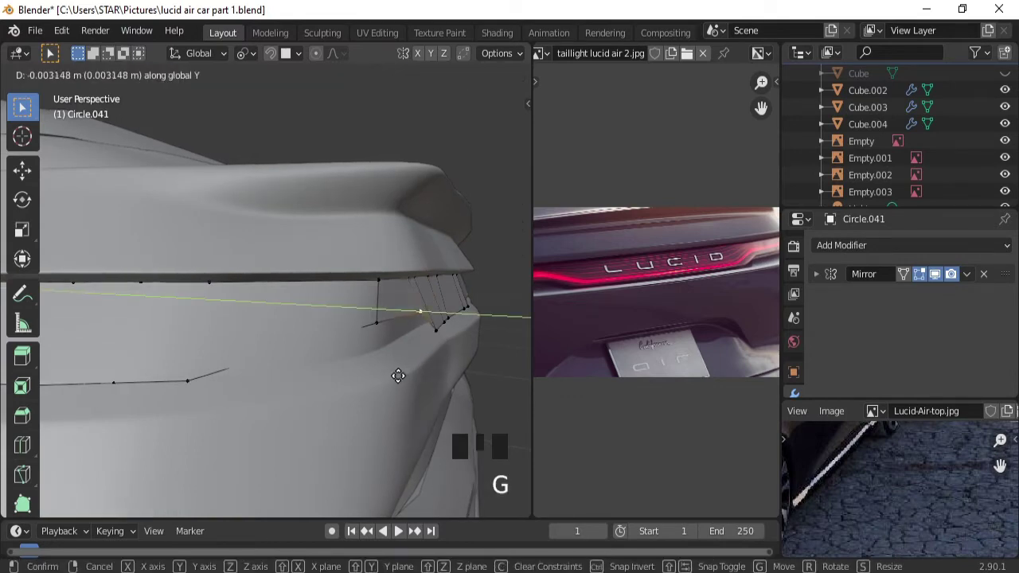
{"action": "left_click_drag", "start_coordinate": [414, 363], "coordinate": [410, 363]}
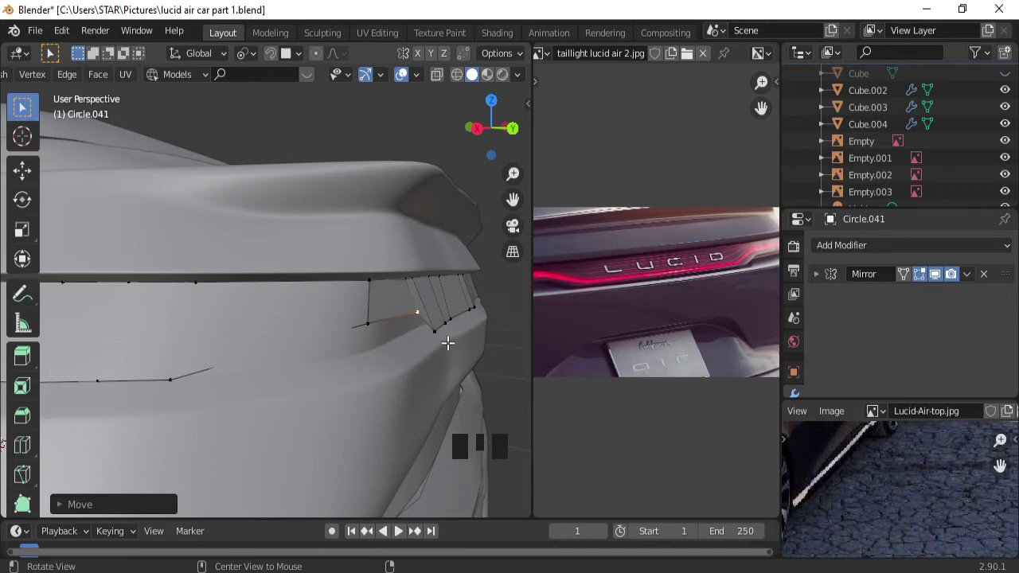
From the rear corner, tuck the strip's end vertices along Y against the body.
{"action": "left_click_drag", "start_coordinate": [461, 328], "coordinate": [508, 299]}
{"action": "left_click", "coordinate": [508, 299]}
{"action": "left_click", "coordinate": [462, 321]}
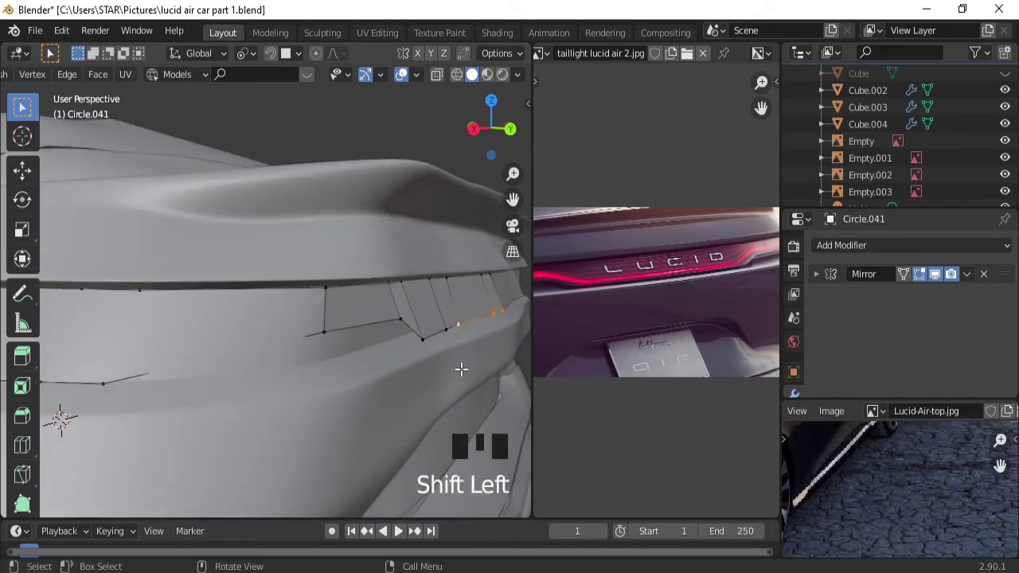
{"action": "key", "text": "s"}
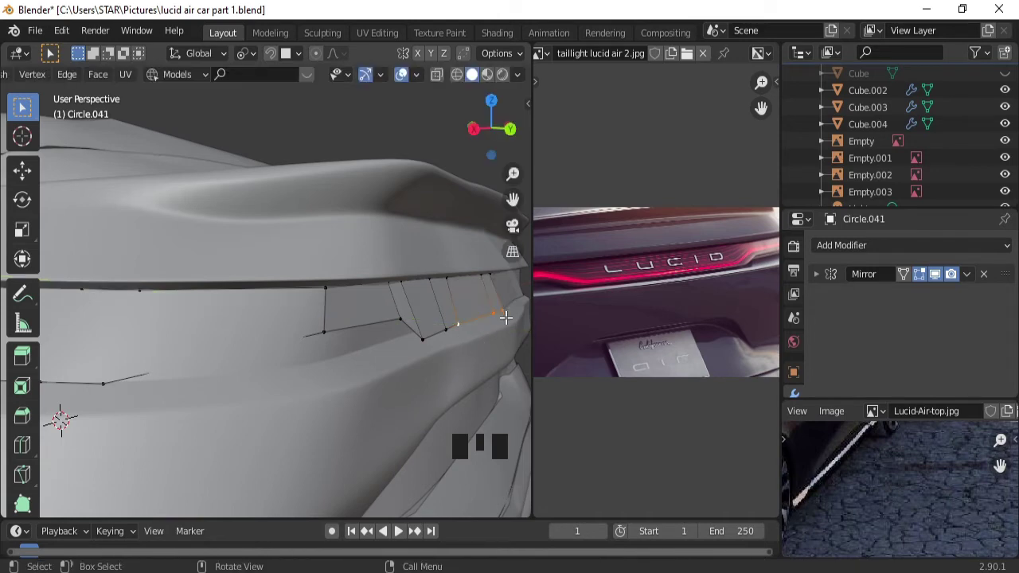
{"action": "left_click", "coordinate": [507, 298]}
{"action": "key", "text": "g"}
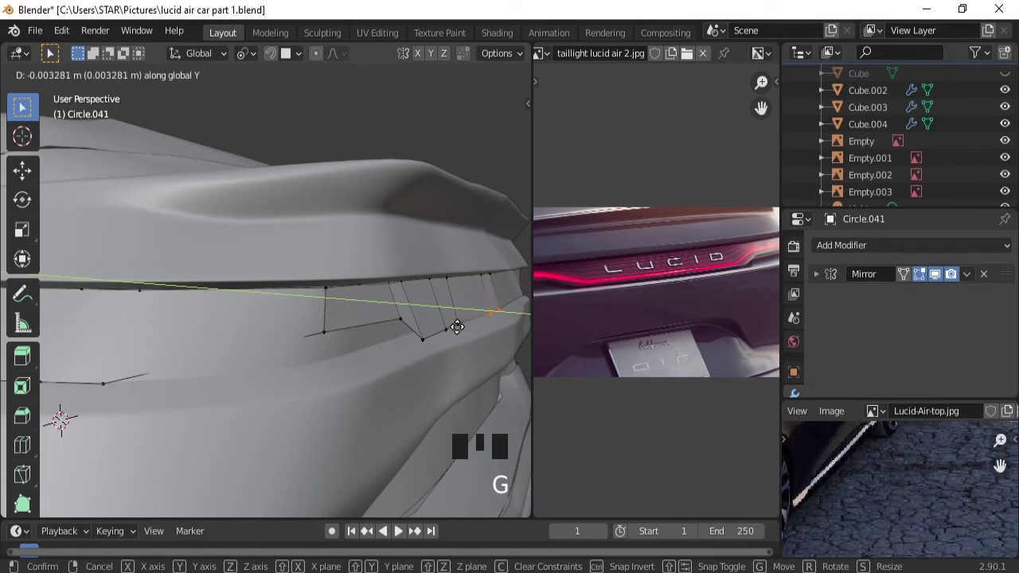
{"action": "left_click_drag", "start_coordinate": [470, 321], "coordinate": [466, 324]}
Step the view round to straight behind over the rear reference and confirm the vertex position.
{"action": "key", "text": "ctrl+KP_1"}
{"action": "key", "text": "ctrl+KP_4"}
{"action": "key", "text": "ctrl+KP_4"}
{"action": "key", "text": "ctrl+KP_4"}
{"action": "key", "text": "ctrl+KP_6"}
{"action": "key", "text": "ctrl+KP_6"}
{"action": "left_click", "coordinate": [449, 264]}
Slide a lower-edge vertex and scale it level with its neighbours to follow the red light band.
{"action": "key", "text": "f"}
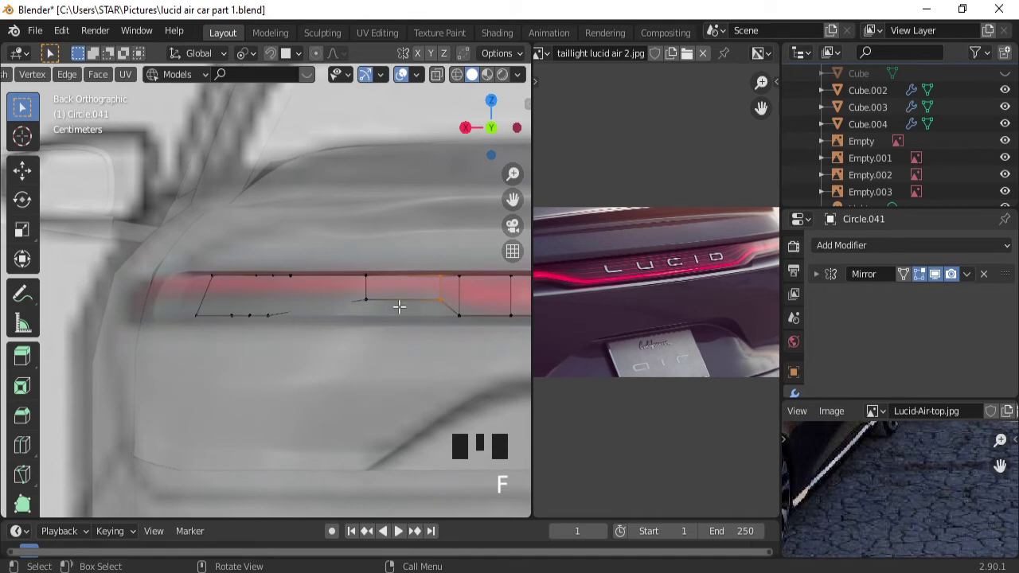
{"action": "left_click", "coordinate": [322, 305]}
{"action": "left_click_drag", "start_coordinate": [437, 78], "coordinate": [274, 312]}
{"action": "key", "text": "g"}
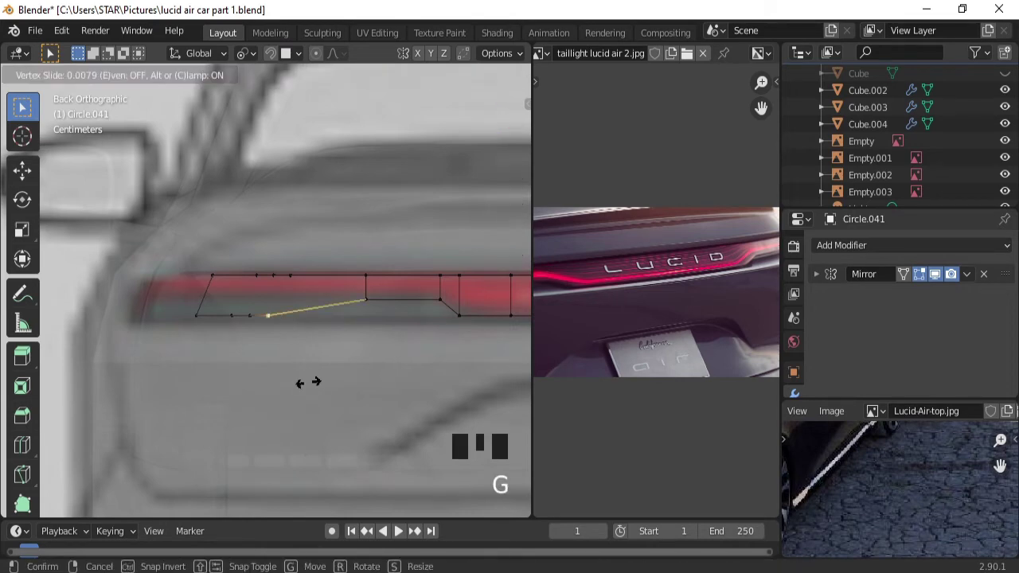
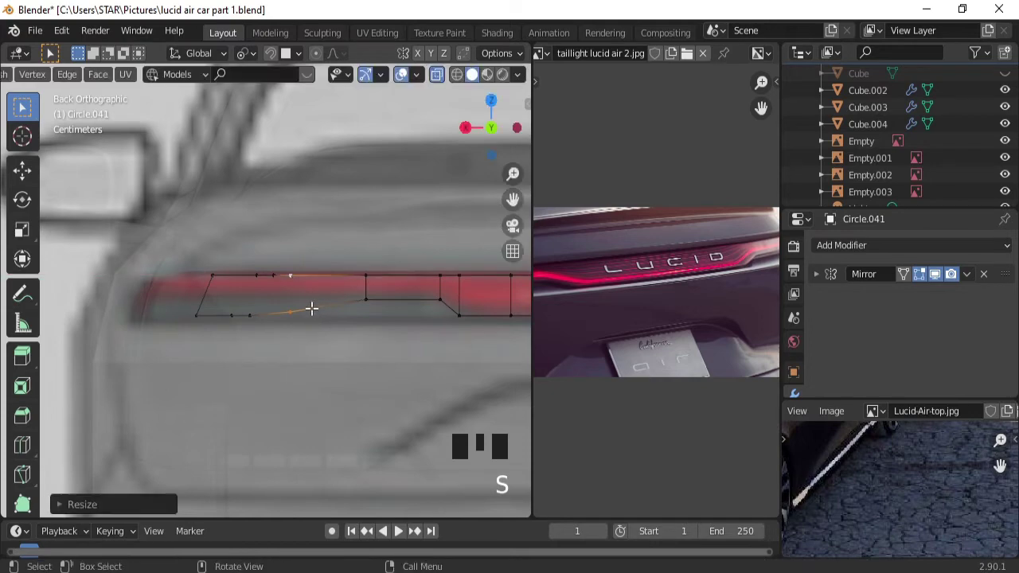
{"action": "left_click", "coordinate": [296, 305]}
{"action": "left_click", "coordinate": [366, 295]}
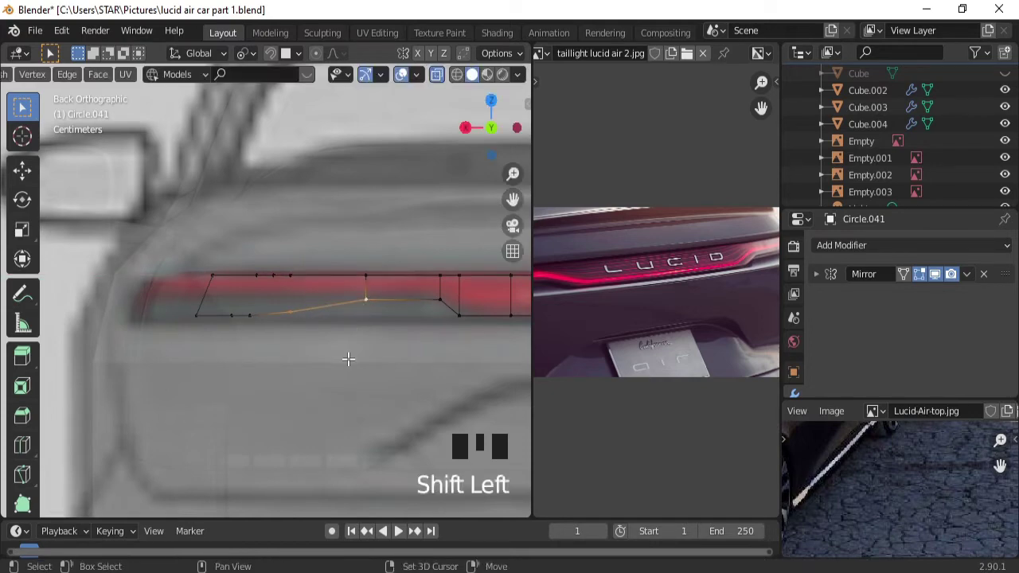
{"action": "key", "text": "s"}
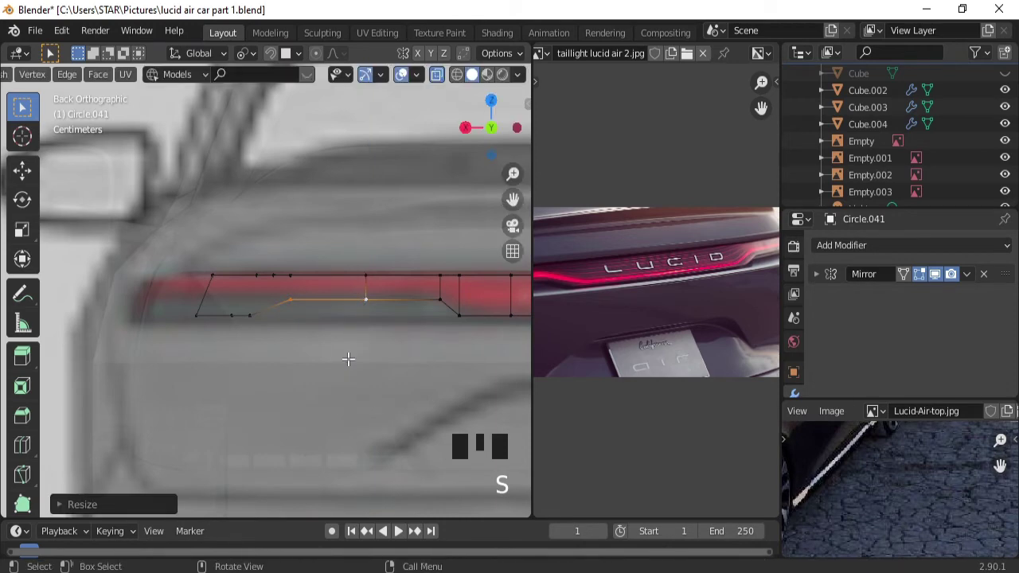
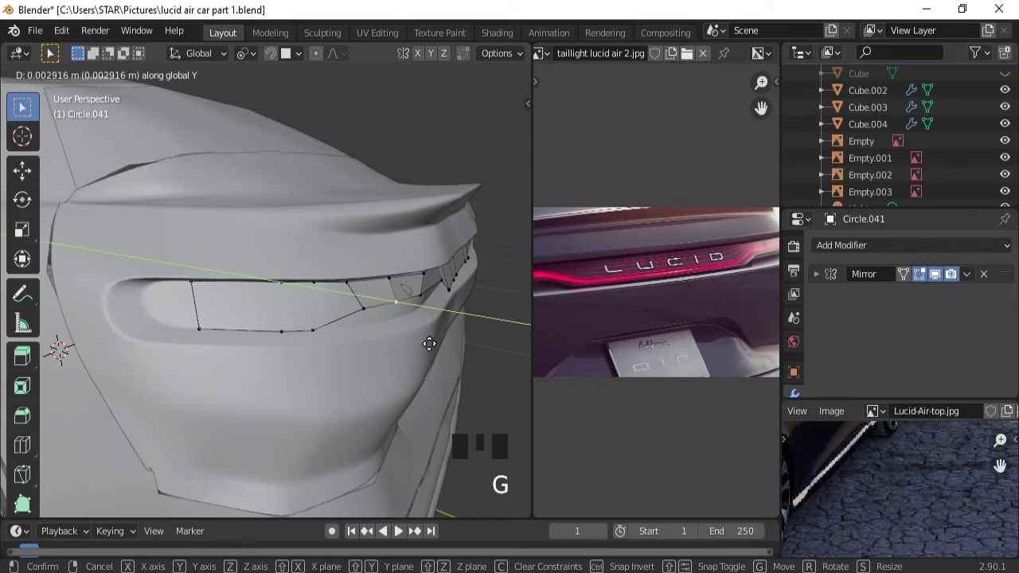
Push two upper-edge vertices along Y onto the curved rear body.
{"action": "left_click", "coordinate": [423, 270]}
{"action": "key", "text": "g"}
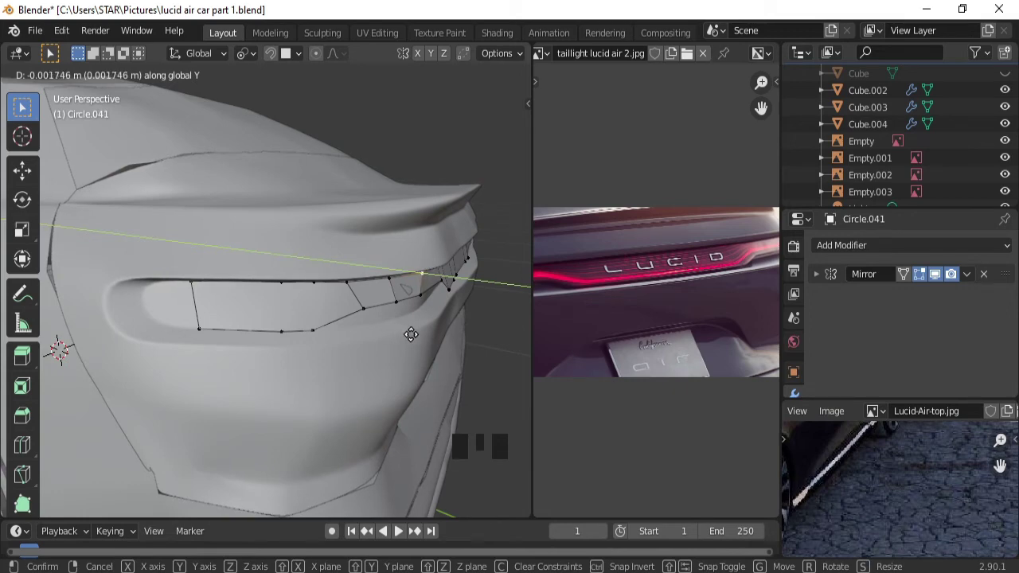
{"action": "left_click", "coordinate": [420, 292]}
{"action": "key", "text": "g"}
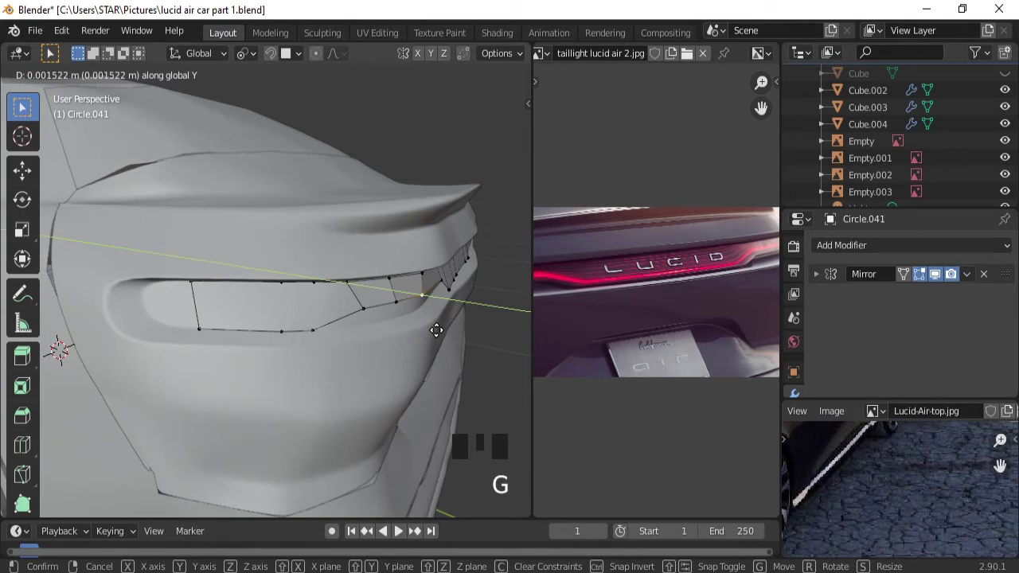
{"action": "left_click_drag", "start_coordinate": [445, 316], "coordinate": [478, 273]}
{"action": "left_click", "coordinate": [477, 273]}
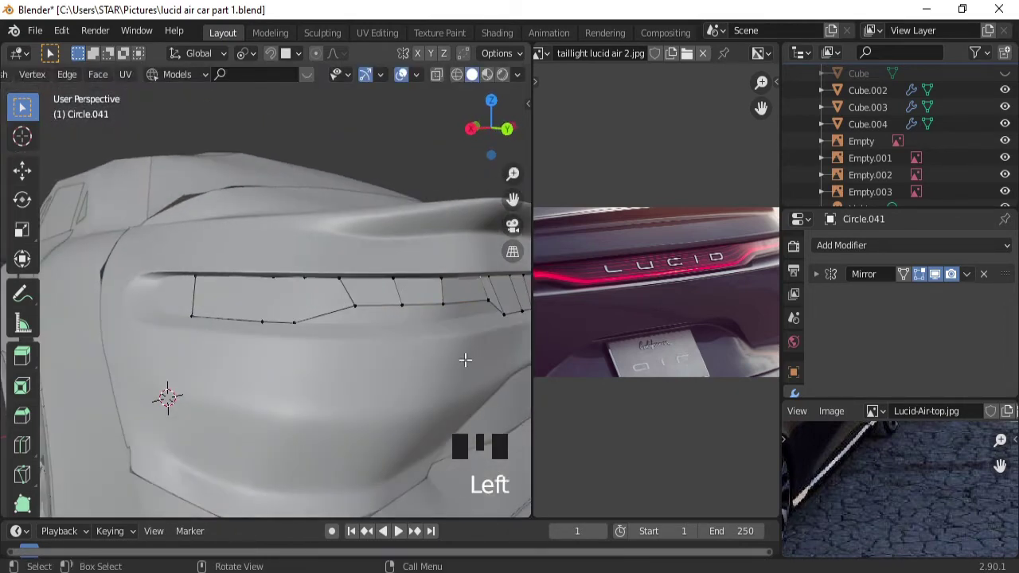
Move the remaining upper vertices onto the body and return to the back orthographic view.
{"action": "key", "text": "g"}
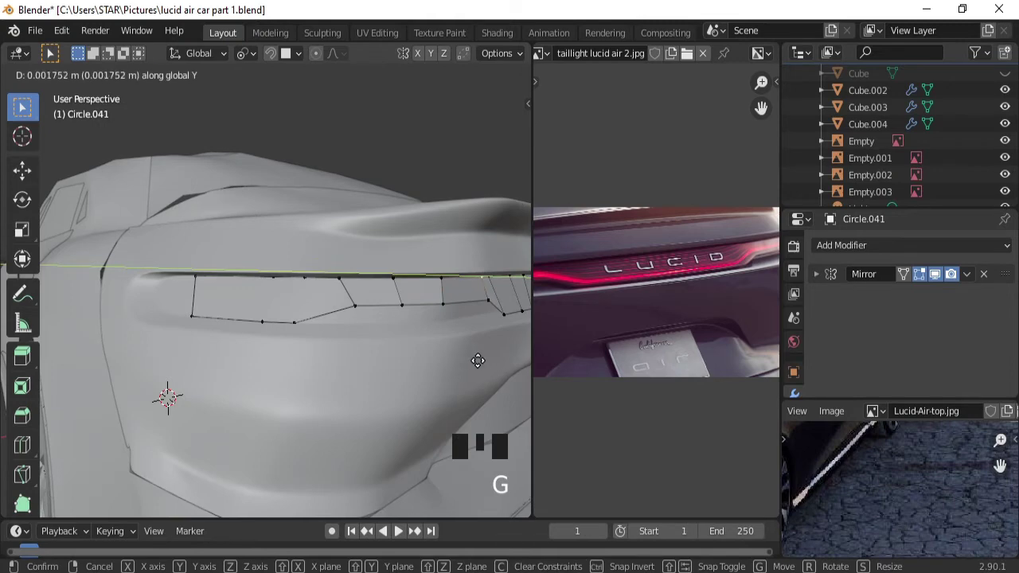
{"action": "left_click_drag", "start_coordinate": [441, 345], "coordinate": [358, 294]}
{"action": "double_click", "coordinate": [358, 294]}
{"action": "key", "text": "ctrl+KP_1"}
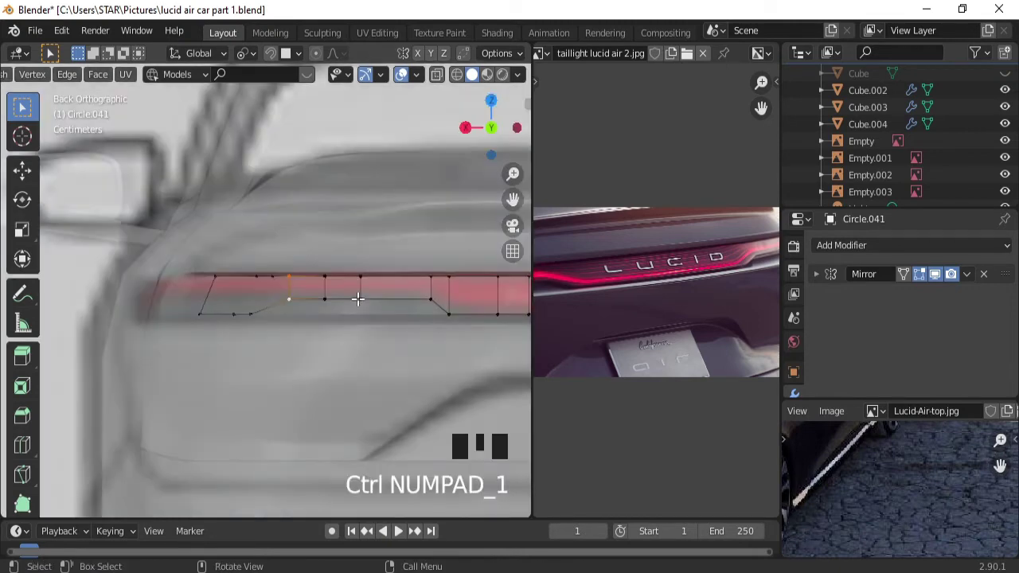
In Right Orthographic view, scale two strip vertices into line along the side profile.
{"action": "key", "text": "KP_3"}
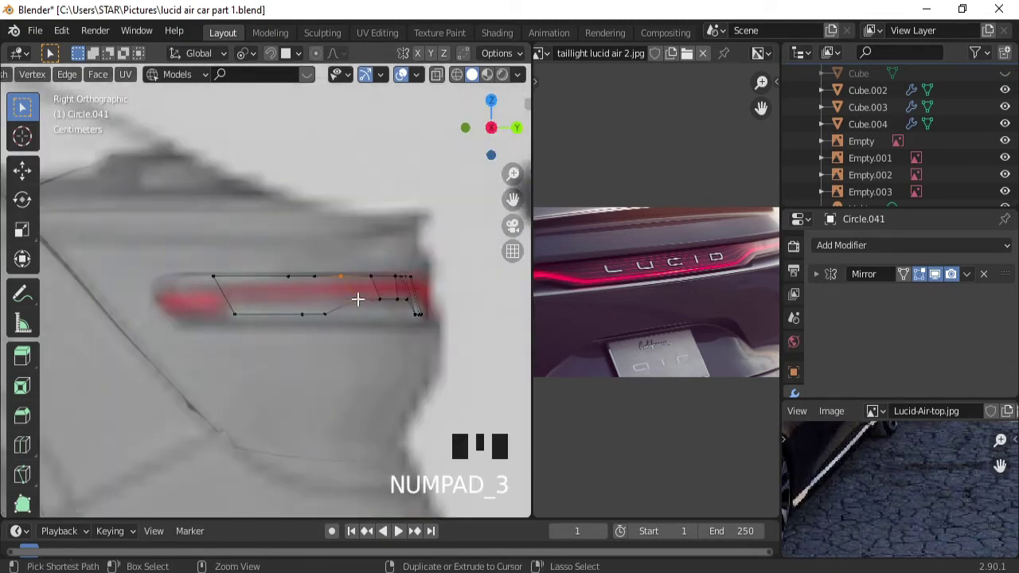
{"action": "left_click", "coordinate": [325, 309]}
{"action": "left_click", "coordinate": [352, 292]}
{"action": "key", "text": "s"}
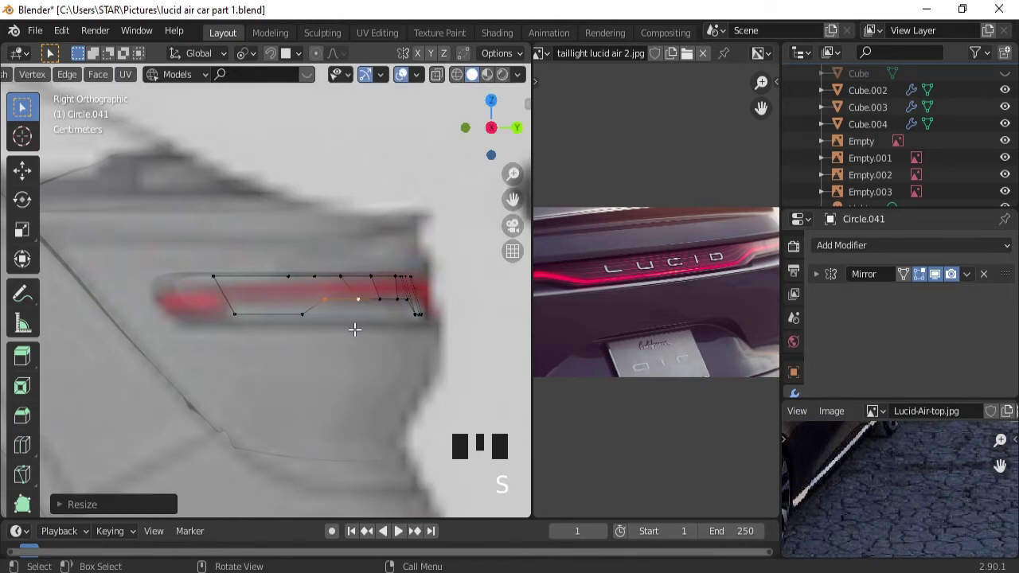
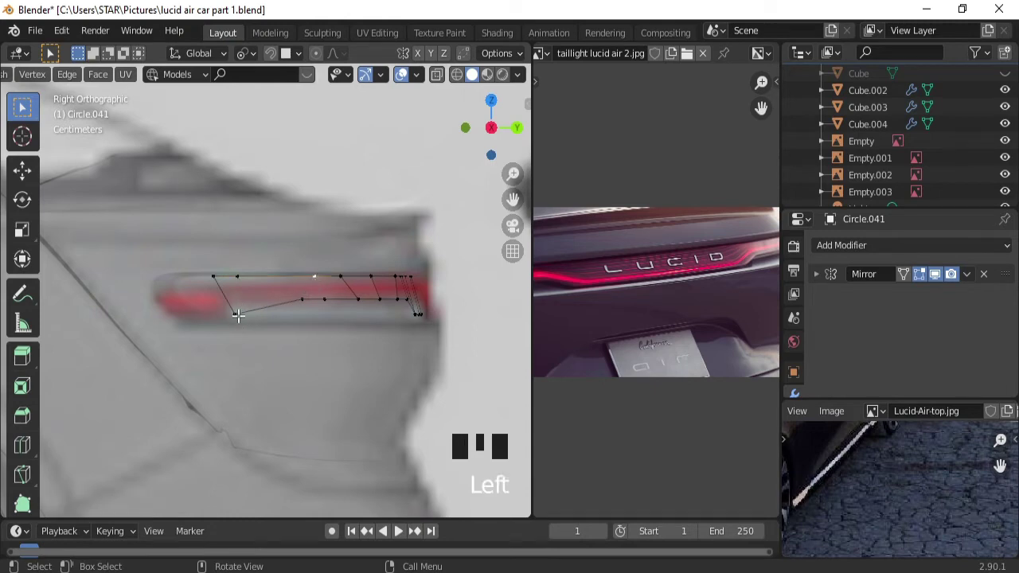
Move the inner-end lower vertex along Y and flatten it with S Y 0 to square the end.
{"action": "left_click", "coordinate": [239, 310]}
{"action": "key", "text": "g"}
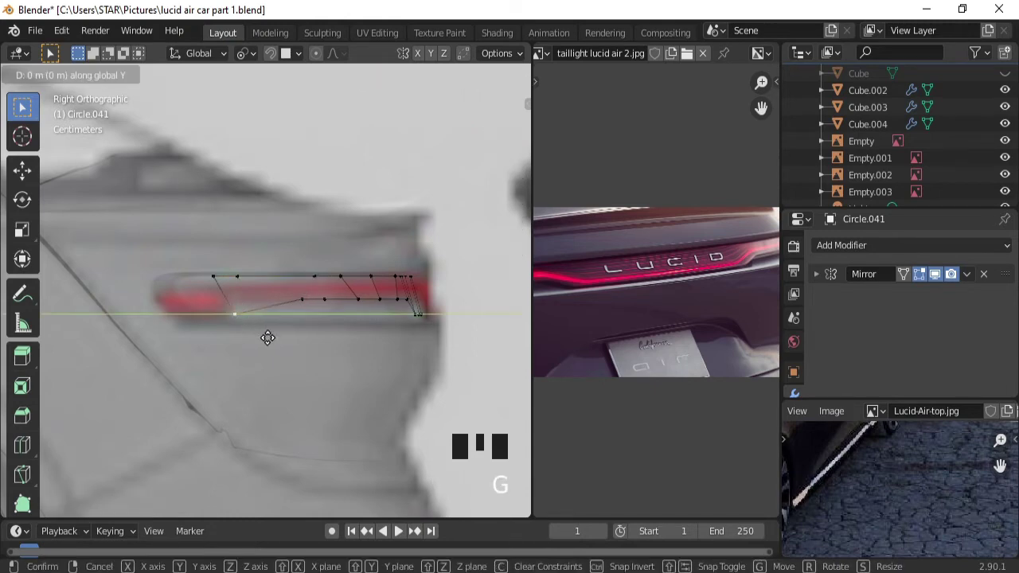
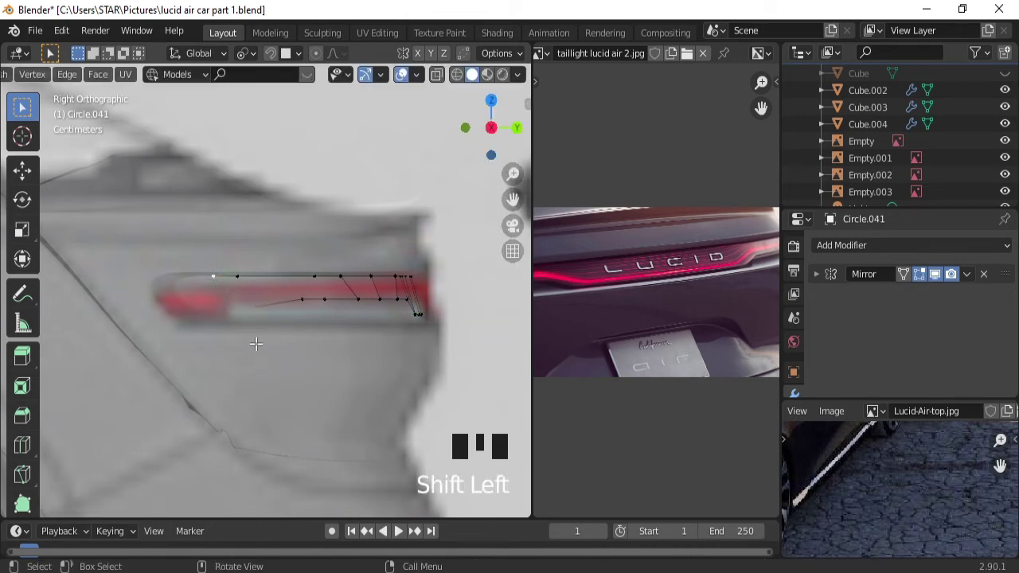
{"action": "key", "text": "s"}
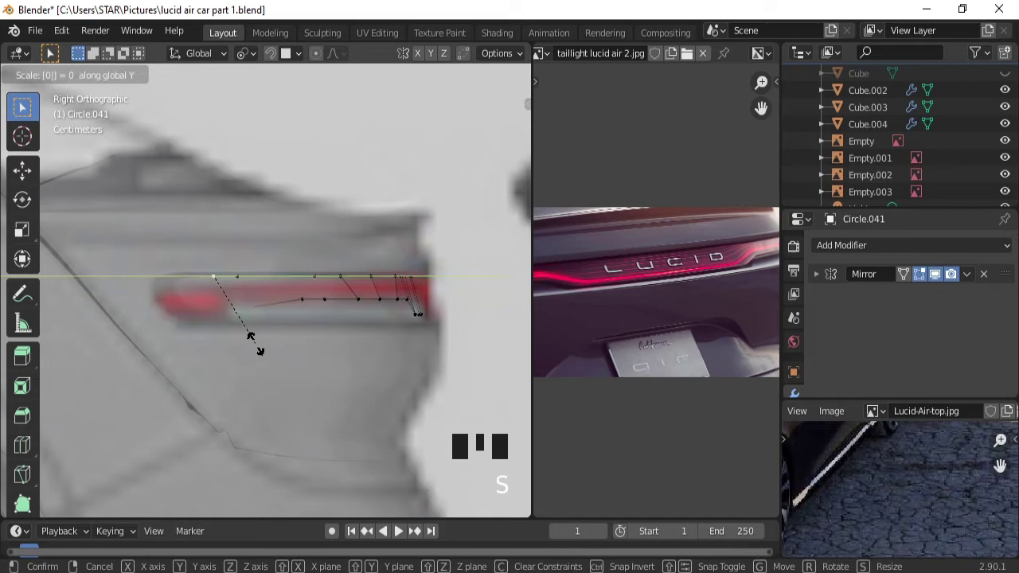
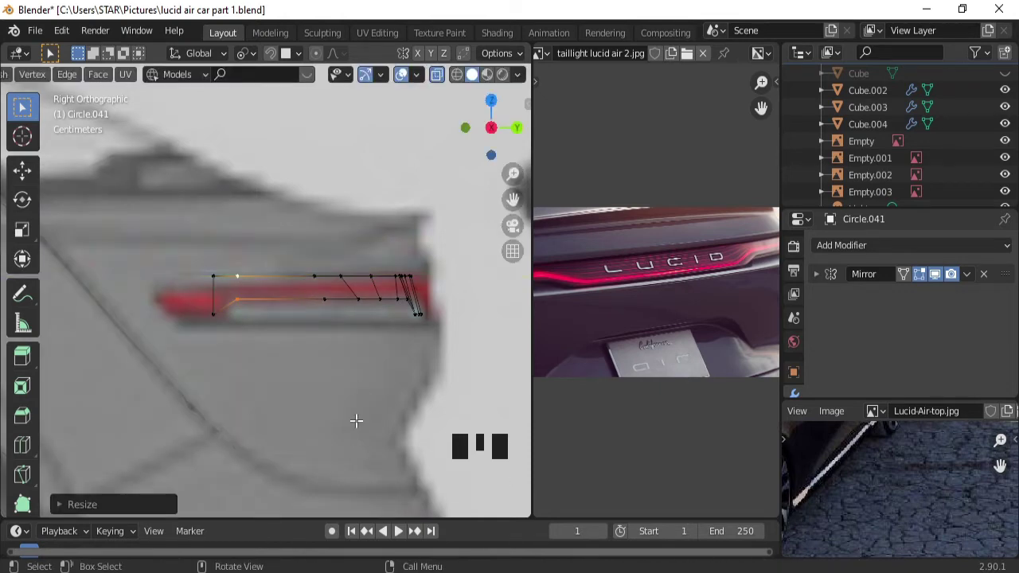
Level the top-edge vertices to one height and start shifting an inner-end vertex along X.
{"action": "left_click", "coordinate": [331, 292]}
{"action": "left_click", "coordinate": [320, 273]}
{"action": "key", "text": "s"}
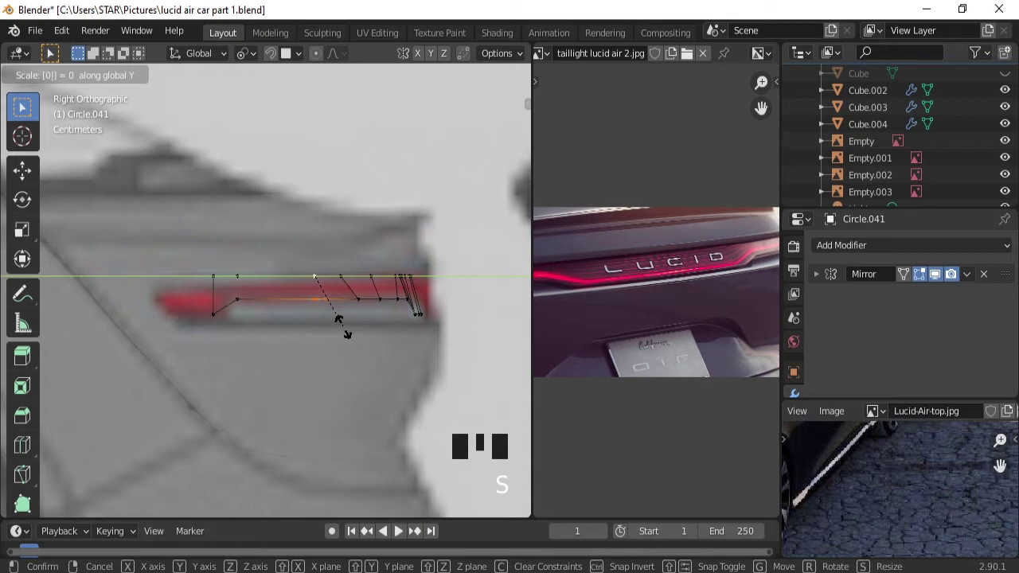
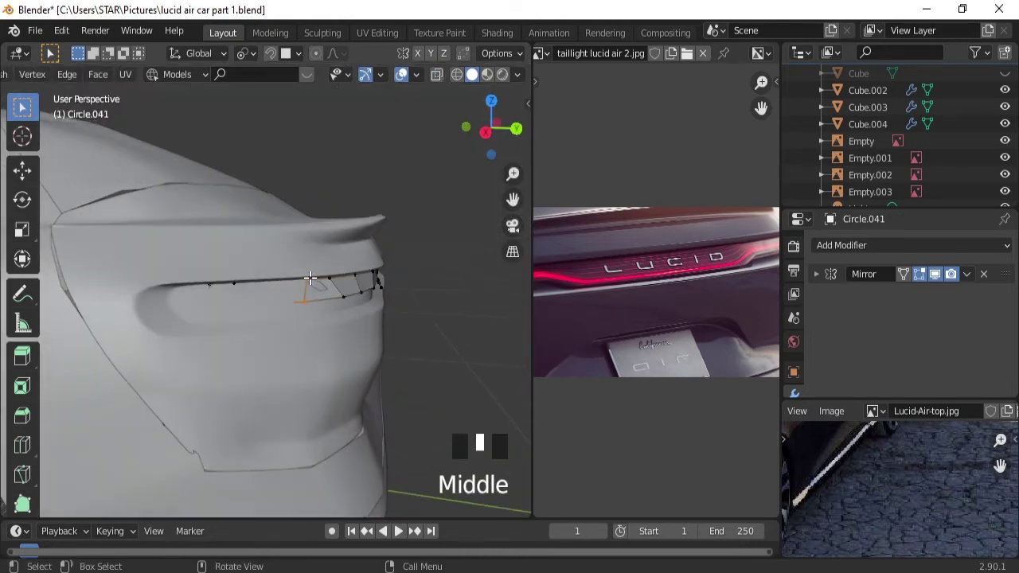
{"action": "left_click", "coordinate": [311, 273]}
{"action": "key", "text": "g"}
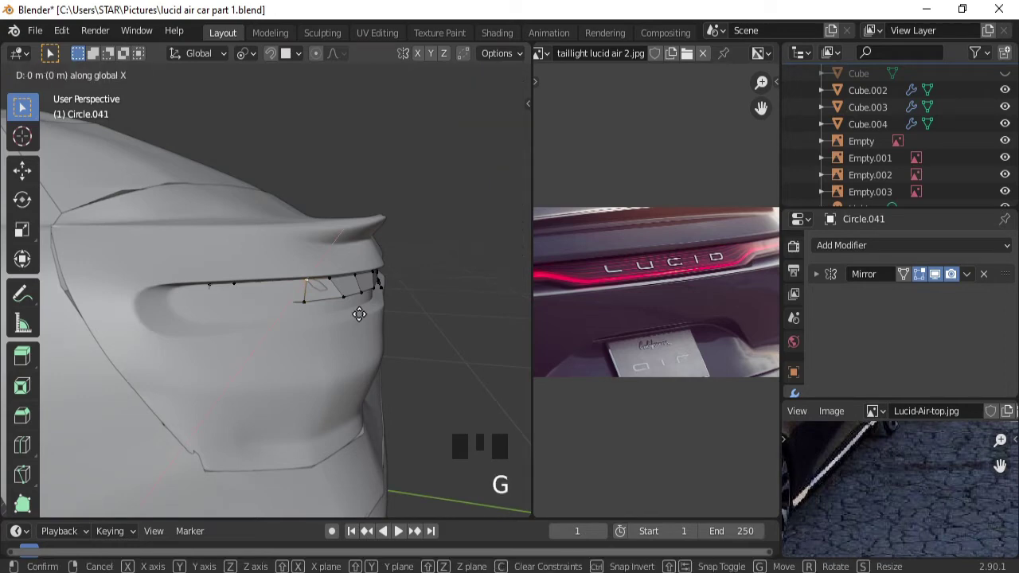
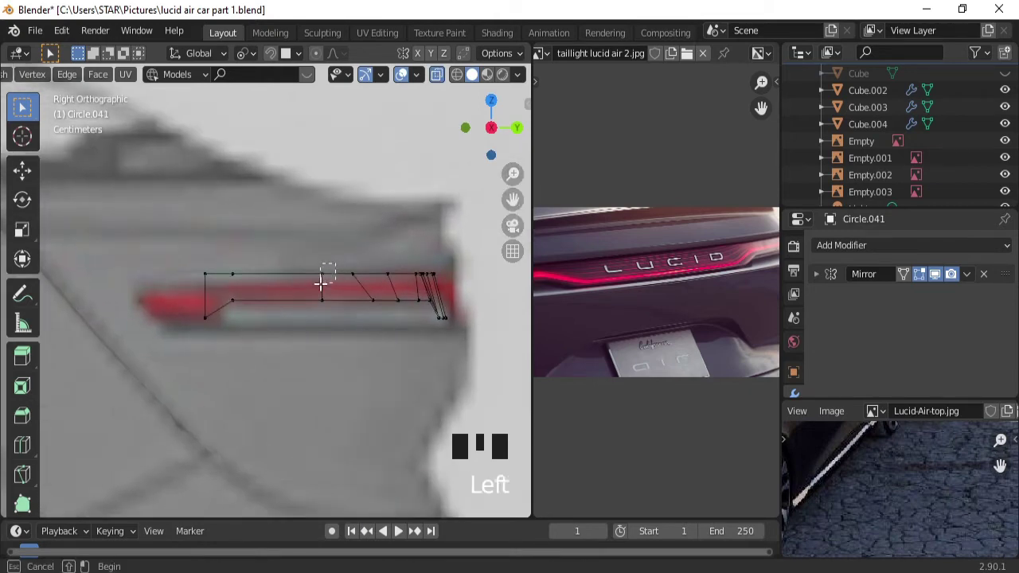
Vertex-slide a middle-row vertex so the strip's divisions sit evenly, then view side-on.
{"action": "left_click", "coordinate": [373, 294]}
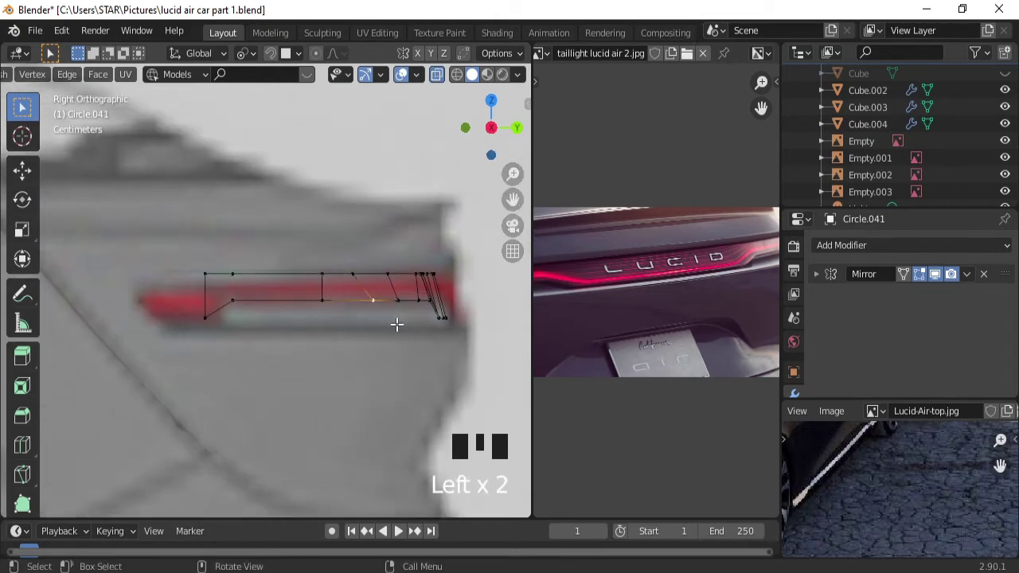
{"action": "key", "text": "g"}
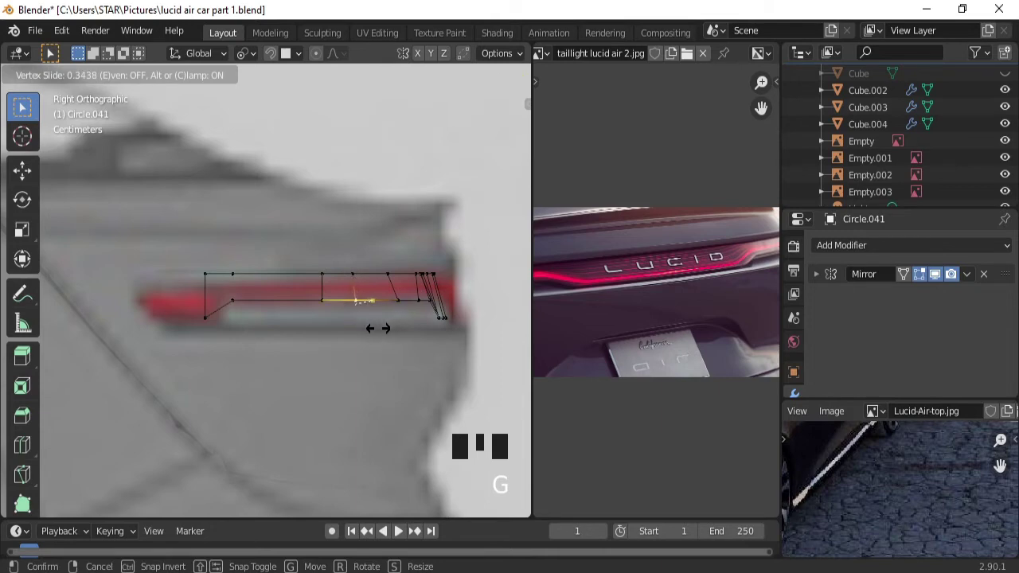
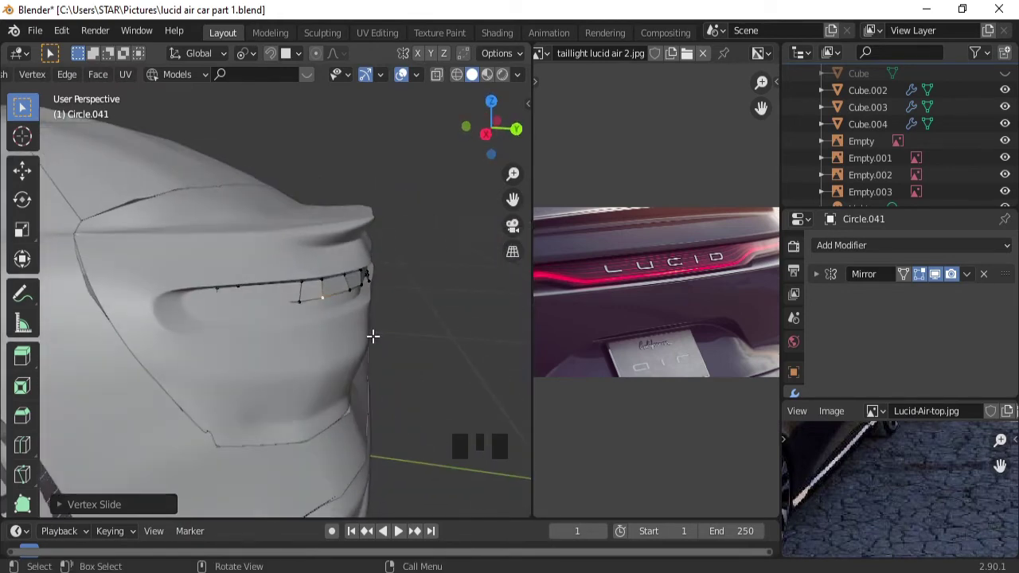
{"action": "key", "text": "KP_3"}
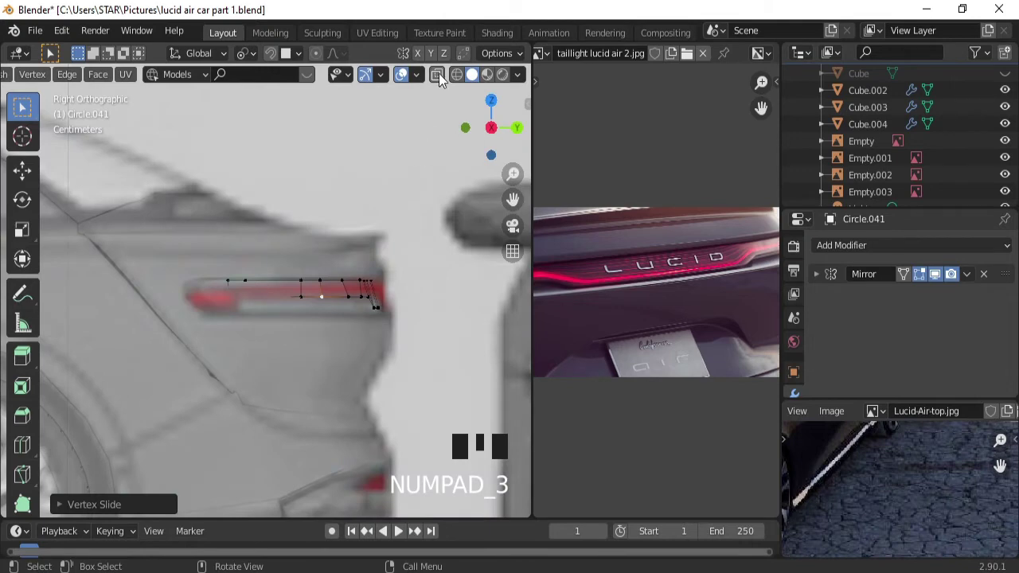
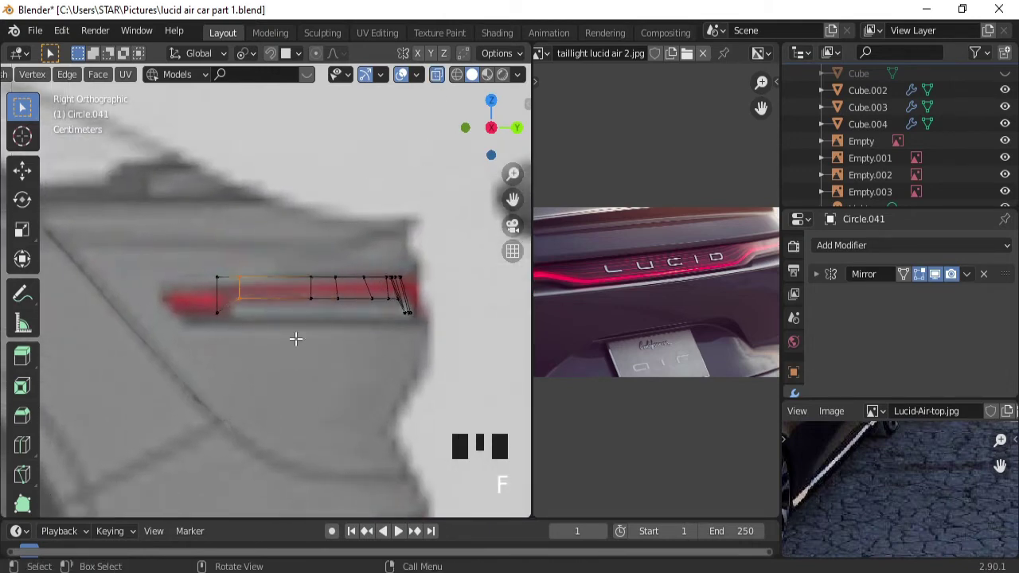
In perspective, shift top vertices along X so they sit against the body.
{"action": "left_click", "coordinate": [439, 81]}
{"action": "left_click_drag", "start_coordinate": [298, 332], "coordinate": [260, 277]}
{"action": "left_click", "coordinate": [259, 277]}
{"action": "key", "text": "g"}
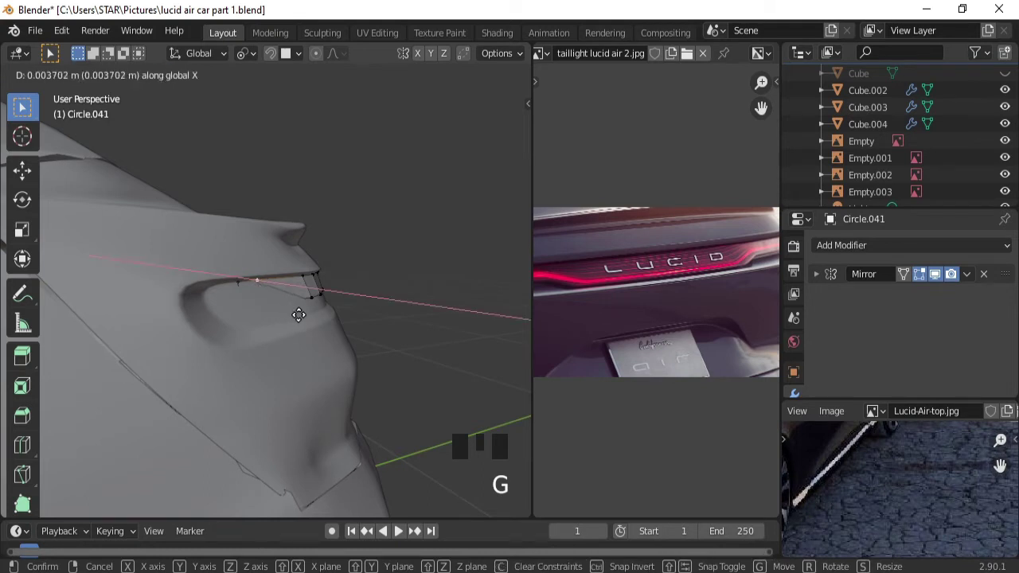
{"action": "left_click", "coordinate": [275, 304]}
{"action": "left_click_drag", "start_coordinate": [446, 77], "coordinate": [366, 319]}
{"action": "key", "text": "g"}
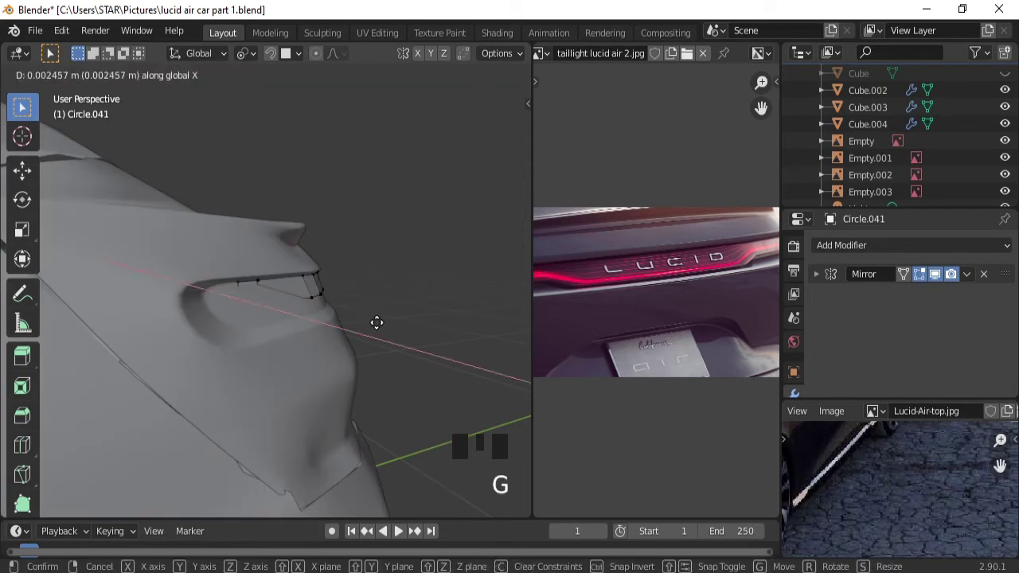
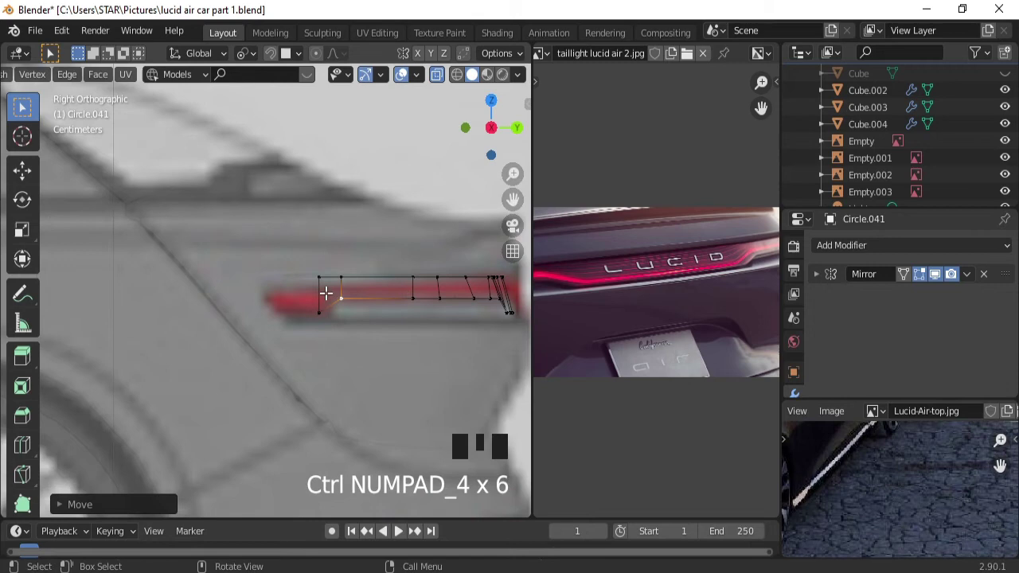
Check the strip outside Edit Mode from several angles, then reopen it for extending toward the outer tip.
{"action": "key", "text": "Tab"}
{"action": "left_click_drag", "start_coordinate": [402, 261], "coordinate": [442, 75]}
{"action": "left_click_drag", "start_coordinate": [442, 75], "coordinate": [346, 309]}
{"action": "left_click_drag", "start_coordinate": [346, 309], "coordinate": [332, 309]}
{"action": "key", "text": "Tab"}
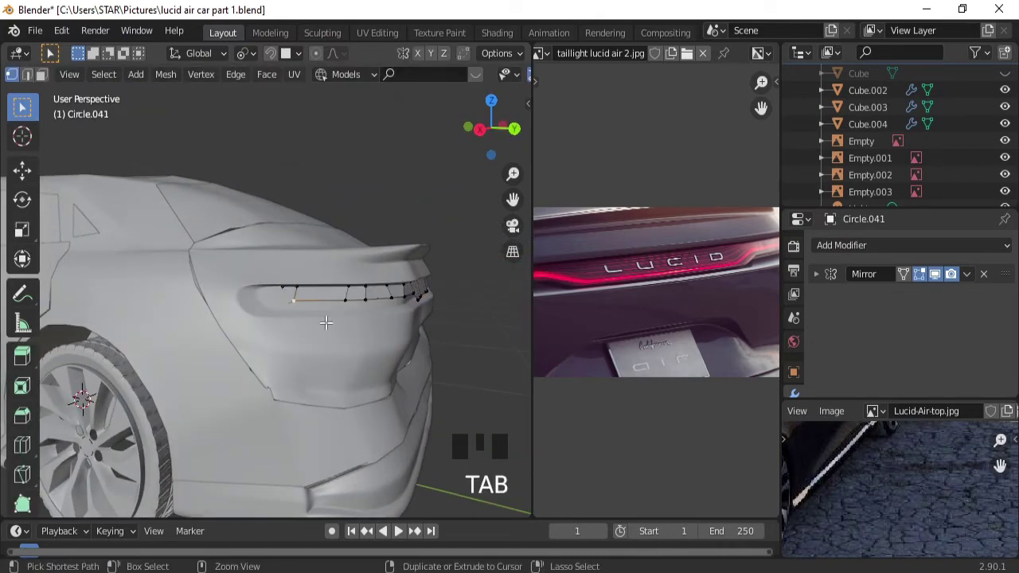
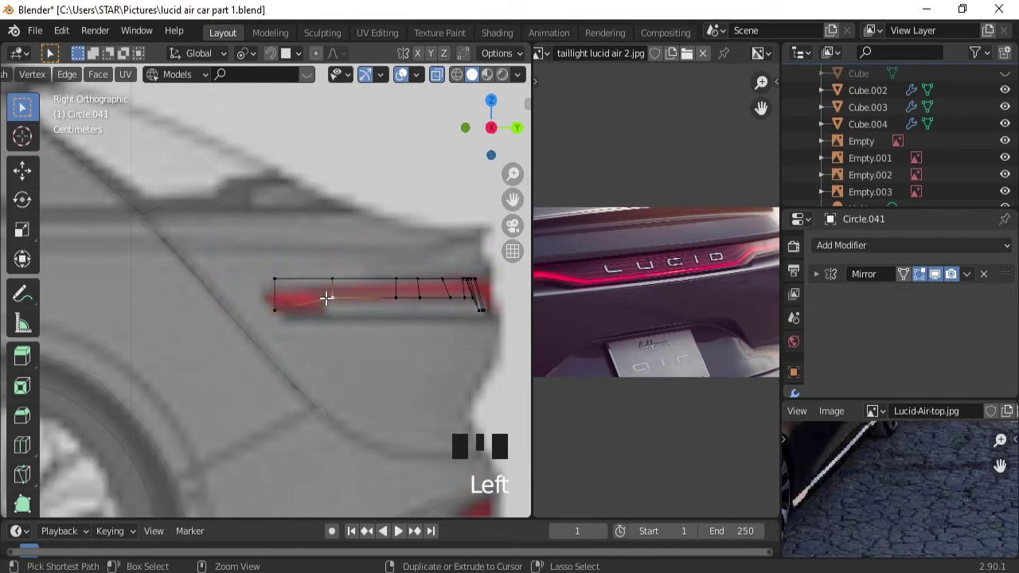
Loop-cut a new edge across the strip near its front end.
{"action": "key", "text": "ctrl+r"}
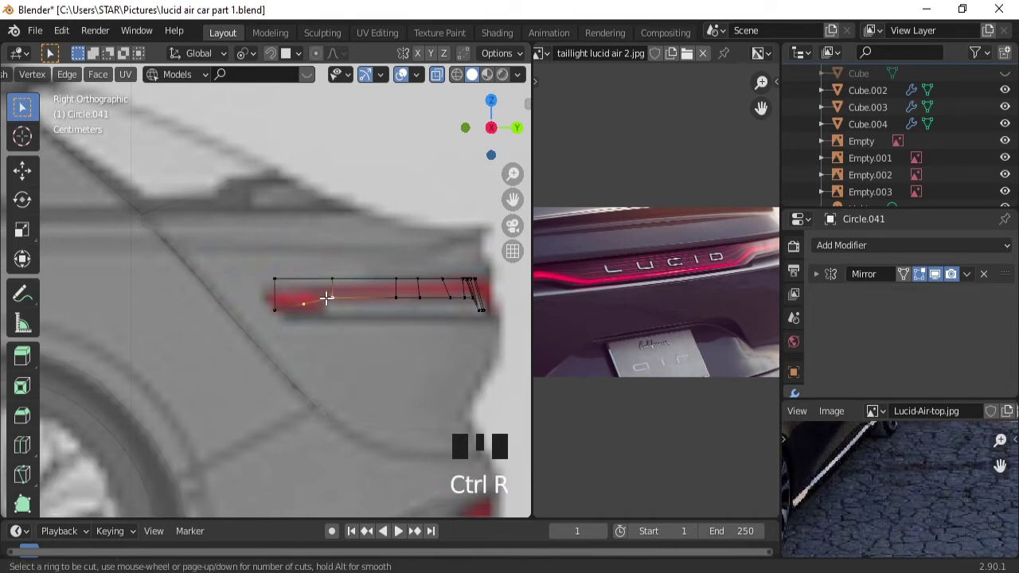
{"action": "left_click", "coordinate": [345, 261]}
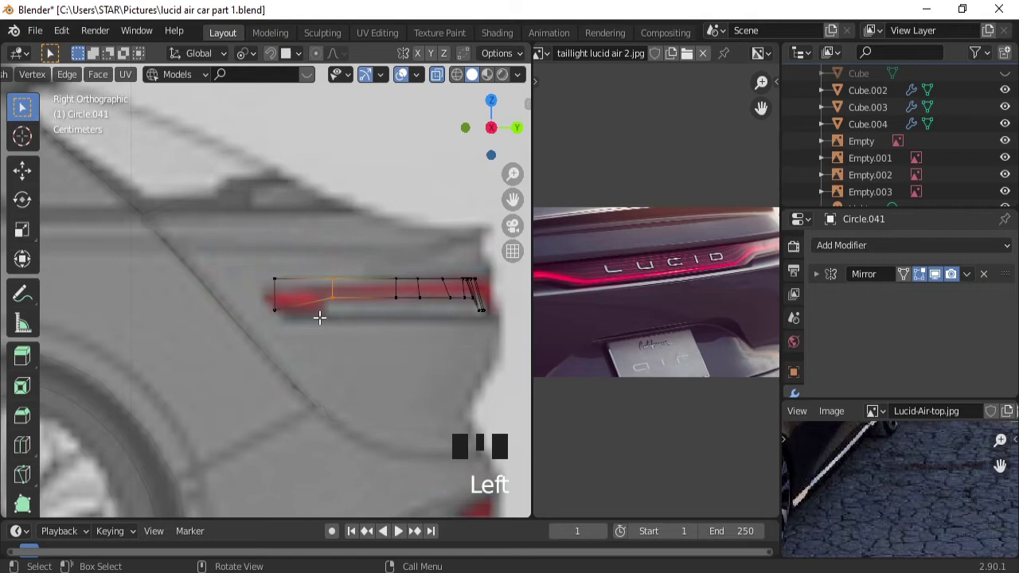
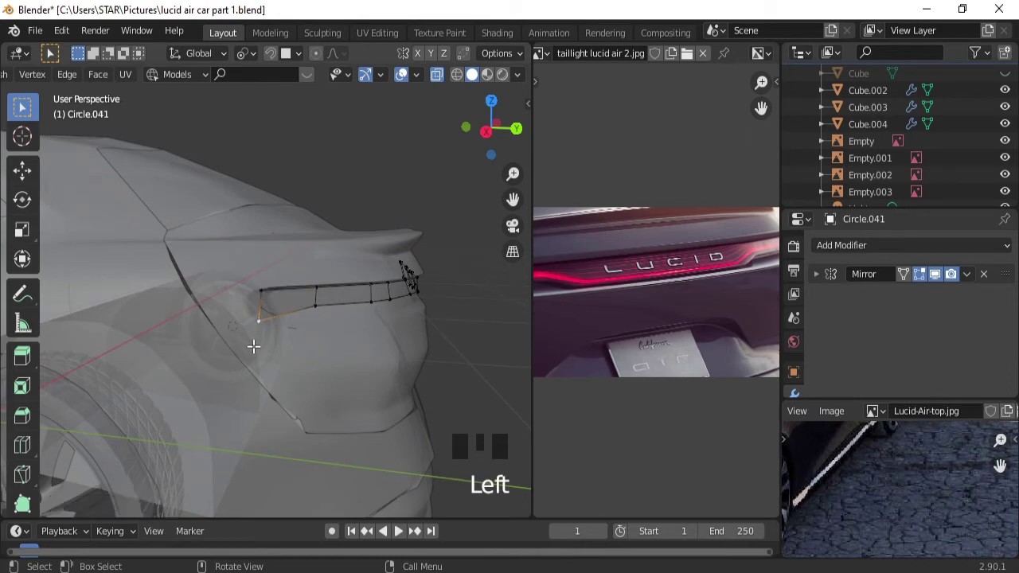
Bend the front end vertices along Y and Z down onto the body, then return to side view.
{"action": "key", "text": "g"}
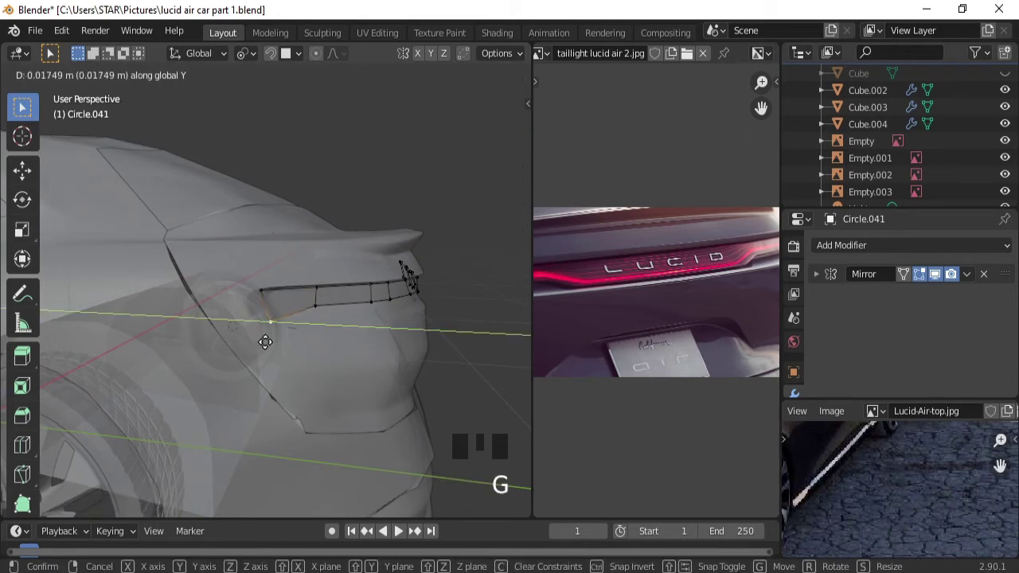
{"action": "left_click_drag", "start_coordinate": [439, 76], "coordinate": [388, 288]}
{"action": "left_click_drag", "start_coordinate": [388, 288], "coordinate": [371, 292]}
{"action": "left_click_drag", "start_coordinate": [329, 292], "coordinate": [335, 313]}
{"action": "key", "text": "g"}
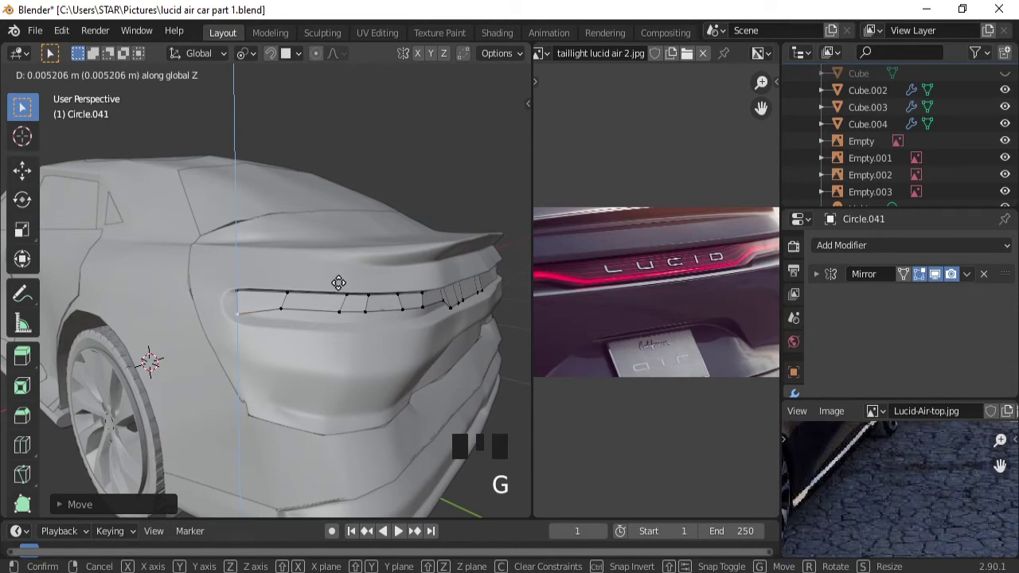
{"action": "key", "text": "KP_3"}
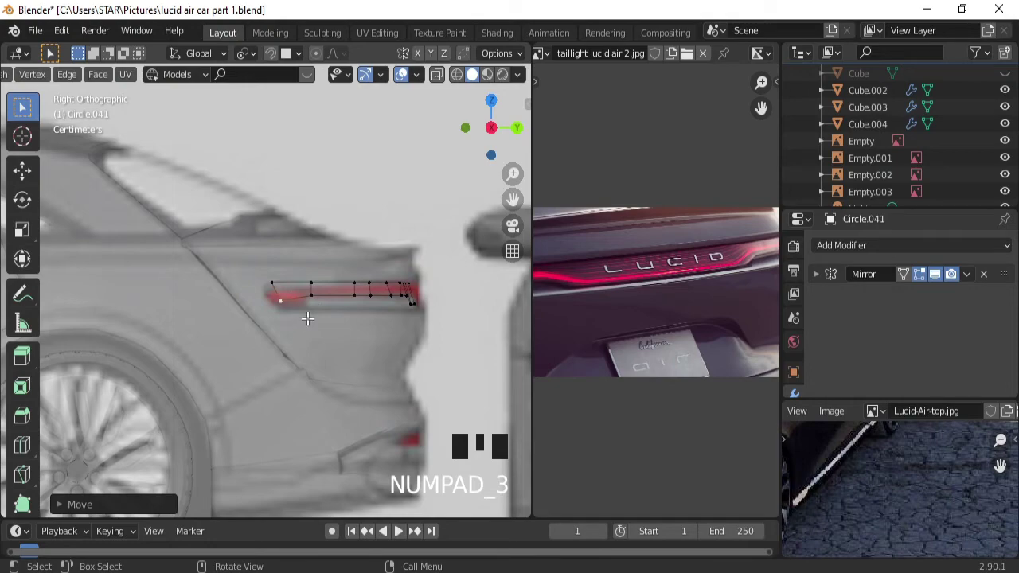
From straight behind, line the strip's vertices up with the red light band out to its pointed tip.
{"action": "left_click_drag", "start_coordinate": [402, 299], "coordinate": [267, 349]}
{"action": "left_click_drag", "start_coordinate": [267, 349], "coordinate": [384, 318]}
{"action": "key", "text": "ctrl+KP_1"}
{"action": "left_click_drag", "start_coordinate": [375, 332], "coordinate": [386, 285]}
{"action": "key", "text": "ctrl+KP_6"}
{"action": "key", "text": "ctrl+KP_6"}
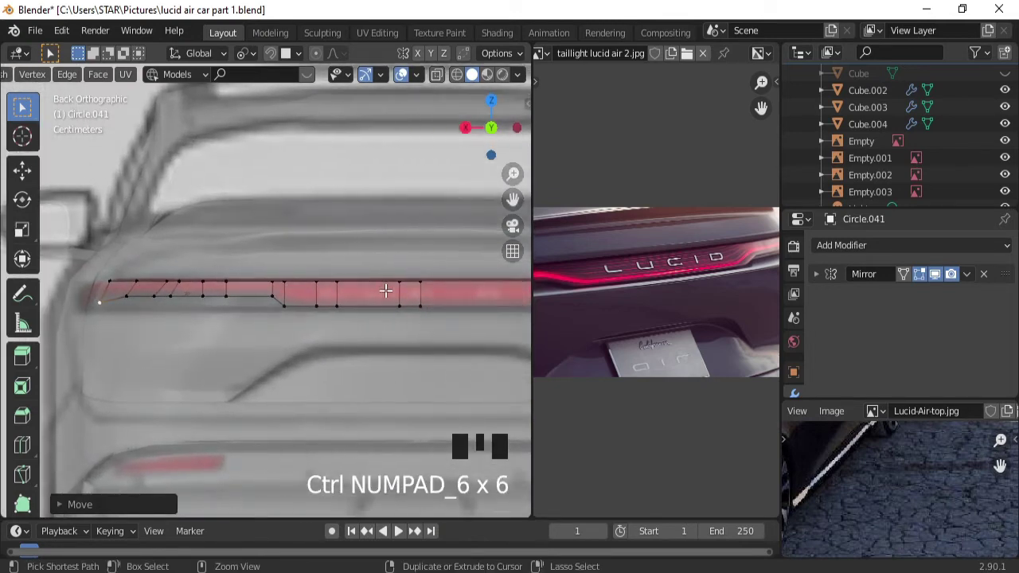
{"action": "left_click_drag", "start_coordinate": [373, 323], "coordinate": [372, 292]}
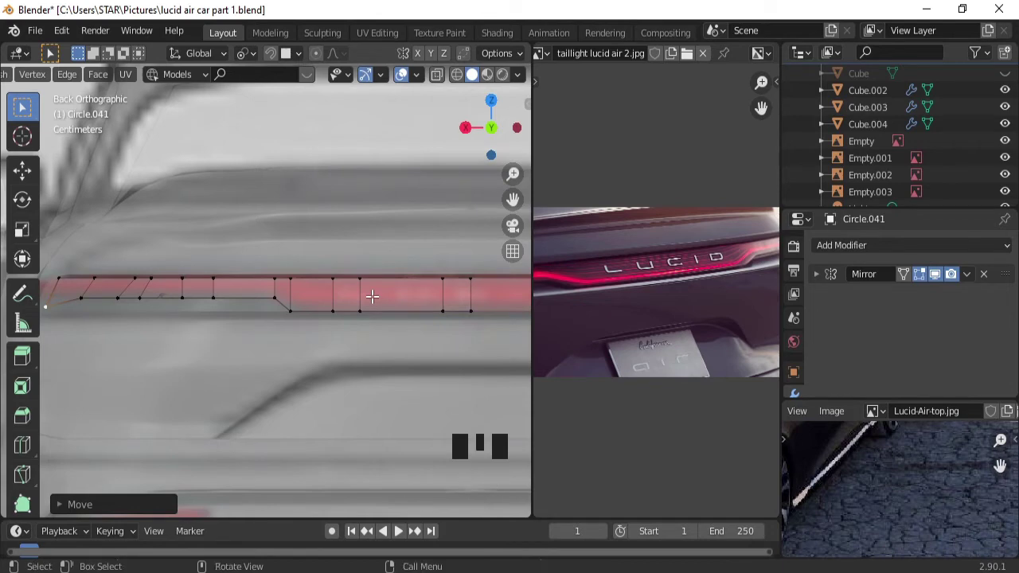
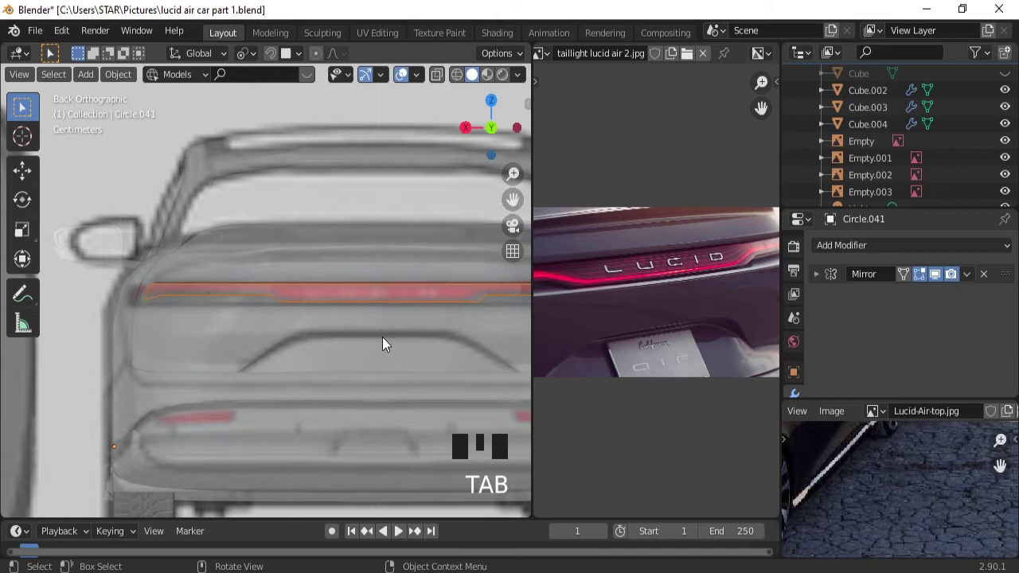
Undo an object duplicate, then Shift+D the strip's faces in Edit Mode and separate them with P into Circle.042.
{"action": "key", "text": "shift+d"}
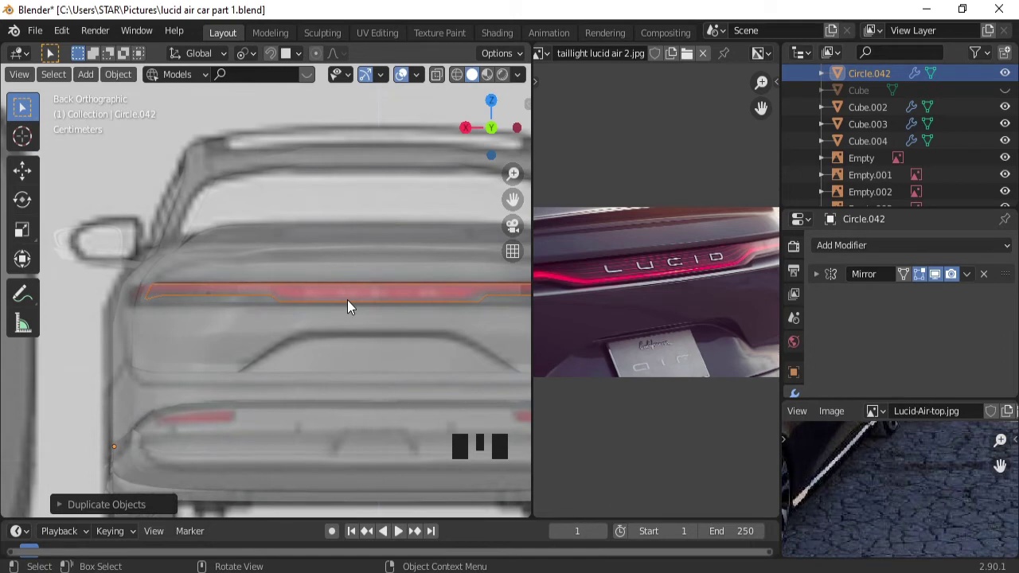
{"action": "key", "text": "ctrl+z"}
{"action": "key", "text": "ctrl+z"}
{"action": "left_click_drag", "start_coordinate": [348, 295], "coordinate": [413, 389]}
{"action": "key", "text": "shift+d"}
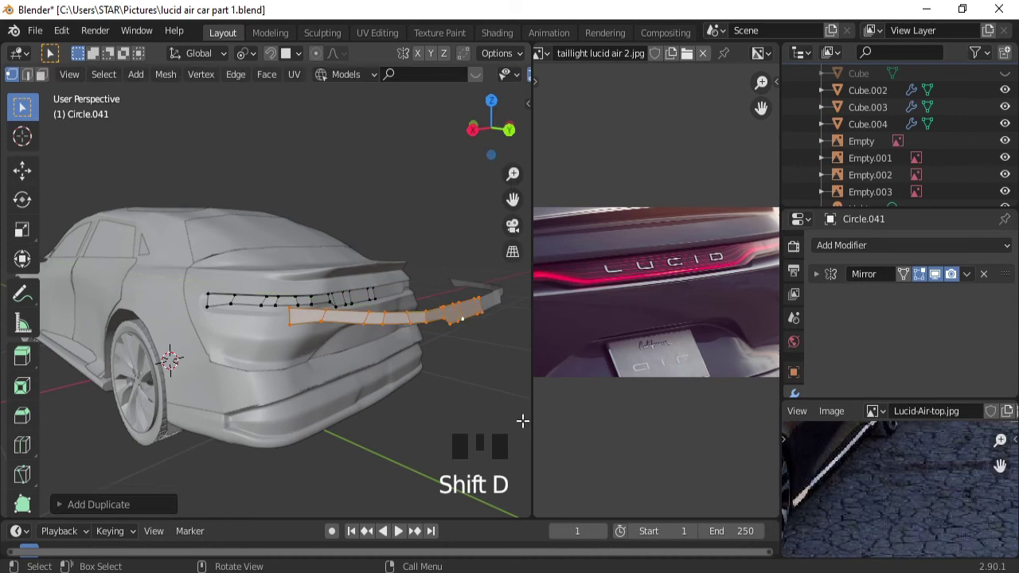
{"action": "key", "text": "p"}
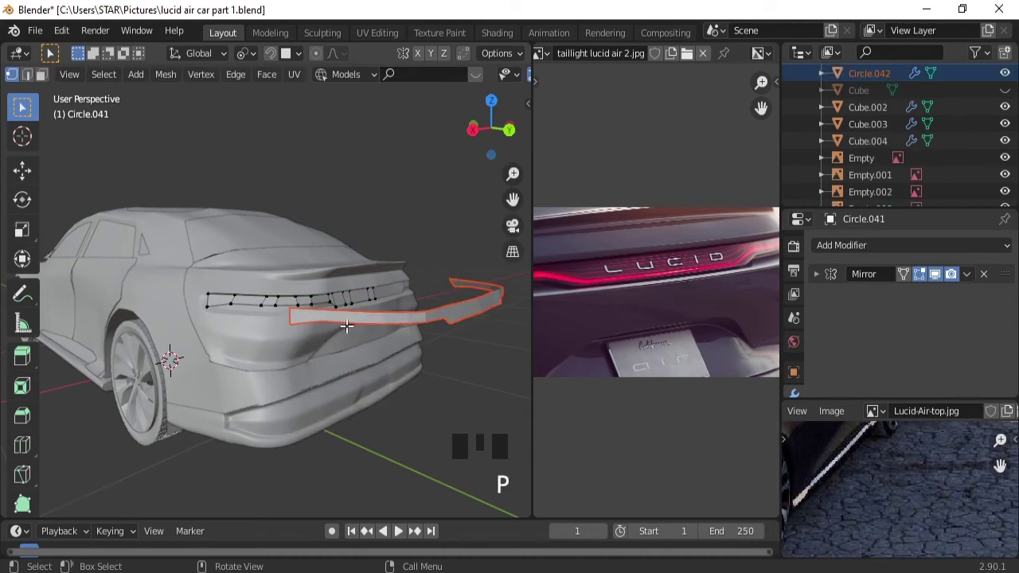
Move the separated copy away behind the car, checking it from the back view.
{"action": "key", "text": "Tab"}
{"action": "left_click", "coordinate": [372, 301]}
{"action": "left_click", "coordinate": [372, 299]}
{"action": "key", "text": "ctrl+KP_1"}
{"action": "left_click_drag", "start_coordinate": [340, 377], "coordinate": [353, 293]}
{"action": "key", "text": "Tab"}
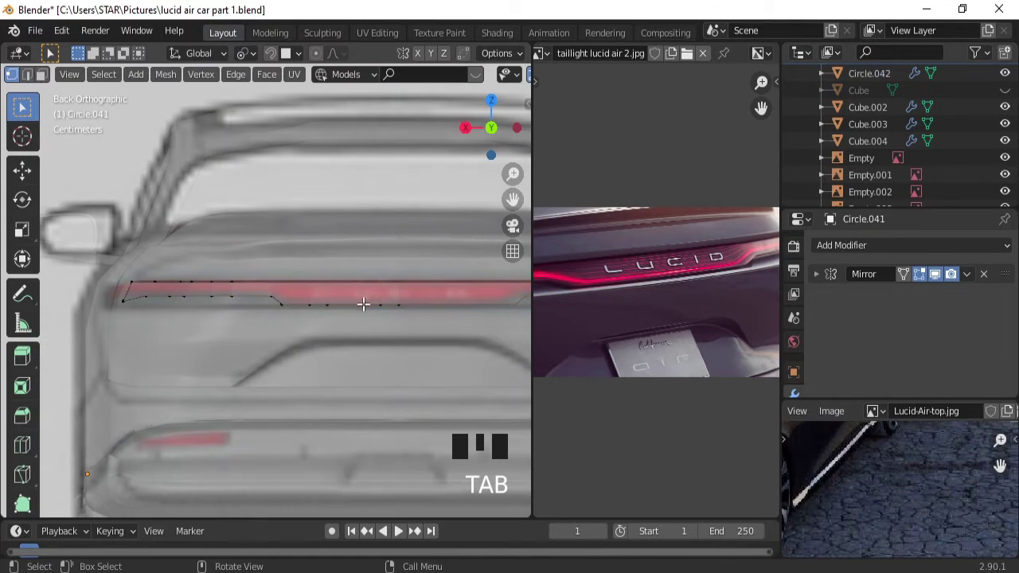
{"action": "left_click", "coordinate": [363, 299]}
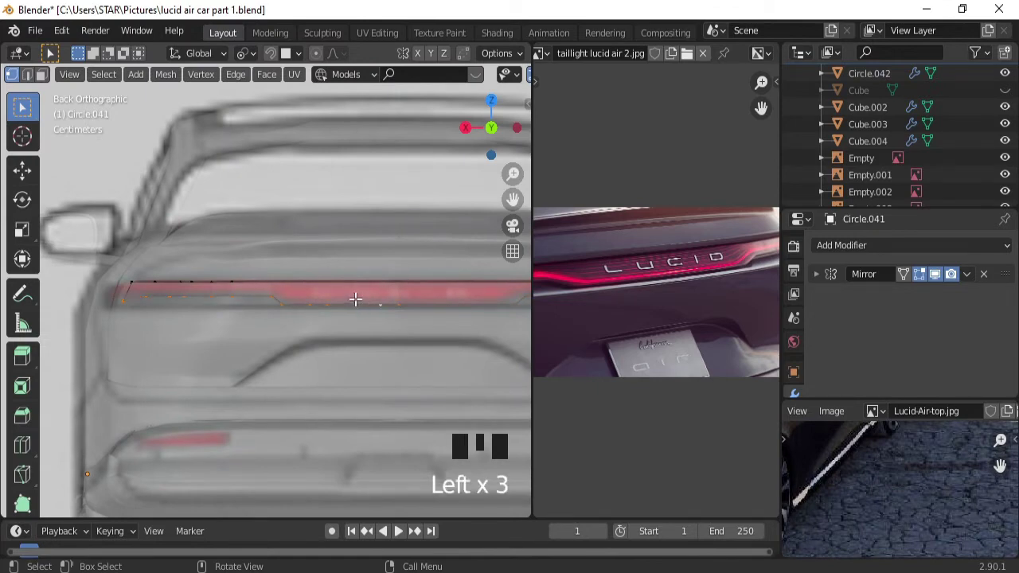
{"action": "left_click_drag", "start_coordinate": [370, 282], "coordinate": [352, 368]}
Return to Object Mode and select the separated copy Circle.042.
{"action": "key", "text": "Tab"}
{"action": "left_click_drag", "start_coordinate": [358, 311], "coordinate": [424, 323]}
{"action": "left_click", "coordinate": [423, 323]}
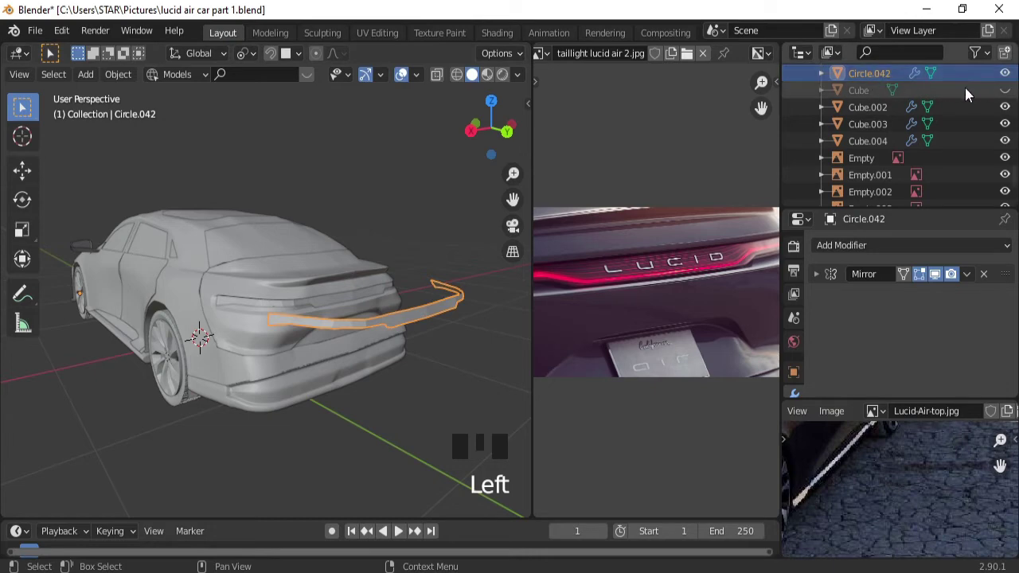
Select taillight strip Circle.041, view it from behind in Edit Mode and start a new loop cut.
{"action": "left_click", "coordinate": [1011, 84]}
{"action": "left_click_drag", "start_coordinate": [413, 361], "coordinate": [387, 312]}
{"action": "left_click", "coordinate": [386, 312]}
{"action": "key", "text": "Tab"}
{"action": "key", "text": "ctrl+KP_1"}
{"action": "left_click_drag", "start_coordinate": [352, 352], "coordinate": [295, 288]}
{"action": "key", "text": "ctrl+r"}
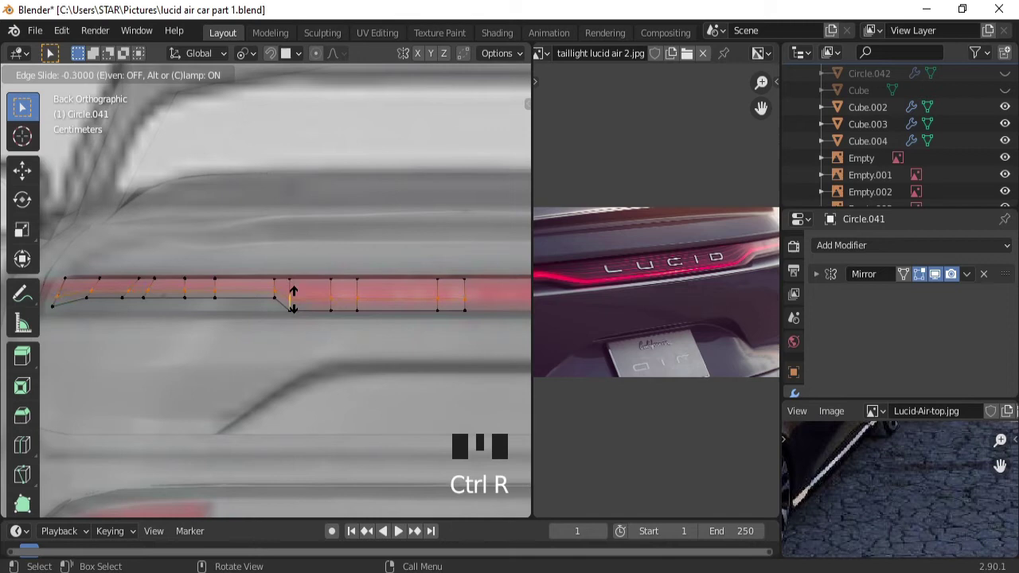
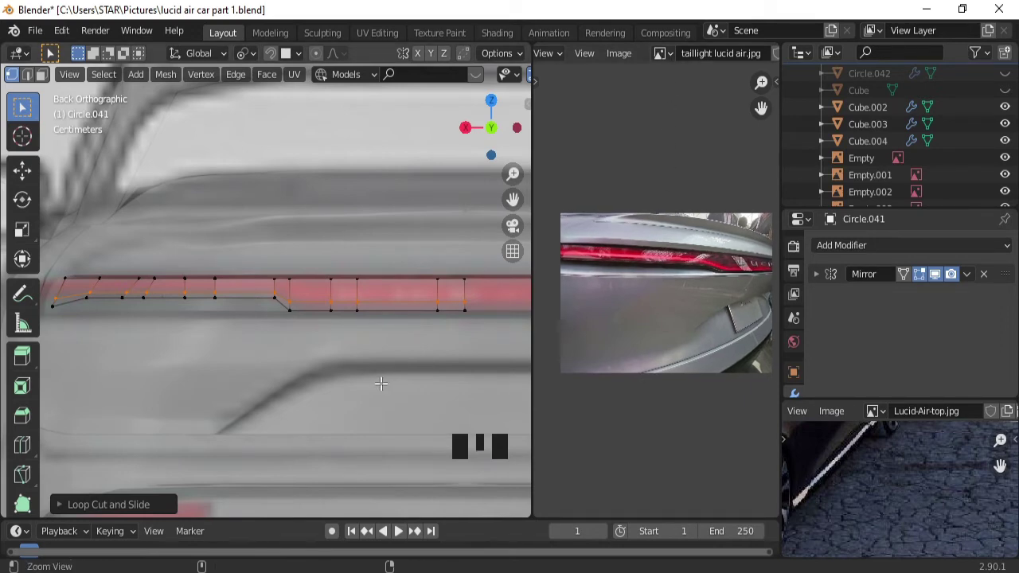
Add further loop cuts across the strip and slide their vertices along the strip's step.
{"action": "left_click_drag", "start_coordinate": [382, 378], "coordinate": [378, 307]}
{"action": "left_click", "coordinate": [378, 306]}
{"action": "left_click_drag", "start_coordinate": [425, 294], "coordinate": [465, 294]}
{"action": "left_click", "coordinate": [465, 295]}
{"action": "key", "text": "g"}
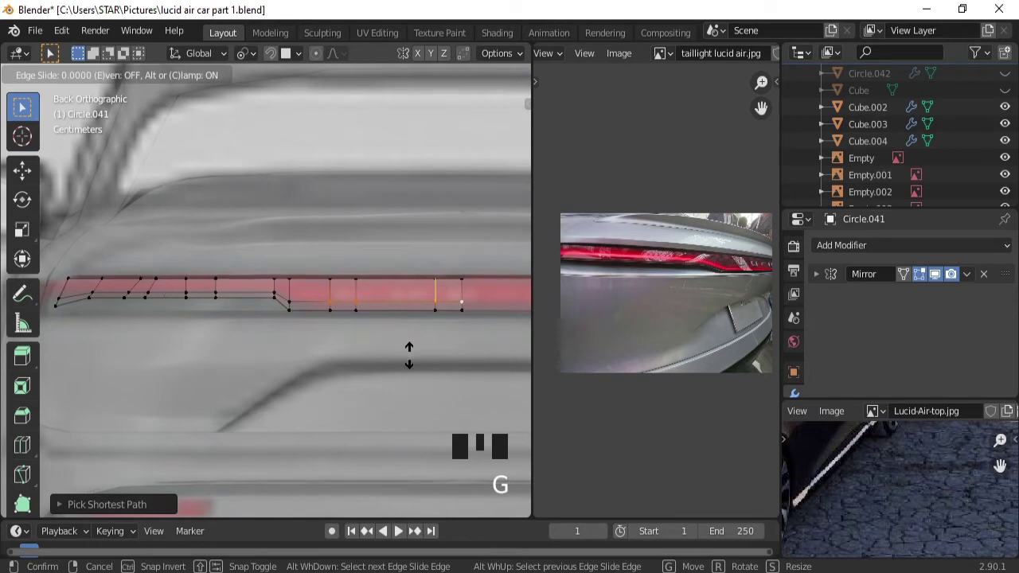
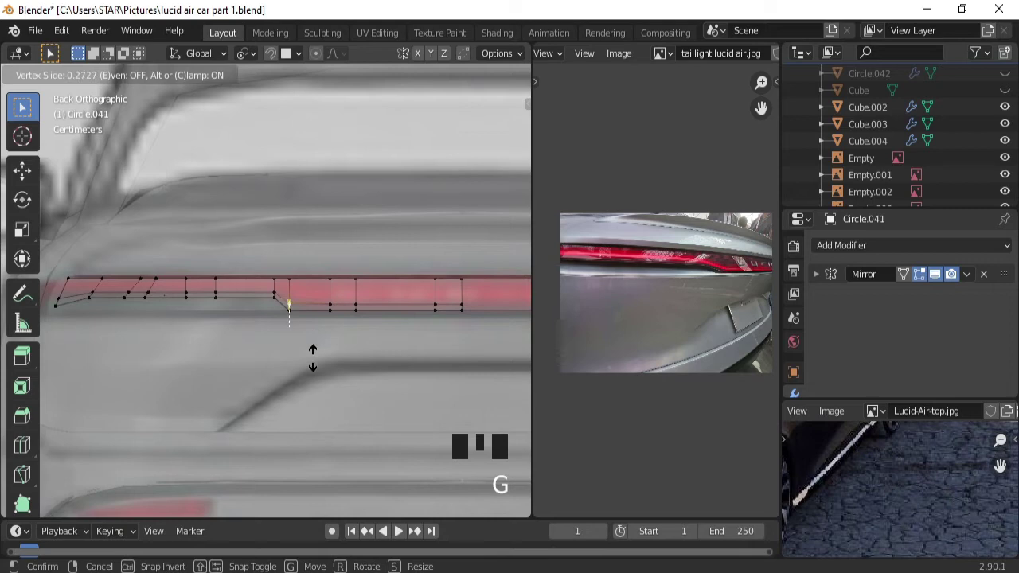
{"action": "key", "text": "ctrl+r"}
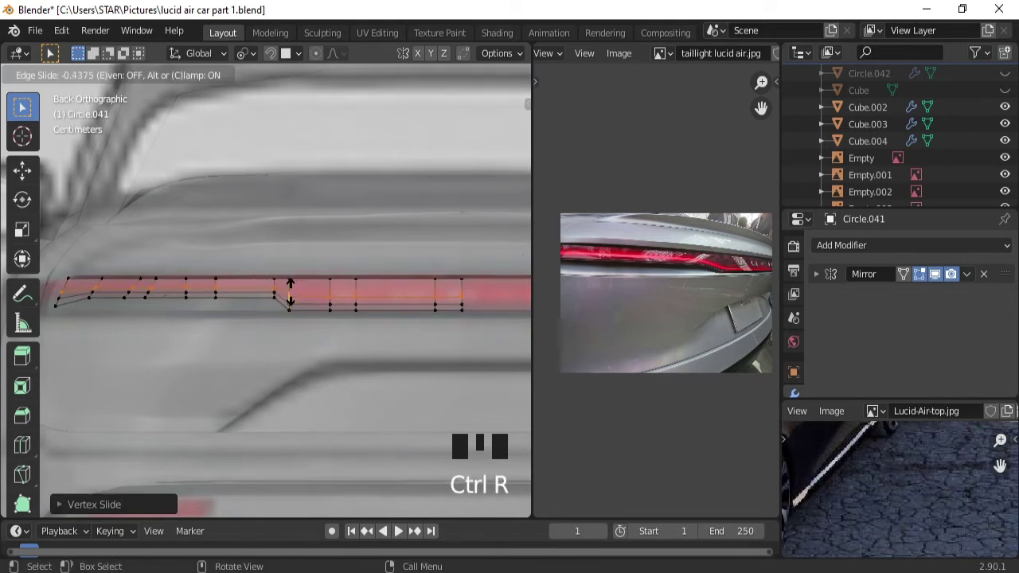
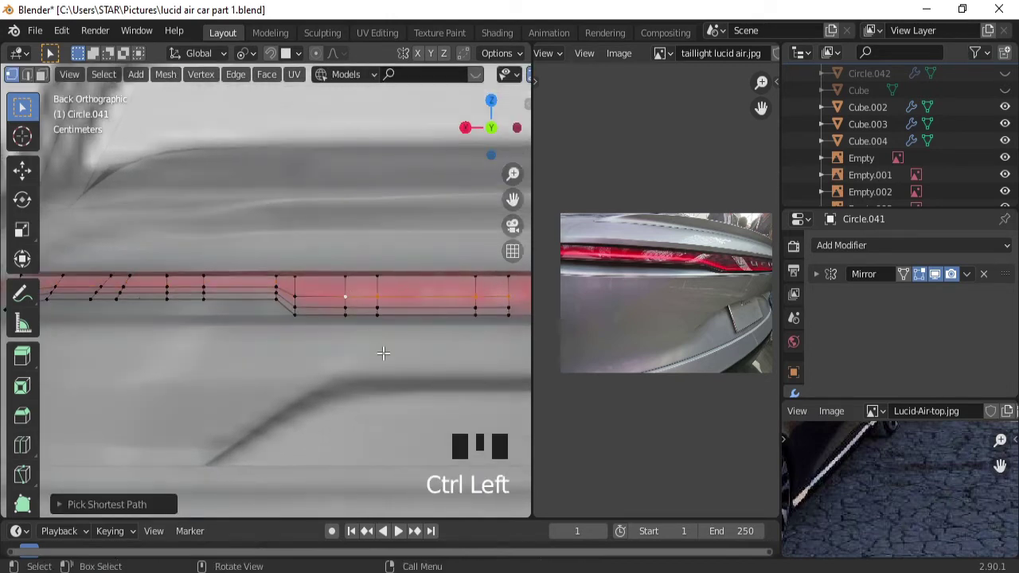
{"action": "key", "text": "g"}
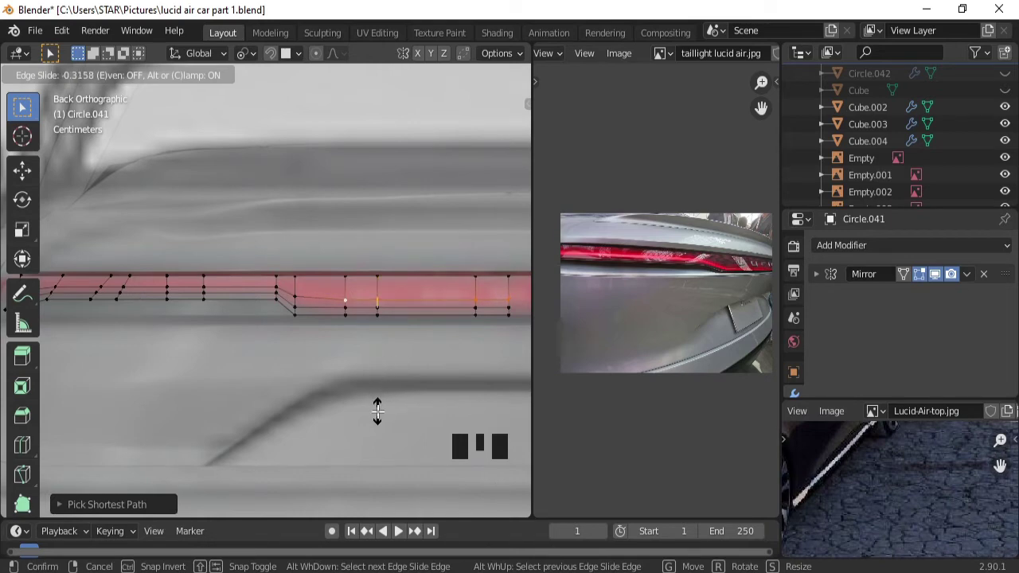
{"action": "left_click", "coordinate": [294, 286]}
{"action": "key", "text": "g"}
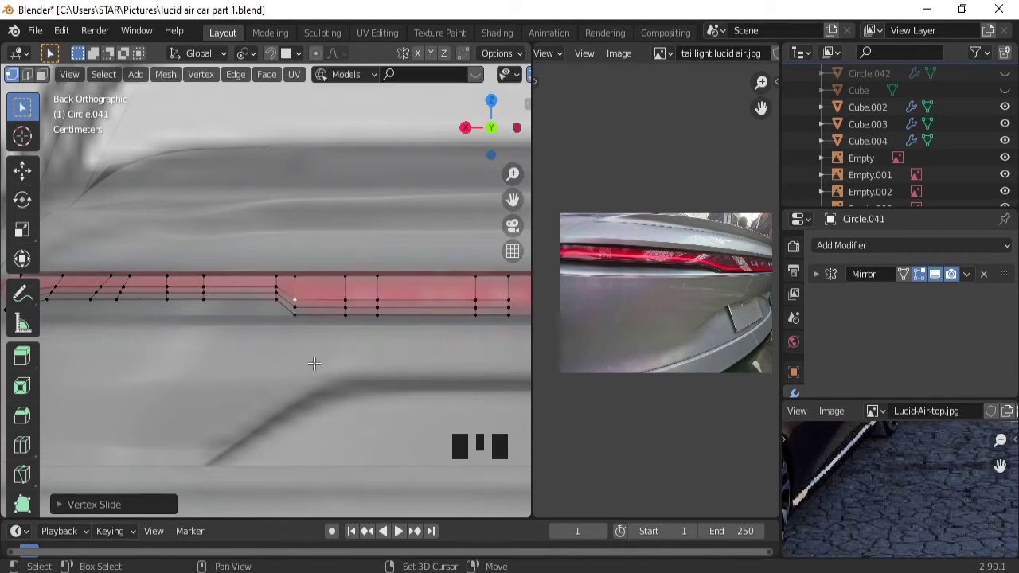
{"action": "double_click", "coordinate": [320, 300]}
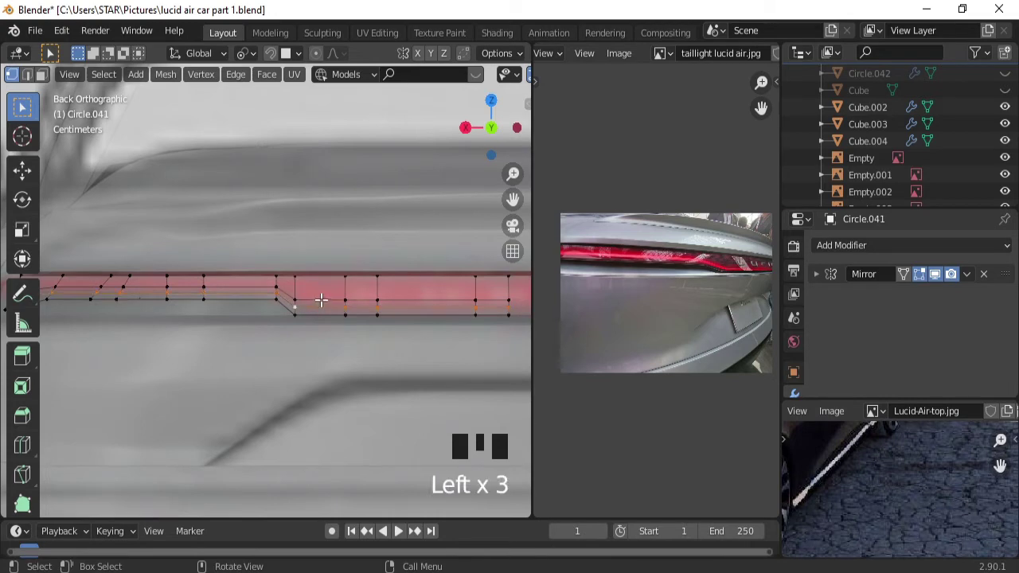
{"action": "double_click", "coordinate": [322, 294]}
Extrude the strip's lower edge loop downward into a new band of faces below it.
{"action": "left_click", "coordinate": [346, 273]}
{"action": "left_click_drag", "start_coordinate": [406, 274], "coordinate": [326, 354]}
{"action": "key", "text": "e"}
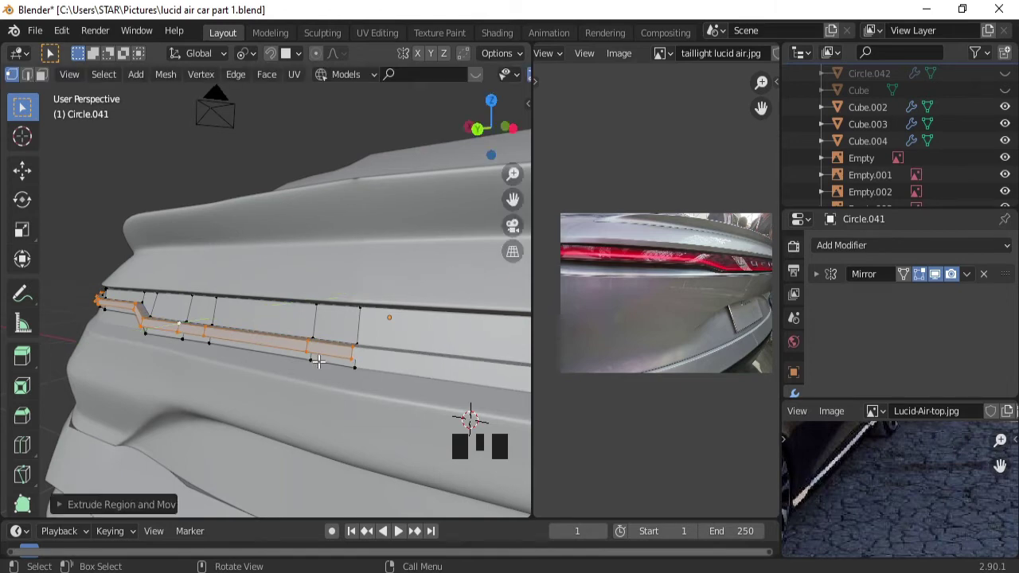
{"action": "left_click_drag", "start_coordinate": [301, 355], "coordinate": [339, 338]}
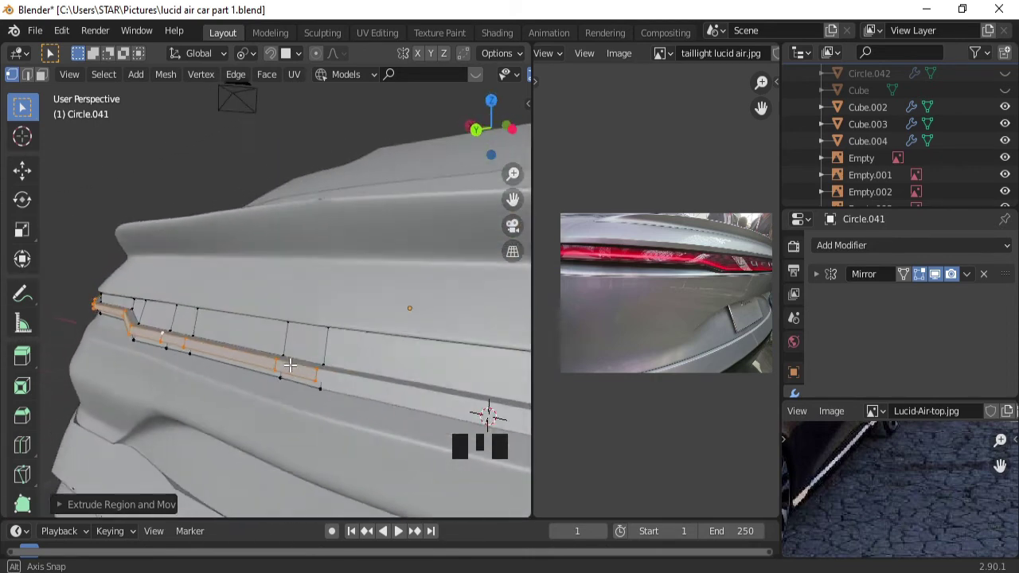
{"action": "left_click_drag", "start_coordinate": [291, 369], "coordinate": [320, 323]}
{"action": "key", "text": "ctrl+r"}
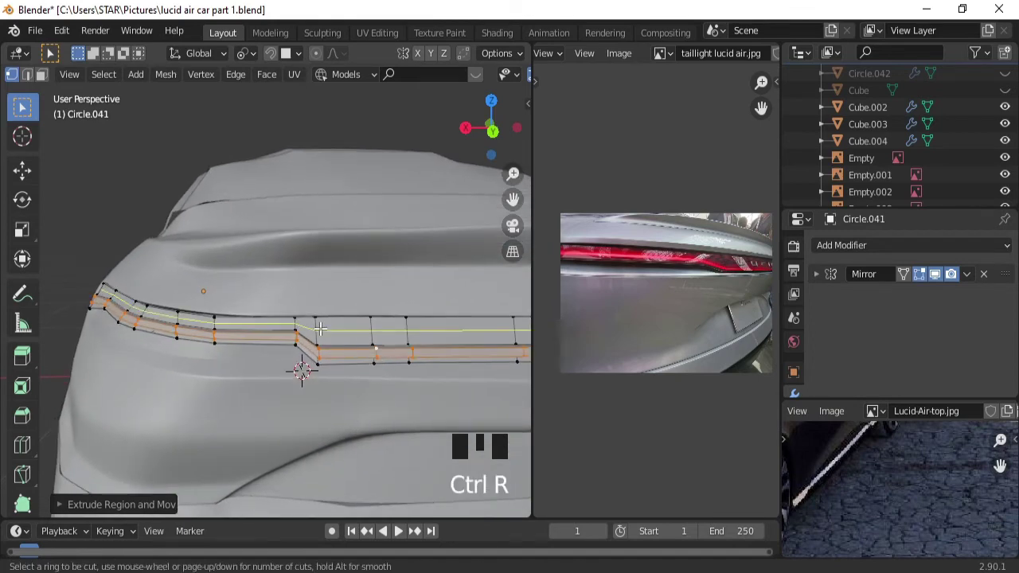
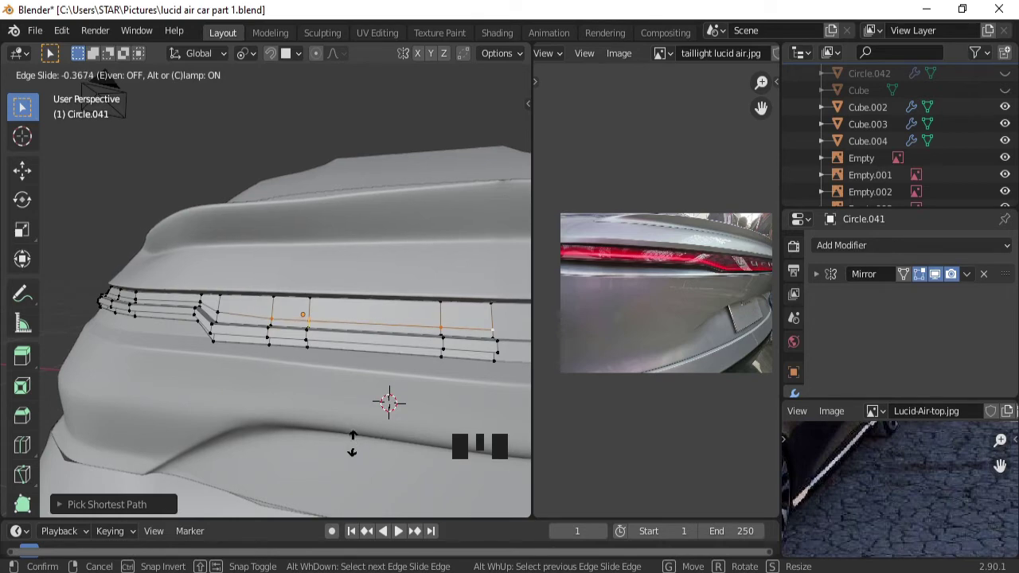
Place lengthwise edge loops in the lower band and on the strip, sliding each into position.
{"action": "left_click", "coordinate": [222, 311]}
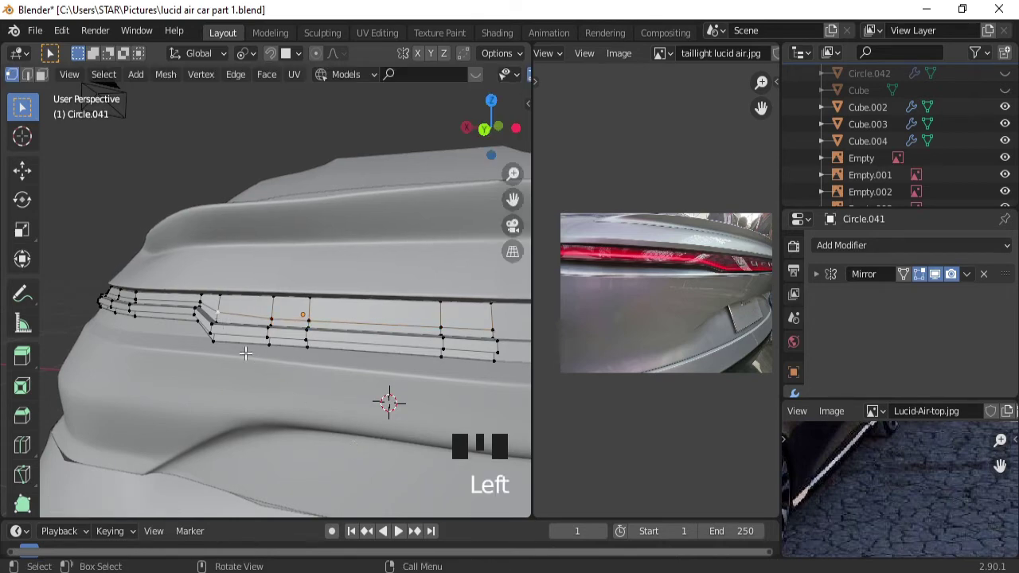
{"action": "key", "text": "g"}
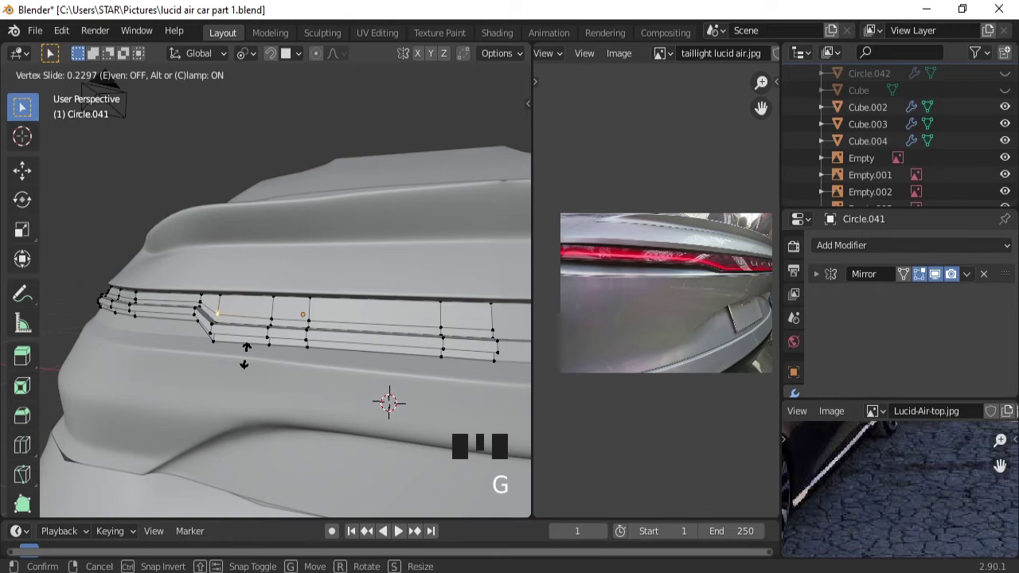
{"action": "key", "text": "ctrl+r"}
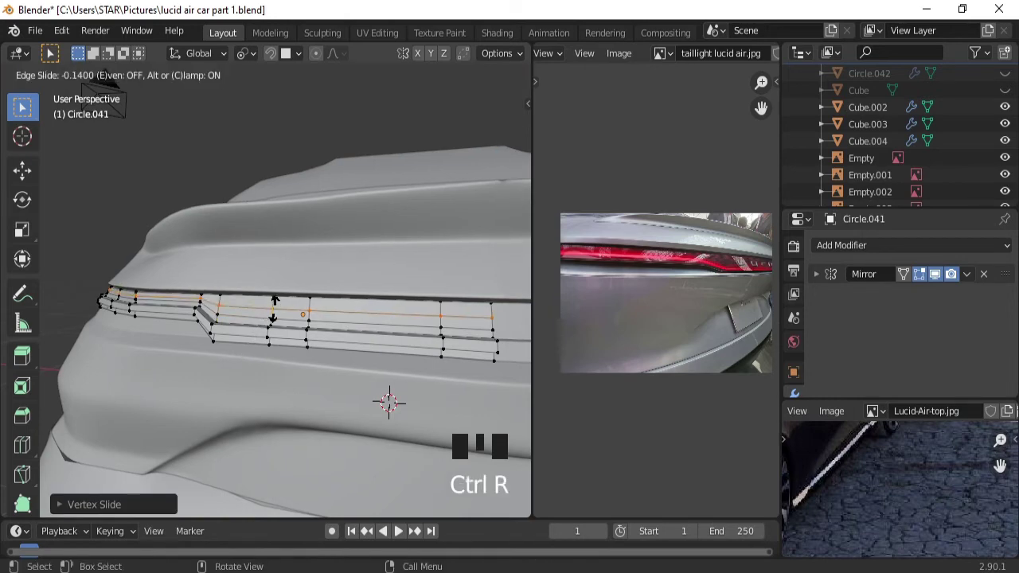
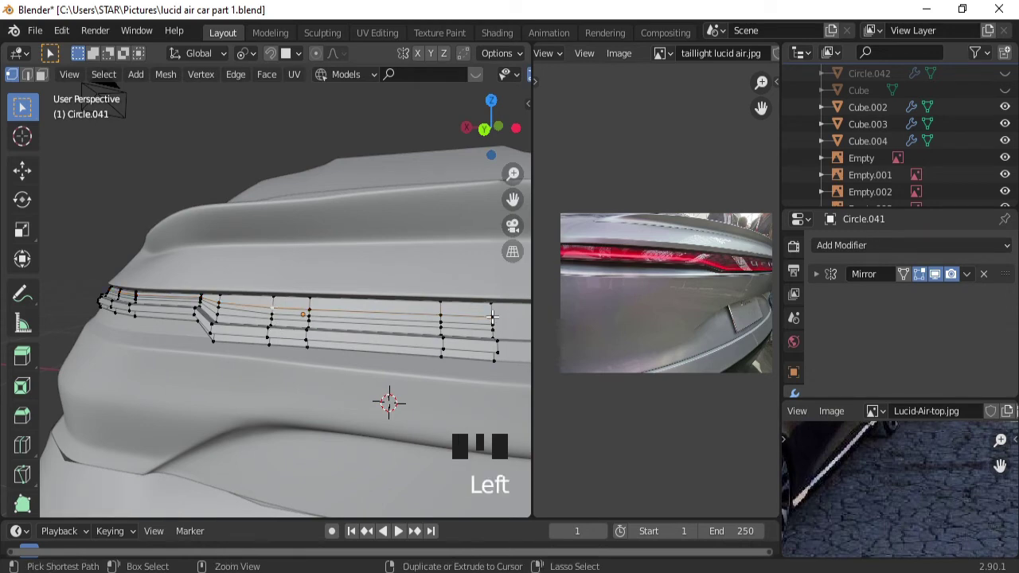
{"action": "left_click", "coordinate": [492, 312]}
{"action": "key", "text": "g"}
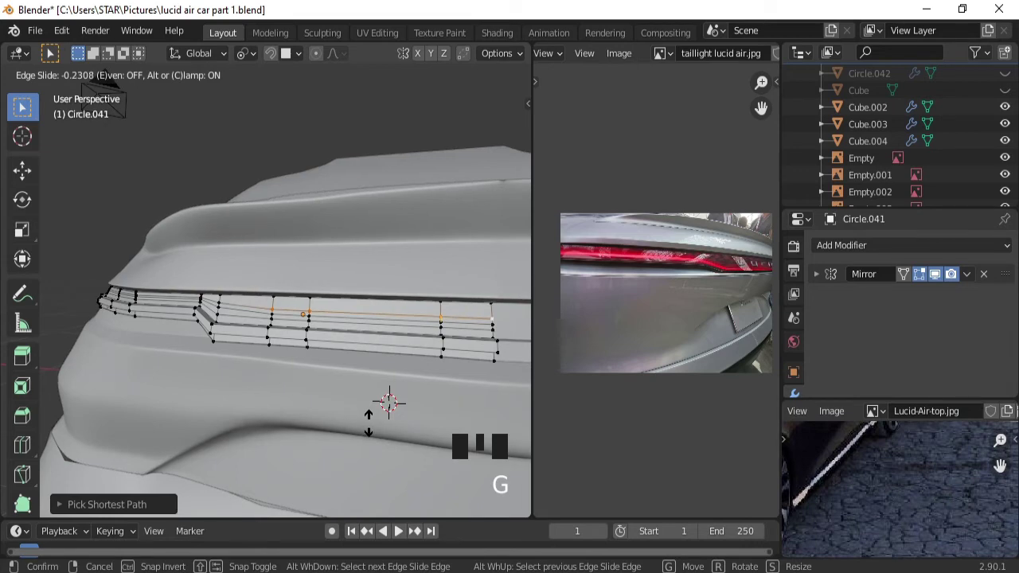
{"action": "key", "text": "ctrl+r"}
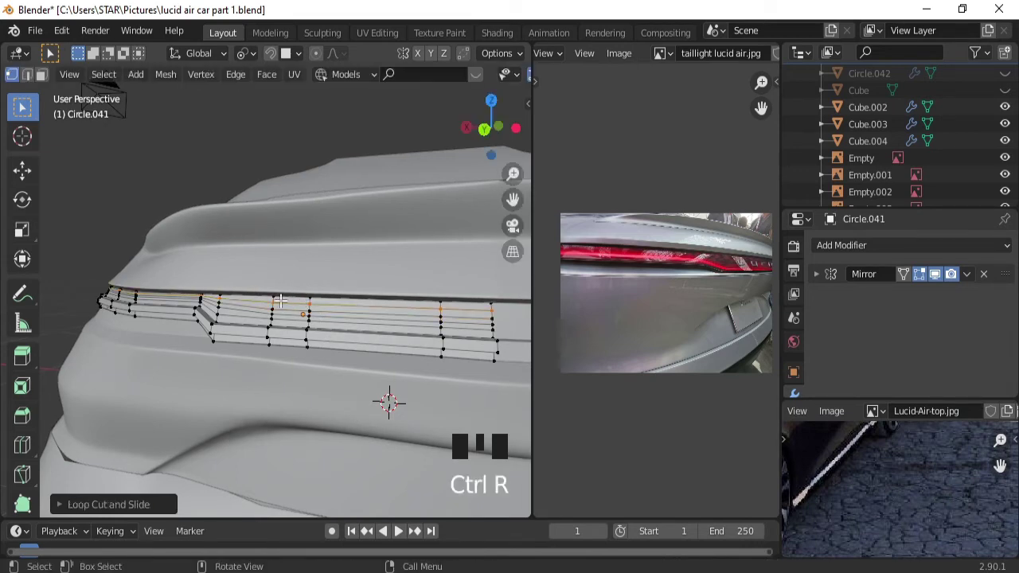
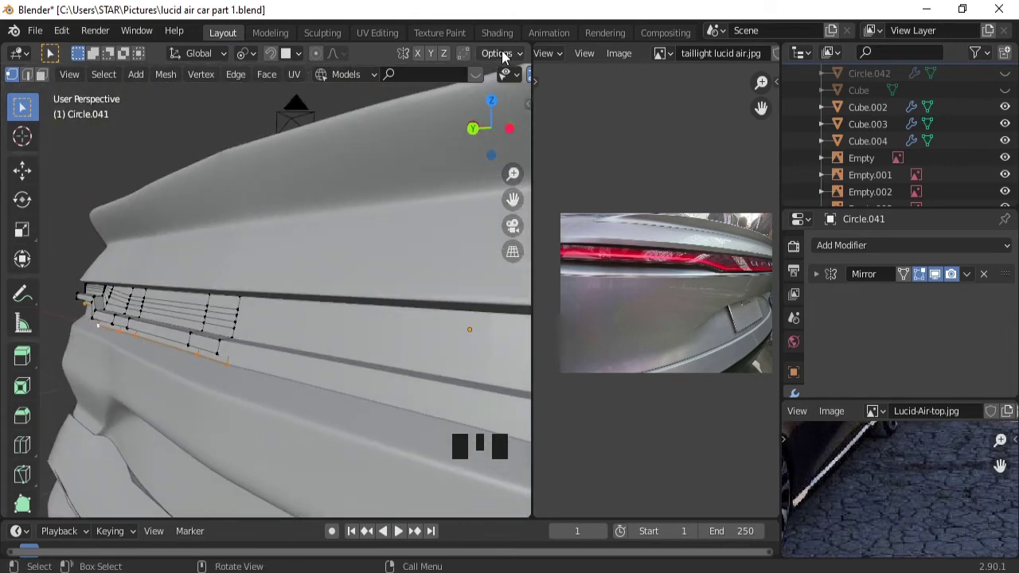
Enable X-ray and select the edge loops at the taillight strip's outer end.
{"action": "left_click_drag", "start_coordinate": [509, 76], "coordinate": [439, 78]}
{"action": "left_click", "coordinate": [439, 78]}
{"action": "left_click_drag", "start_coordinate": [279, 312], "coordinate": [177, 299]}
{"action": "double_click", "coordinate": [177, 299]}
{"action": "left_click_drag", "start_coordinate": [207, 340], "coordinate": [388, 324]}
{"action": "double_click", "coordinate": [388, 324]}
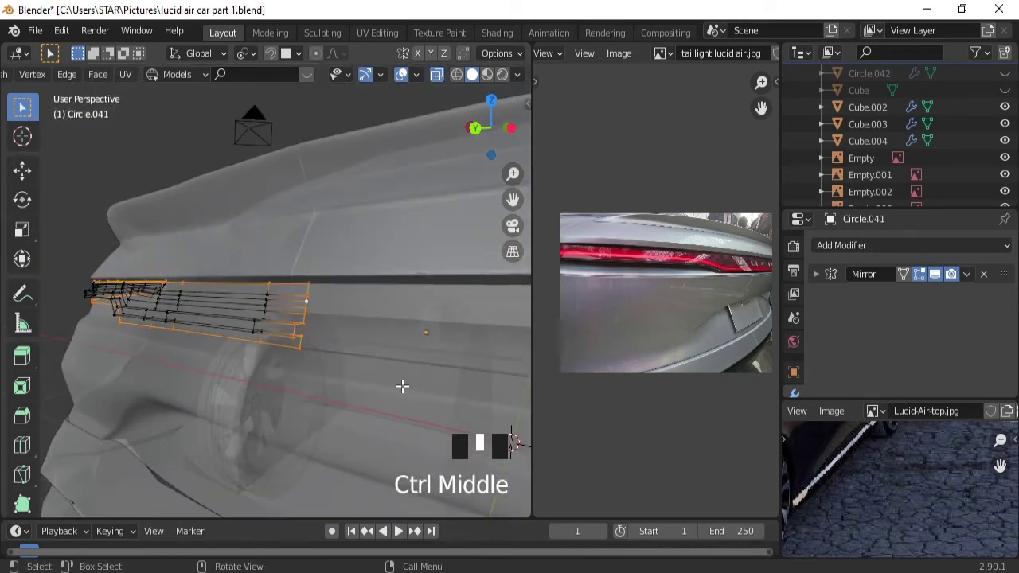
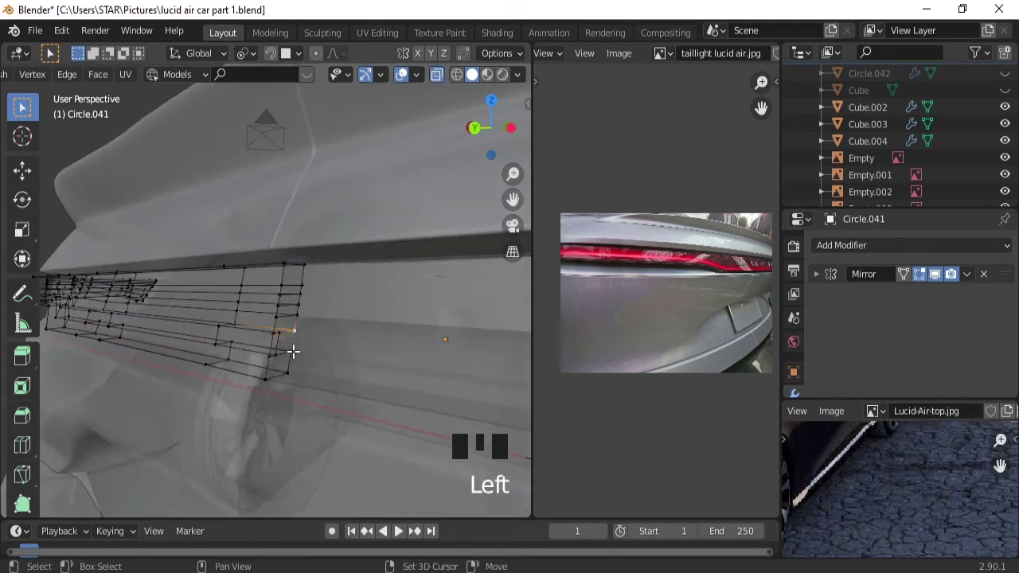
Pick the end vertices one by one and build new faces extending the strip's end inward.
{"action": "left_click", "coordinate": [294, 347]}
{"action": "key", "text": "f"}
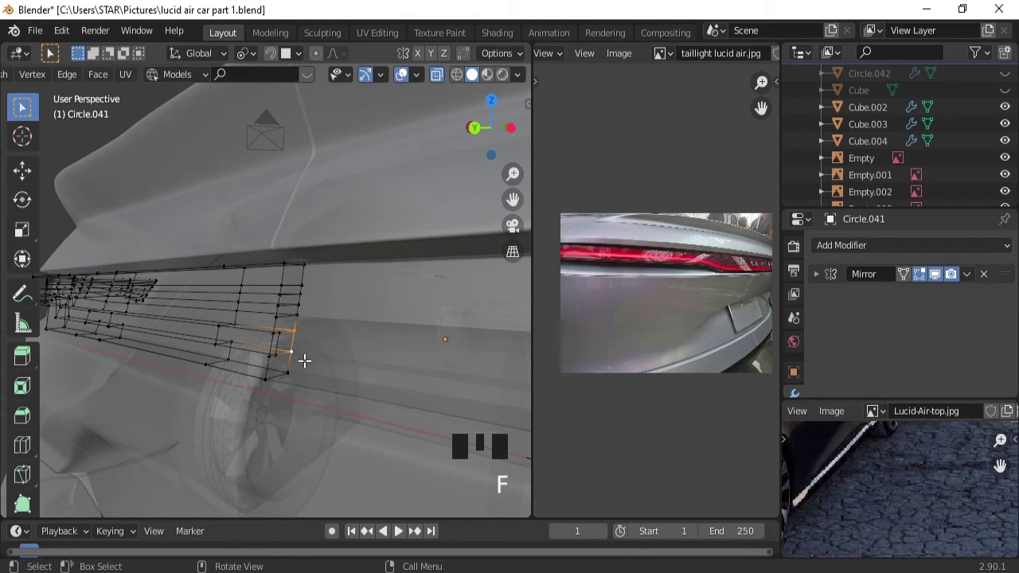
{"action": "left_click", "coordinate": [272, 332]}
{"action": "left_click_drag", "start_coordinate": [283, 367], "coordinate": [296, 380]}
{"action": "left_click", "coordinate": [295, 380]}
{"action": "left_click", "coordinate": [295, 379]}
{"action": "left_click", "coordinate": [284, 380]}
{"action": "left_click", "coordinate": [279, 429]}
{"action": "left_click", "coordinate": [285, 428]}
{"action": "key", "text": "f"}
Select vertices of the new end faces and fill a further face tucking into the body.
{"action": "left_click", "coordinate": [326, 370]}
{"action": "left_click", "coordinate": [319, 369]}
{"action": "left_click", "coordinate": [319, 415]}
{"action": "left_click", "coordinate": [286, 428]}
{"action": "key", "text": "f"}
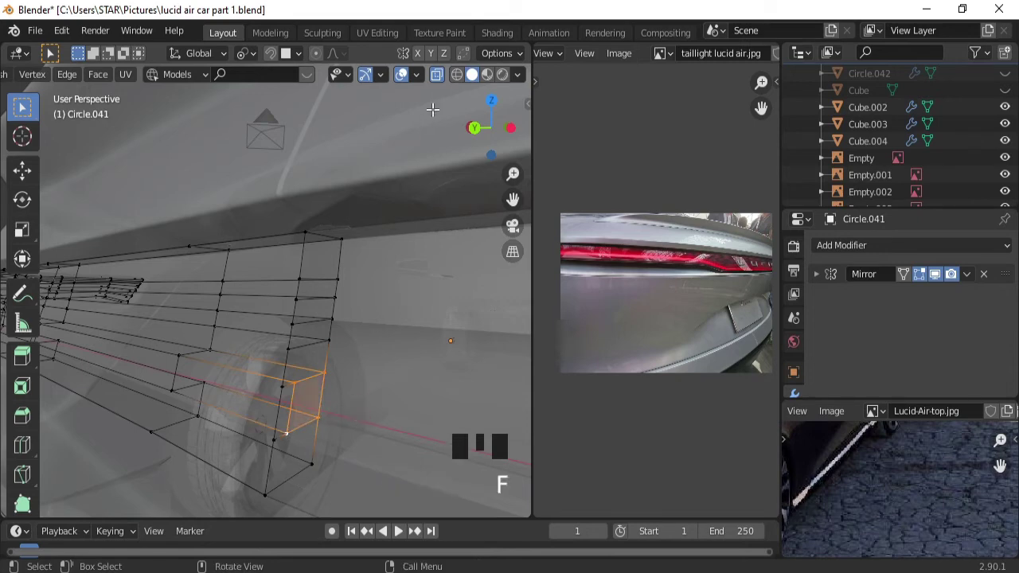
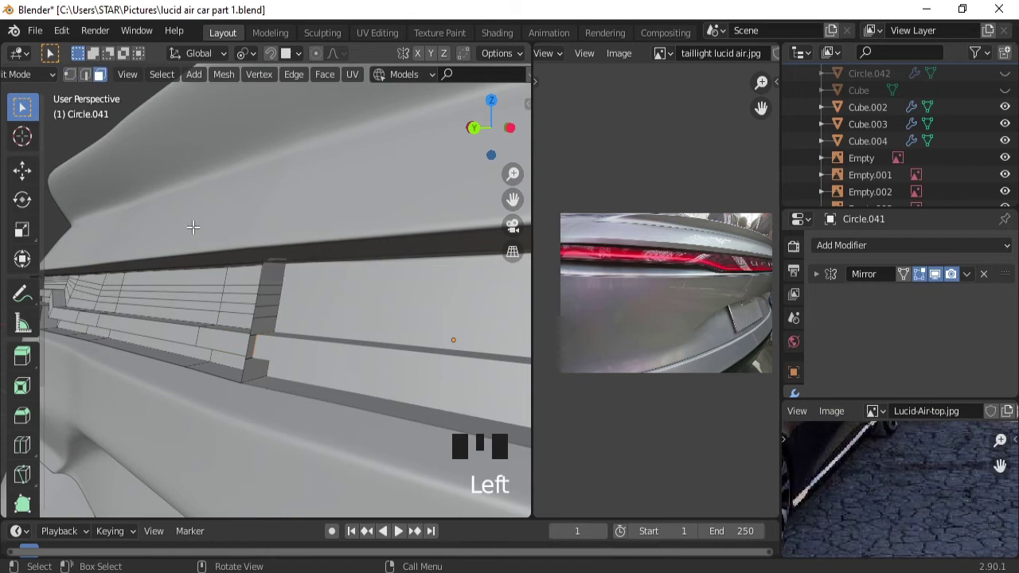
Delete the stray end face and smooth Circle.041 with a level-2 Subdivision Surface modifier.
{"action": "left_click", "coordinate": [273, 274]}
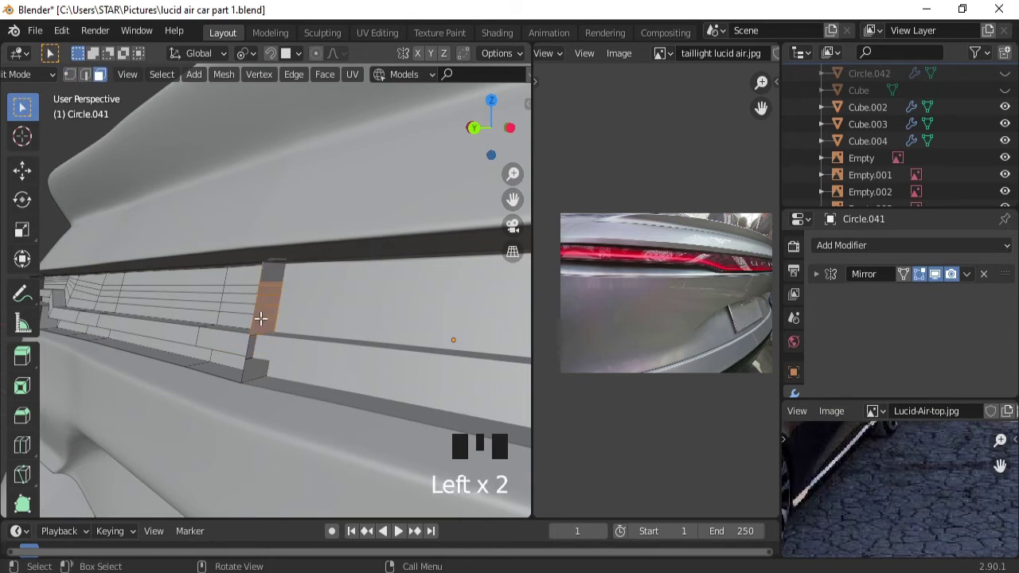
{"action": "key", "text": "x"}
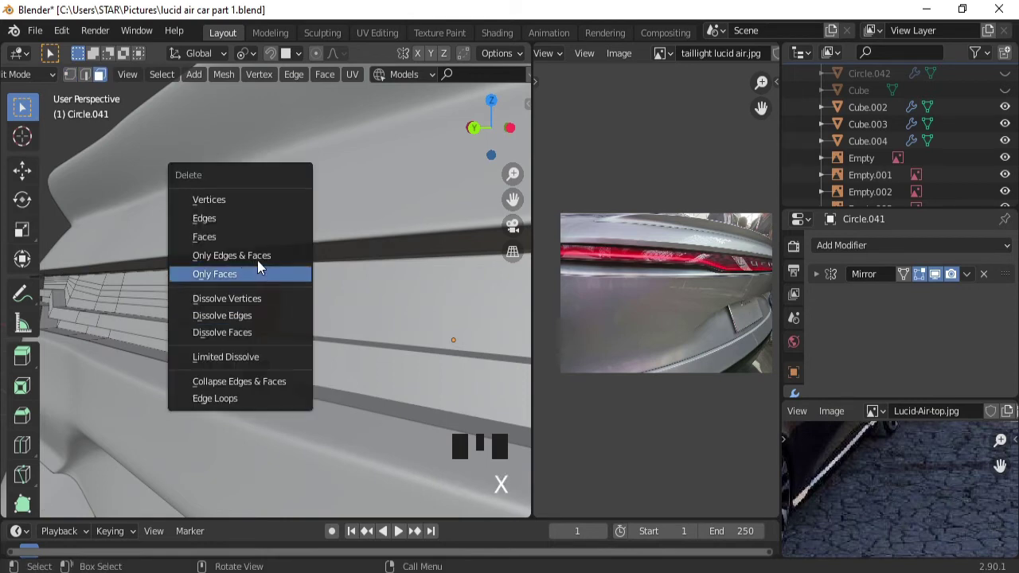
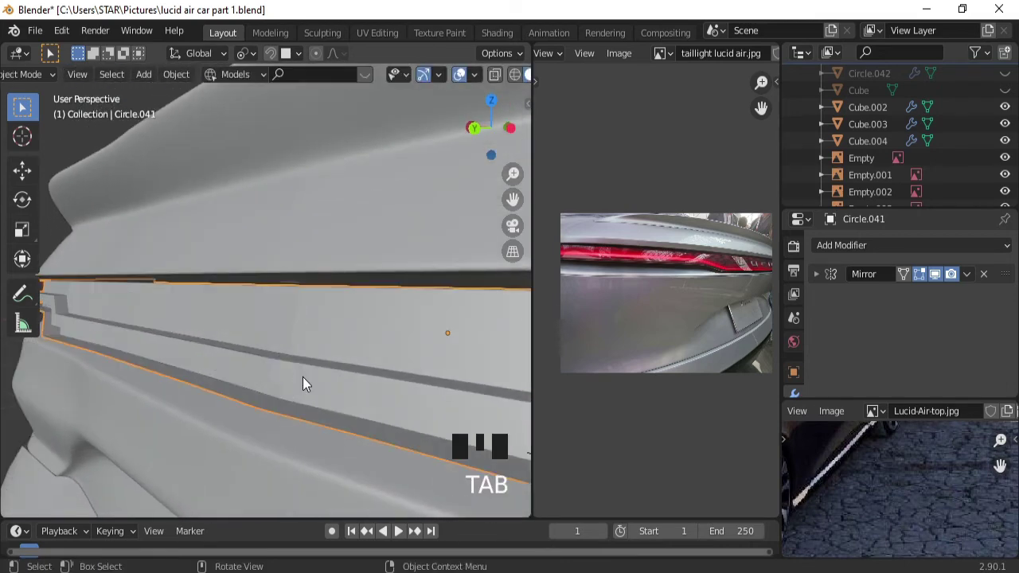
{"action": "left_click_drag", "start_coordinate": [302, 375], "coordinate": [855, 250]}
{"action": "left_click_drag", "start_coordinate": [856, 250], "coordinate": [334, 311]}
{"action": "left_click_drag", "start_coordinate": [335, 311], "coordinate": [993, 353]}
{"action": "left_click_drag", "start_coordinate": [994, 352], "coordinate": [508, 376]}
{"action": "left_click_drag", "start_coordinate": [508, 376], "coordinate": [479, 399]}
{"action": "key", "text": "Tab"}
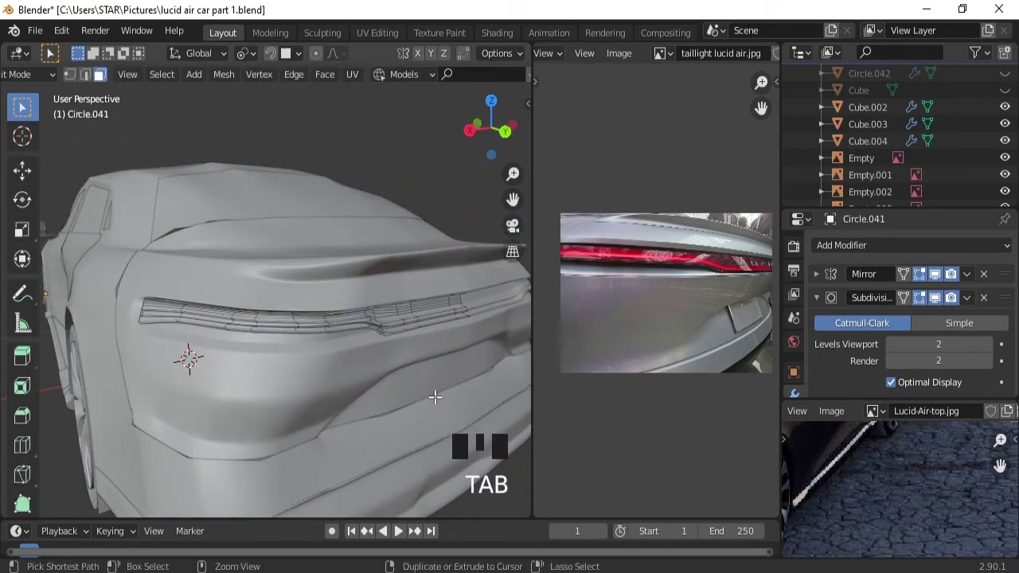
Add supporting loop cuts near the strip's lower and top edges and slide them outward.
{"action": "left_click_drag", "start_coordinate": [434, 390], "coordinate": [354, 363]}
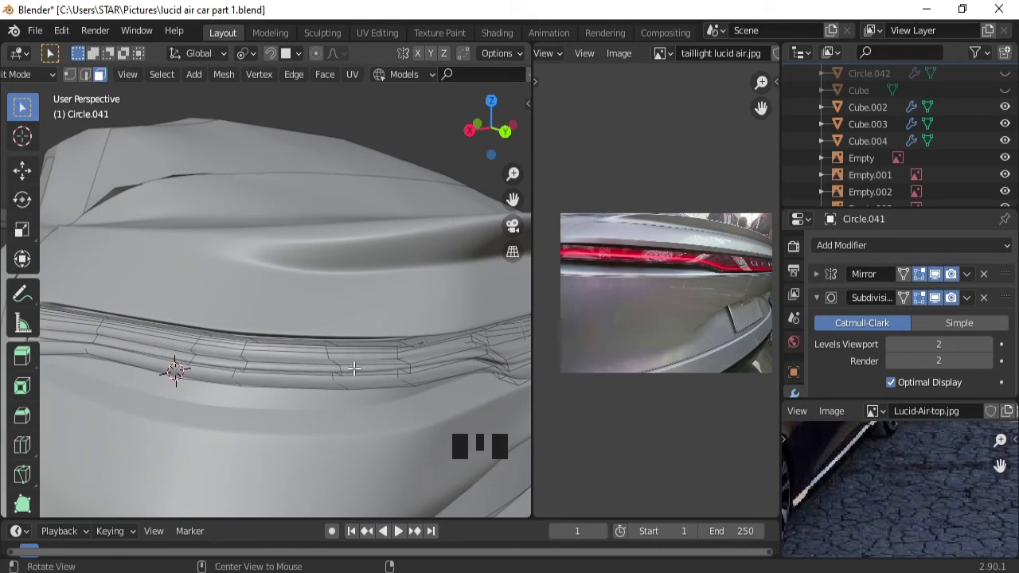
{"action": "left_click_drag", "start_coordinate": [354, 362], "coordinate": [230, 379]}
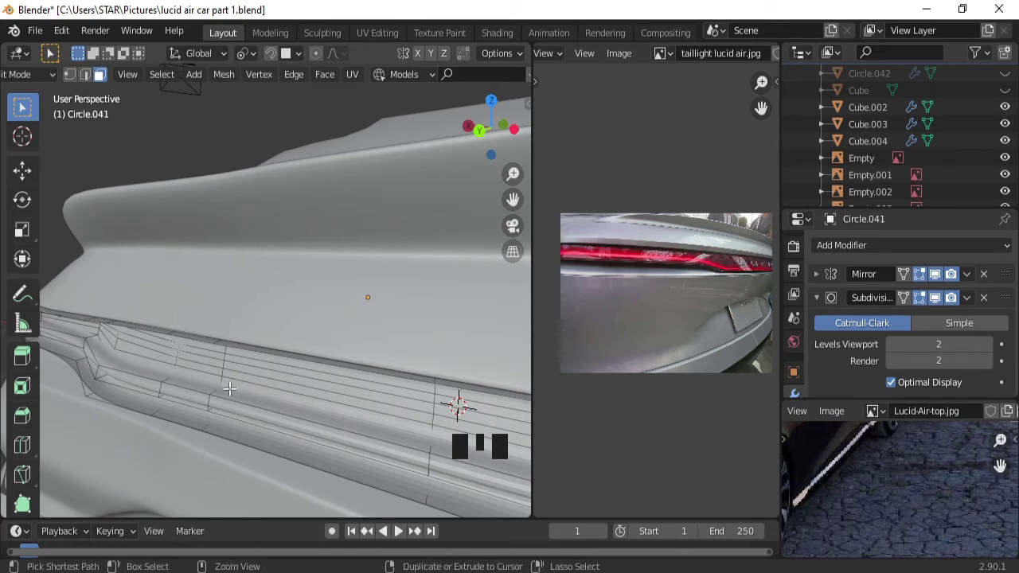
{"action": "key", "text": "ctrl+r"}
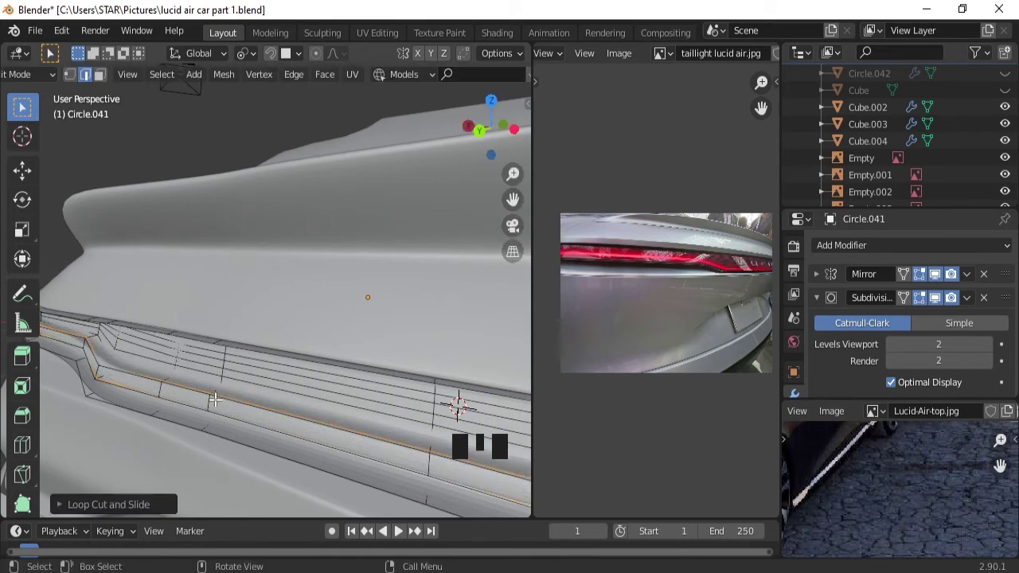
{"action": "key", "text": "ctrl+r"}
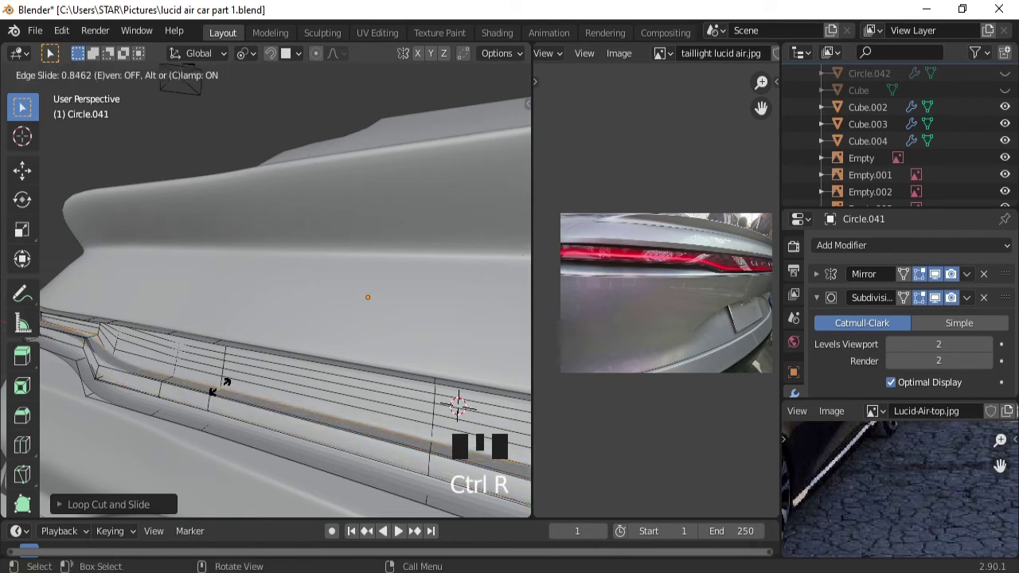
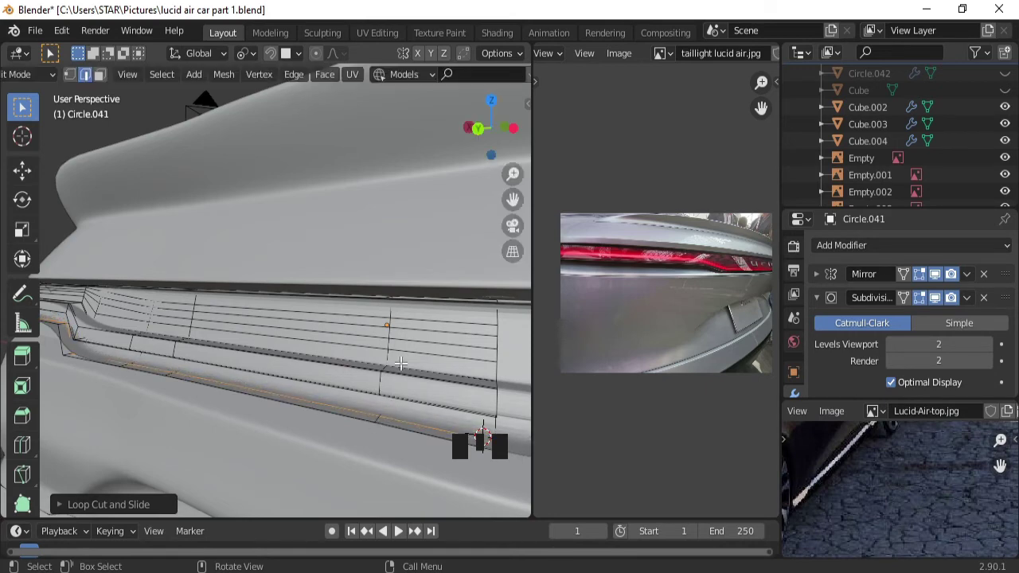
{"action": "key", "text": "ctrl+r"}
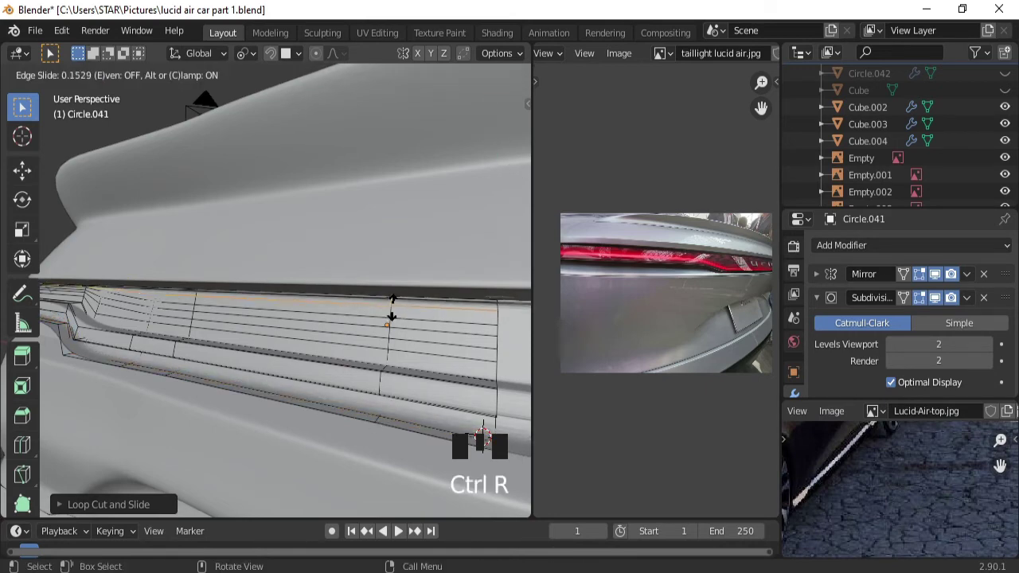
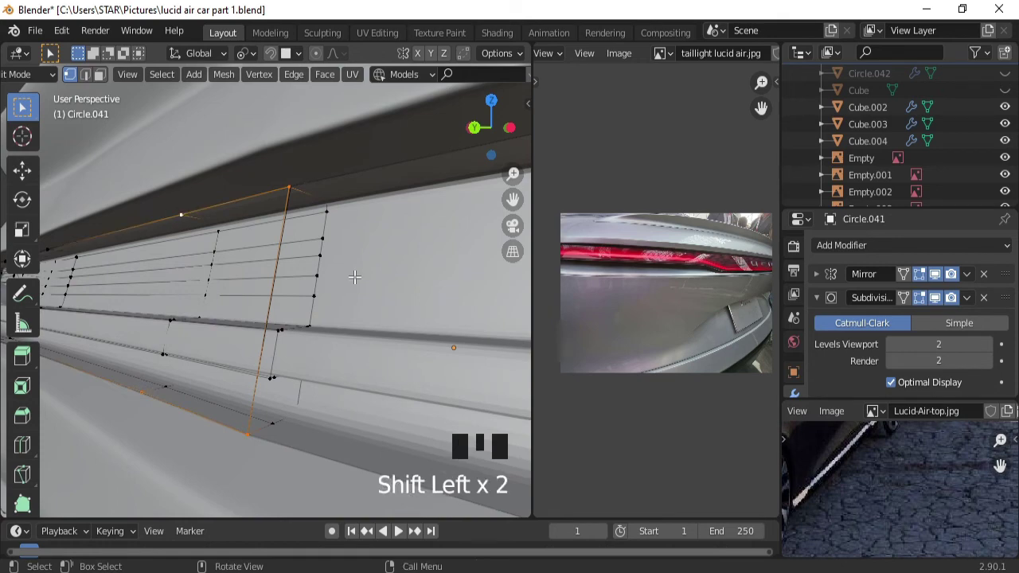
Select vertices at the strip's end and move them along a single axis to refine its shape.
{"action": "key", "text": "f"}
{"action": "left_click_drag", "start_coordinate": [348, 277], "coordinate": [348, 216]}
{"action": "left_click", "coordinate": [348, 216]}
{"action": "left_click", "coordinate": [323, 404]}
{"action": "key", "text": "f"}
{"action": "key", "text": "f"}
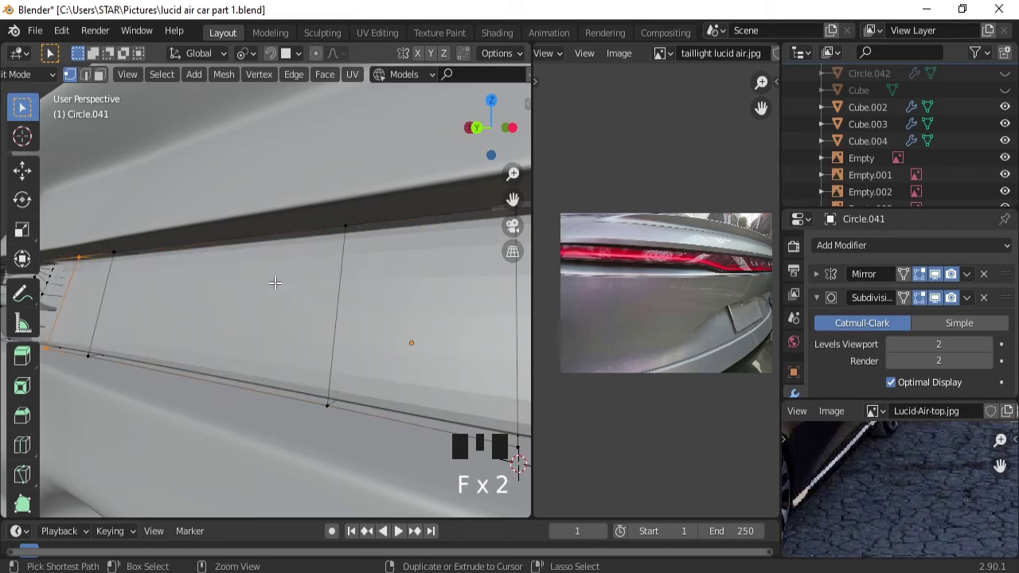
{"action": "left_click_drag", "start_coordinate": [264, 244], "coordinate": [333, 335]}
{"action": "key", "text": "f"}
{"action": "key", "text": "f"}
{"action": "key", "text": "f"}
{"action": "key", "text": "f"}
{"action": "key", "text": "f"}
{"action": "key", "text": "f"}
{"action": "key", "text": "f"}
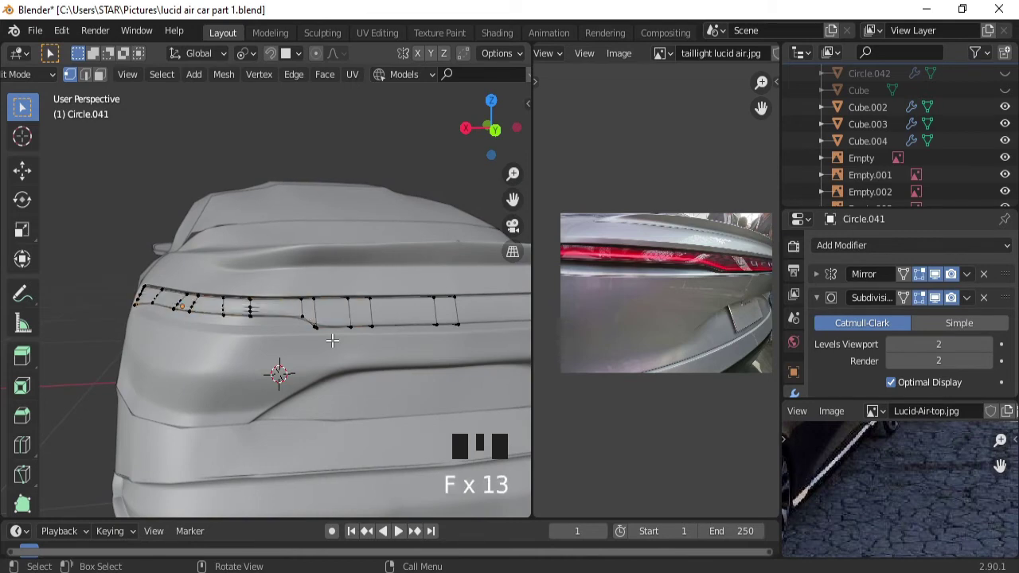
Select the light faces along the taillight strip and bring up the Separate options.
{"action": "left_click_drag", "start_coordinate": [292, 331], "coordinate": [332, 362]}
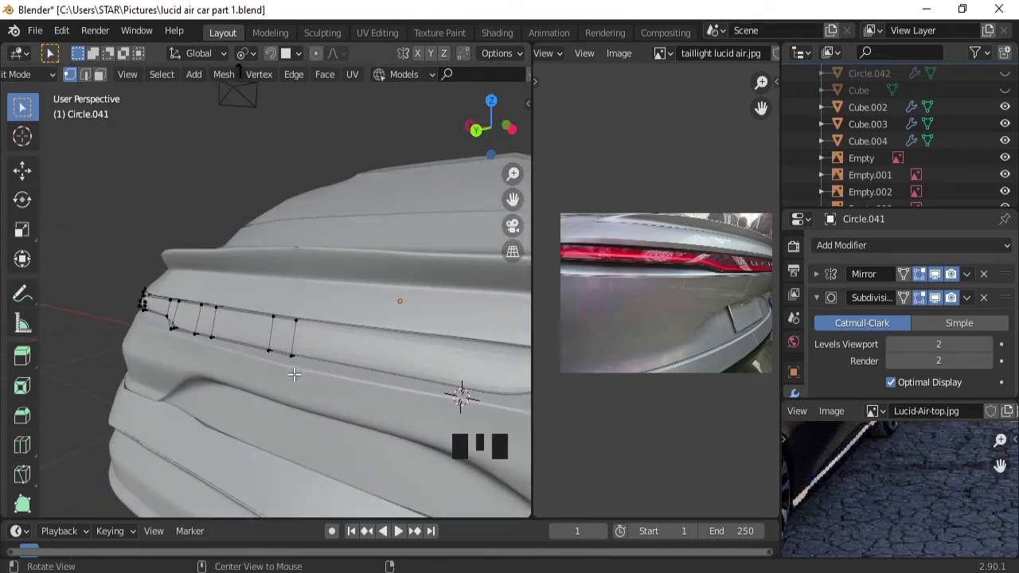
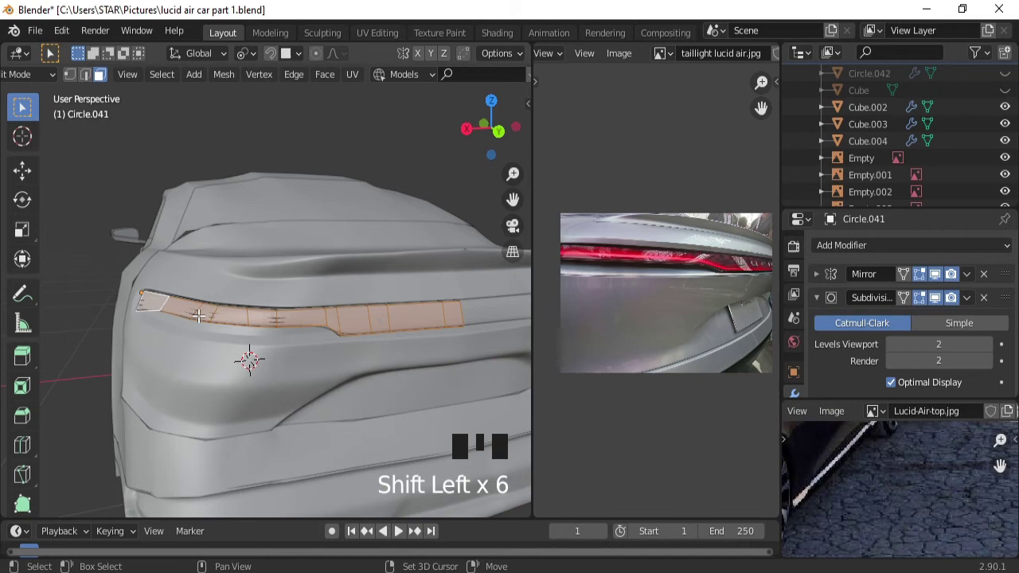
{"action": "left_click_drag", "start_coordinate": [349, 336], "coordinate": [379, 376]}
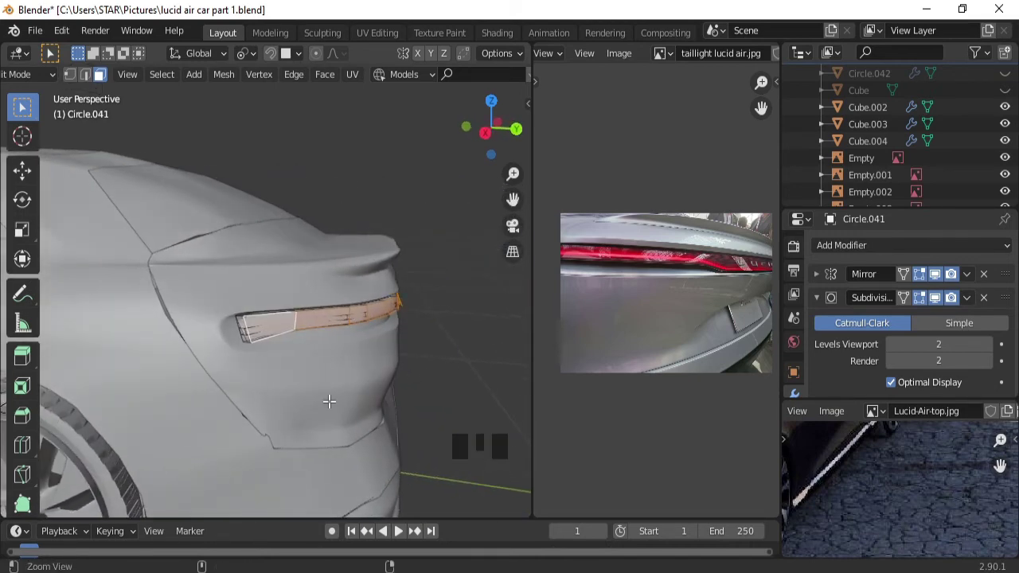
{"action": "left_click_drag", "start_coordinate": [329, 395], "coordinate": [74, 84]}
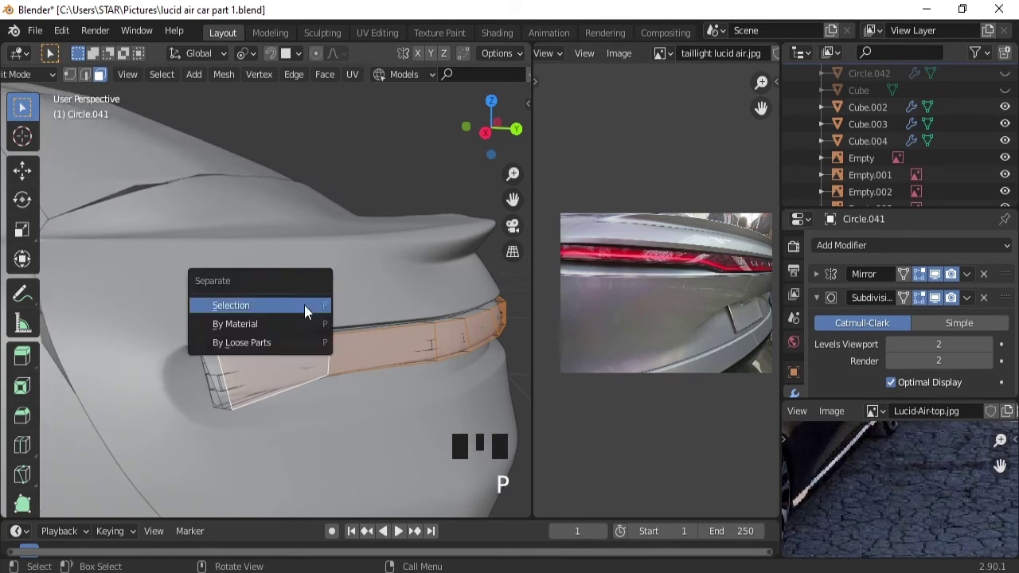
Split the light faces off as Circle.043 and add a loop cut slid toward its top edge.
{"action": "key", "text": "Tab"}
{"action": "left_click", "coordinate": [331, 359]}
{"action": "key", "text": "Tab"}
{"action": "key", "text": "ctrl+r"}
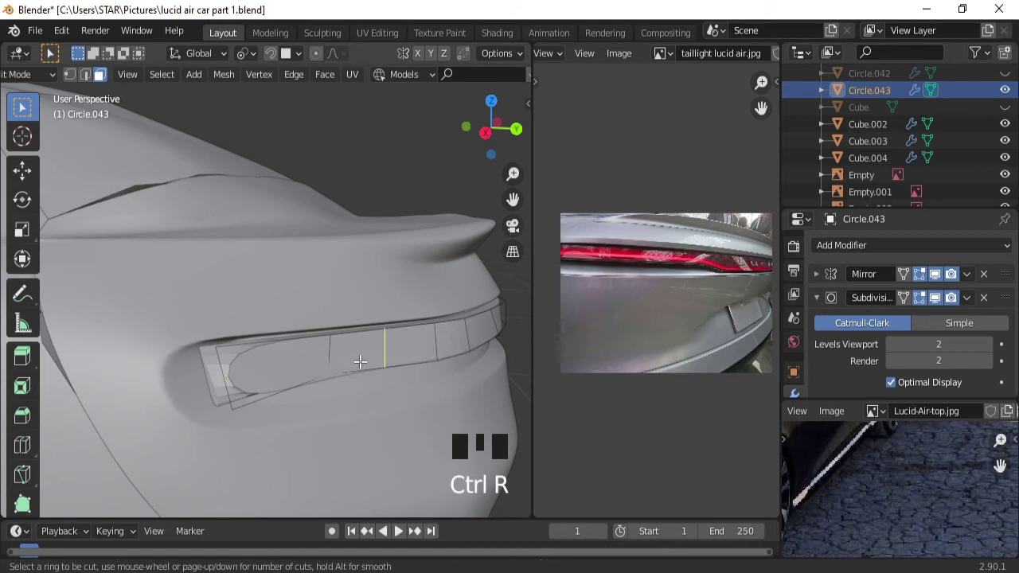
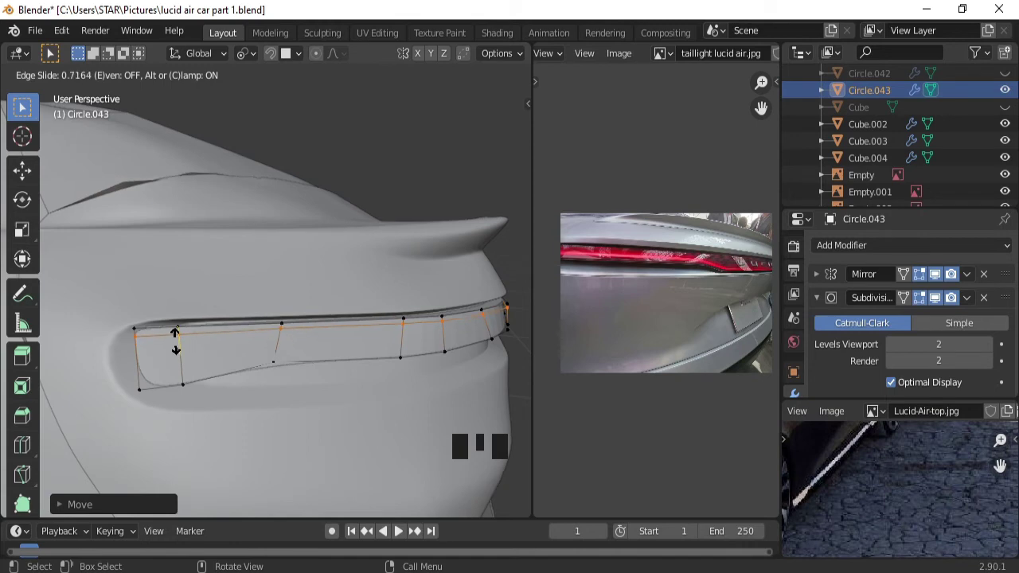
{"action": "key", "text": "ctrl+r"}
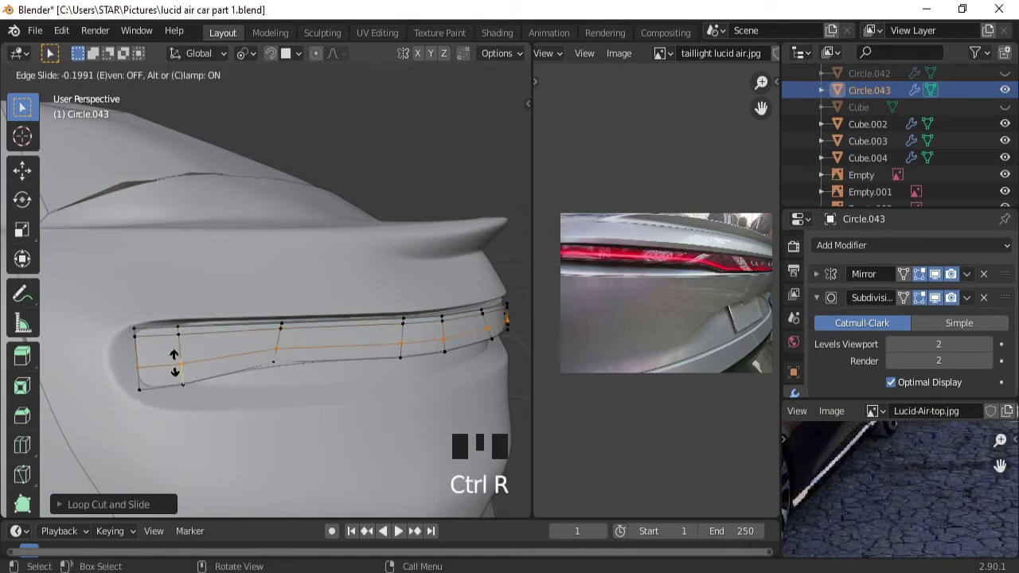
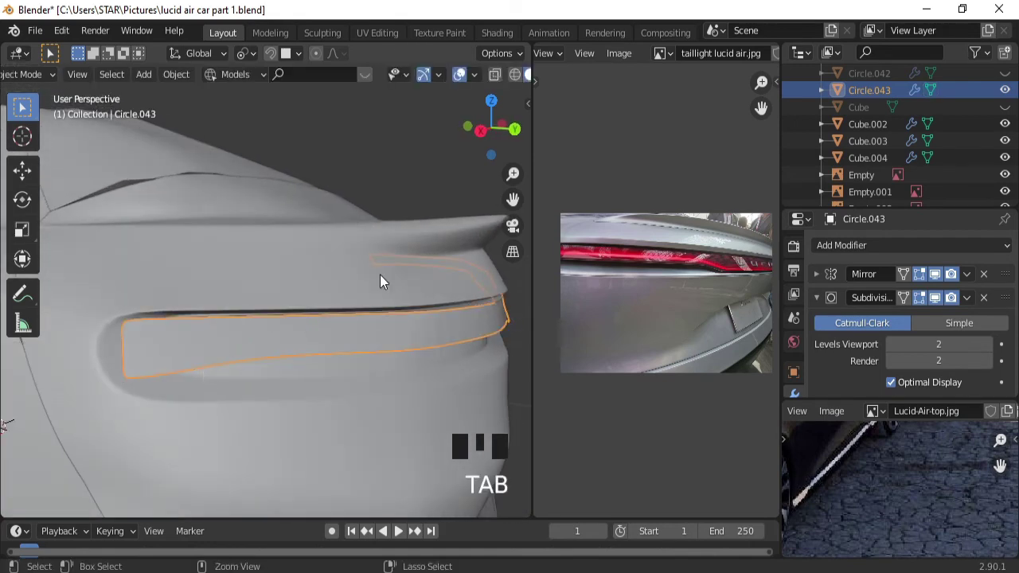
Return to a straight-on rear view in Object Mode and select the taillight strip object.
{"action": "left_click_drag", "start_coordinate": [404, 273], "coordinate": [258, 340]}
{"action": "left_click_drag", "start_coordinate": [258, 340], "coordinate": [251, 327]}
{"action": "left_click_drag", "start_coordinate": [252, 326], "coordinate": [224, 324]}
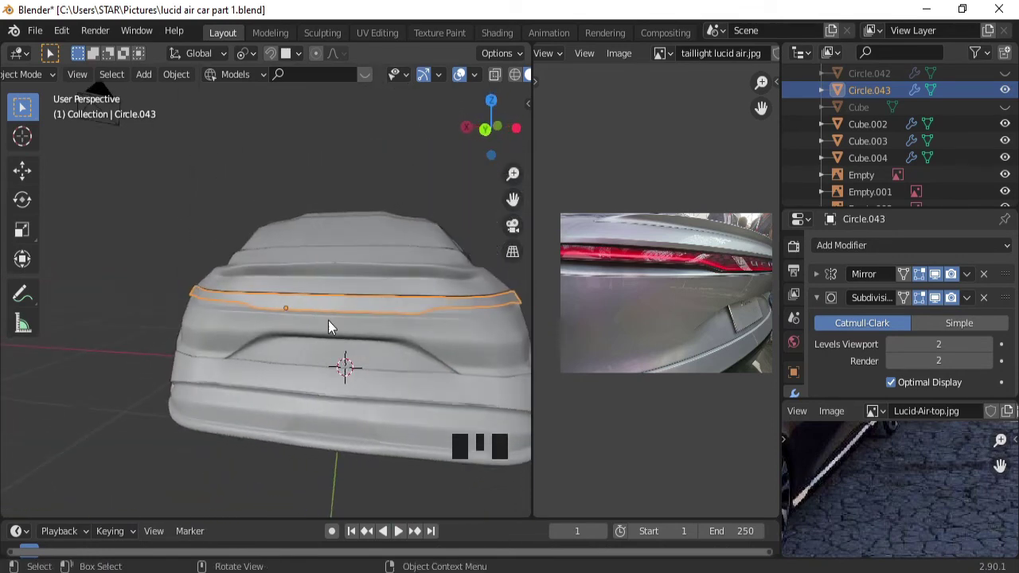
{"action": "key", "text": "Tab"}
{"action": "key", "text": "Tab"}
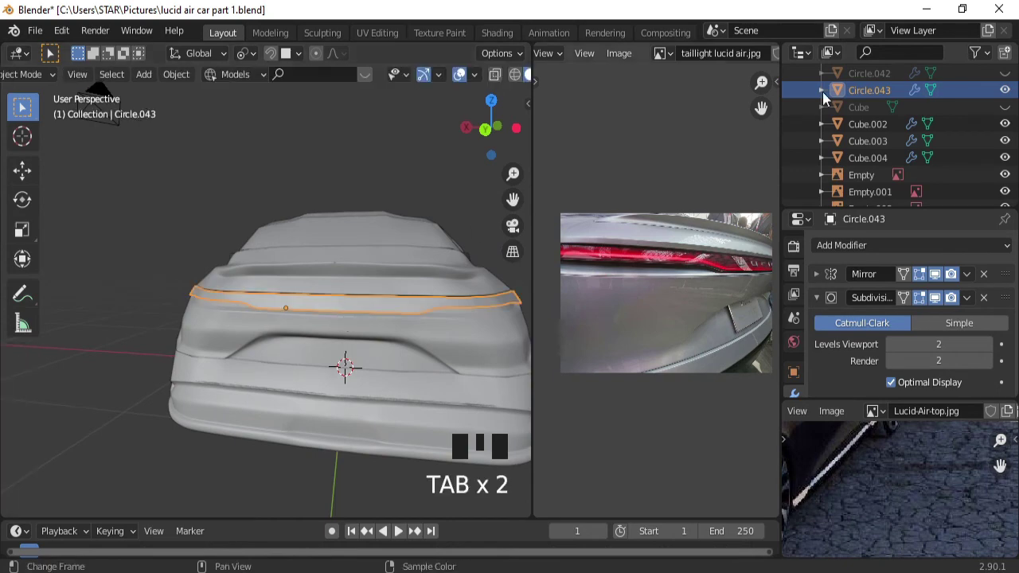
{"action": "left_click", "coordinate": [882, 78]}
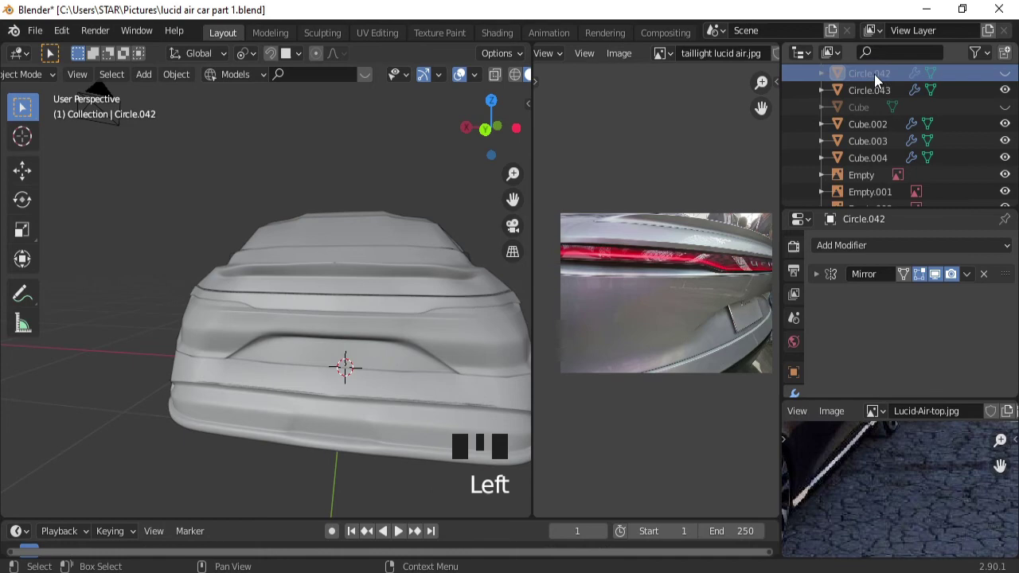
{"action": "key", "text": "x"}
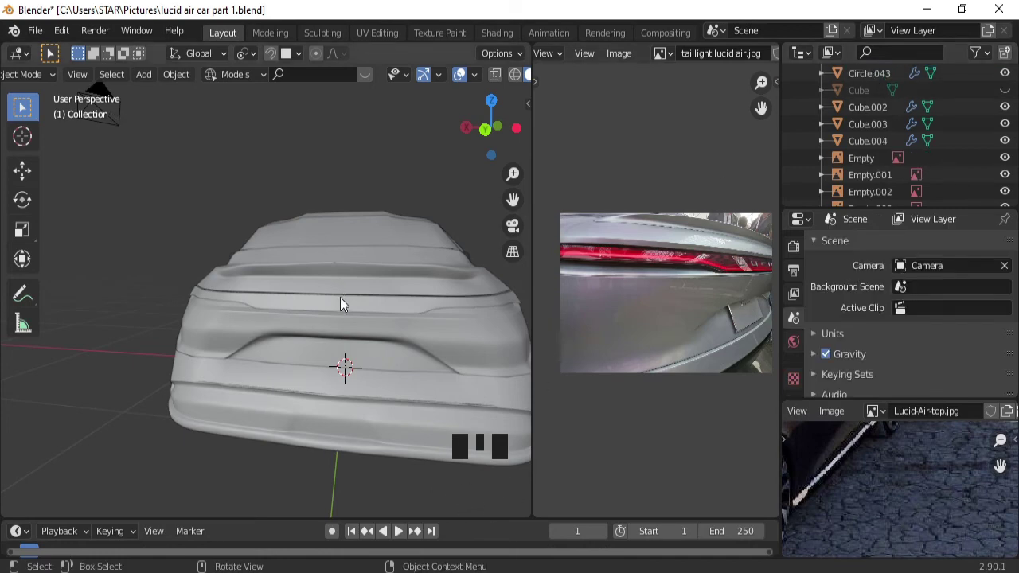
{"action": "left_click", "coordinate": [345, 307]}
Move the strip's vertices so it curves across the full width of the car's rear.
{"action": "key", "text": "Tab"}
{"action": "left_click_drag", "start_coordinate": [355, 364], "coordinate": [367, 319]}
{"action": "left_click", "coordinate": [367, 318]}
{"action": "key", "text": "shift+s"}
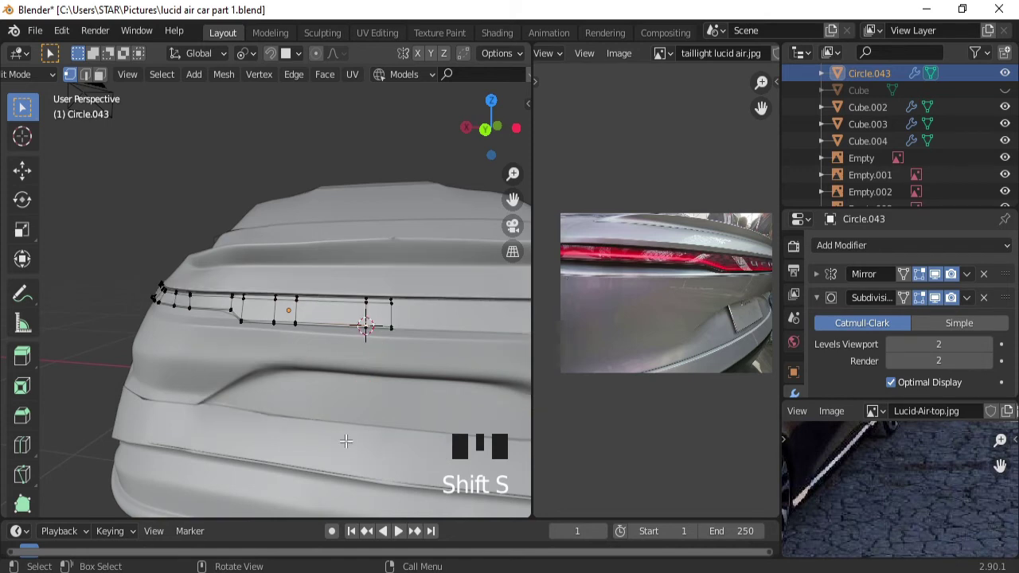
{"action": "key", "text": "Tab"}
{"action": "left_click_drag", "start_coordinate": [363, 326], "coordinate": [677, 59]}
{"action": "left_click_drag", "start_coordinate": [677, 59], "coordinate": [345, 330]}
{"action": "left_click_drag", "start_coordinate": [344, 330], "coordinate": [369, 347]}
Add a text object and replace its default contents with the word LUCID.
{"action": "key", "text": "shift+a"}
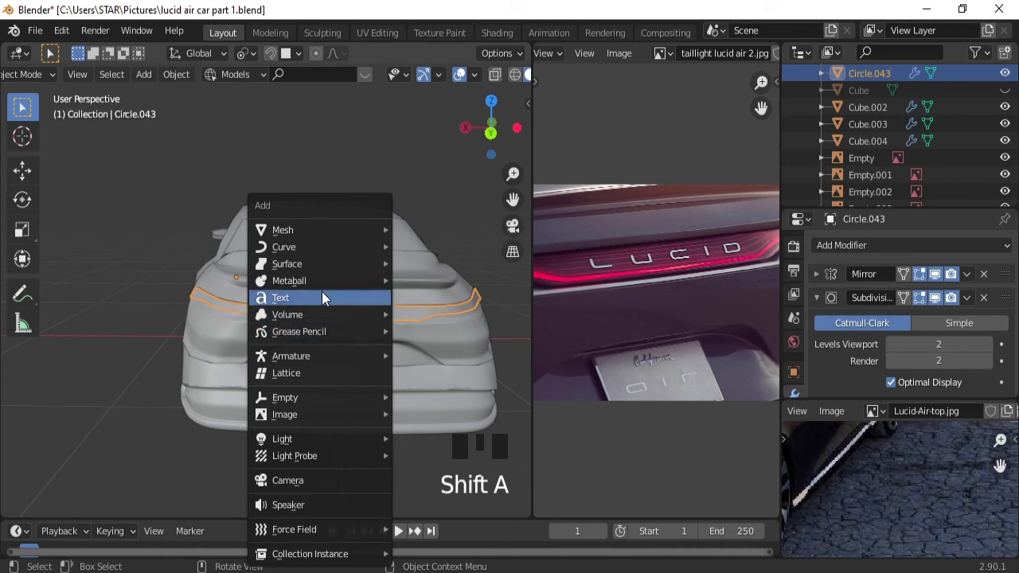
{"action": "left_click_drag", "start_coordinate": [358, 289], "coordinate": [461, 437]}
{"action": "key", "text": "Tab"}
{"action": "key", "text": "BackSpace"}
{"action": "key", "text": "BackSpace"}
{"action": "key", "text": "BackSpace"}
{"action": "key", "text": "BackSpace"}
{"action": "key", "text": "u"}
{"action": "key", "text": "i"}
{"action": "key", "text": "d"}
Rotate the LUCID text 90 degrees about the X axis so it stands upright.
{"action": "left_click_drag", "start_coordinate": [425, 259], "coordinate": [406, 341]}
{"action": "key", "text": "Tab"}
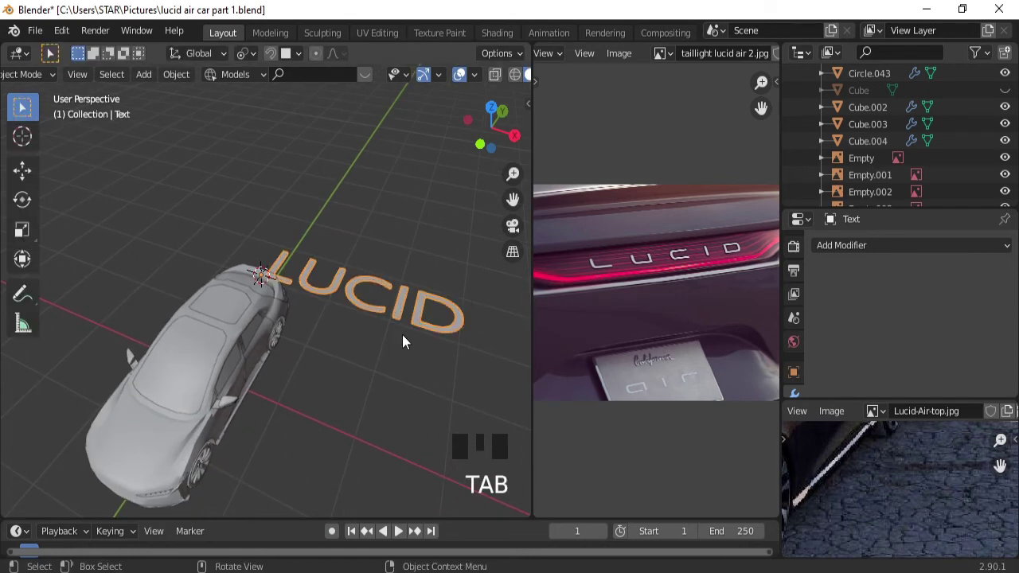
{"action": "key", "text": "r"}
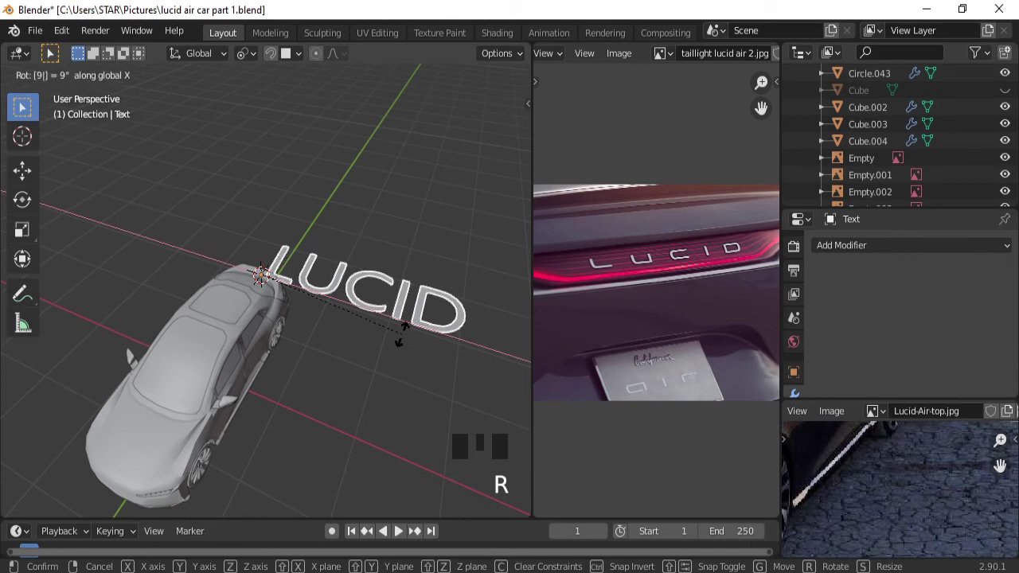
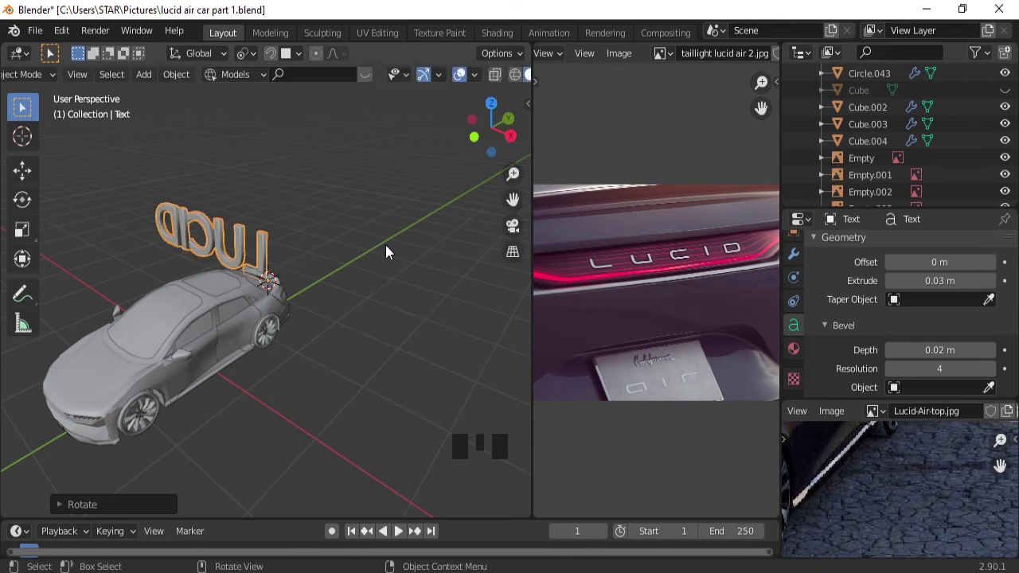
Switch to the back view and hide the three blueprint reference empties.
{"action": "key", "text": "ctrl+KP_1"}
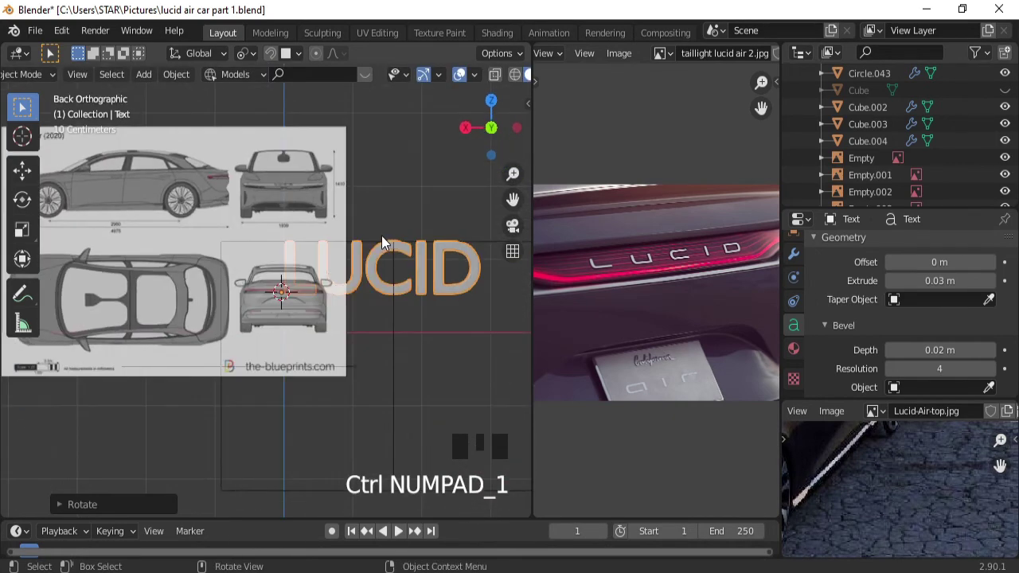
{"action": "left_click", "coordinate": [1007, 161]}
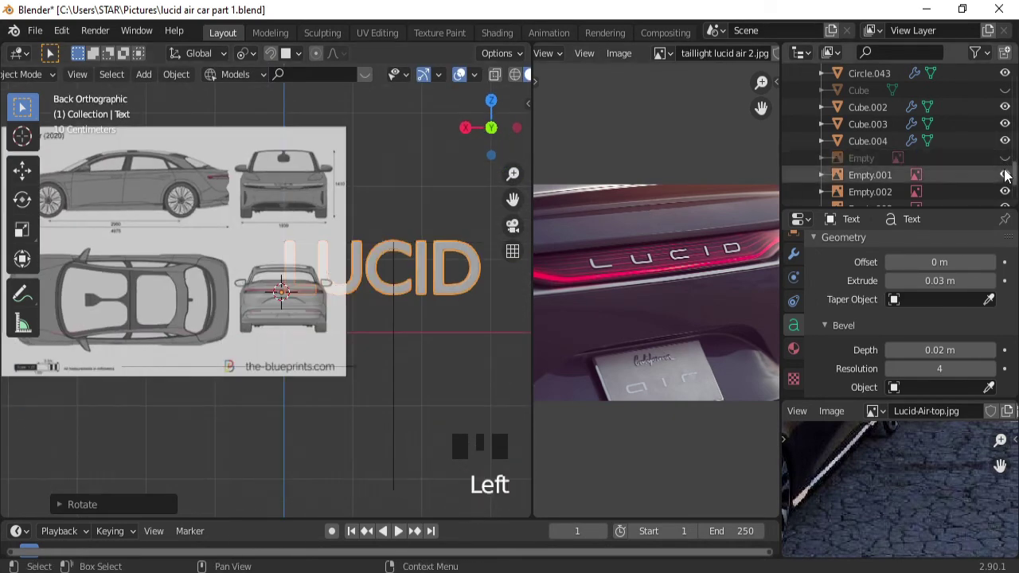
{"action": "left_click", "coordinate": [1008, 175]}
{"action": "left_click", "coordinate": [1008, 196]}
Scale the LUCID text down to badge size and place it on the centre of the car's rear.
{"action": "left_click_drag", "start_coordinate": [321, 403], "coordinate": [382, 426]}
{"action": "key", "text": "s"}
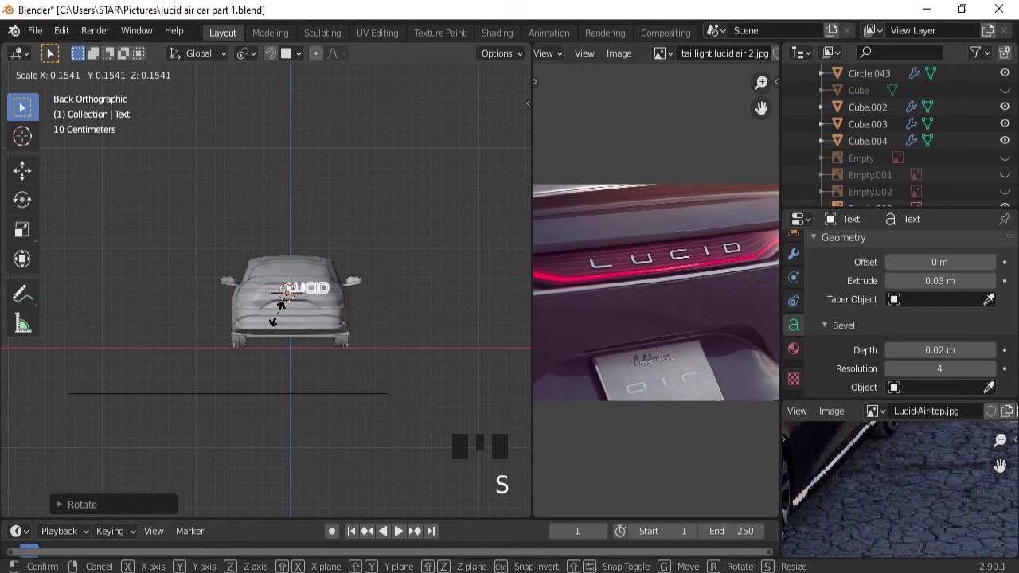
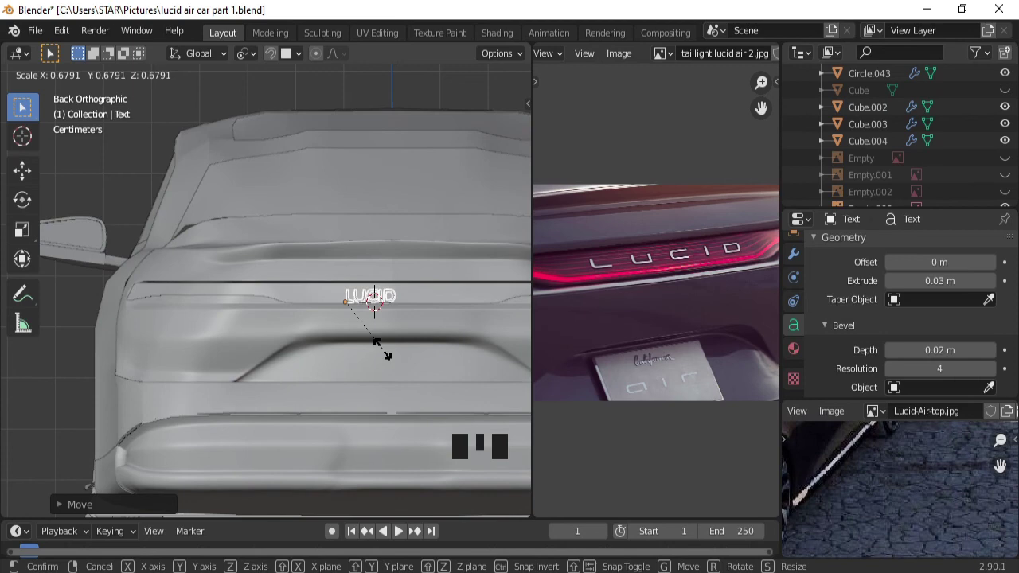
{"action": "left_click_drag", "start_coordinate": [348, 341], "coordinate": [409, 350]}
{"action": "key", "text": "g"}
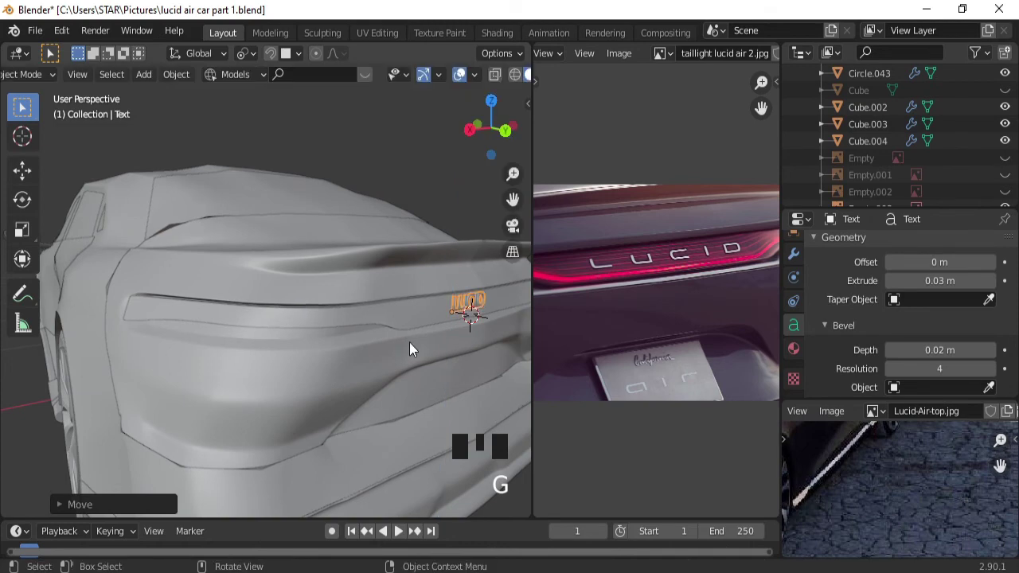
Tilt the badge about X and nudge it along Z so it lies flat on the rear slope.
{"action": "key", "text": "r"}
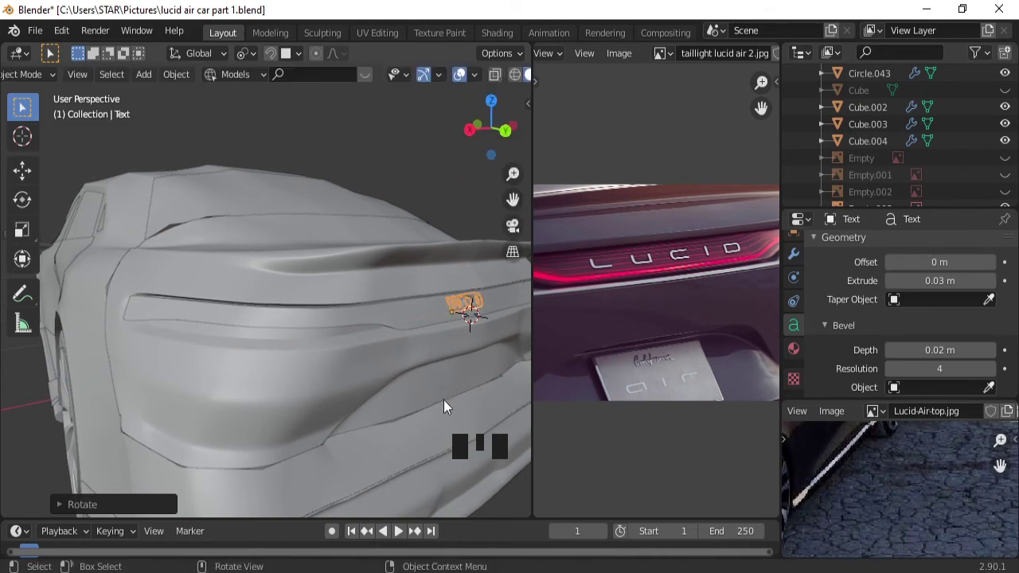
{"action": "left_click_drag", "start_coordinate": [420, 386], "coordinate": [245, 378]}
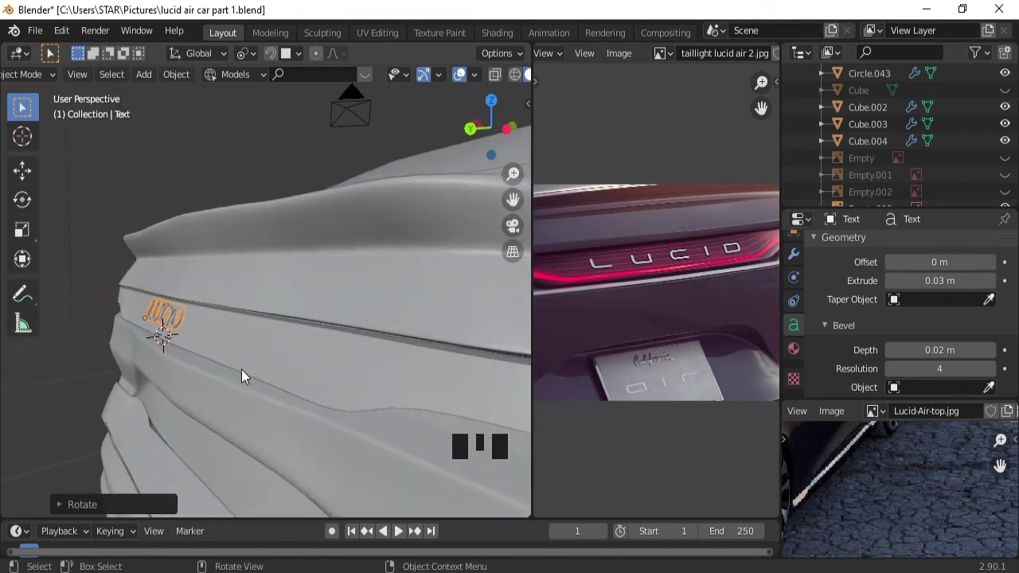
{"action": "key", "text": "g"}
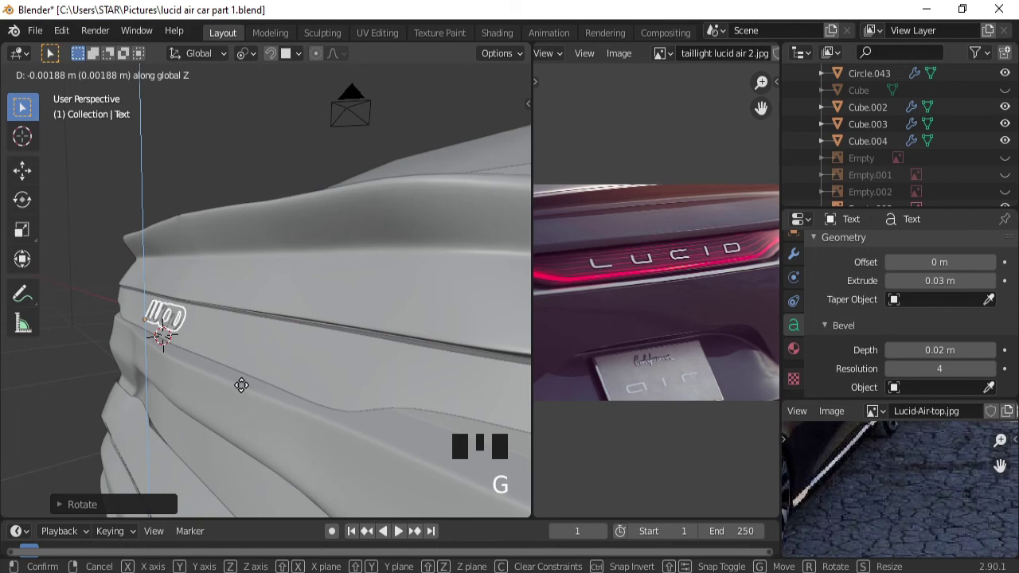
{"action": "key", "text": "r"}
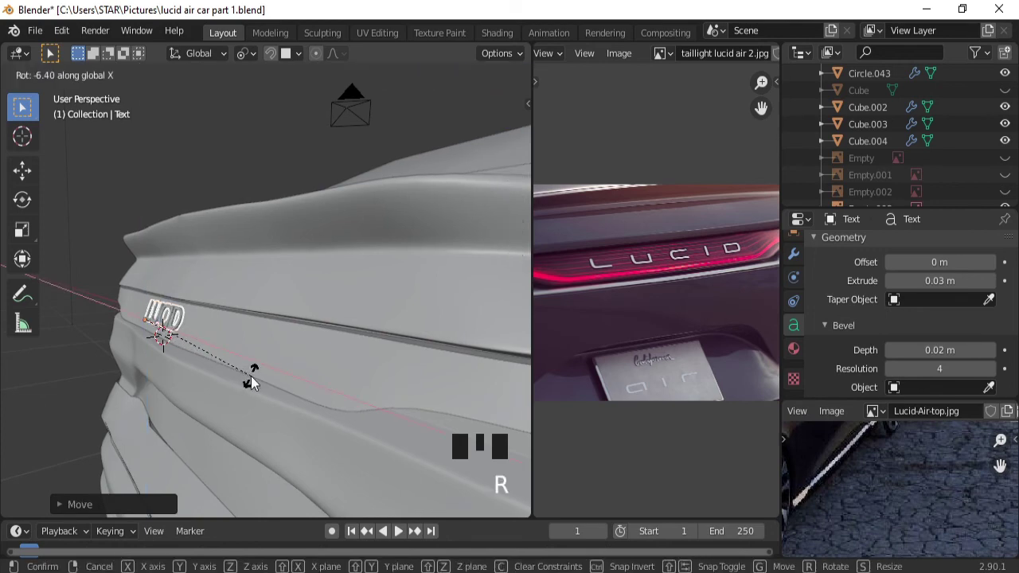
{"action": "left_click_drag", "start_coordinate": [220, 364], "coordinate": [302, 372]}
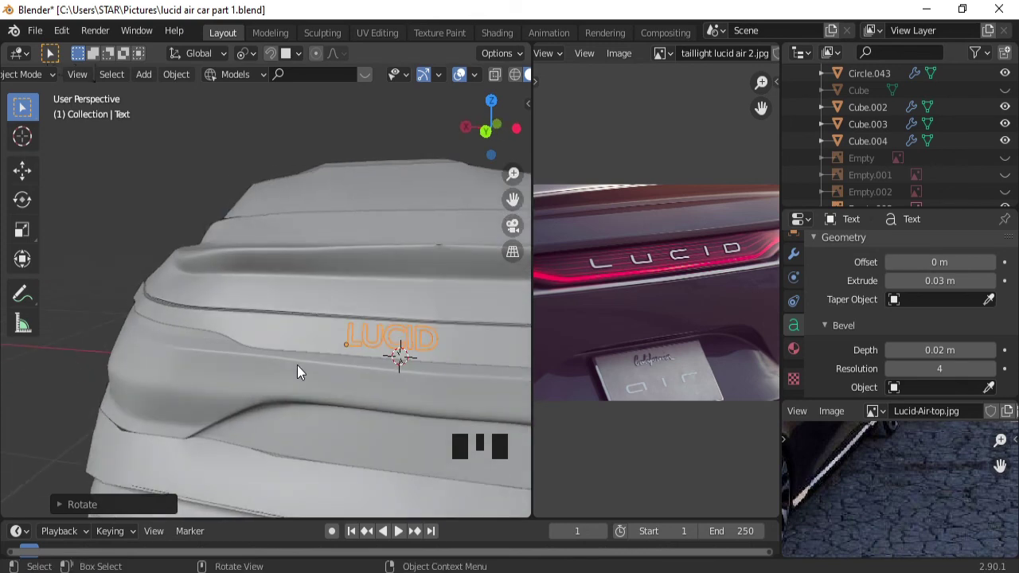
Inspect the badge from behind and center it sideways along X below the taillight strip.
{"action": "left_click_drag", "start_coordinate": [340, 271], "coordinate": [385, 406]}
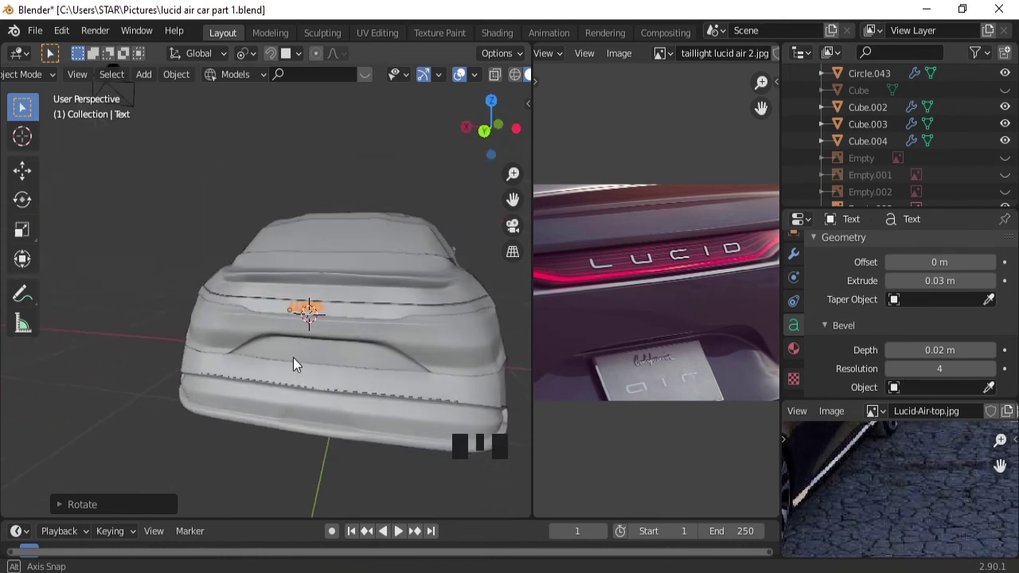
{"action": "left_click", "coordinate": [463, 81]}
{"action": "left_click_drag", "start_coordinate": [296, 236], "coordinate": [287, 392]}
{"action": "left_click", "coordinate": [286, 392]}
{"action": "left_click_drag", "start_coordinate": [463, 83], "coordinate": [316, 361]}
{"action": "left_click_drag", "start_coordinate": [316, 360], "coordinate": [357, 315]}
{"action": "left_click", "coordinate": [356, 315]}
{"action": "key", "text": "g"}
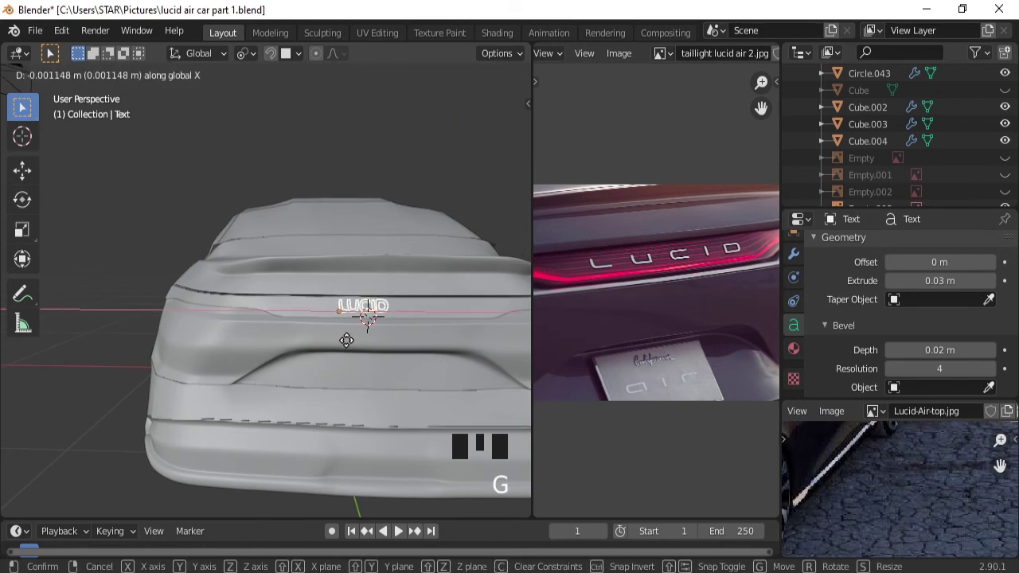
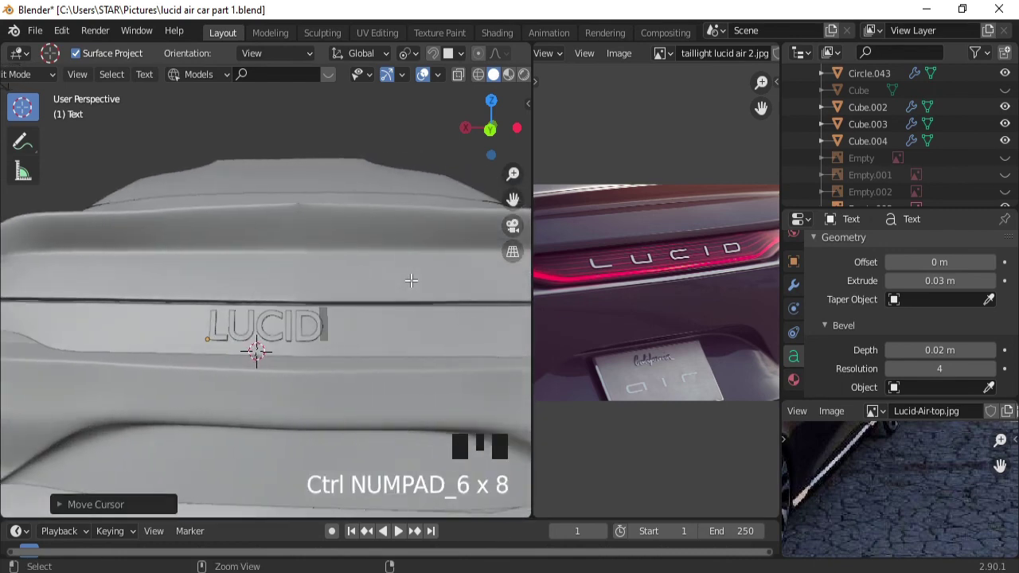
Adjust the spacing between the LUCID letters in text edit and leave edit mode.
{"action": "key", "text": "Left"}
{"action": "key", "text": "Left"}
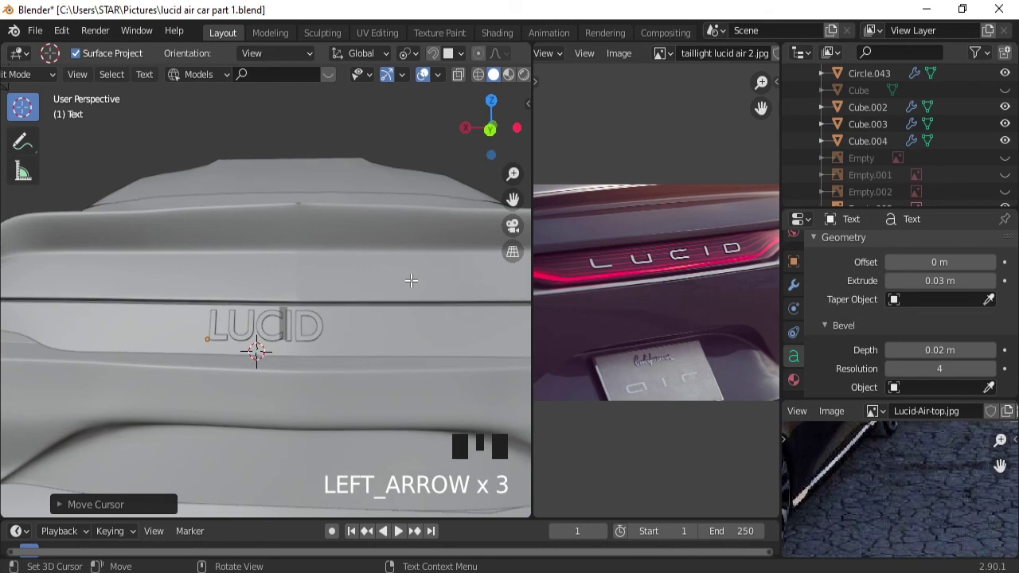
{"action": "key", "text": "space"}
{"action": "key", "text": "Right"}
{"action": "key", "text": "space"}
{"action": "key", "text": "Left"}
{"action": "key", "text": "Left"}
{"action": "key", "text": "Left"}
{"action": "key", "text": "Left"}
{"action": "key", "text": "Left"}
{"action": "key", "text": "Right"}
{"action": "key", "text": "space"}
{"action": "key", "text": "Left"}
{"action": "key", "text": "Left"}
{"action": "key", "text": "space"}
{"action": "key", "text": "Tab"}
Select the lower body object Circle.011 and enter Edit Mode on its mesh.
{"action": "left_click_drag", "start_coordinate": [404, 258], "coordinate": [311, 428]}
{"action": "left_click", "coordinate": [310, 429]}
{"action": "left_click_drag", "start_coordinate": [333, 446], "coordinate": [386, 418]}
{"action": "key", "text": "Tab"}
{"action": "left_click_drag", "start_coordinate": [368, 436], "coordinate": [358, 415]}
Select an edge loop of Circle.011 and push it inward with Shrink/Fatten.
{"action": "double_click", "coordinate": [357, 416]}
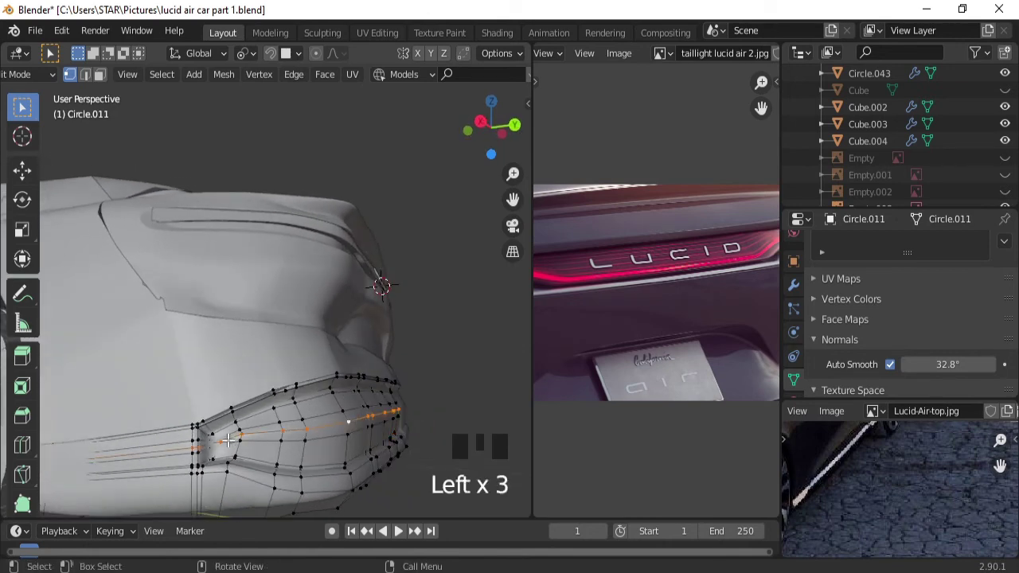
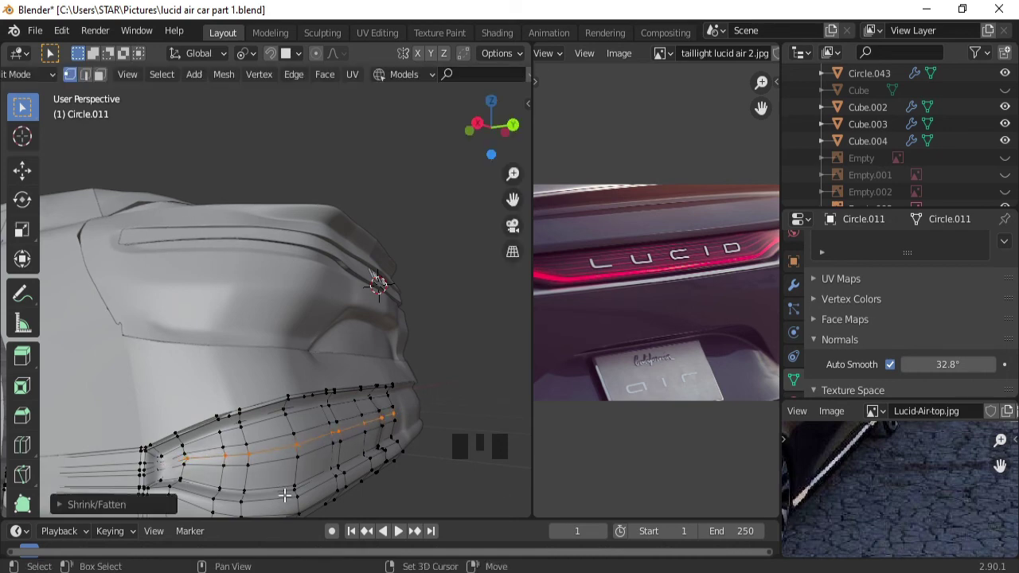
{"action": "left_click_drag", "start_coordinate": [360, 434], "coordinate": [207, 401]}
{"action": "double_click", "coordinate": [206, 400]}
Dissolve two redundant edge loops on the lower body mesh with X > Dissolve Edges.
{"action": "key", "text": "x"}
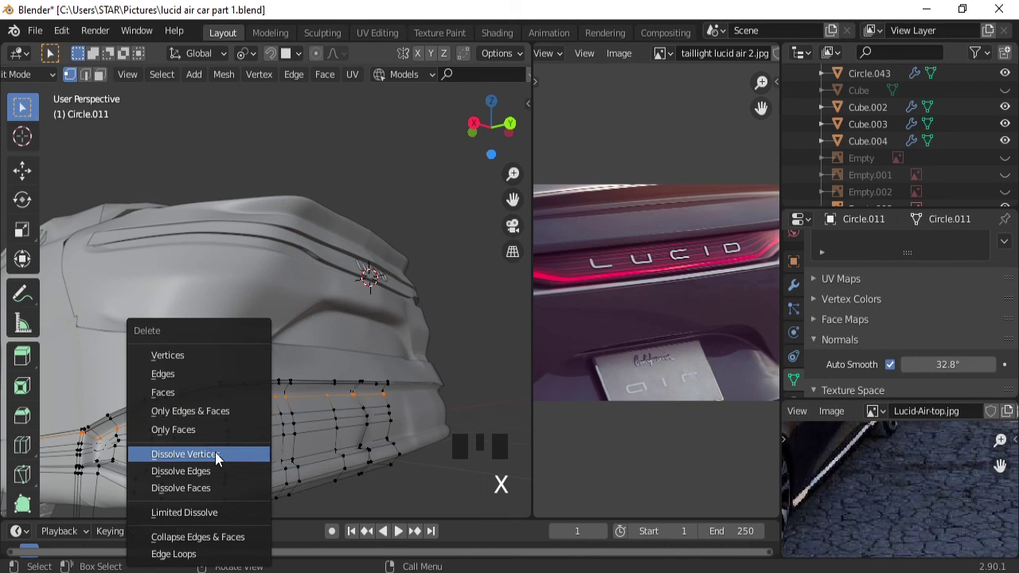
{"action": "left_click_drag", "start_coordinate": [295, 432], "coordinate": [240, 461]}
{"action": "double_click", "coordinate": [241, 461]}
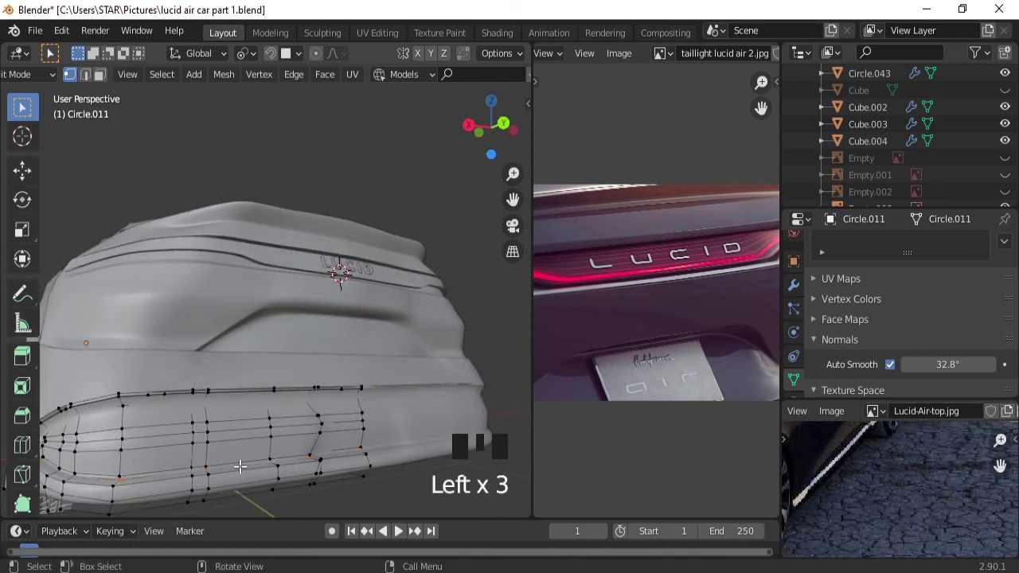
{"action": "key", "text": "x"}
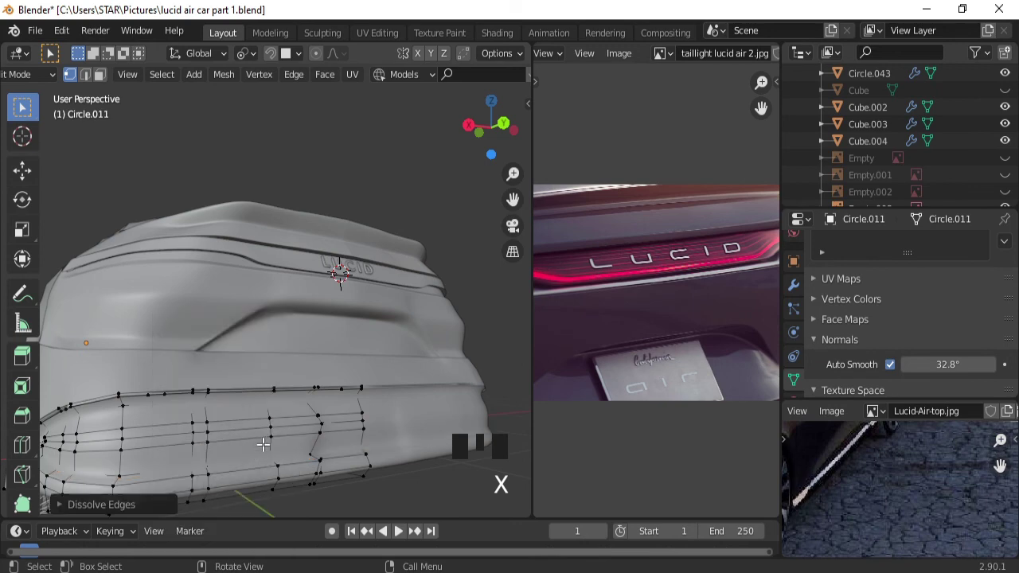
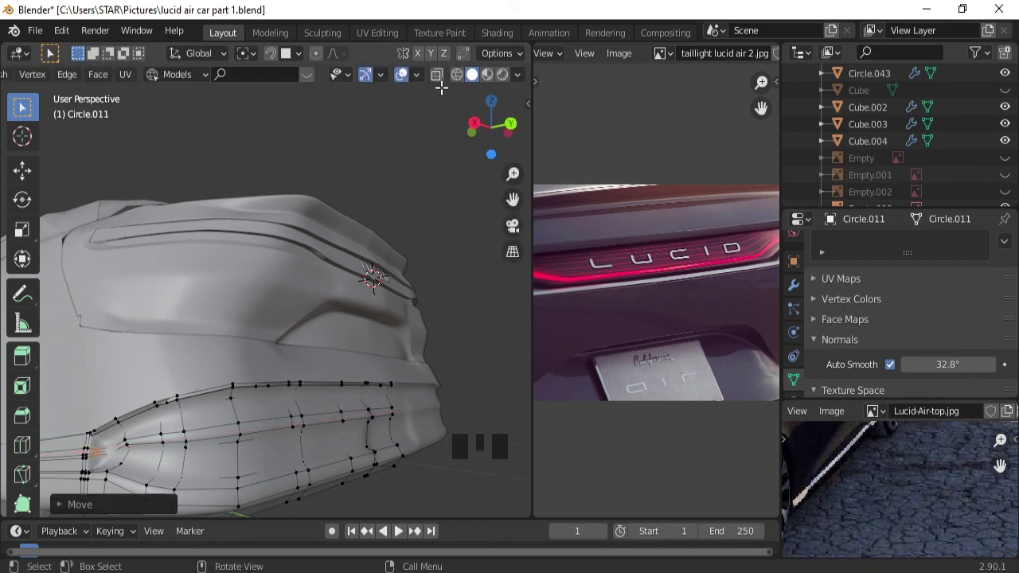
Move the rear-corner vertices of Circle.011 sideways along X and return to Object Mode.
{"action": "left_click_drag", "start_coordinate": [444, 89], "coordinate": [112, 435]}
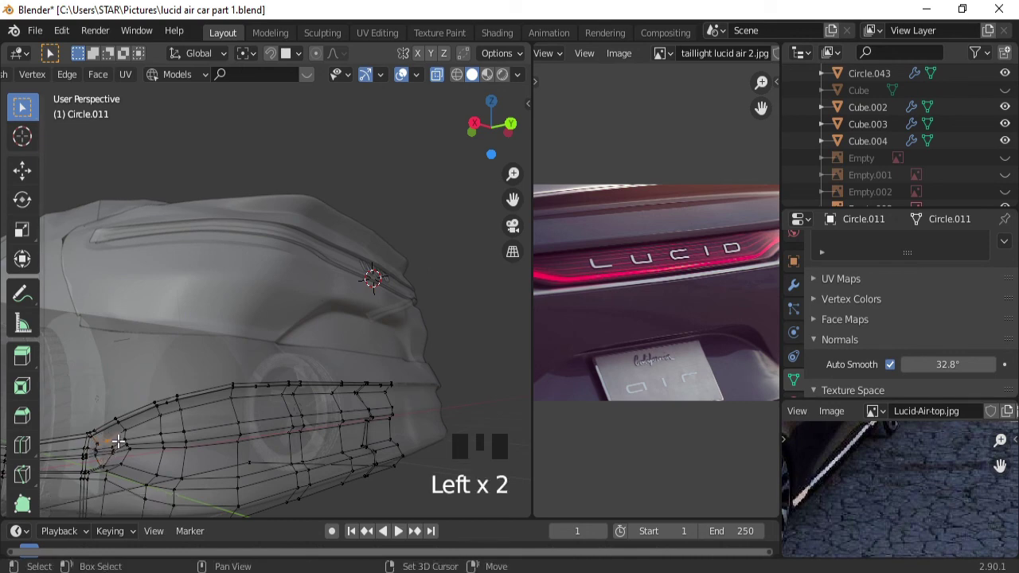
{"action": "left_click", "coordinate": [118, 437]}
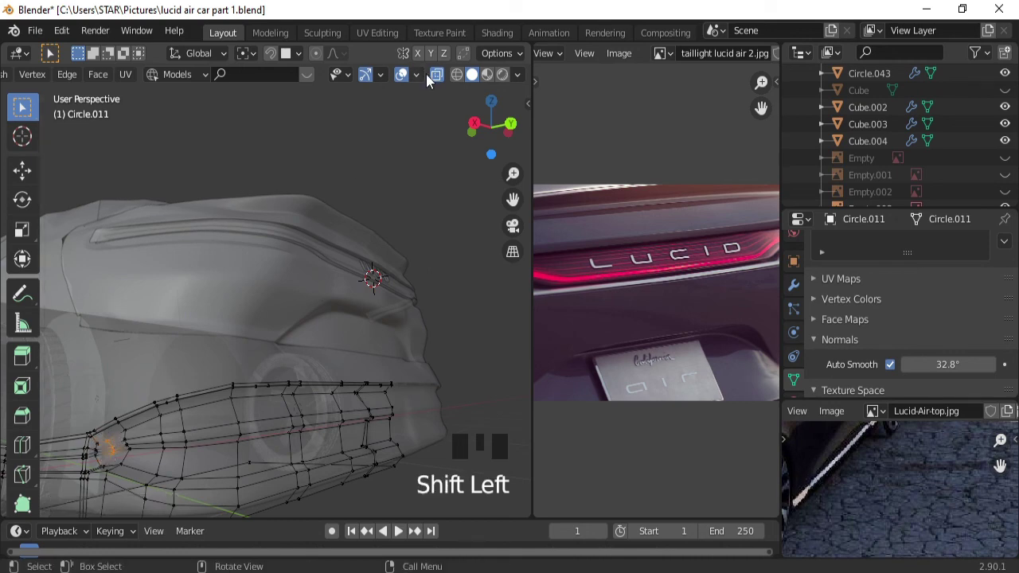
{"action": "left_click_drag", "start_coordinate": [440, 82], "coordinate": [375, 292]}
{"action": "key", "text": "g"}
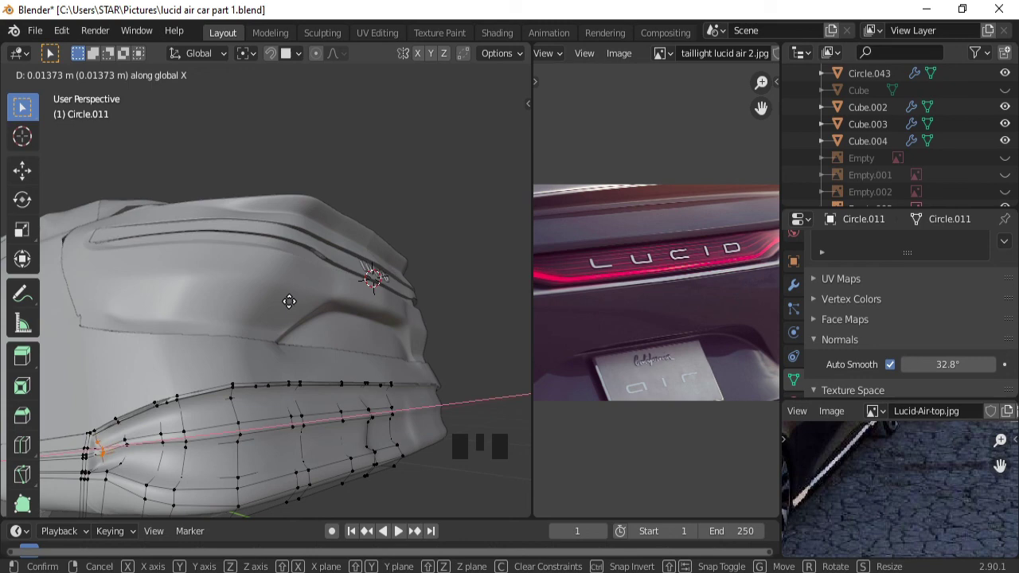
{"action": "key", "text": "Tab"}
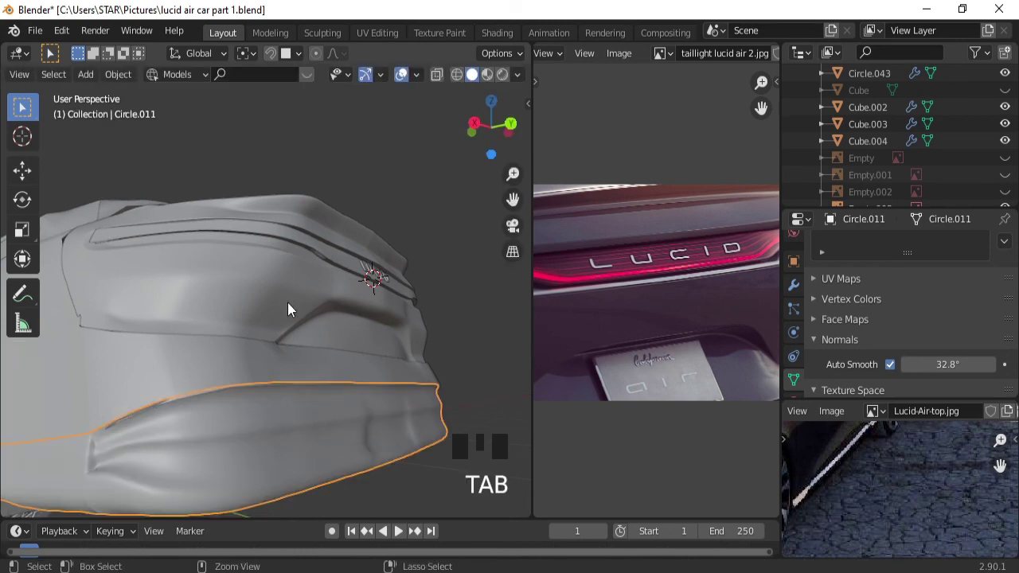
Zoom out and orbit to inspect the finished car from the rear.
{"action": "left_click_drag", "start_coordinate": [365, 254], "coordinate": [265, 296]}
{"action": "left_click_drag", "start_coordinate": [265, 296], "coordinate": [406, 77]}
{"action": "left_click", "coordinate": [406, 80]}
{"action": "left_click_drag", "start_coordinate": [336, 255], "coordinate": [304, 291]}
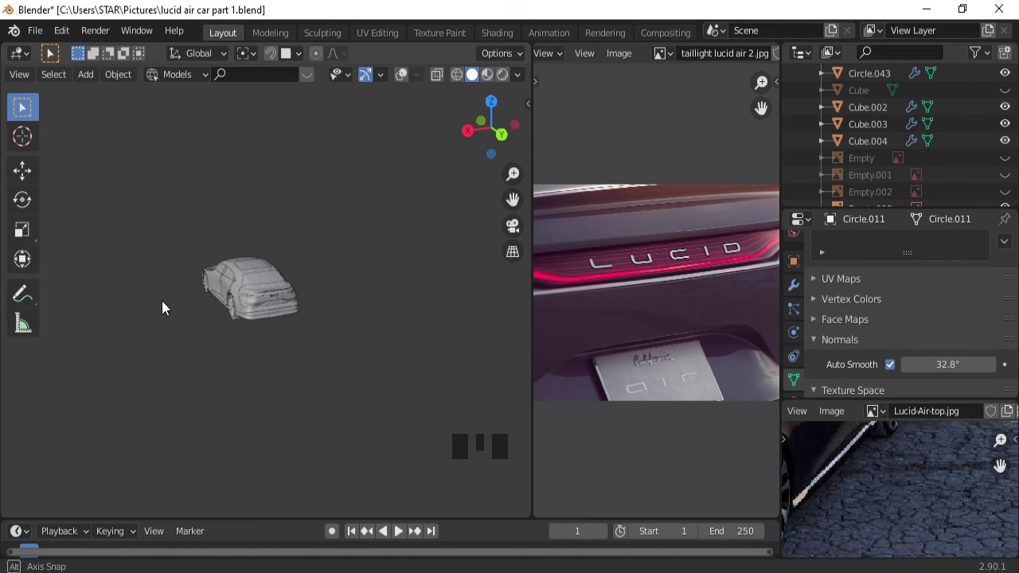